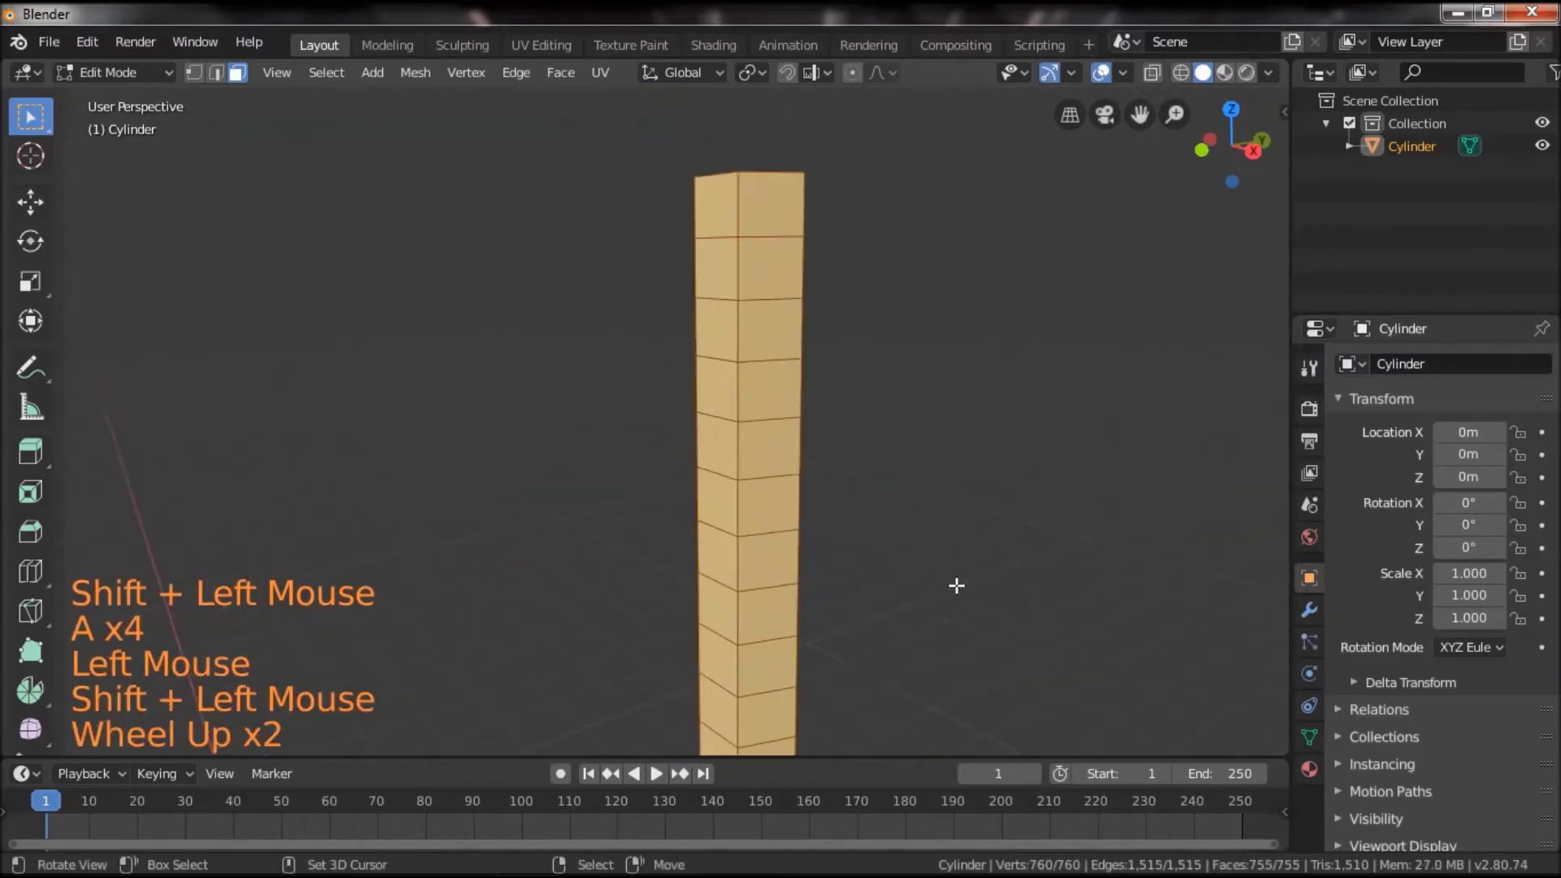
Inset the column's faces individually and delete the inner faces to leave window holes
key(ctrl+b)
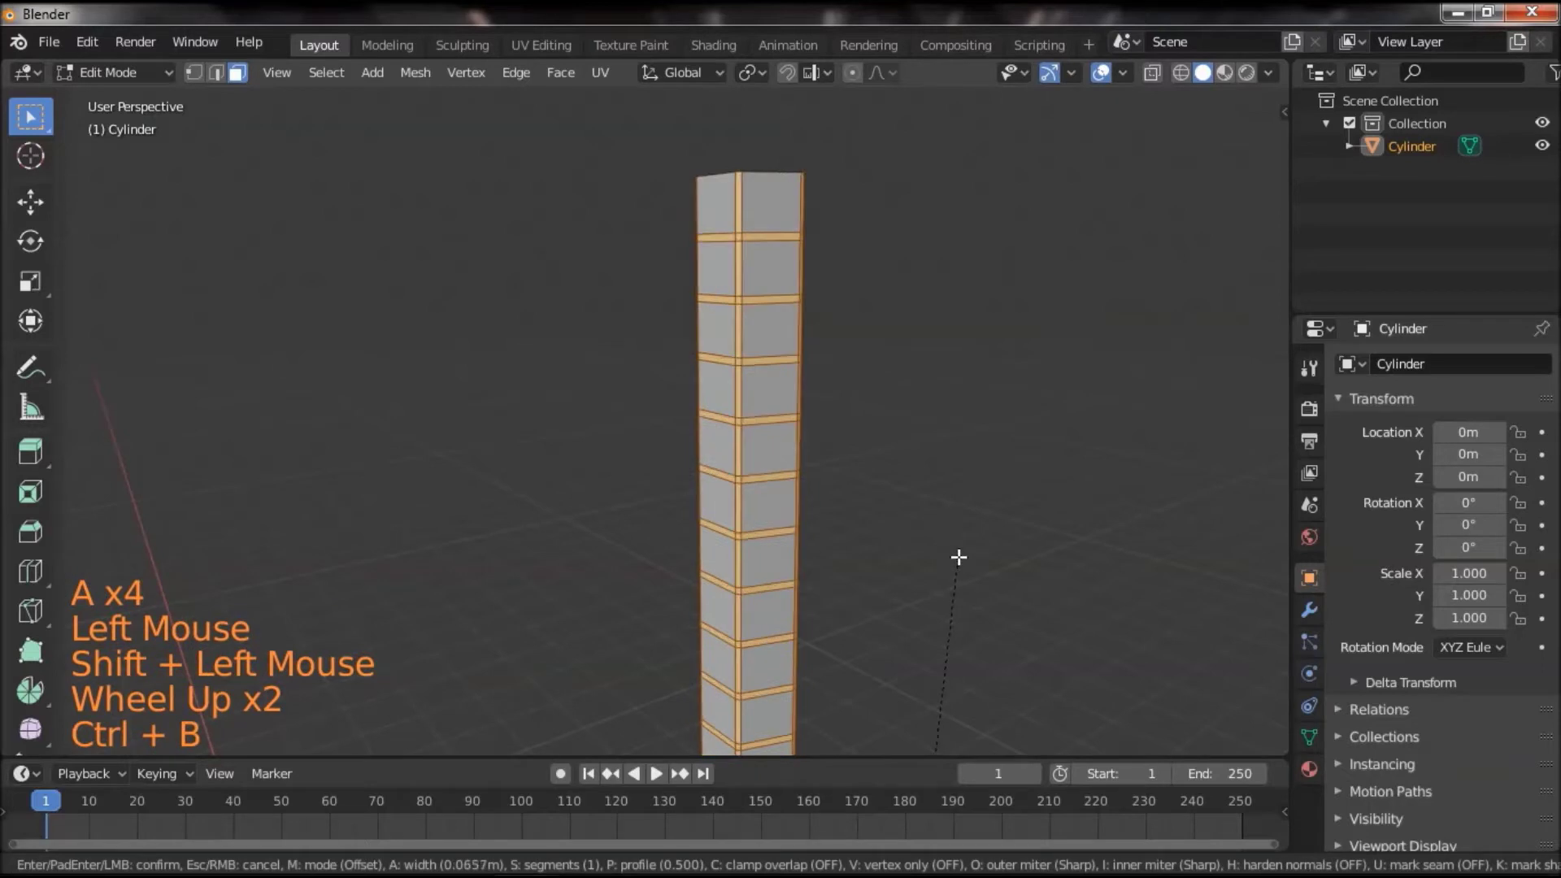
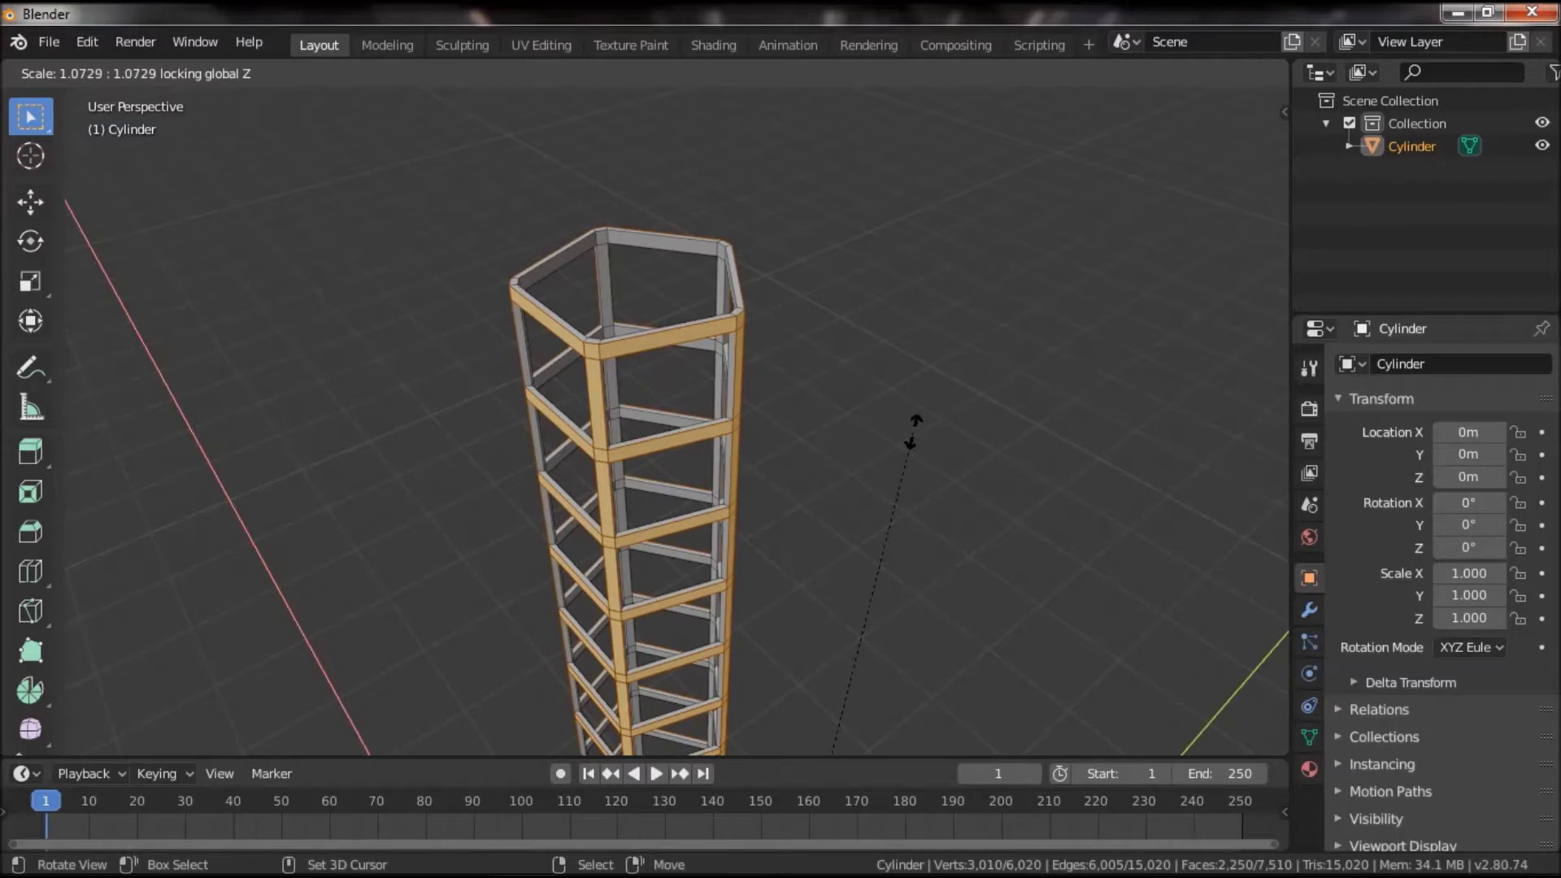
scroll(down, 3)
key(Tab)
Solidify and scale the remaining frames into an open lattice, then return to Object Mode
click(915, 537)
click(917, 603)
click(912, 500)
scroll(down, 3)
double_click(872, 604)
scroll(down, 3)
click(817, 508)
double_click(817, 541)
scroll(up, 3)
right_click(702, 412)
Hide the tower, add a Bezier circle, scale it up and drag control points into a wobbly loop
key(h)
key(a)
key(shift+a)
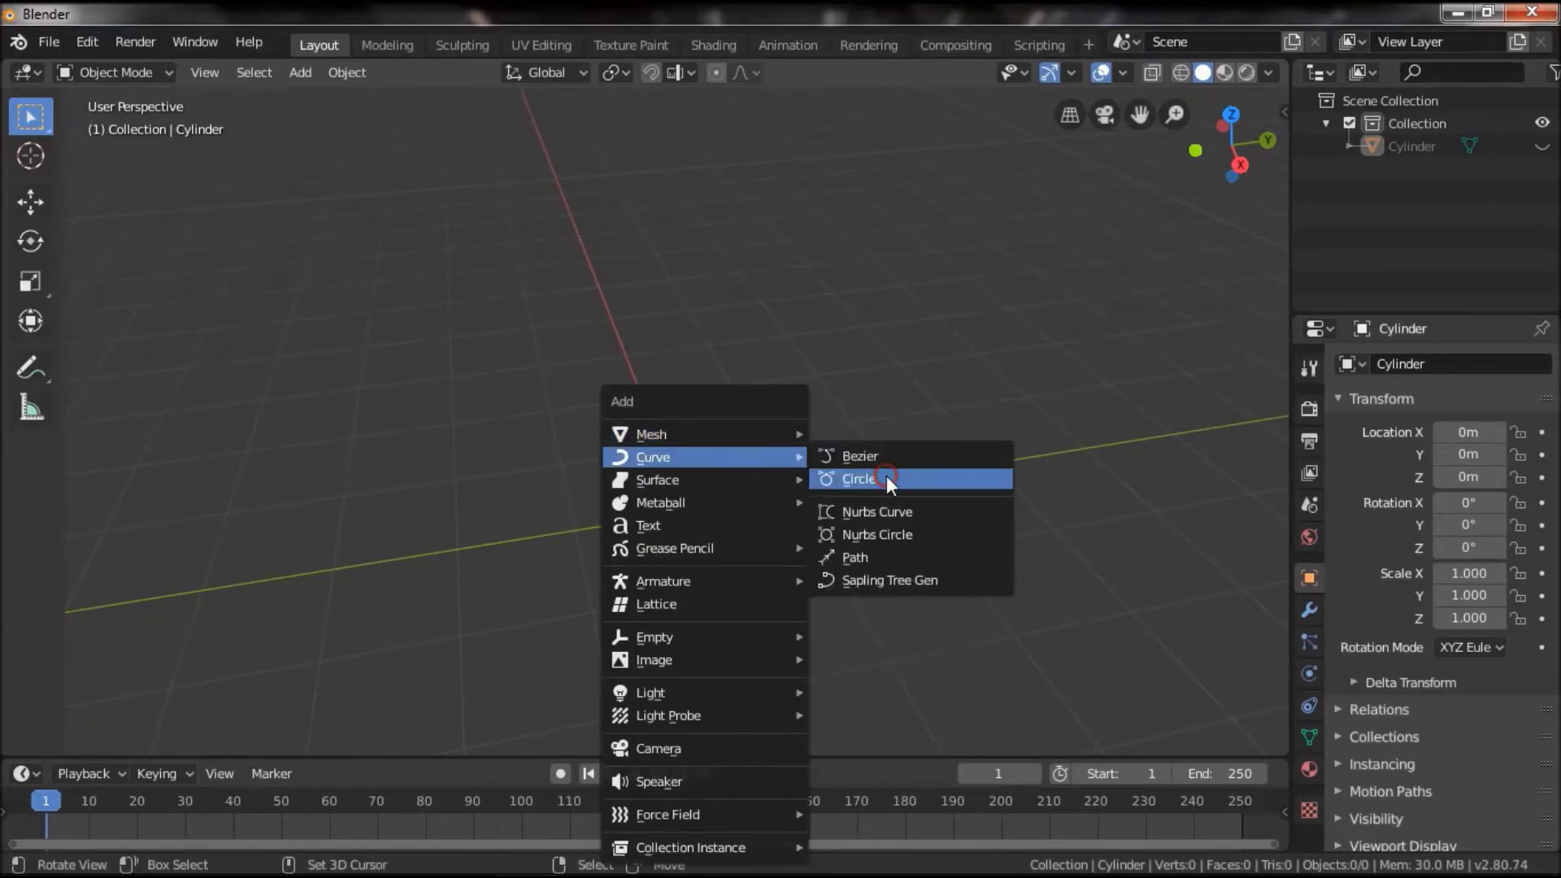
click(829, 578)
key(s)
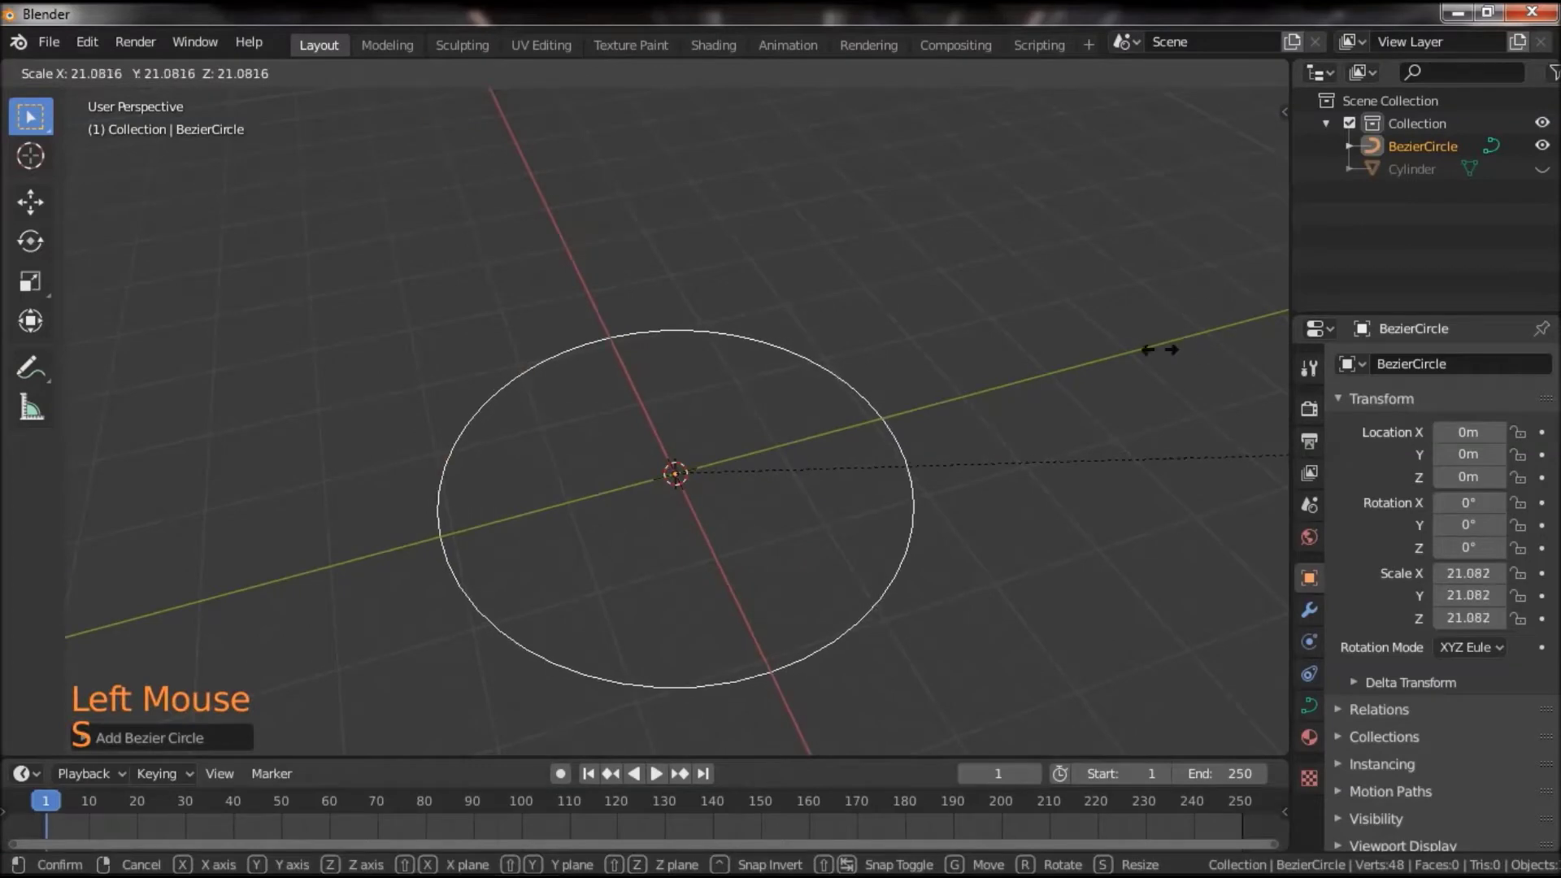
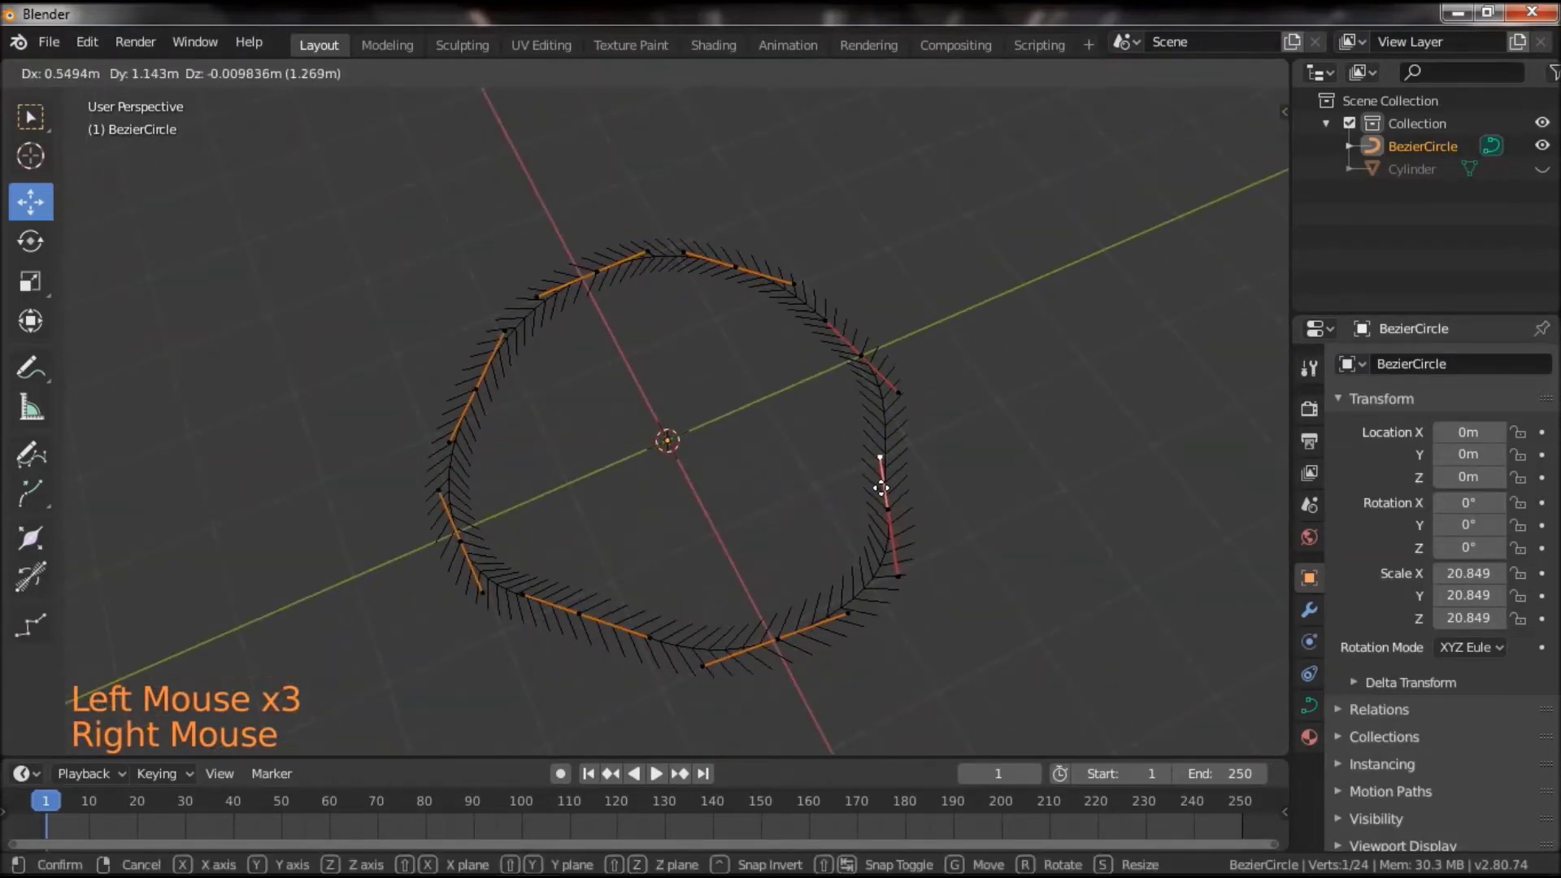
click(630, 533)
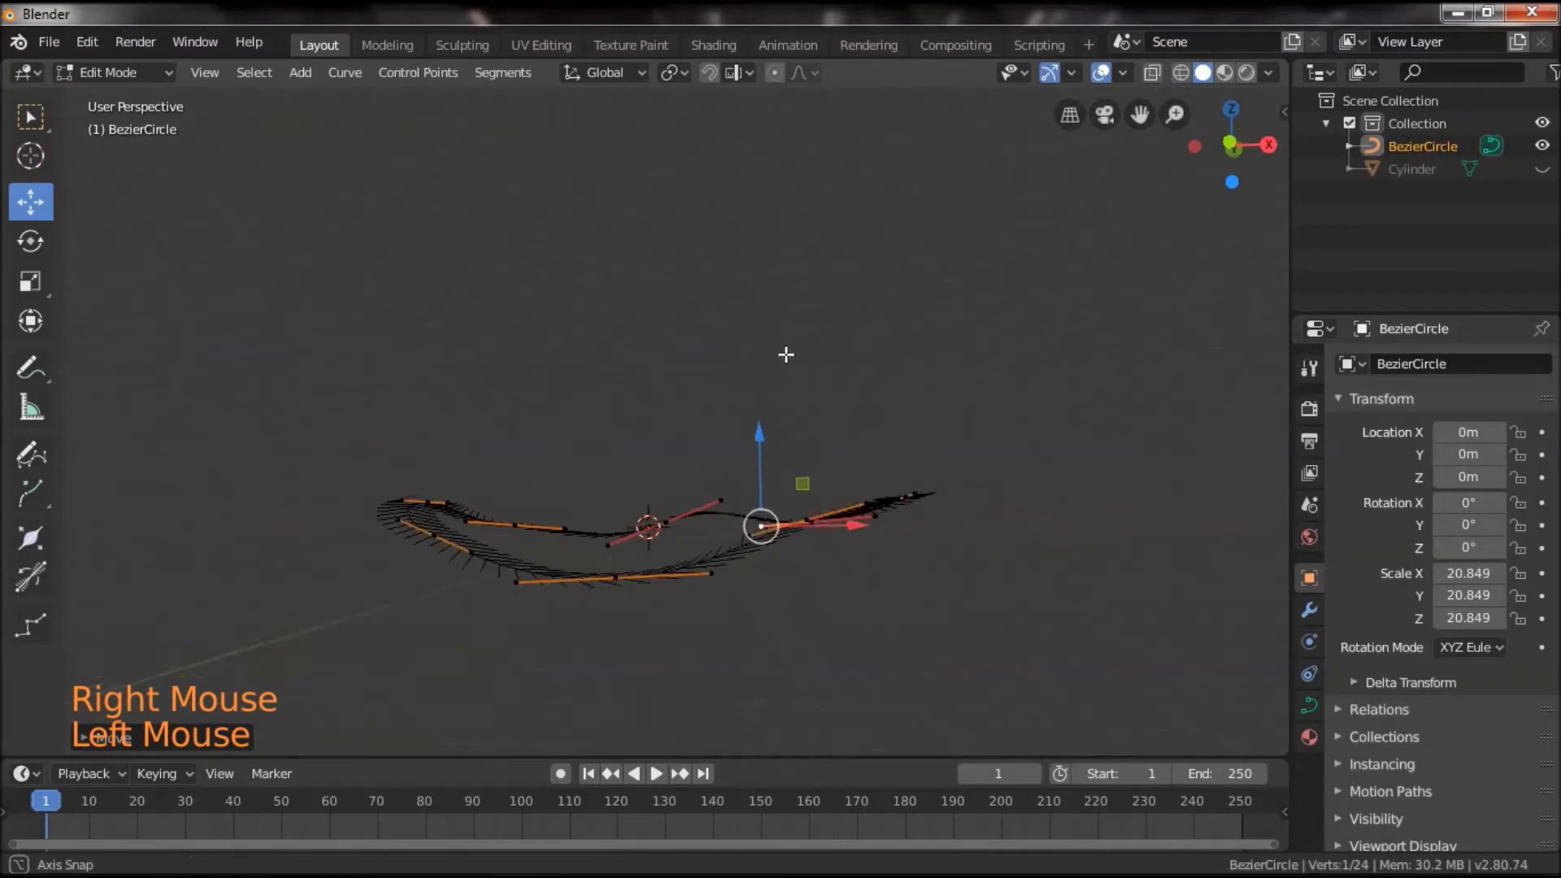
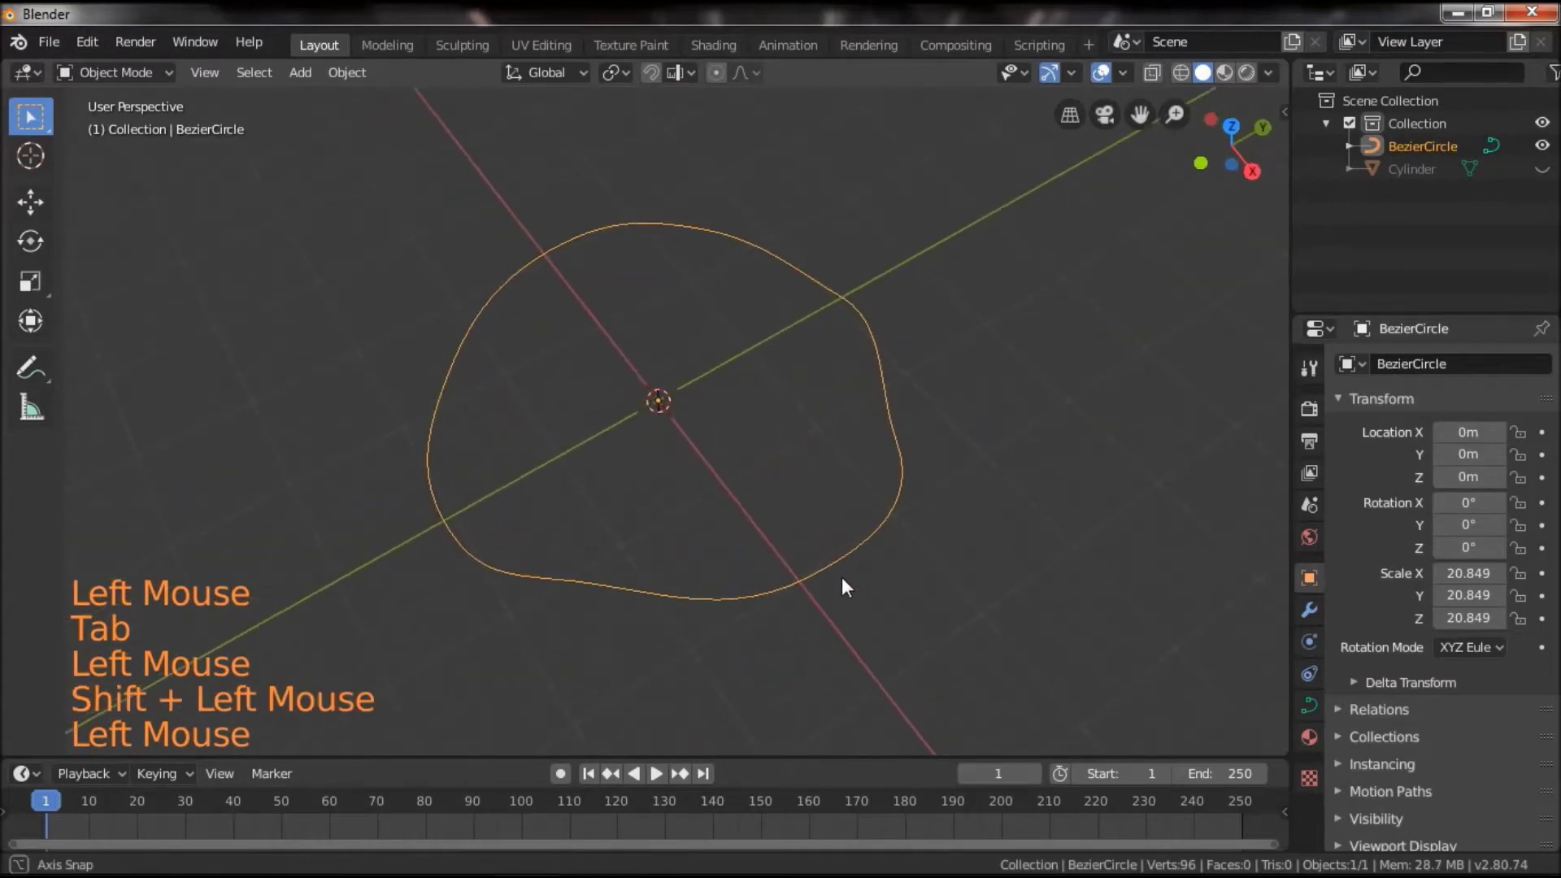
Unhide everything and give the Cylinder a Curve modifier targeting BezierCircle on deformation axis Z
key(alt+h)
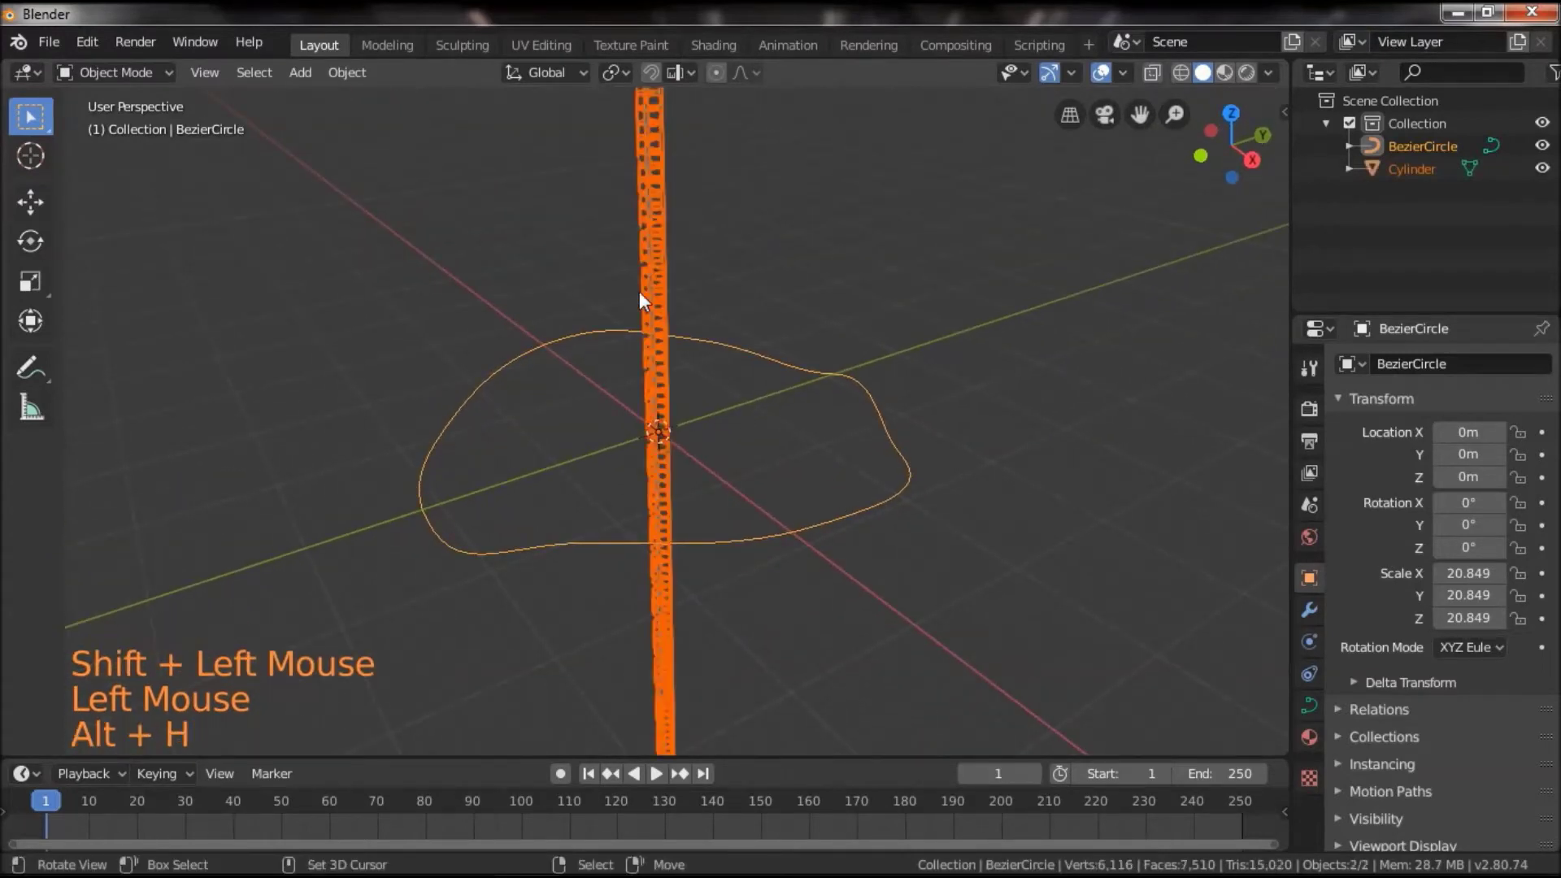
right_click(666, 247)
scroll(up, 3)
click(987, 520)
click(915, 564)
scroll(up, 3)
click(835, 511)
click(1318, 618)
click(1439, 369)
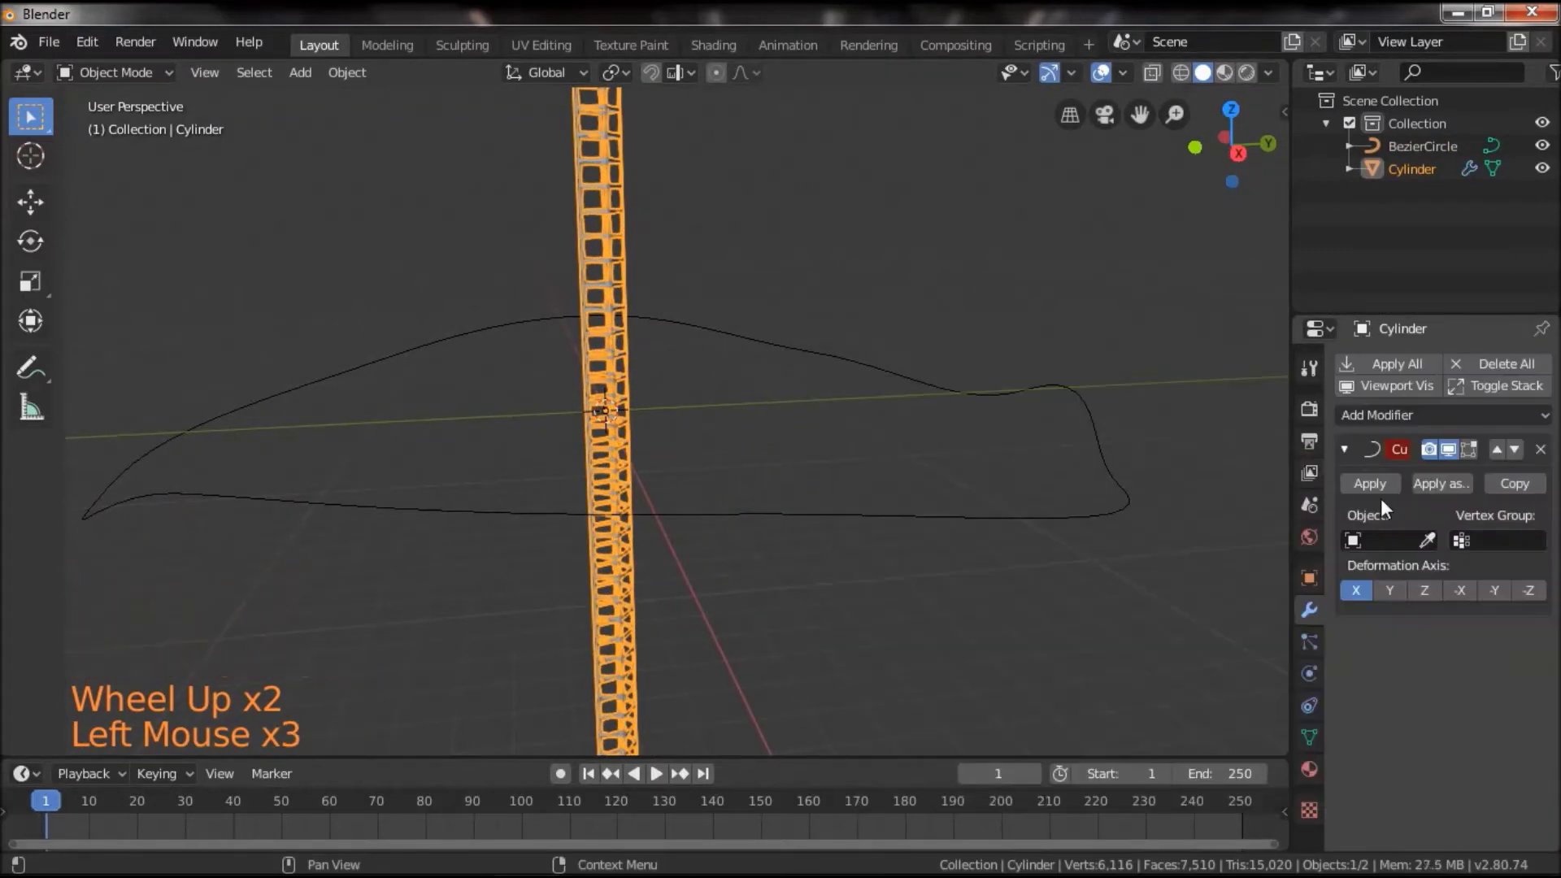
click(1406, 528)
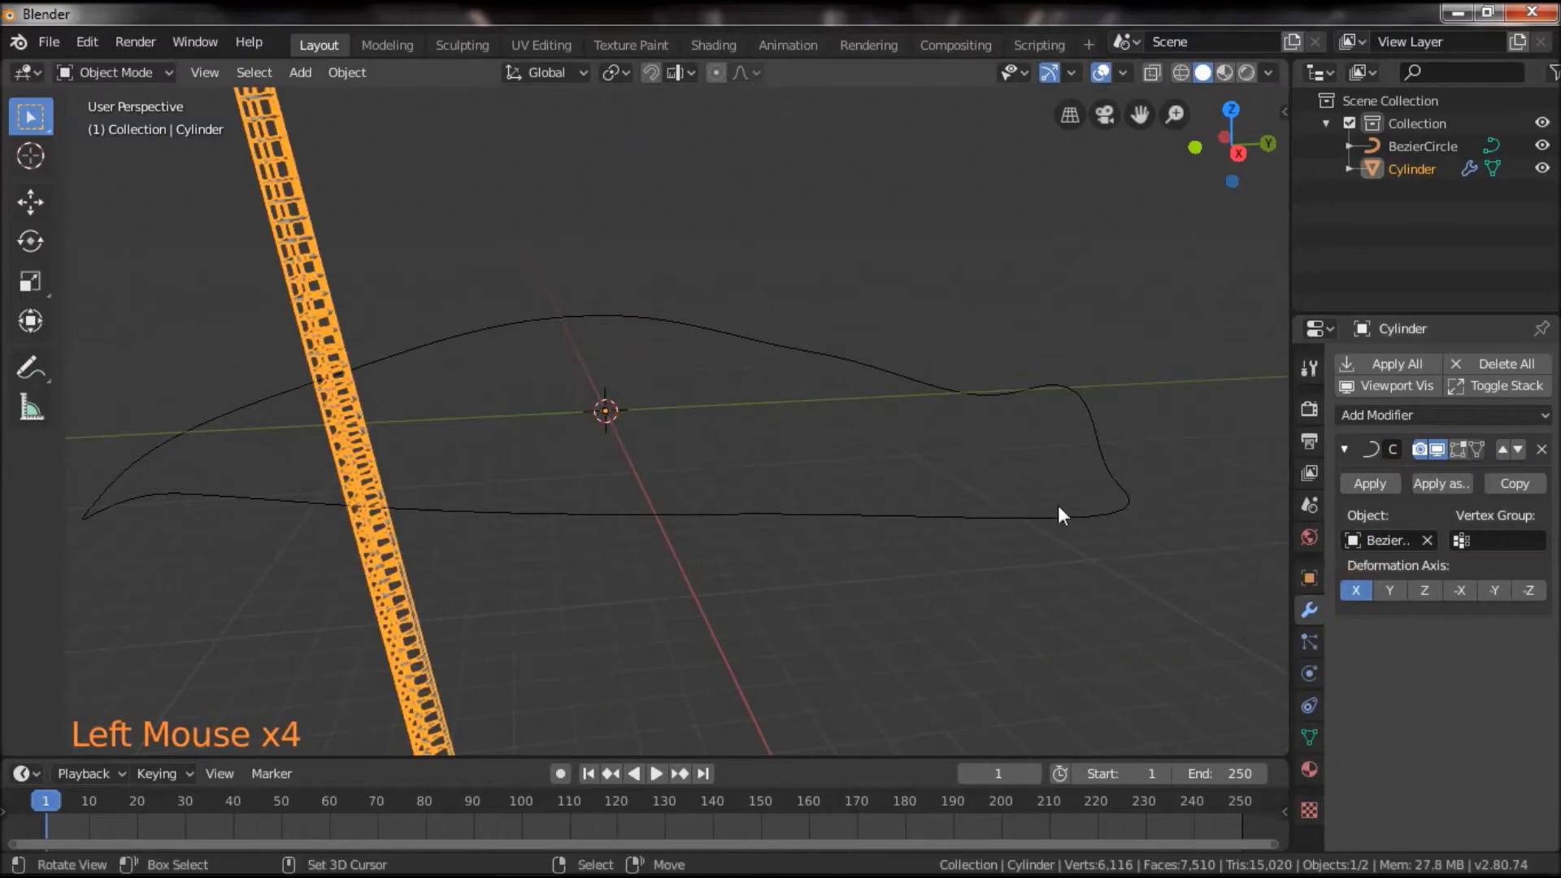
click(1401, 600)
click(1433, 600)
click(1044, 582)
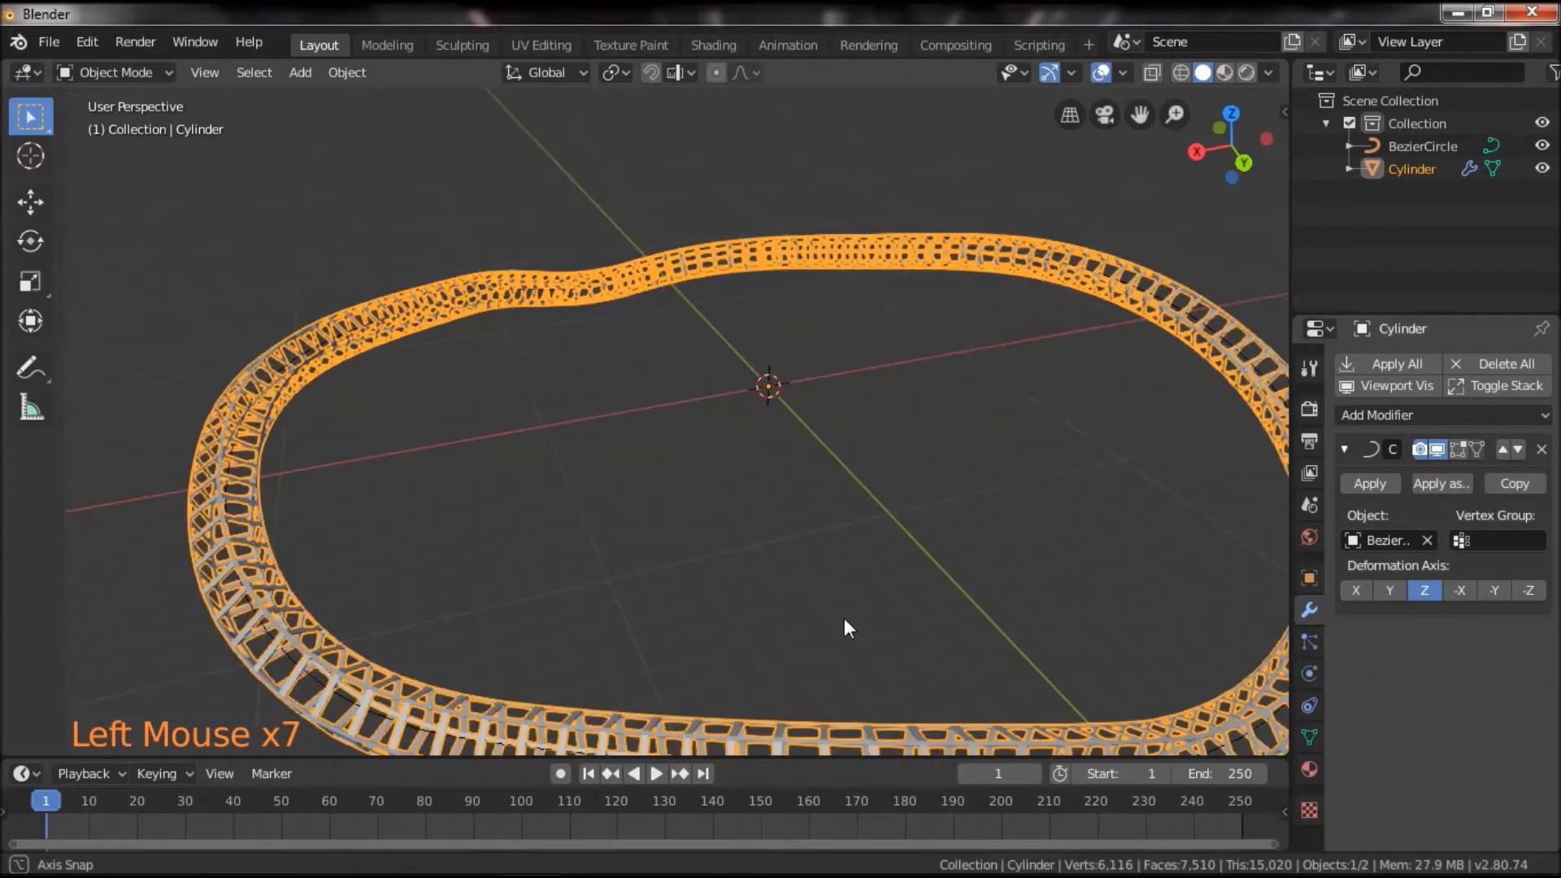
Scale the lattice tube along its length so it closes the gap around the loop
click(659, 491)
click(580, 508)
scroll(down, 3)
key(s)
scroll(down, 3)
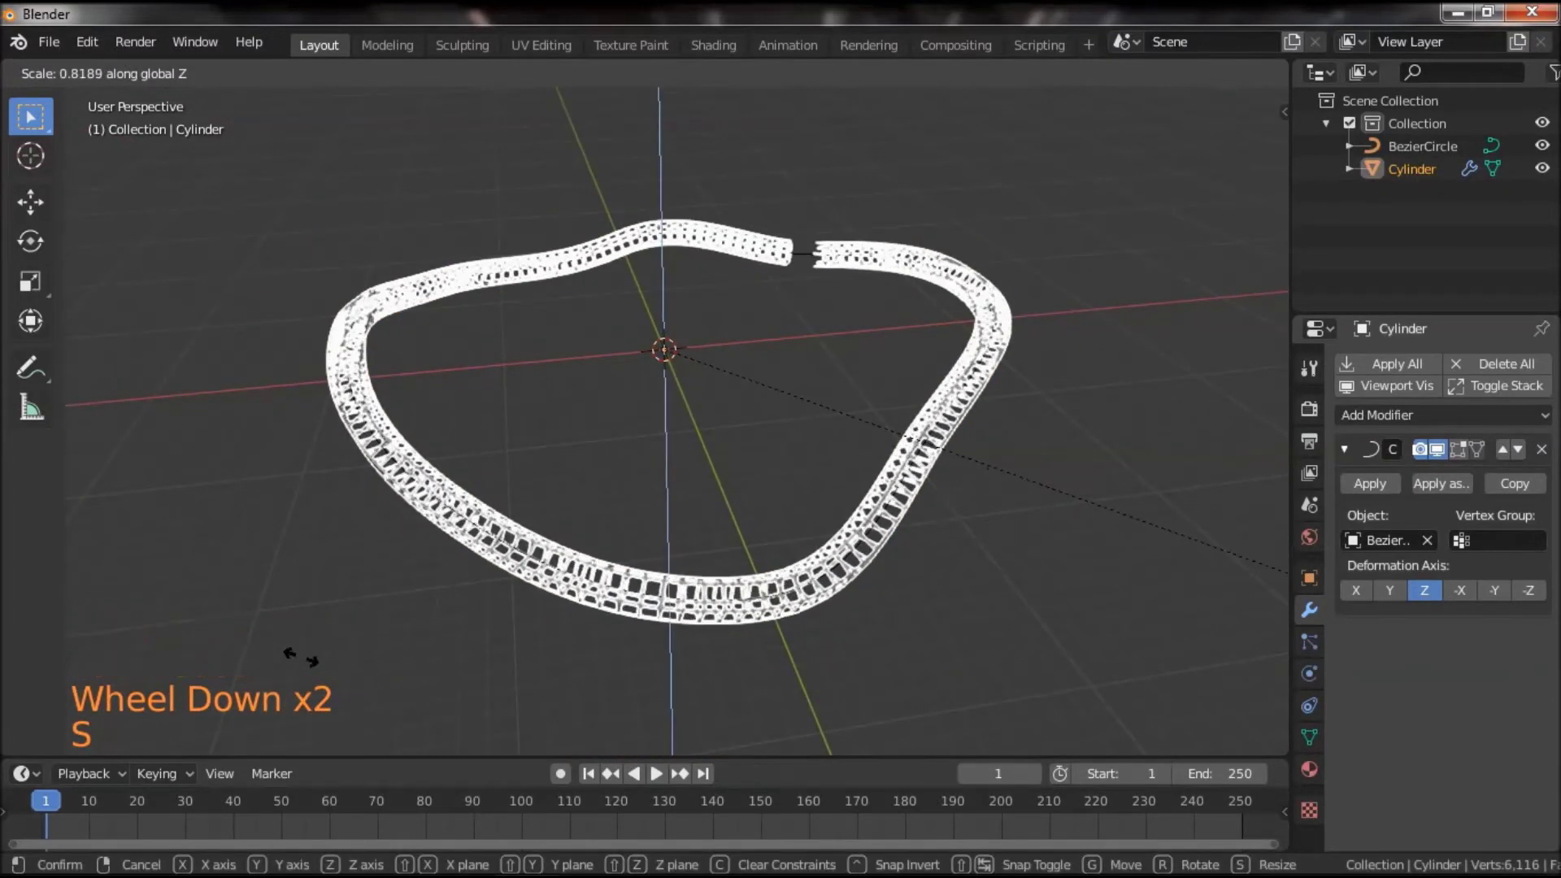
click(790, 453)
click(610, 487)
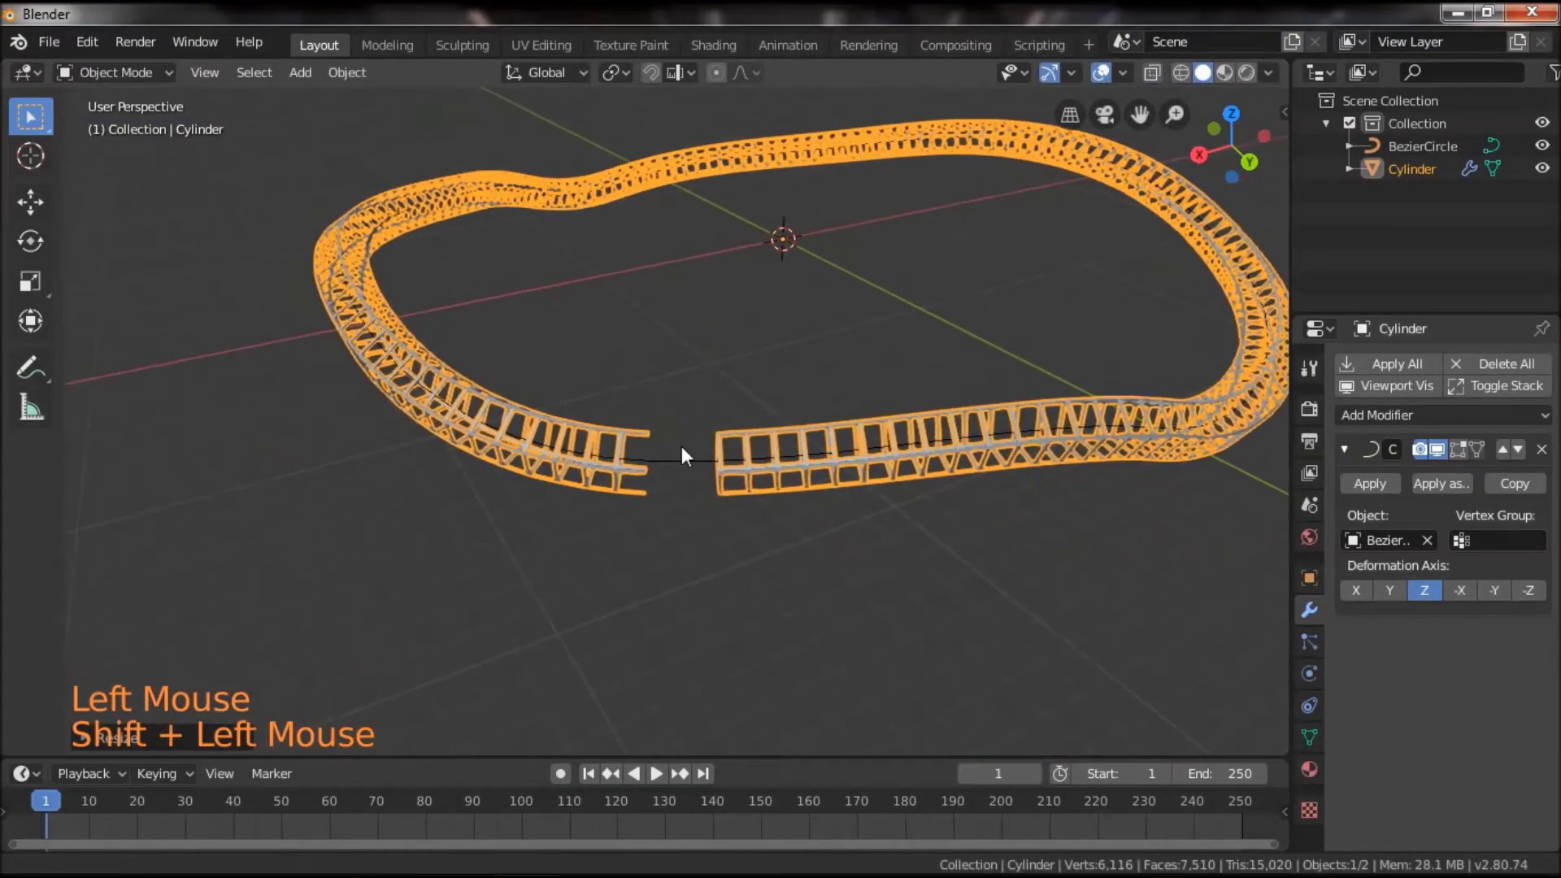
click(681, 615)
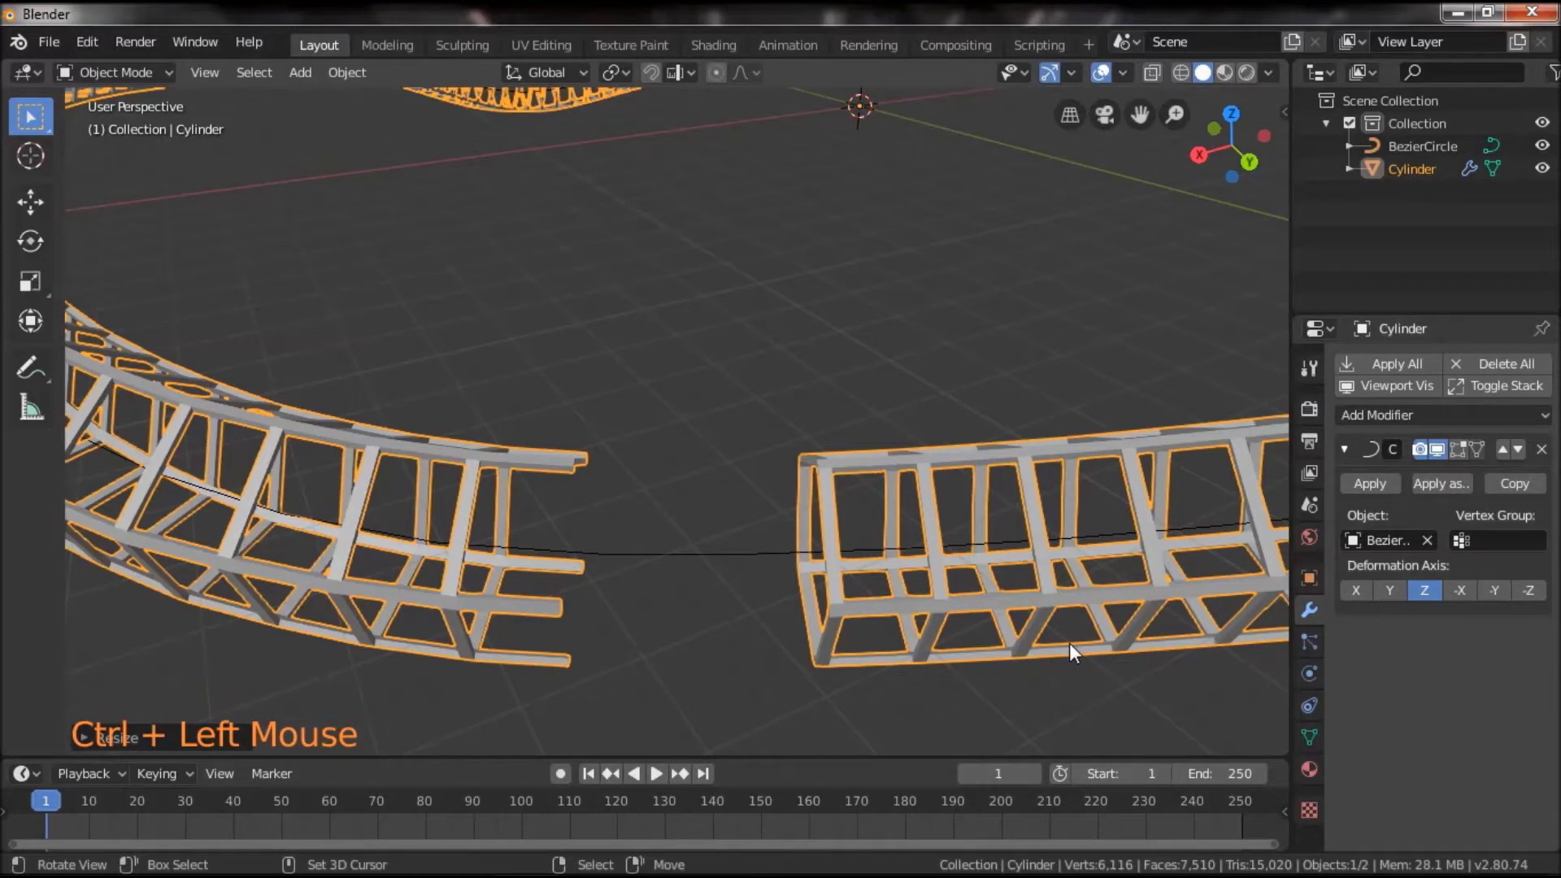
key(s)
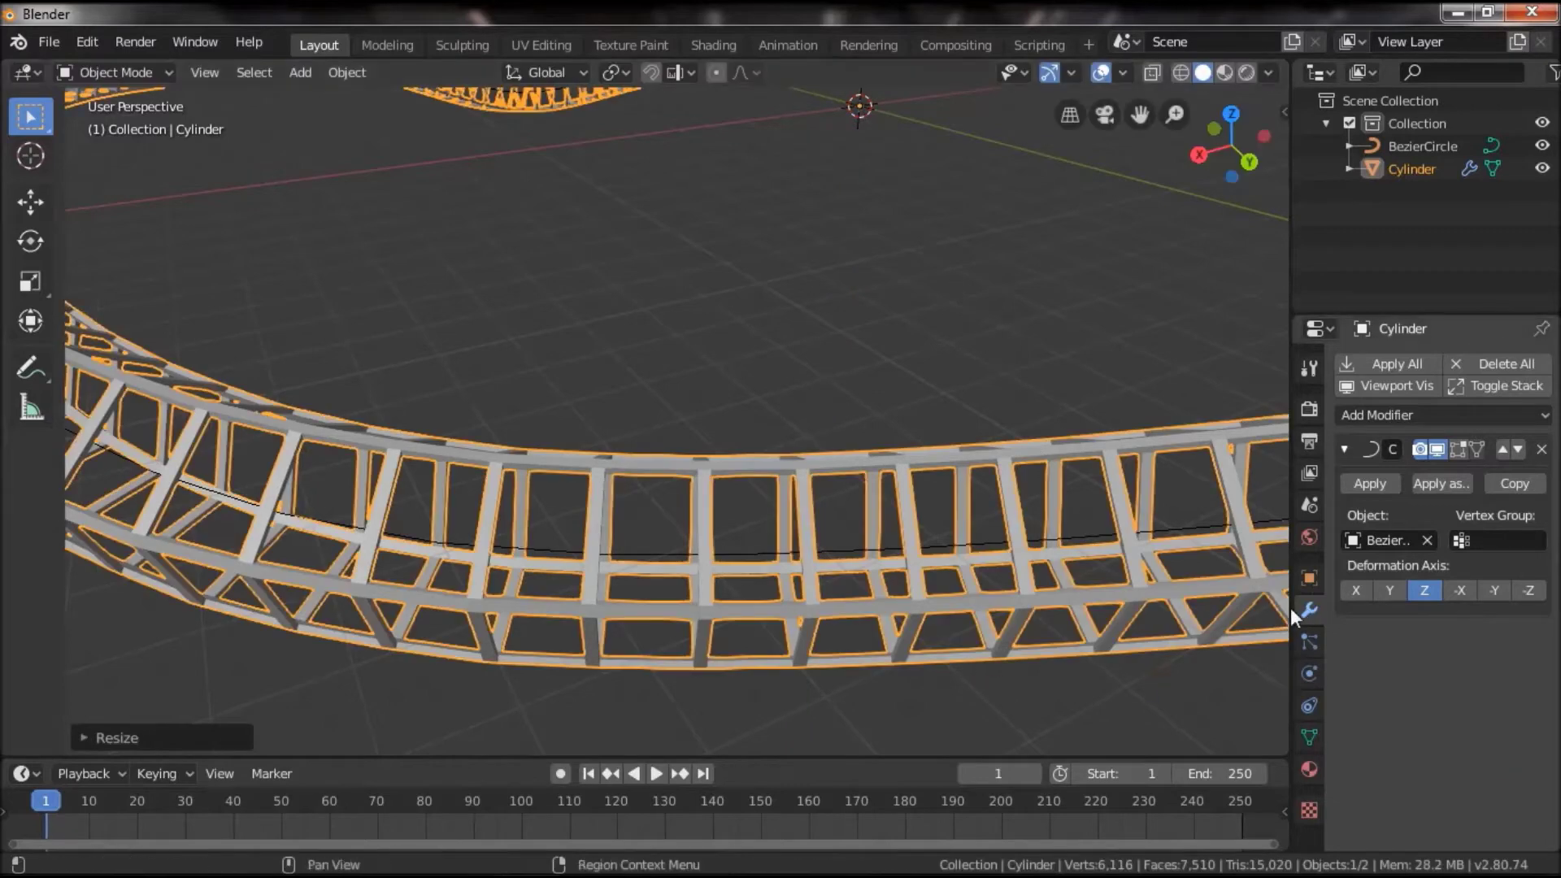
scroll(down, 3)
scroll(up, 3)
click(556, 458)
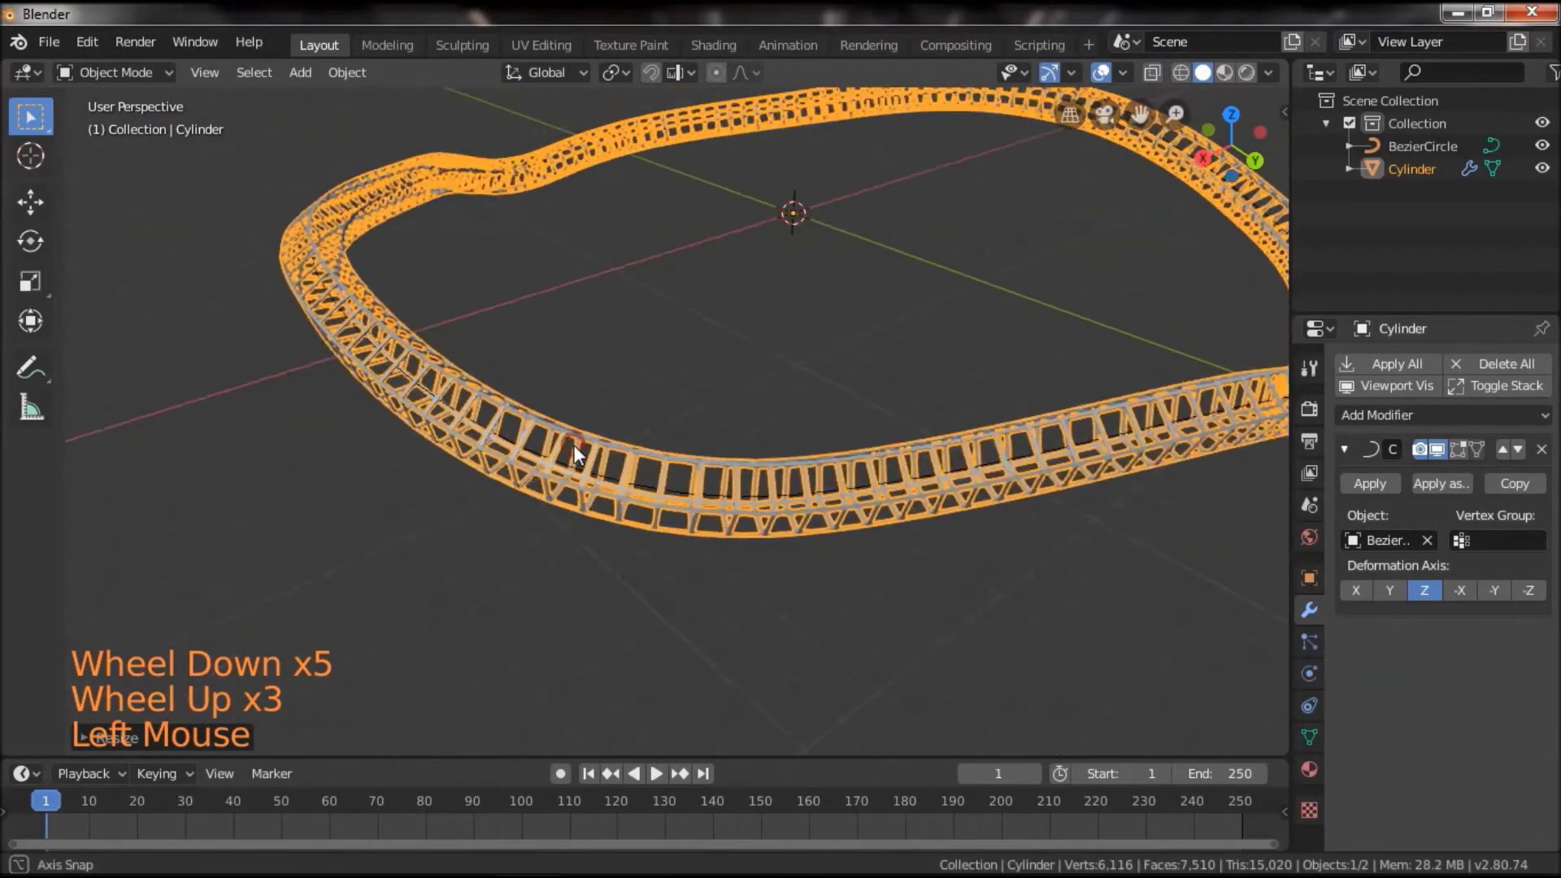
scroll(up, 3)
click(768, 547)
Add a Simple Deform modifier in Twist mode on axis Z and move it above the Curve modifier
click(1412, 417)
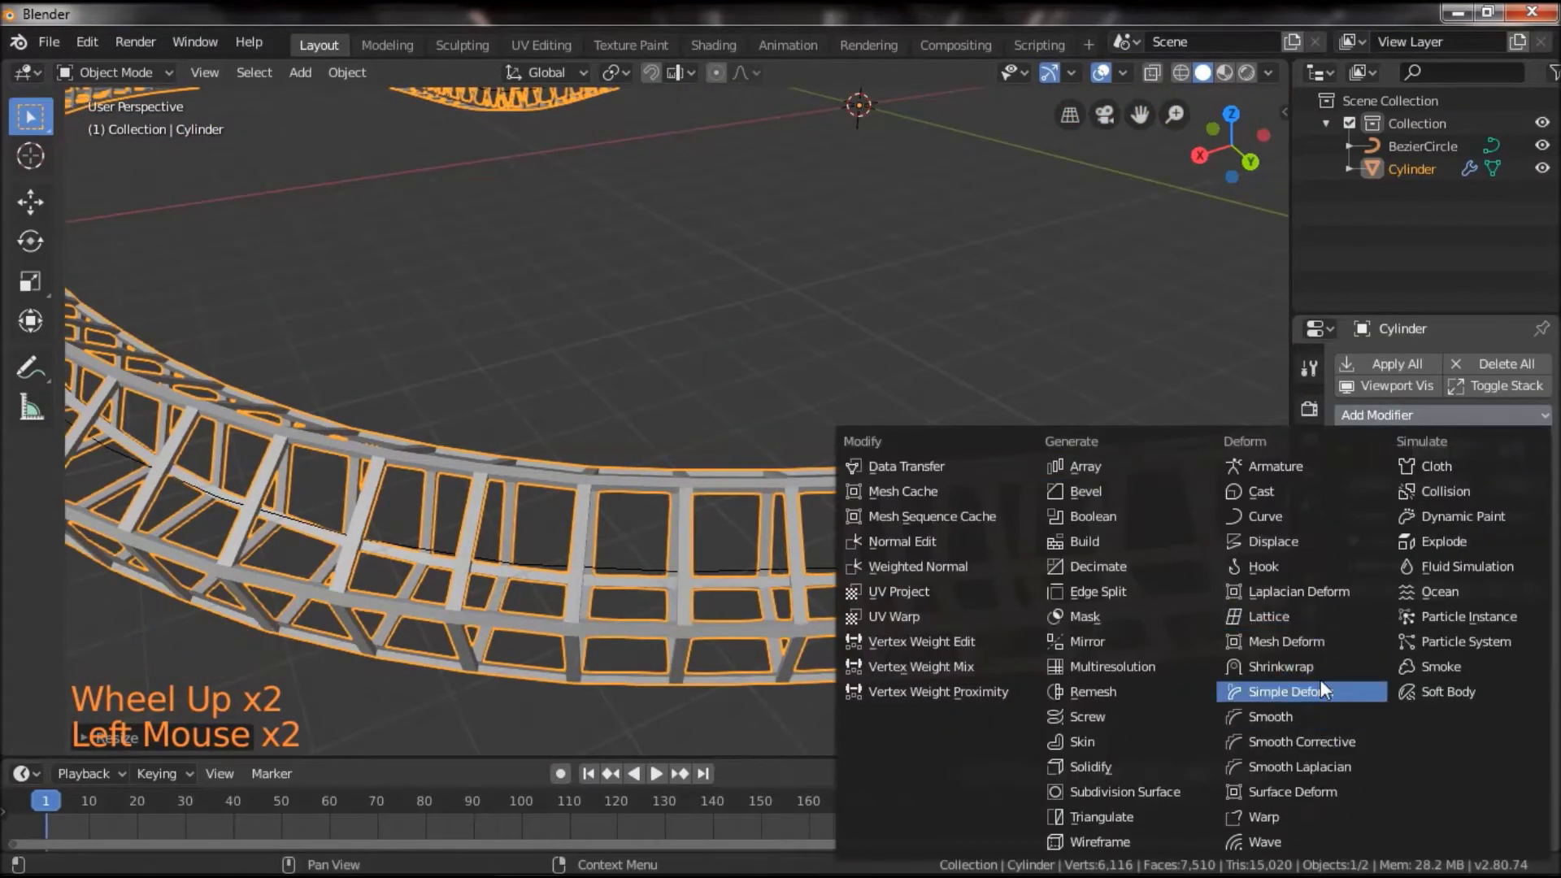
scroll(down, 3)
click(1427, 774)
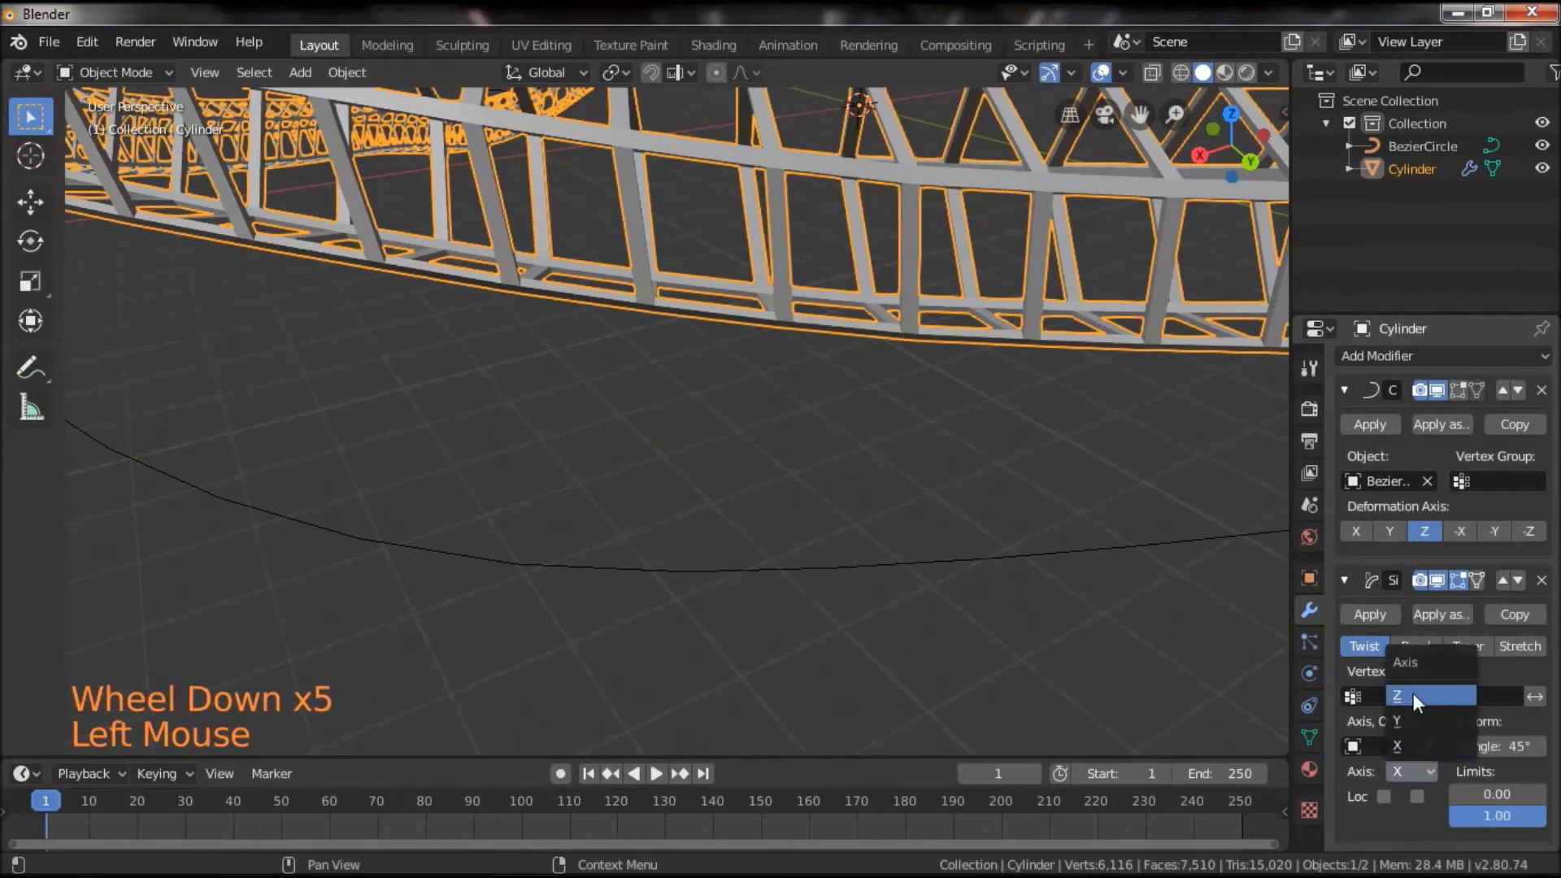
scroll(down, 3)
scroll(up, 3)
click(803, 623)
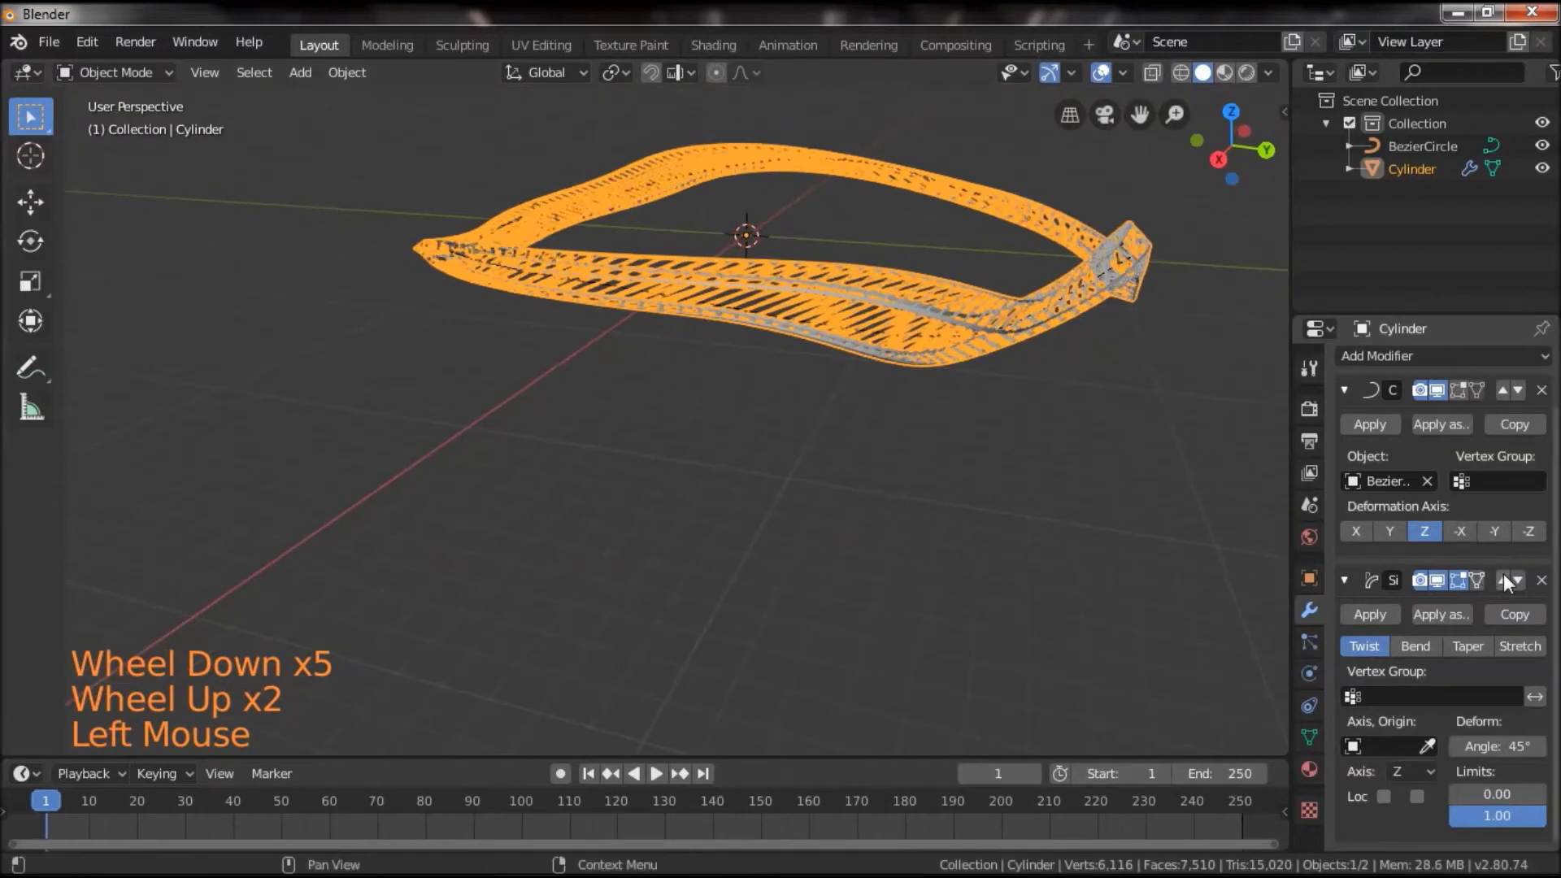
click(1510, 582)
Raise the twist angle to about 1656° so the frames spiral around the loop
click(916, 496)
scroll(up, 3)
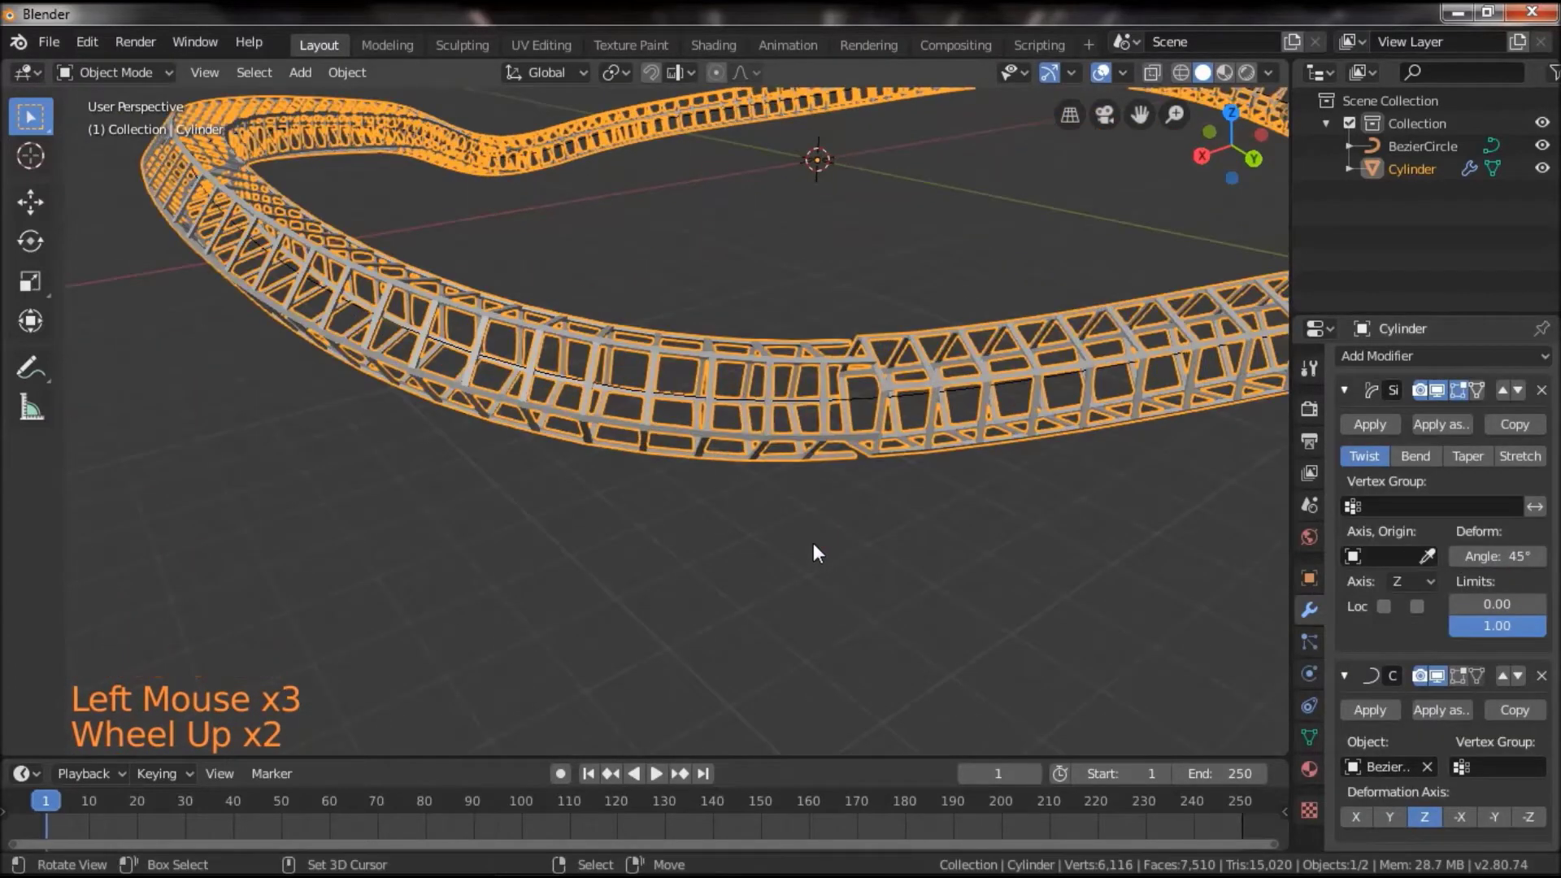
click(818, 550)
click(739, 575)
click(734, 577)
click(1110, 80)
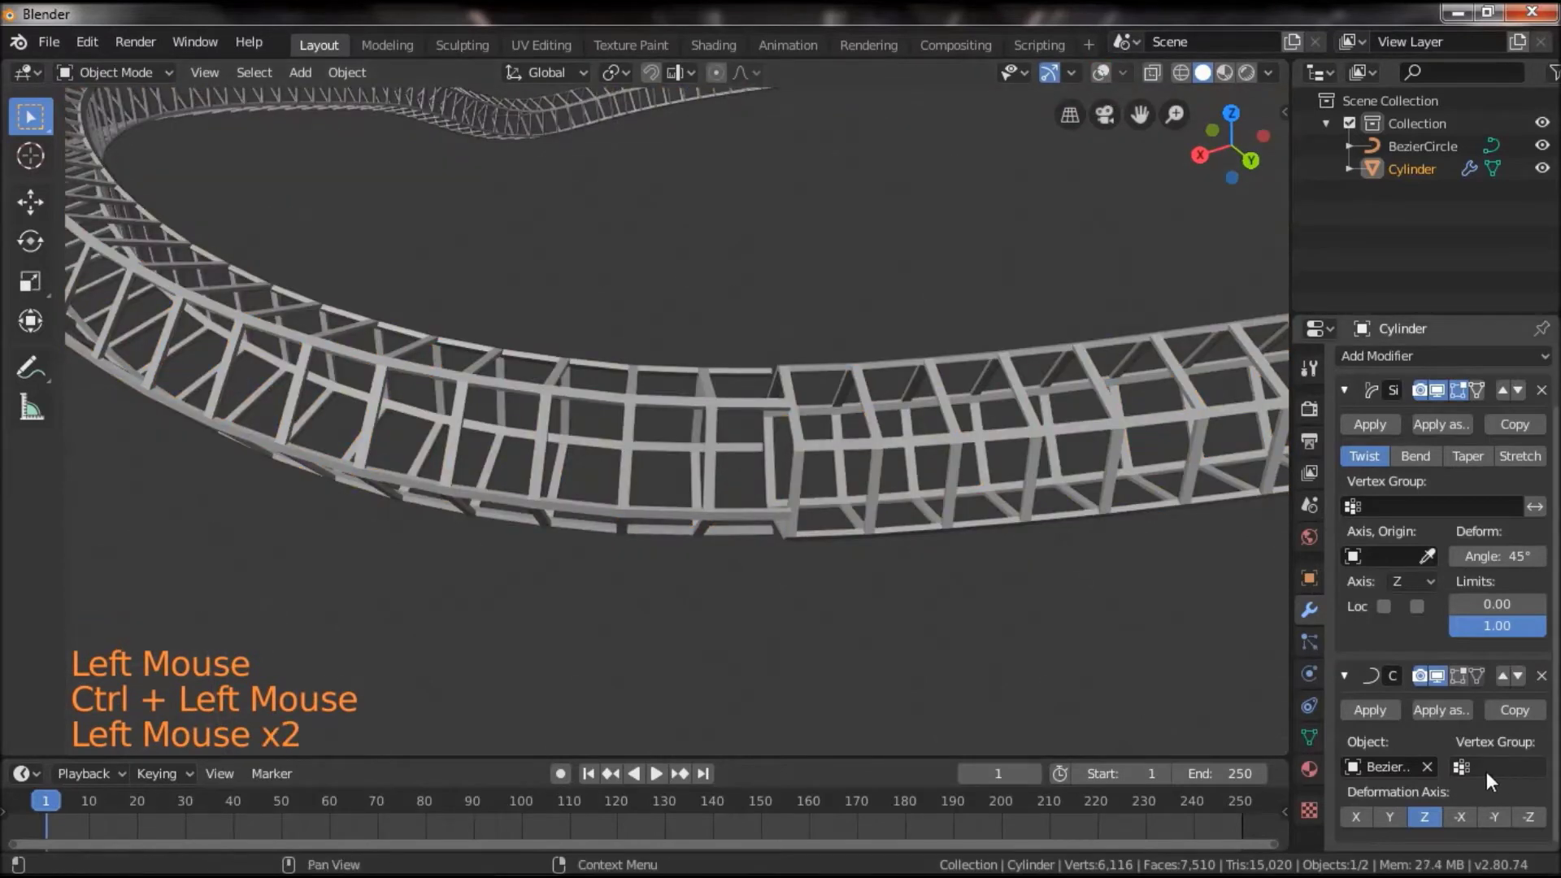
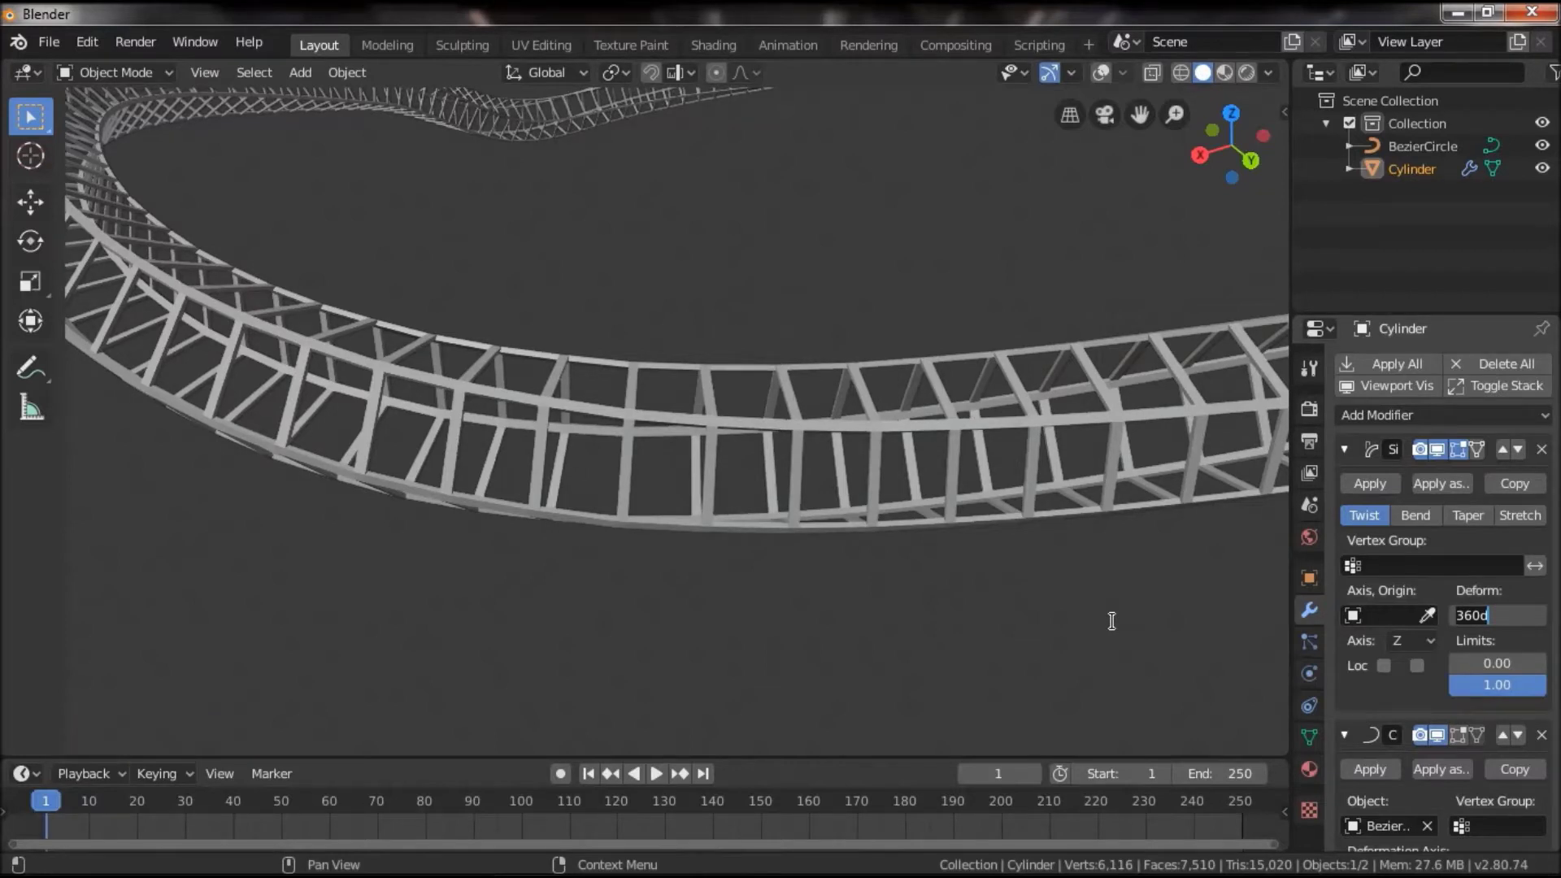
key(0)
key(0)
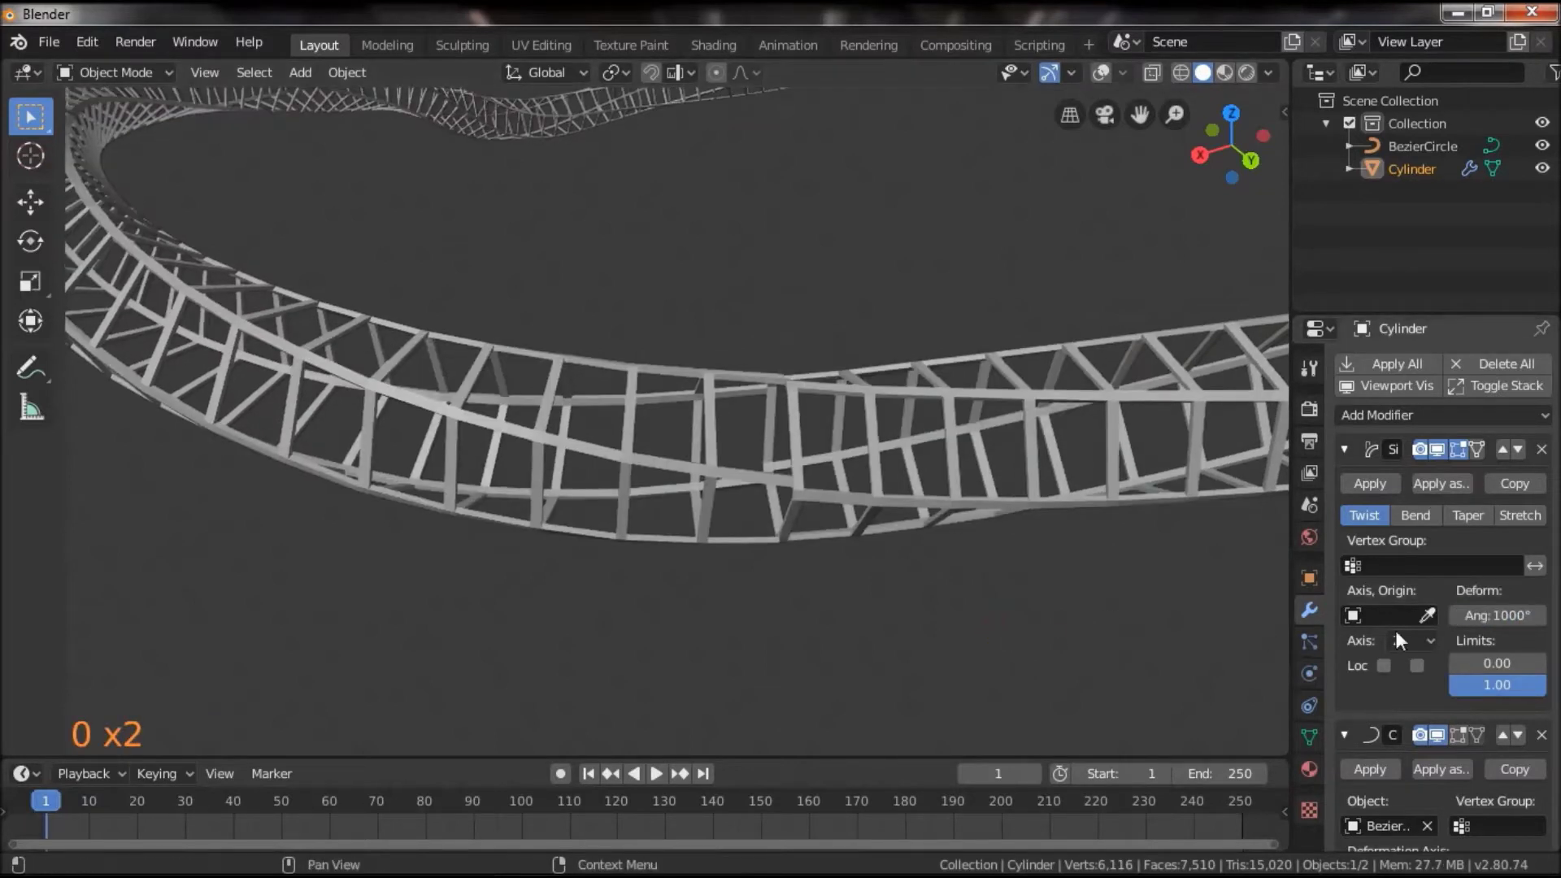
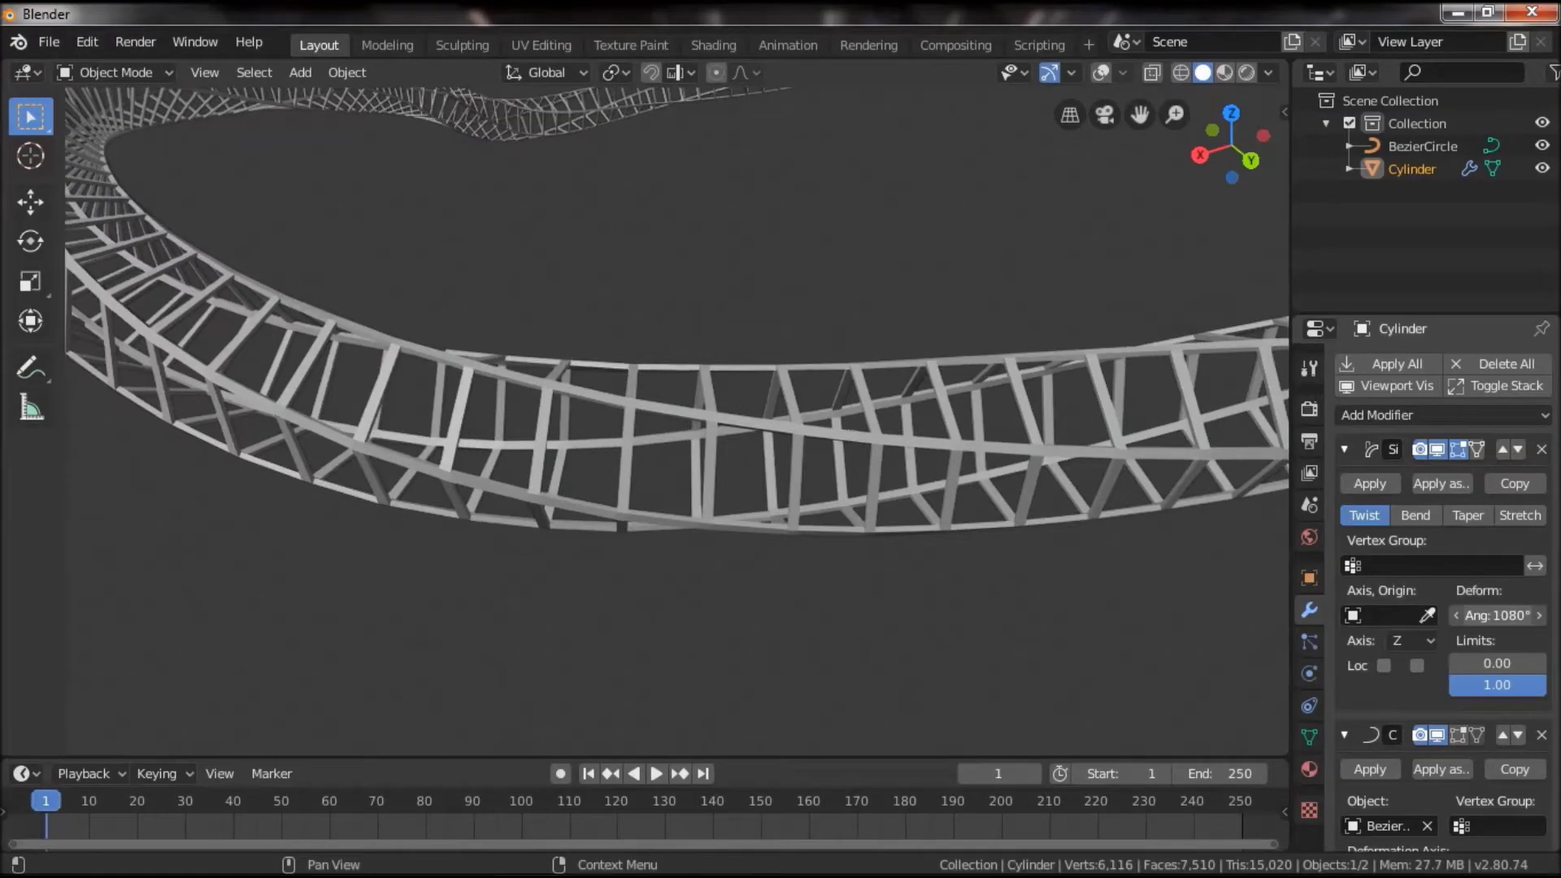
Inspect the twisted tube from several angles and enter Edit Mode on the column's mesh
scroll(down, 3)
click(508, 604)
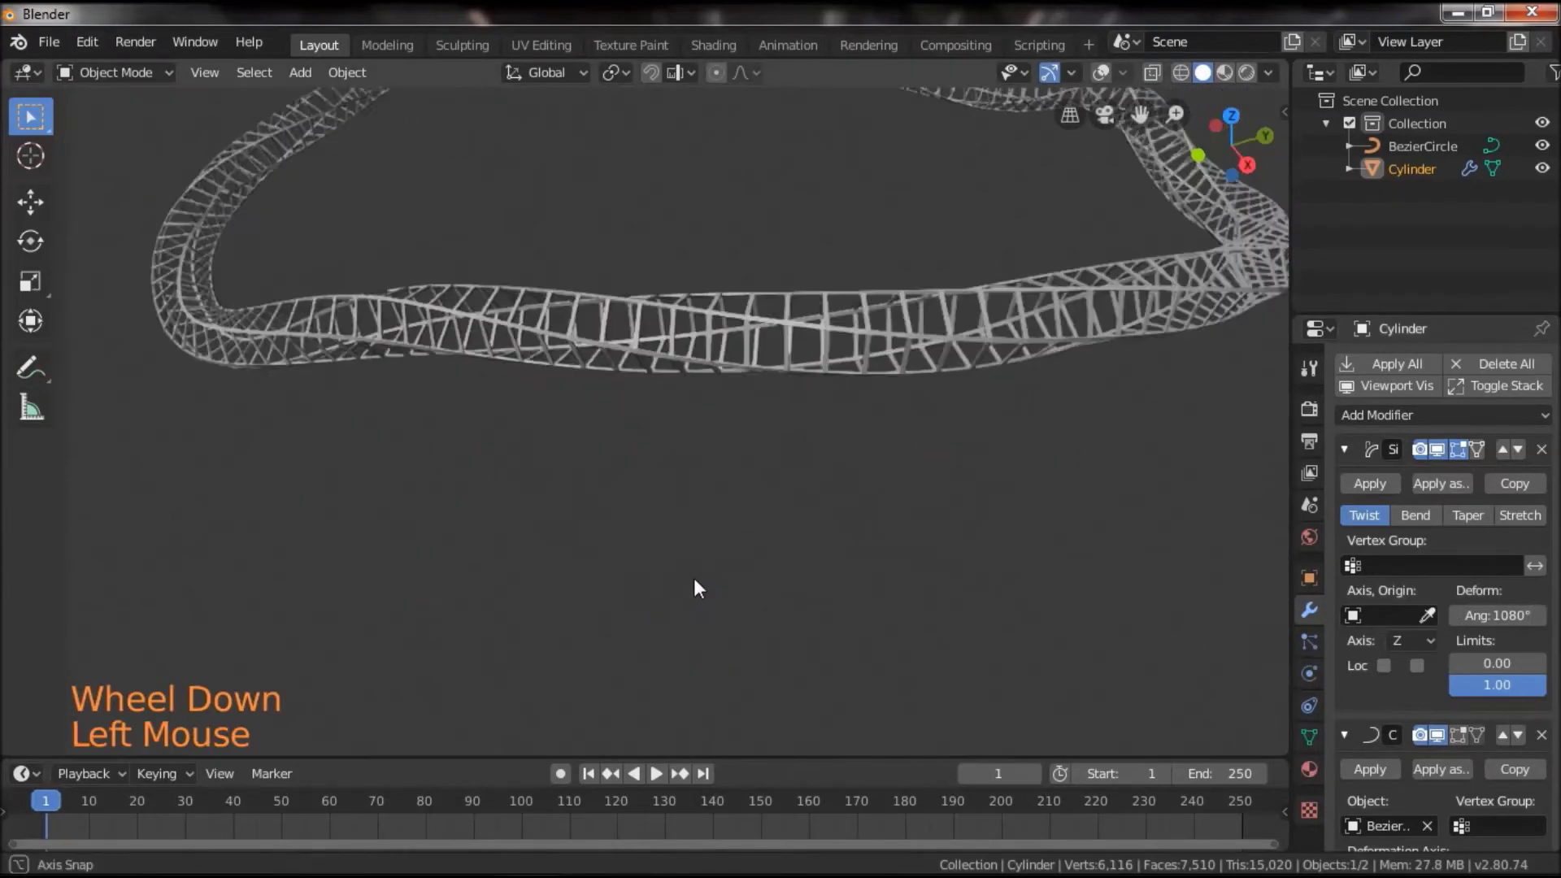
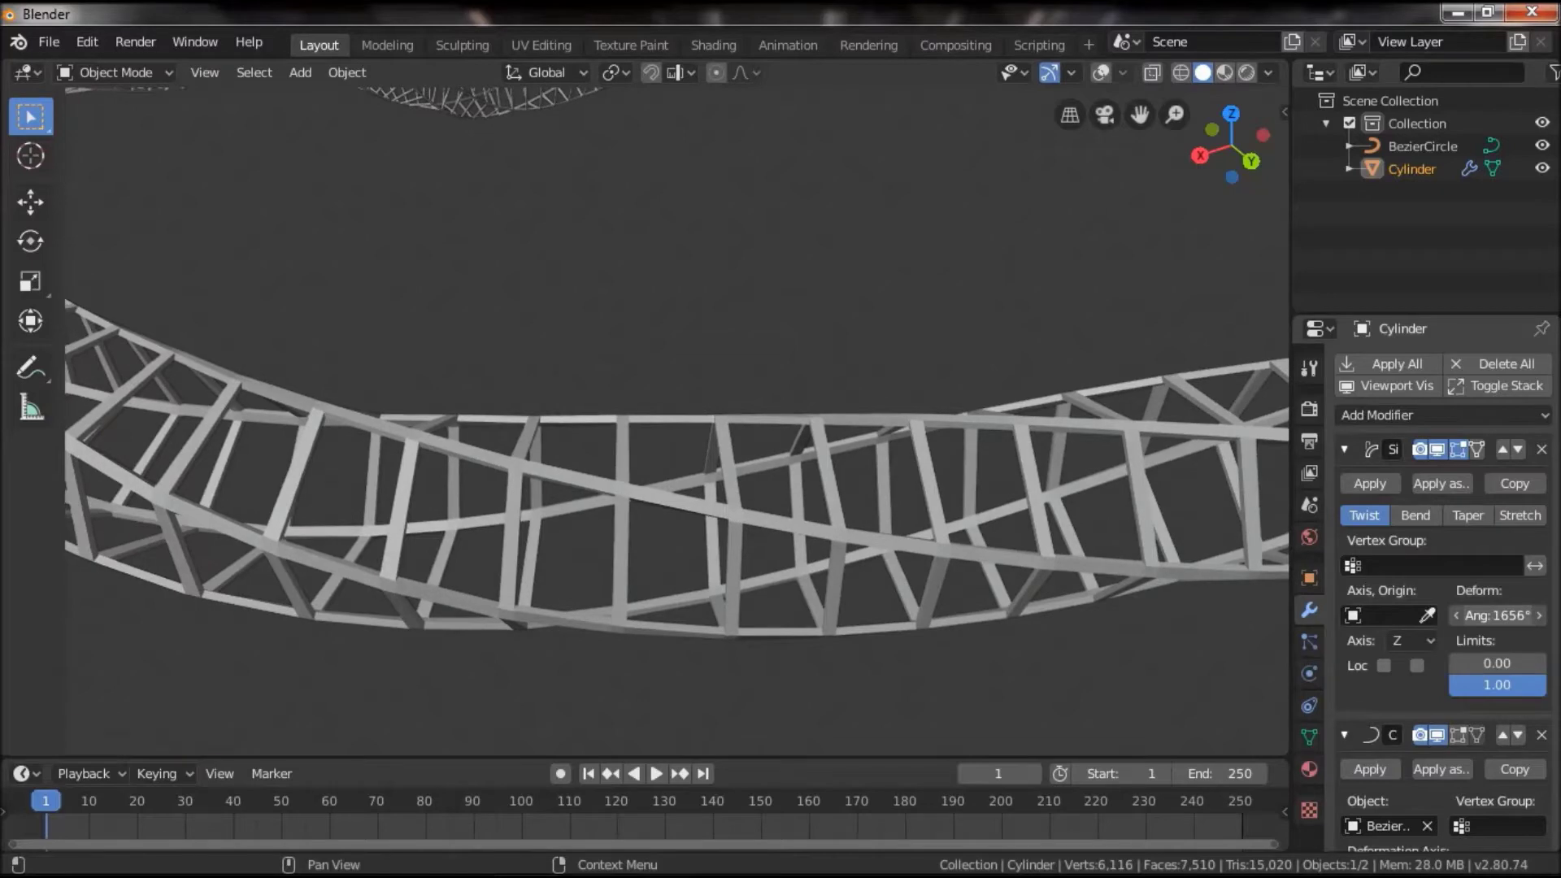
scroll(down, 3)
click(523, 499)
click(658, 541)
scroll(down, 3)
key(Tab)
key(Tab)
click(873, 623)
click(1111, 78)
click(850, 417)
key(Tab)
View the twisted loop from above and show the Cylinder's empty material settings
click(808, 278)
click(808, 364)
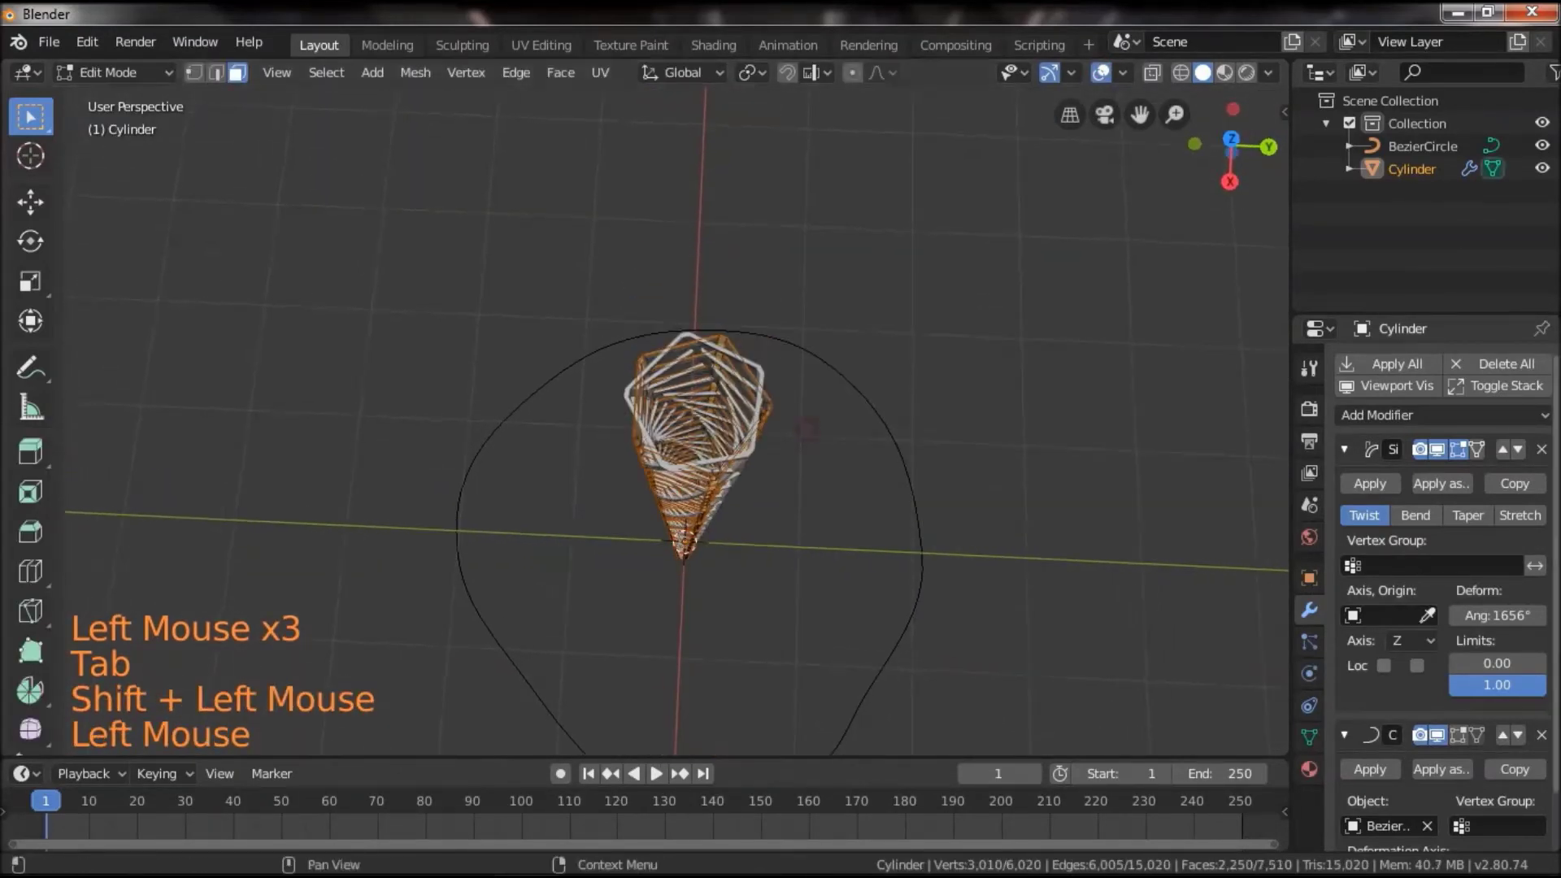
click(1446, 452)
scroll(down, 3)
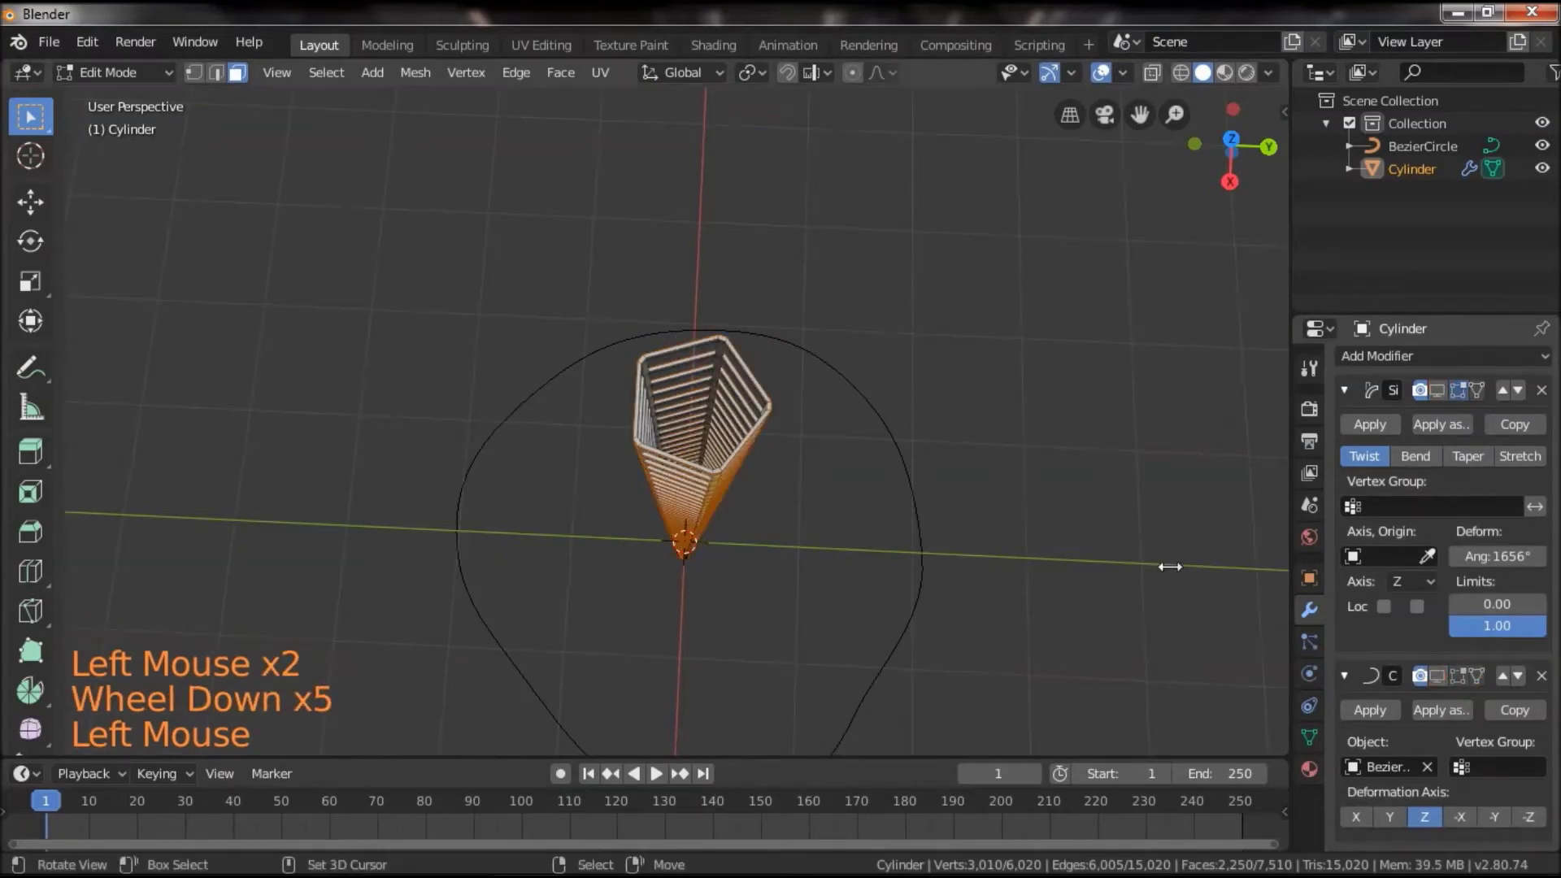
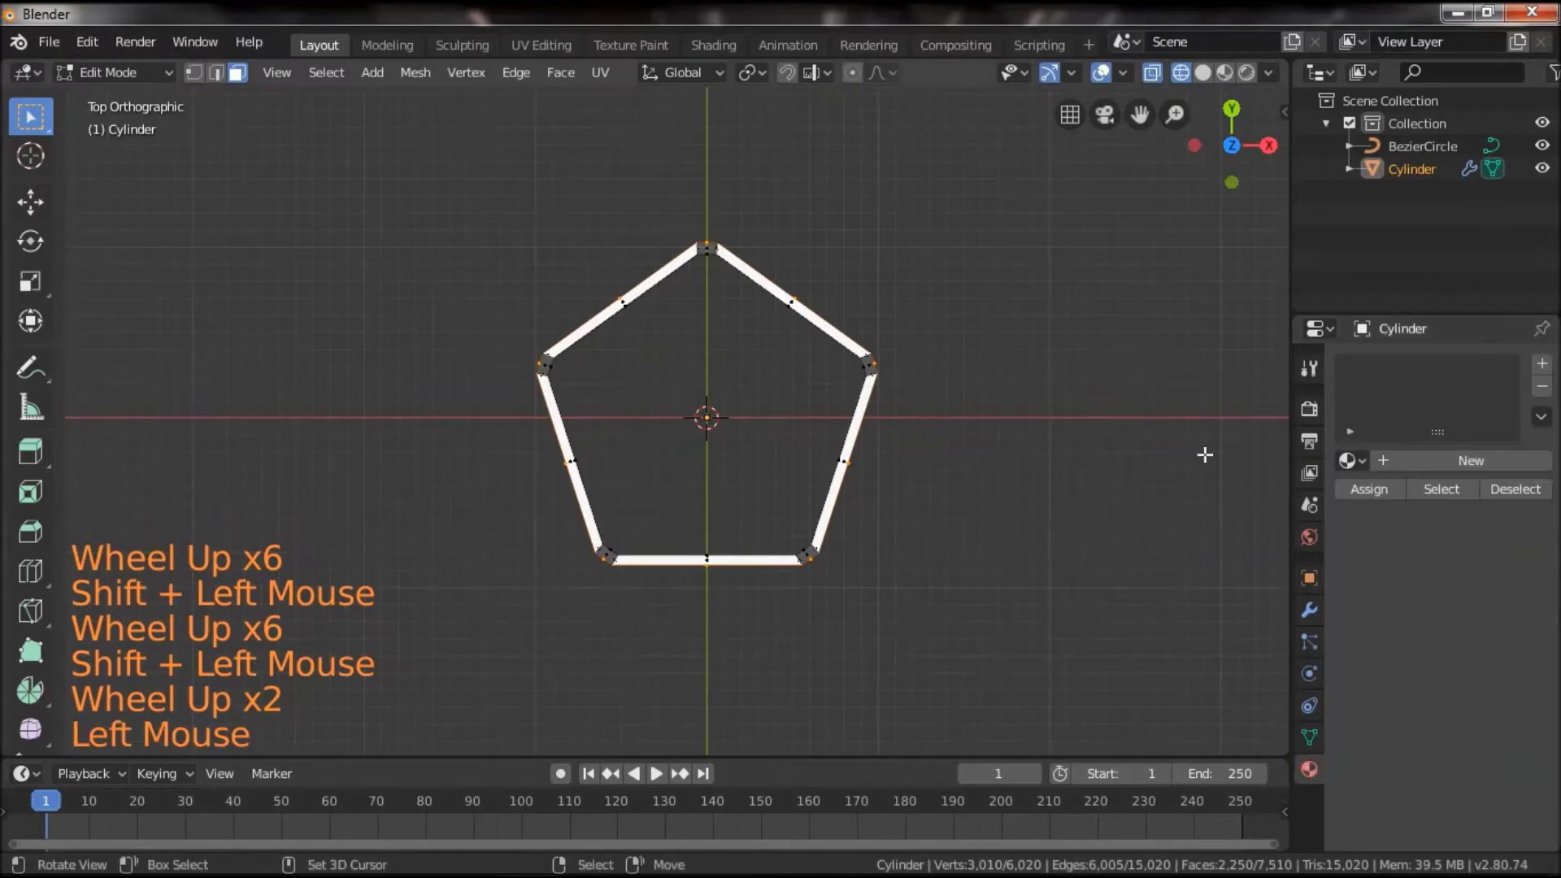
Set the world Surface to None and add a pale green Volume Scatter fog of density 0.005, previewed in rendered view
click(1313, 545)
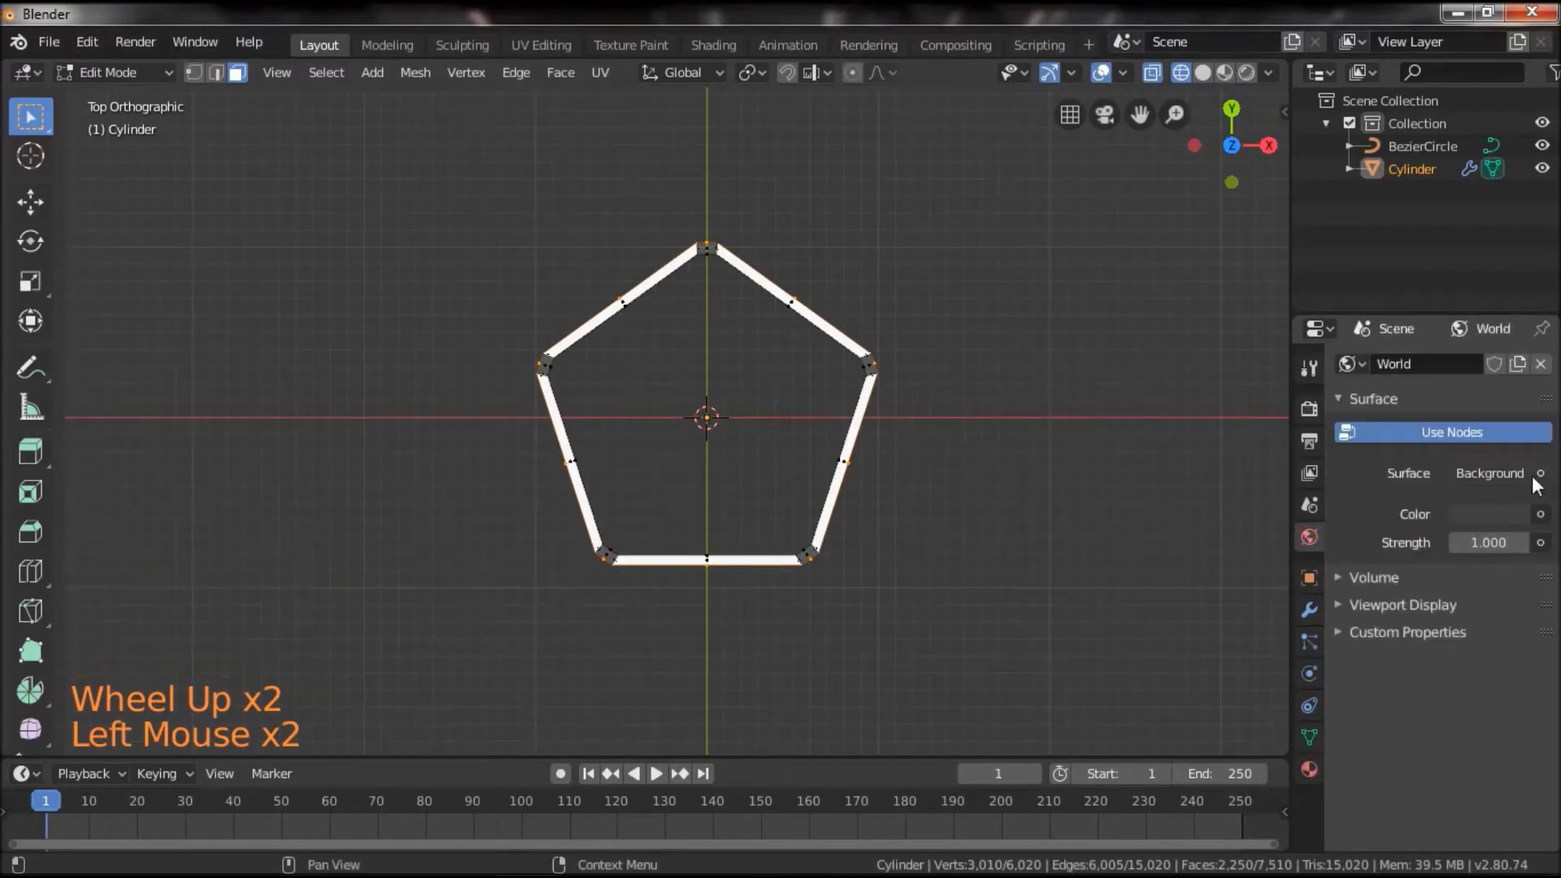
click(1539, 476)
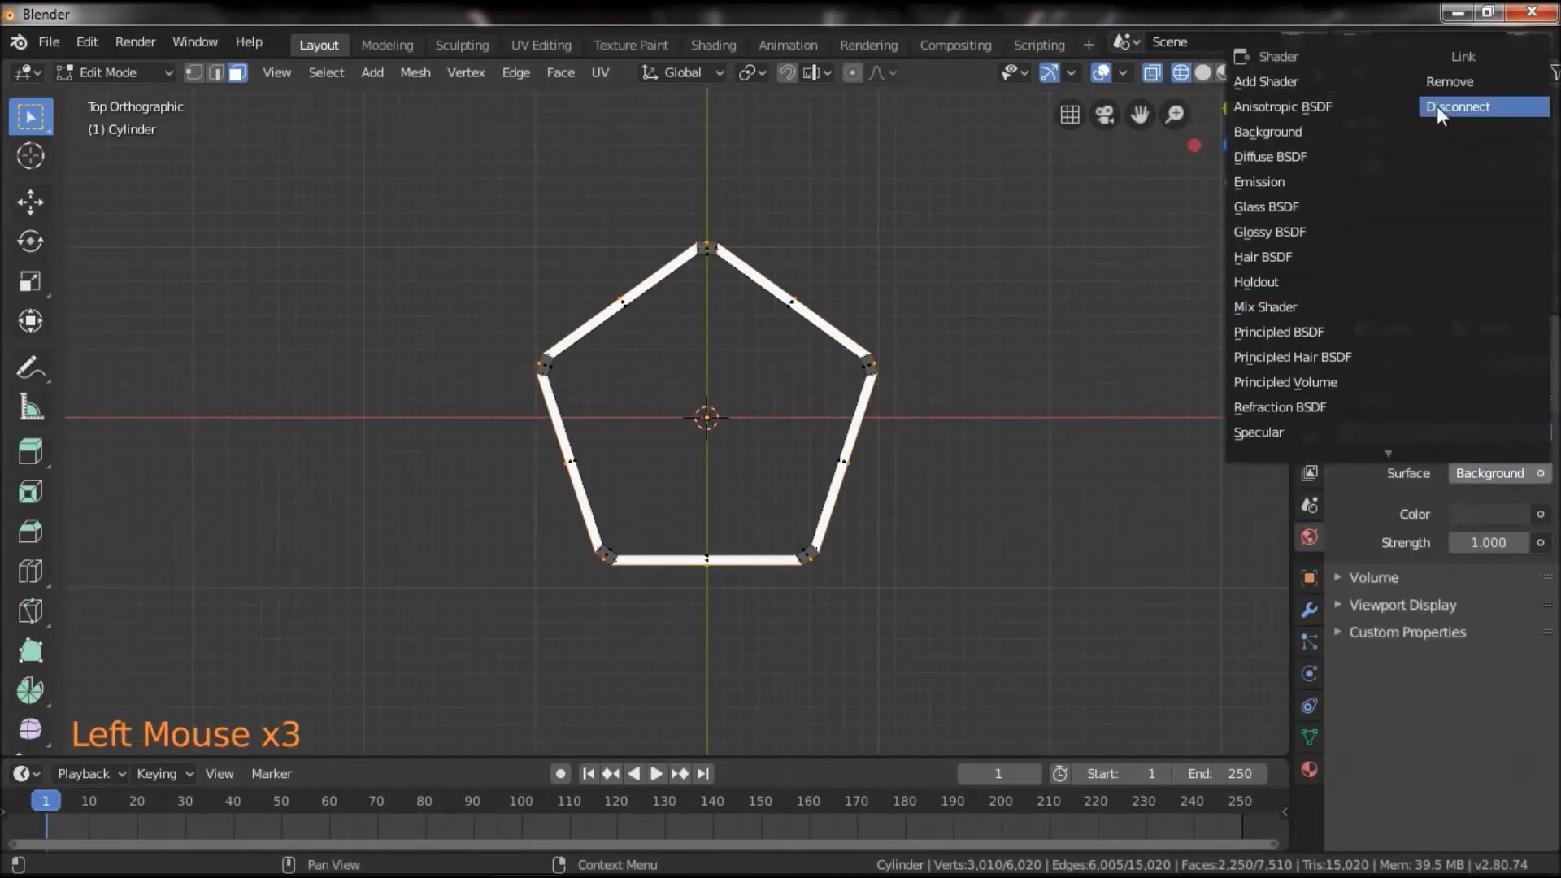
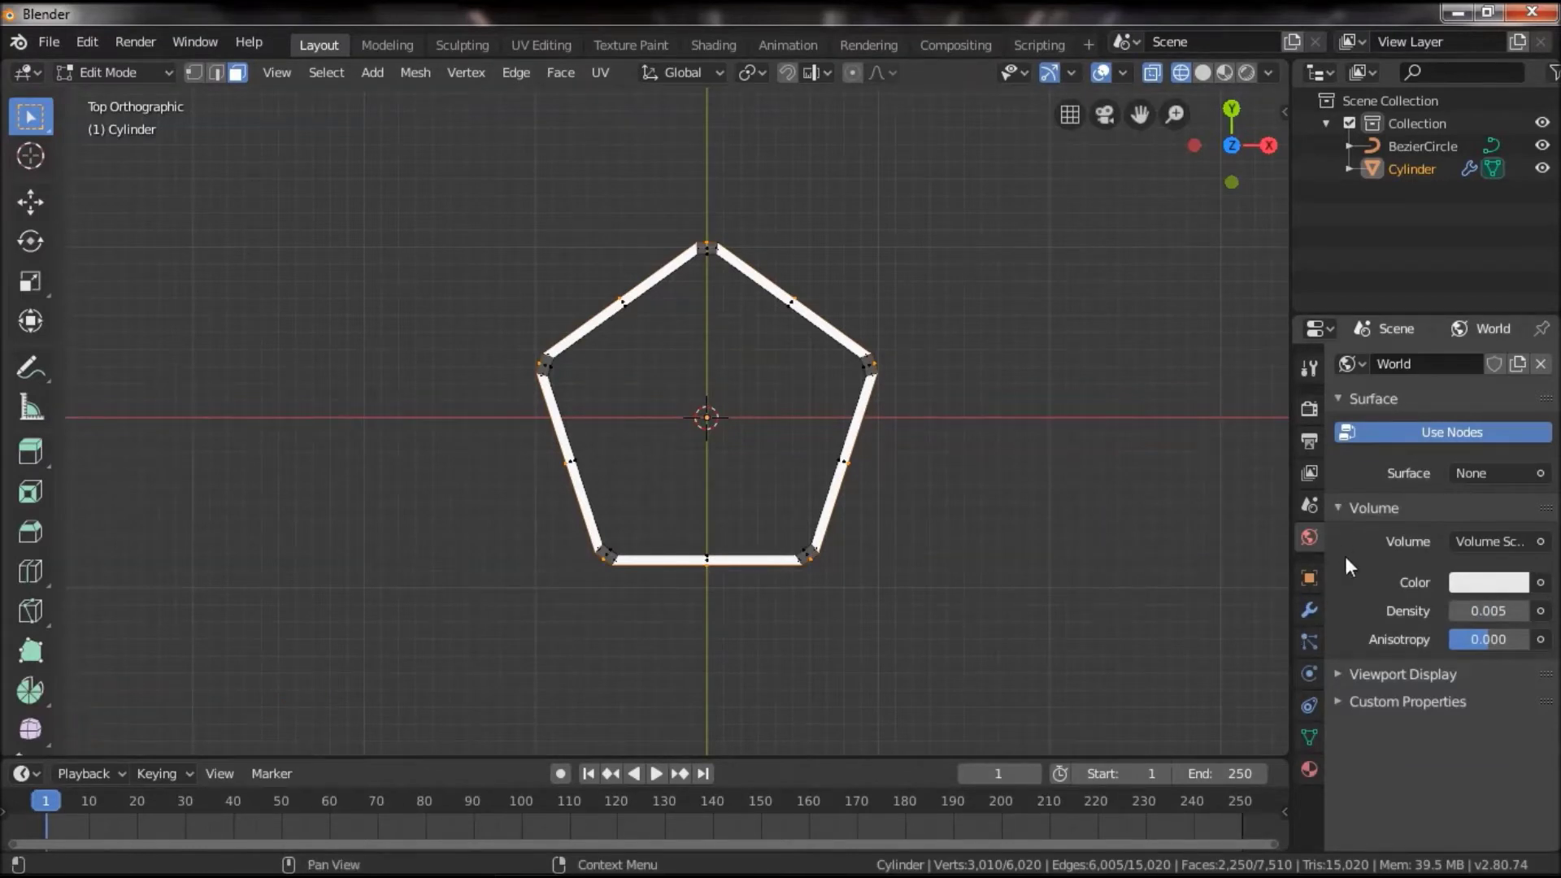
click(1488, 581)
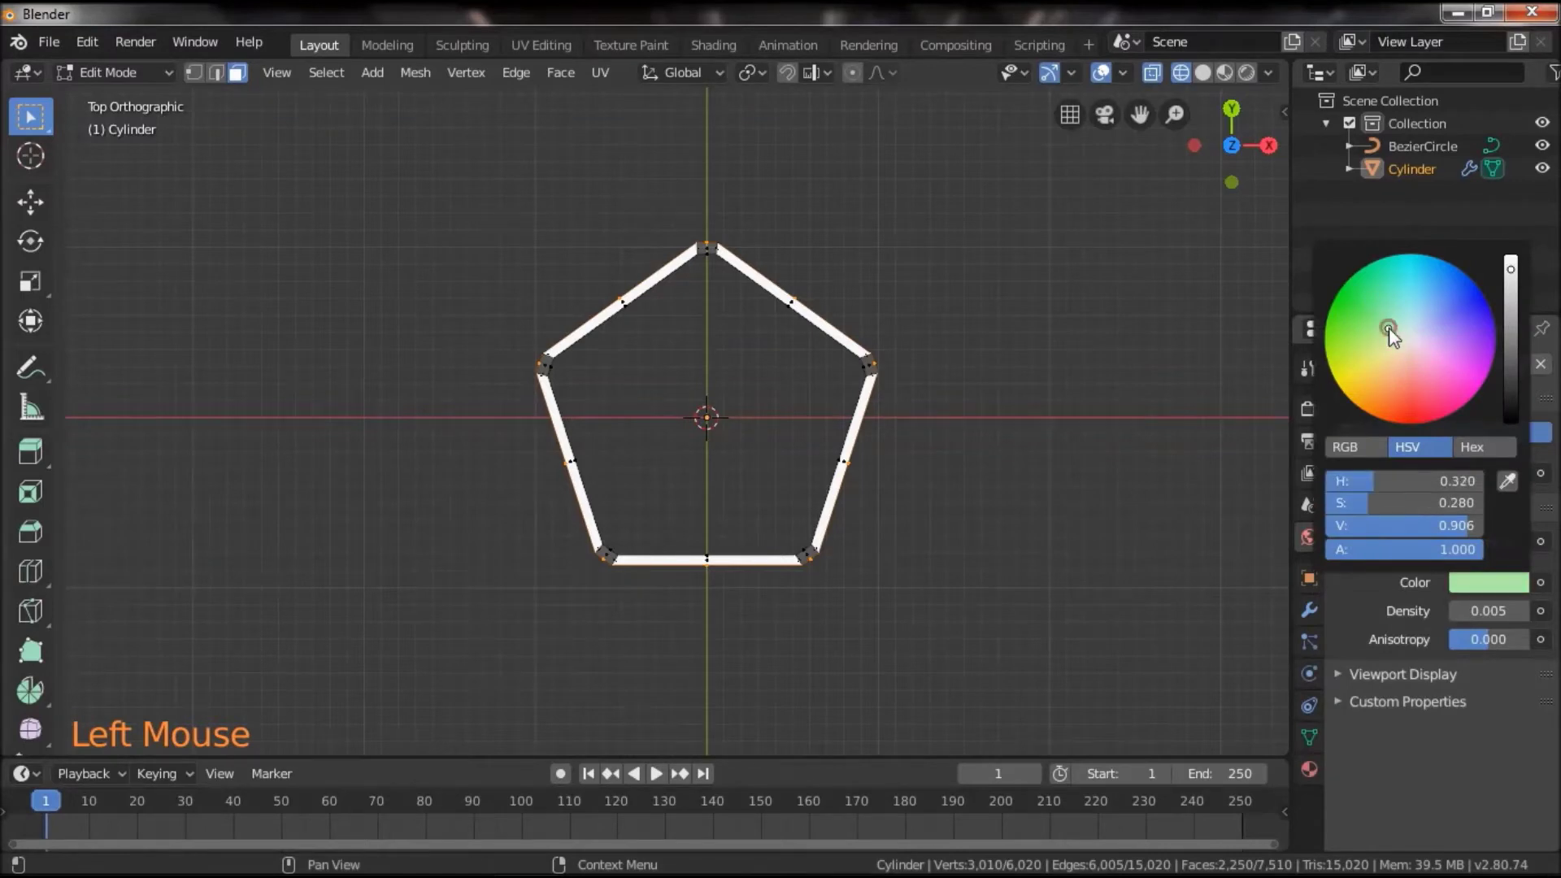
click(1254, 80)
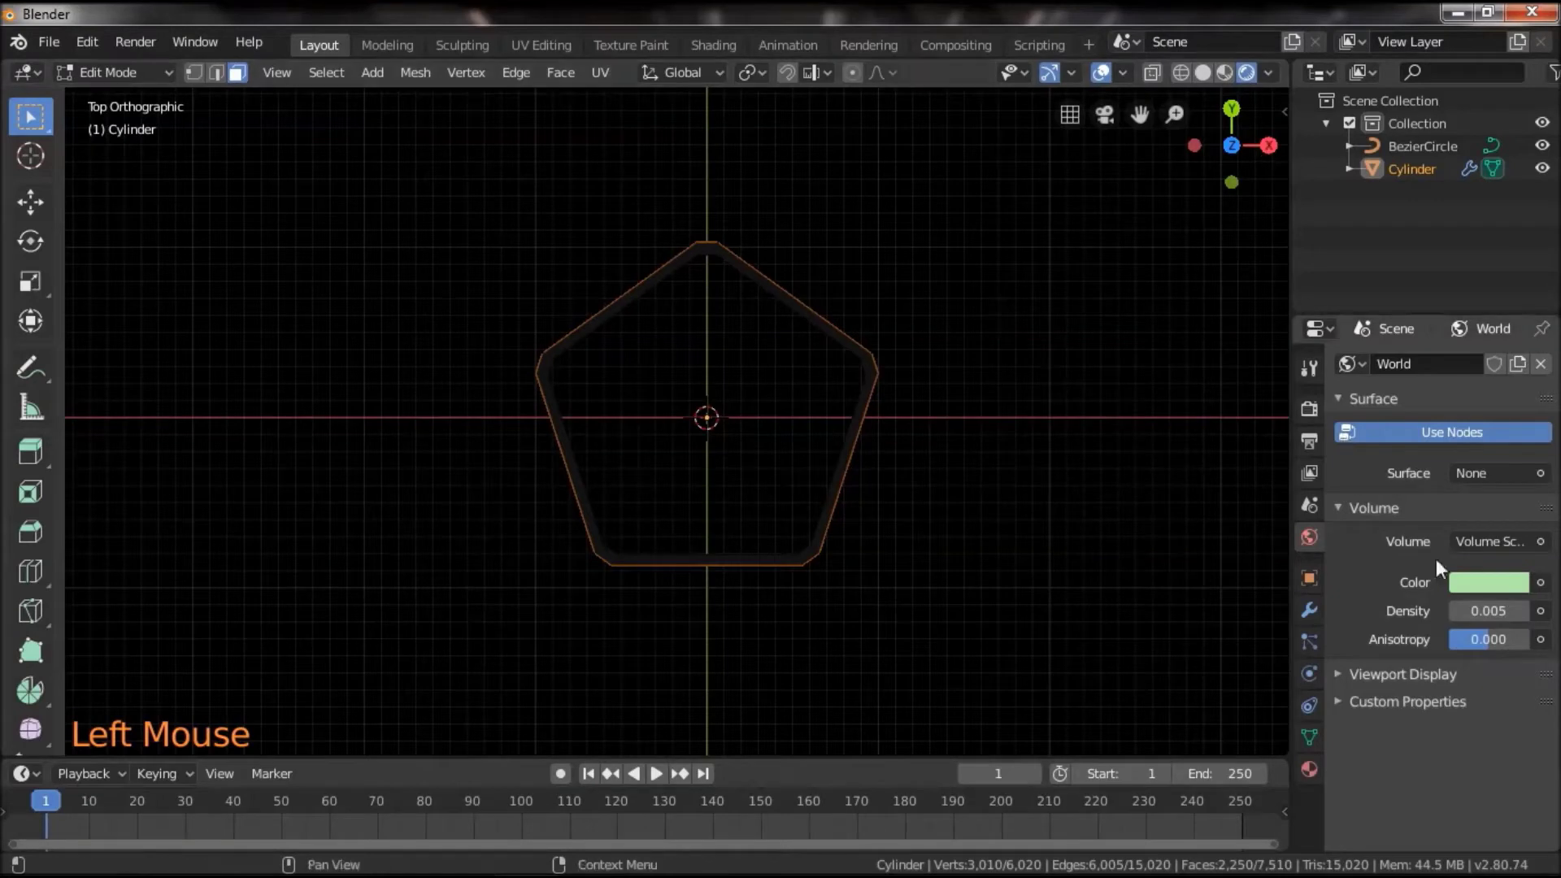
click(1215, 74)
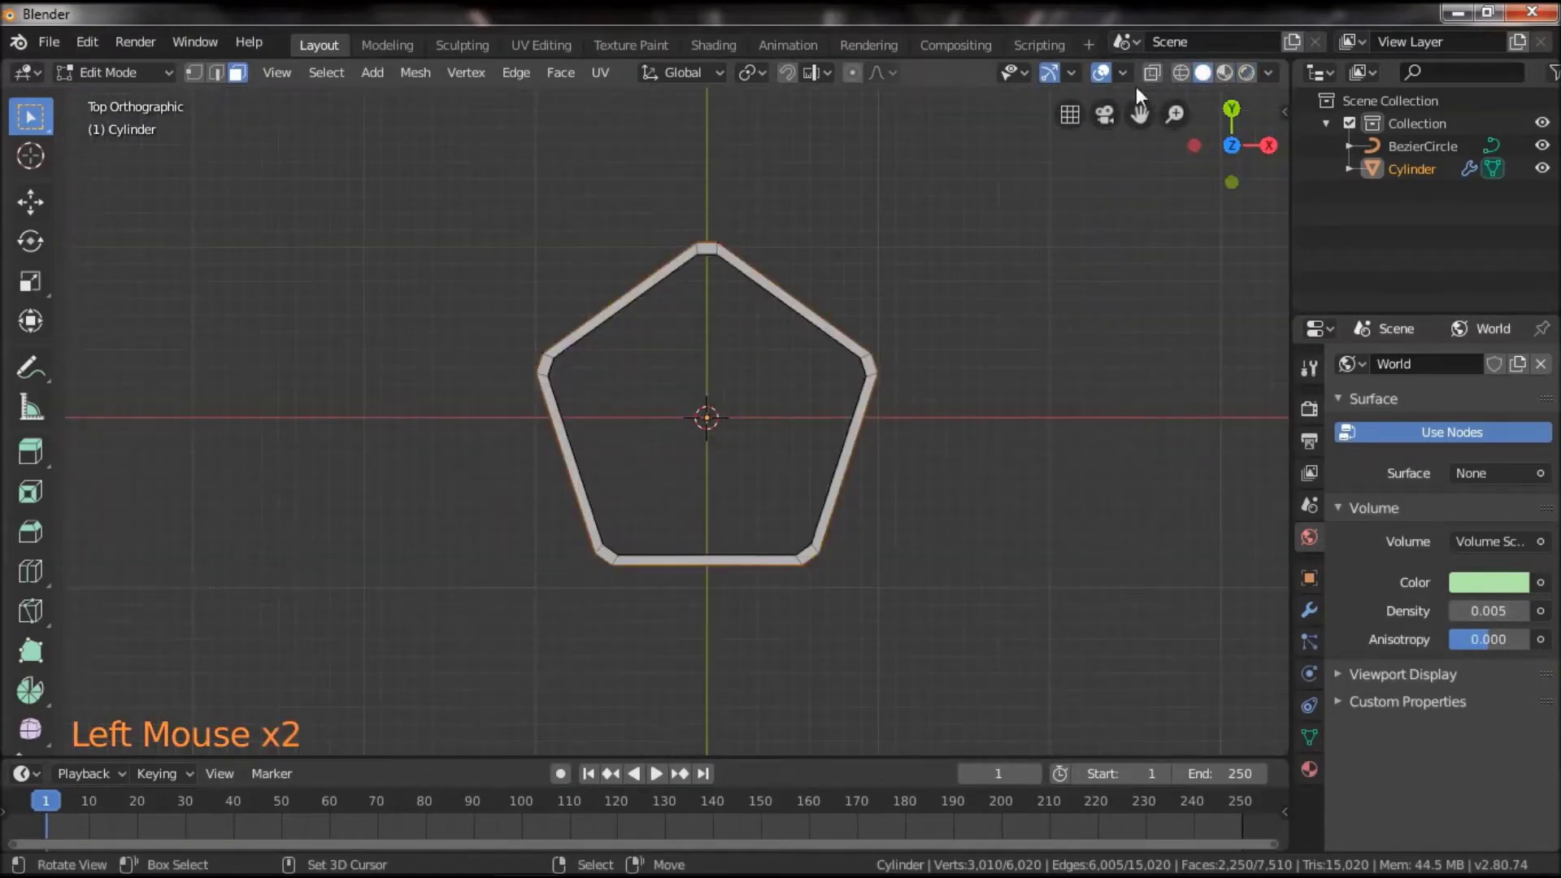
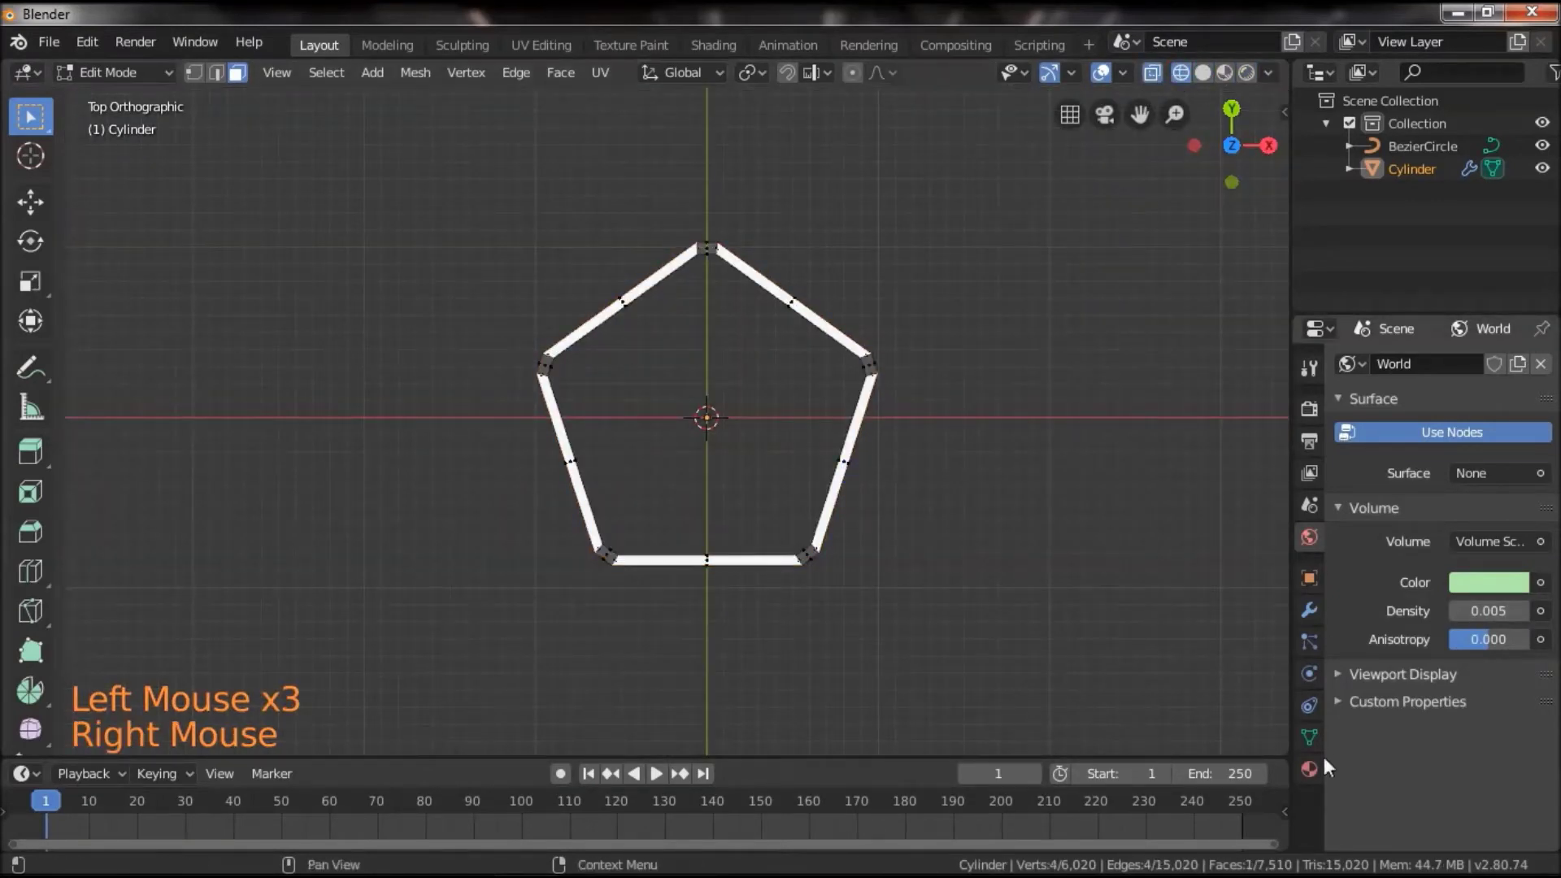
click(1321, 776)
Assign the existing Material to the tube with a darker grey base colour, Metallic 1 and Roughness 0
click(1360, 461)
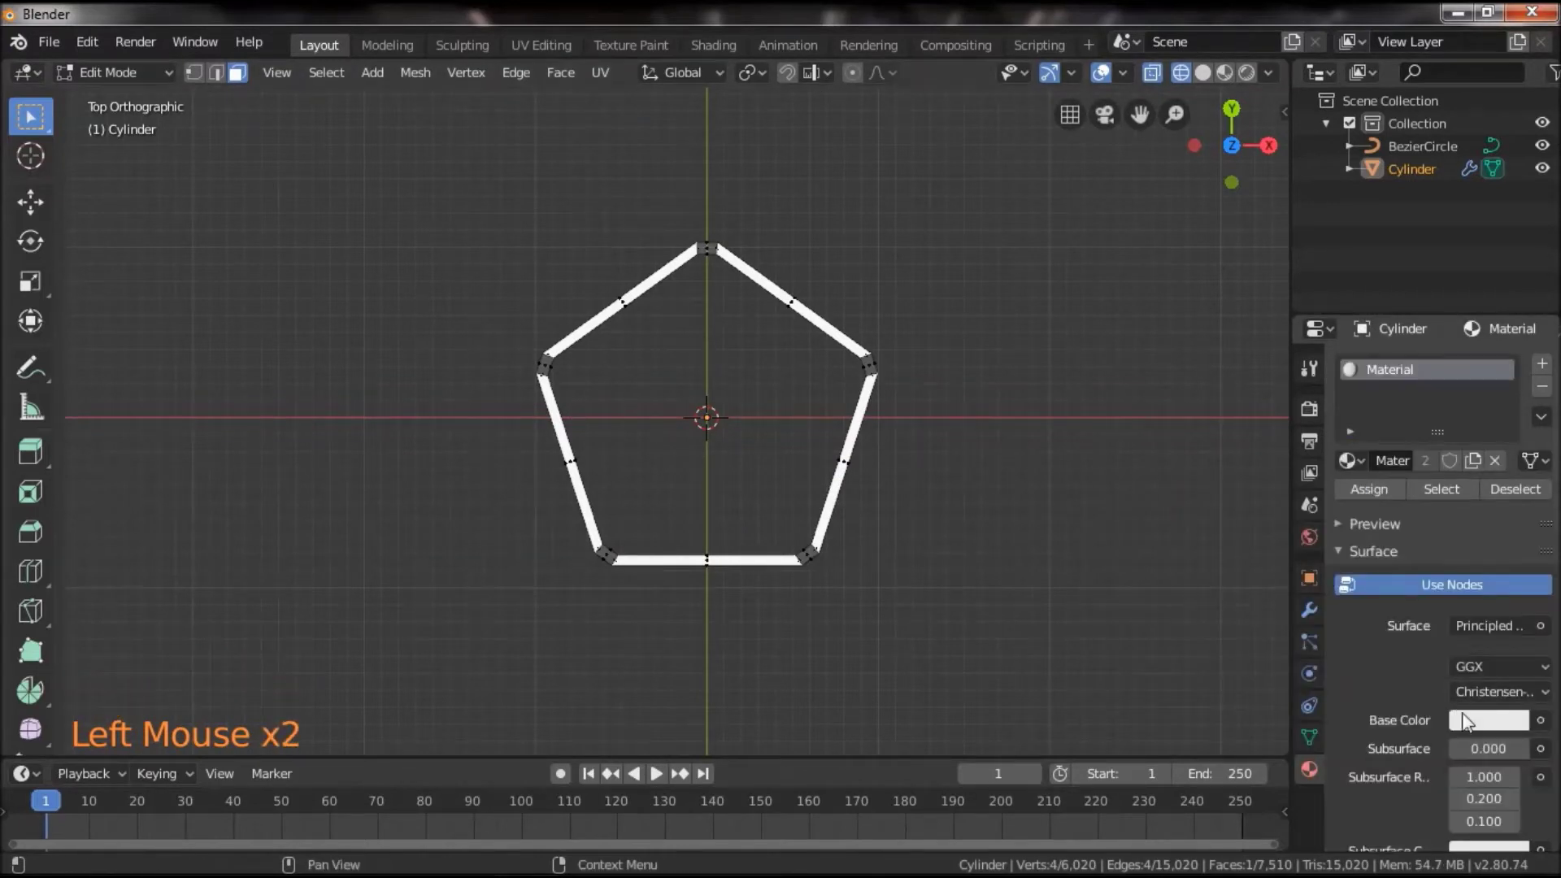
click(1249, 74)
click(1497, 731)
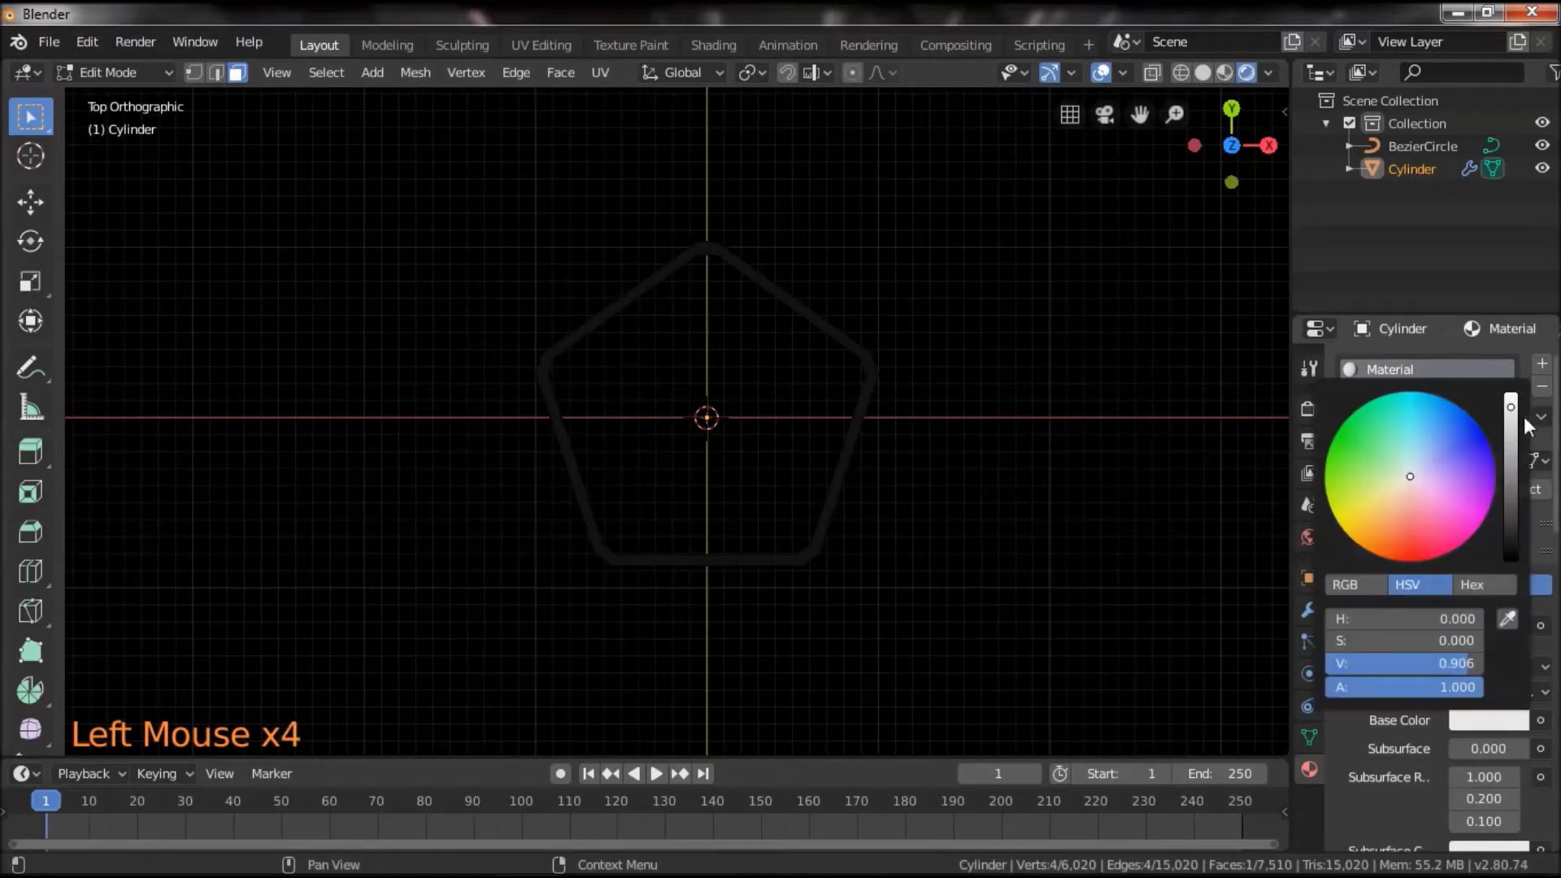
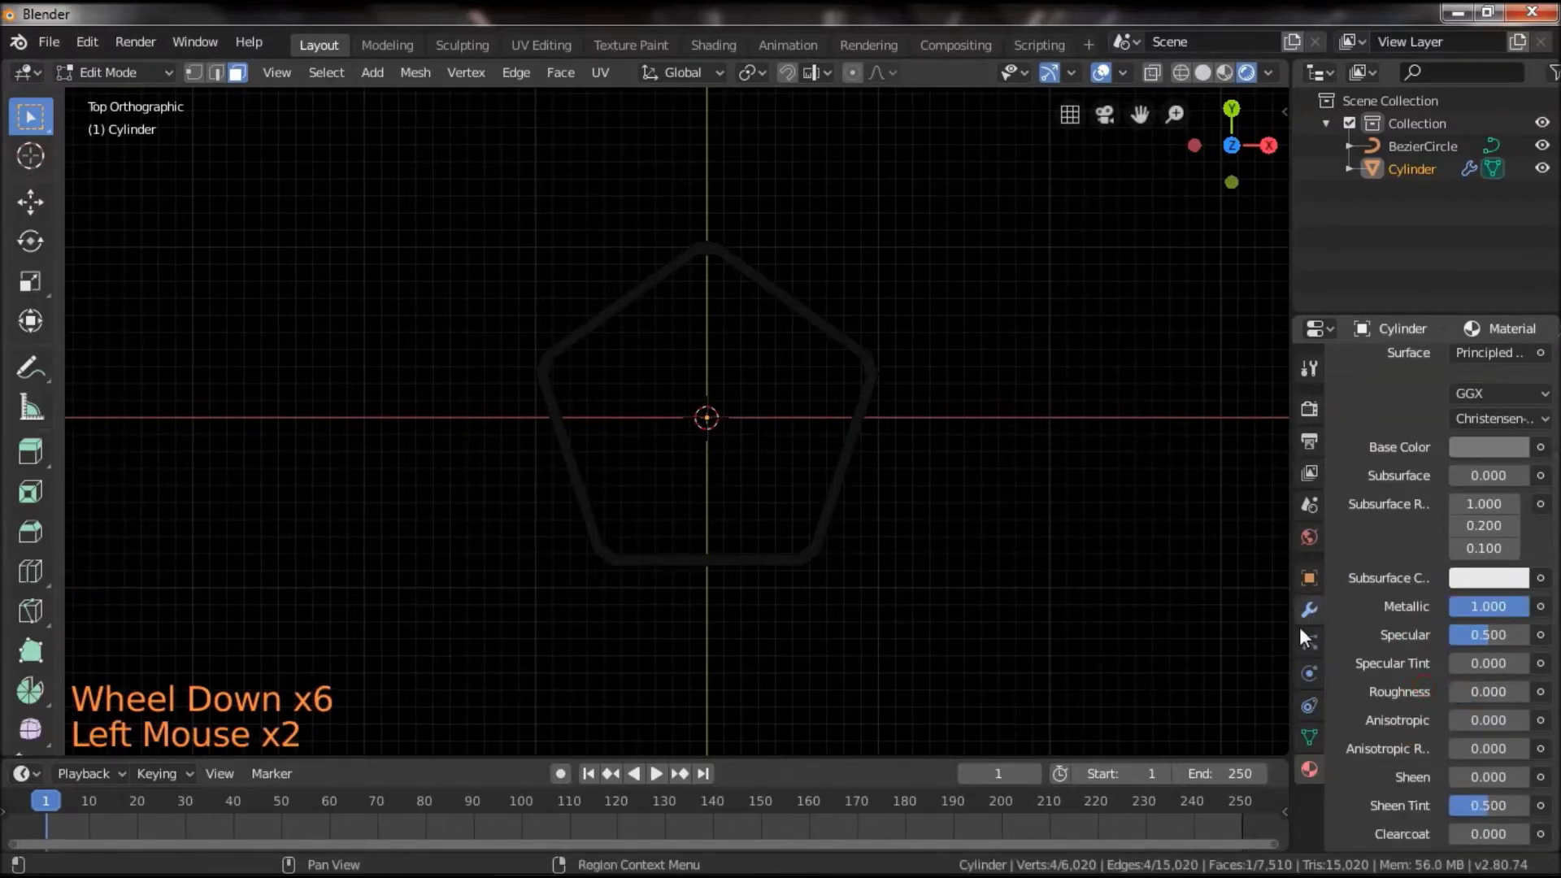
Enable Eevee bloom, screen space reflections, ambient occlusion and motion blur
click(1321, 415)
click(1371, 525)
click(1372, 546)
click(1371, 624)
click(1373, 661)
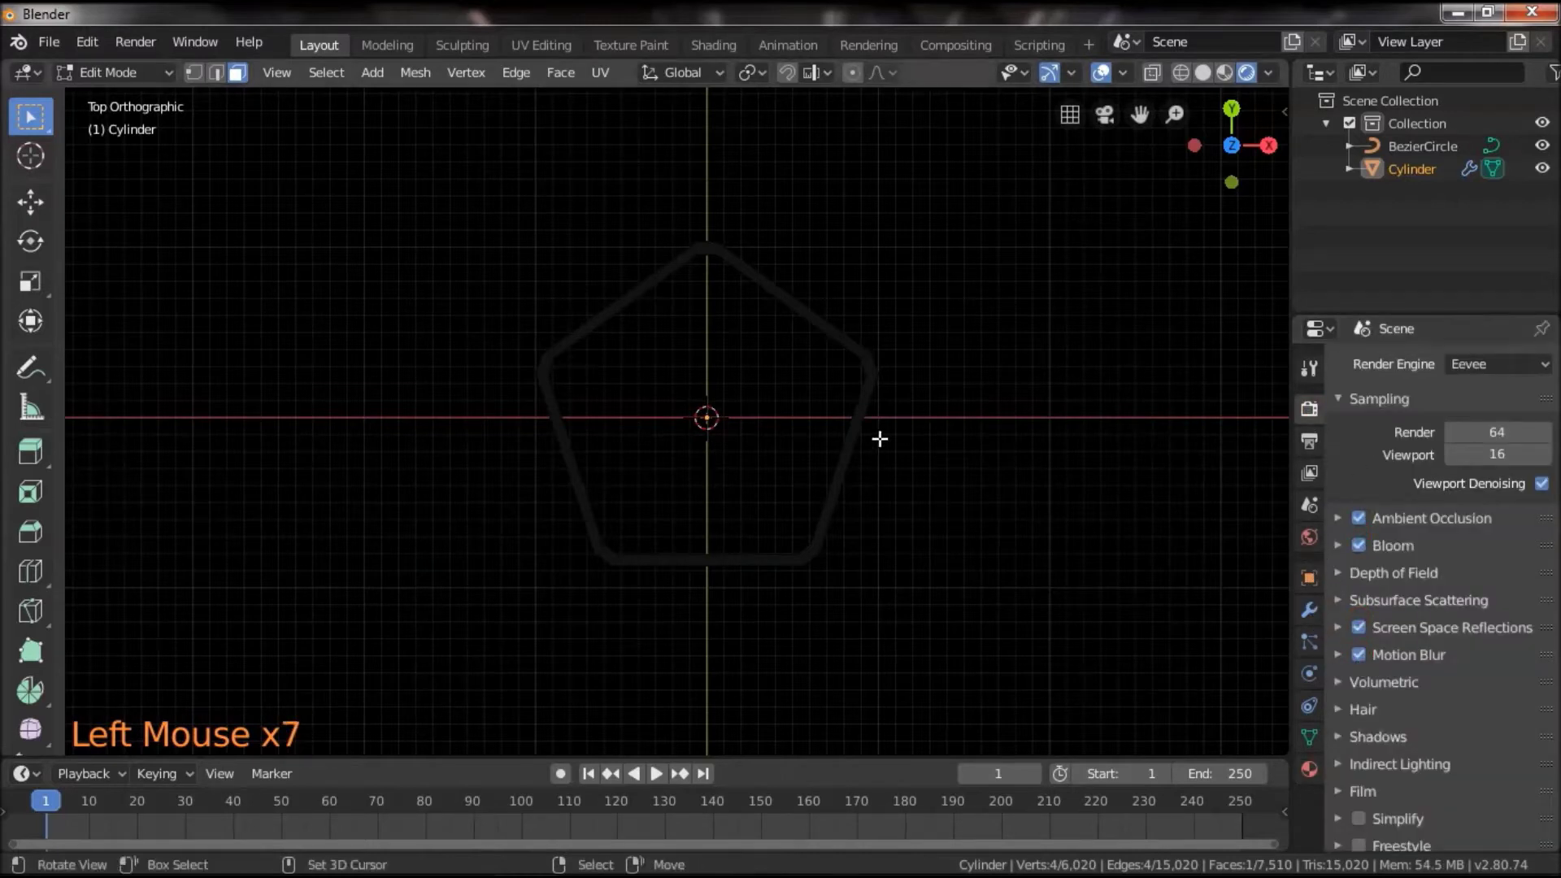
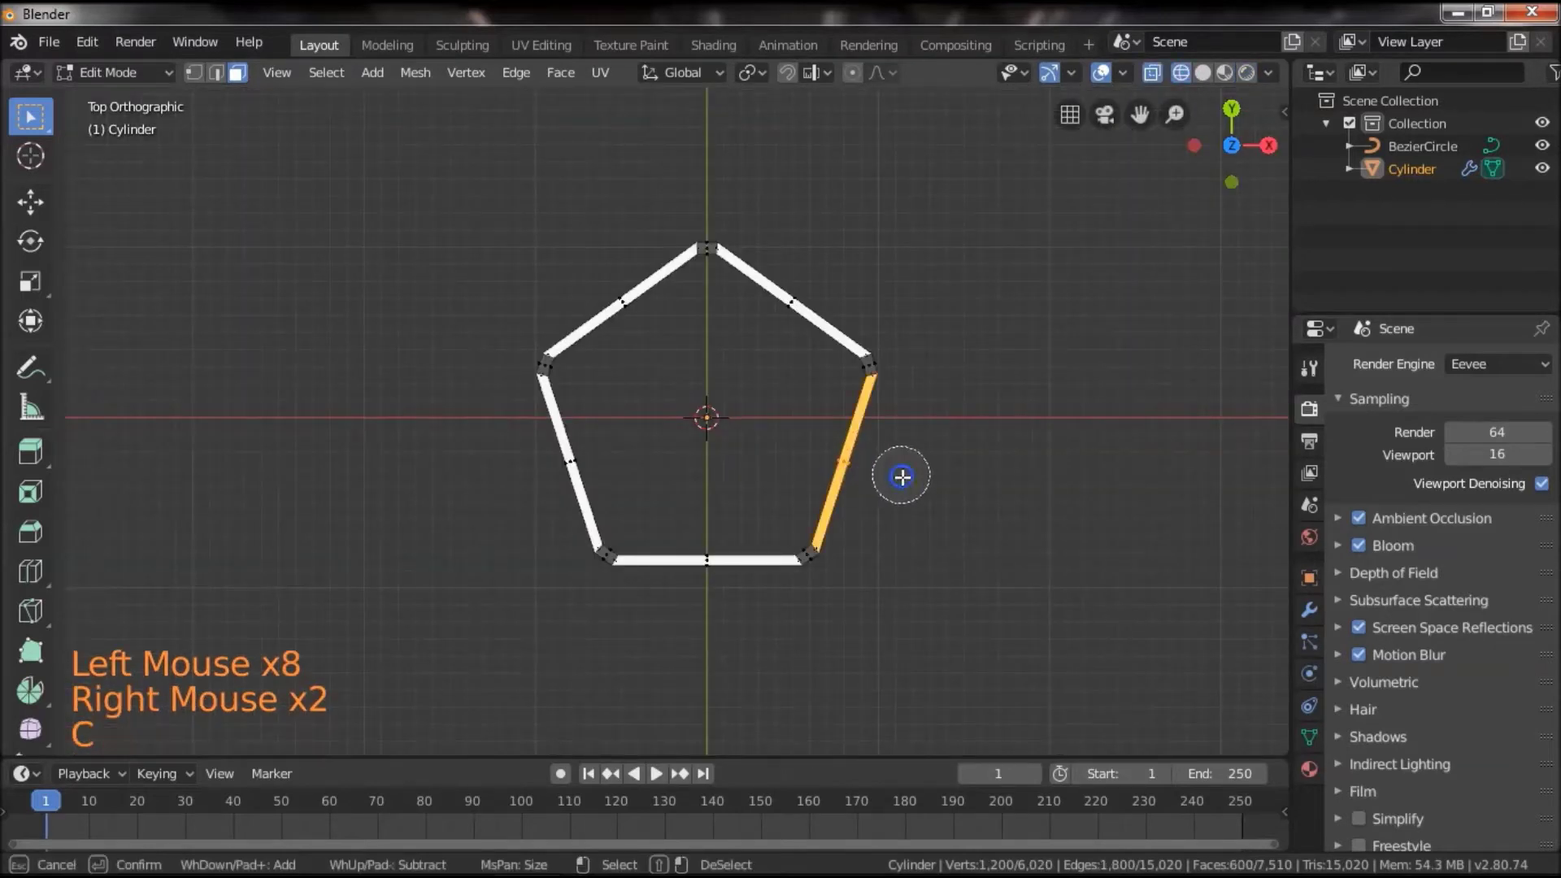
Select the loop's right-hand side and create a new Material.001 in an added slot
click(1309, 778)
scroll(up, 3)
click(1548, 366)
double_click(1548, 366)
click(1548, 366)
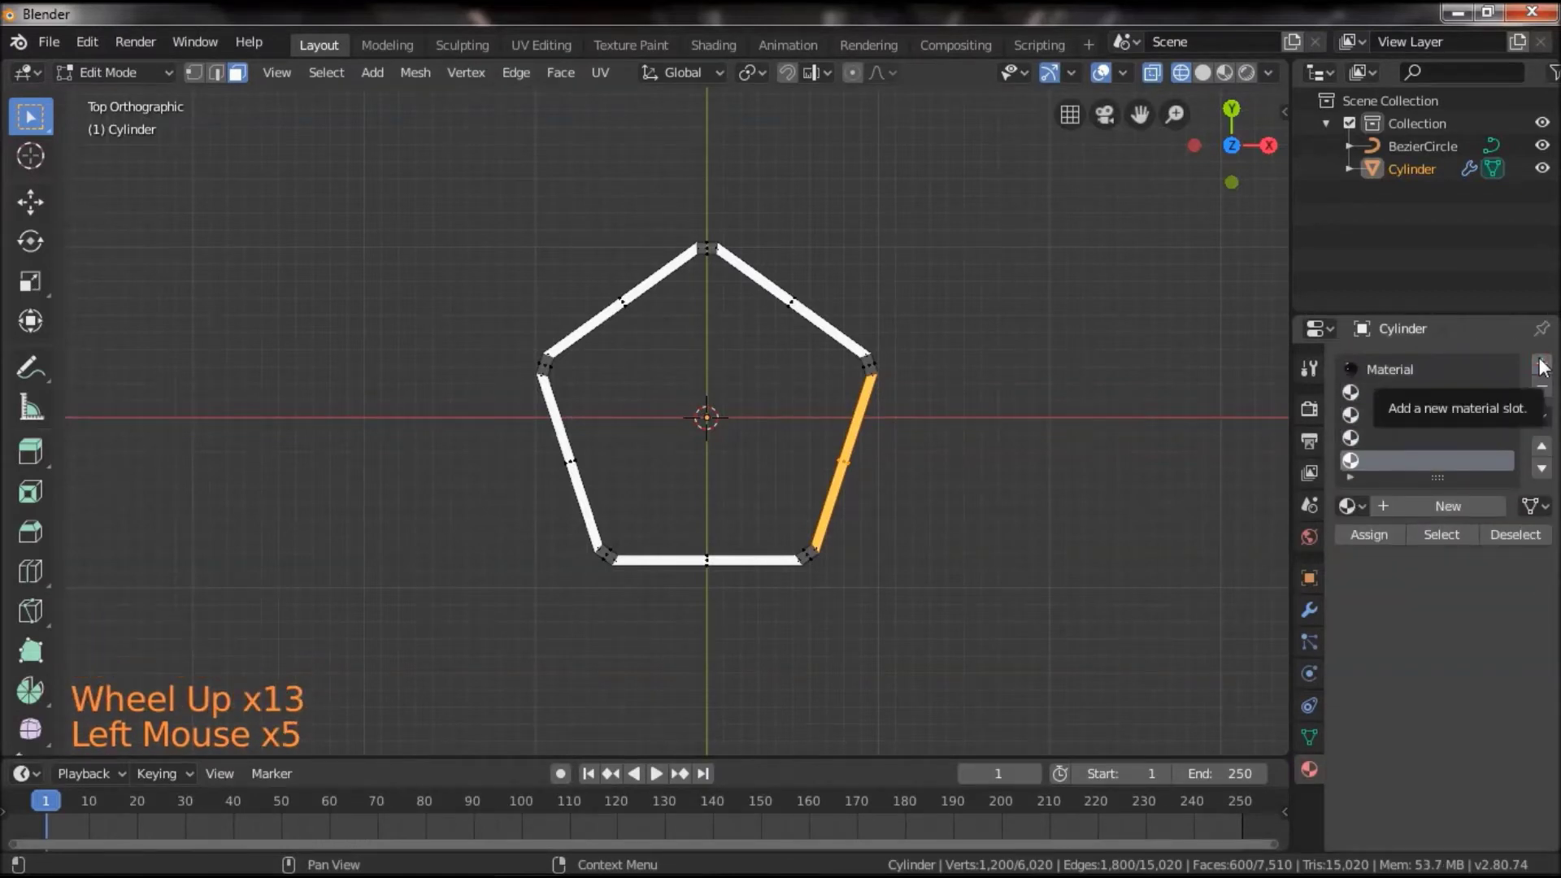
click(1544, 365)
scroll(up, 3)
click(1392, 401)
Make Material.001 a blue Emission shader of strength 11, assign it, and start another material
click(1435, 519)
click(1479, 674)
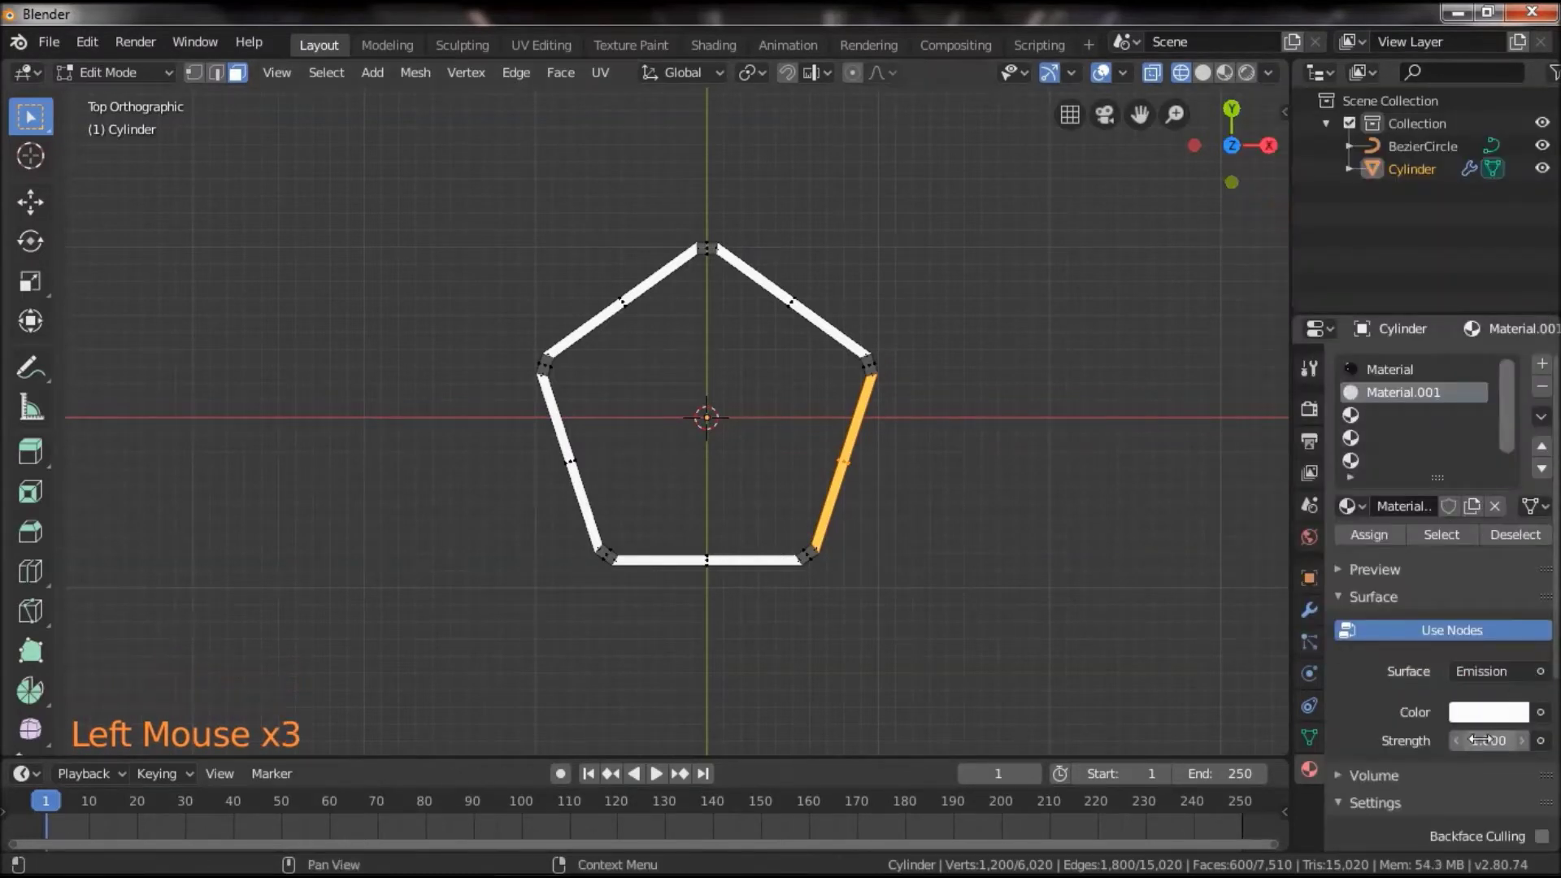
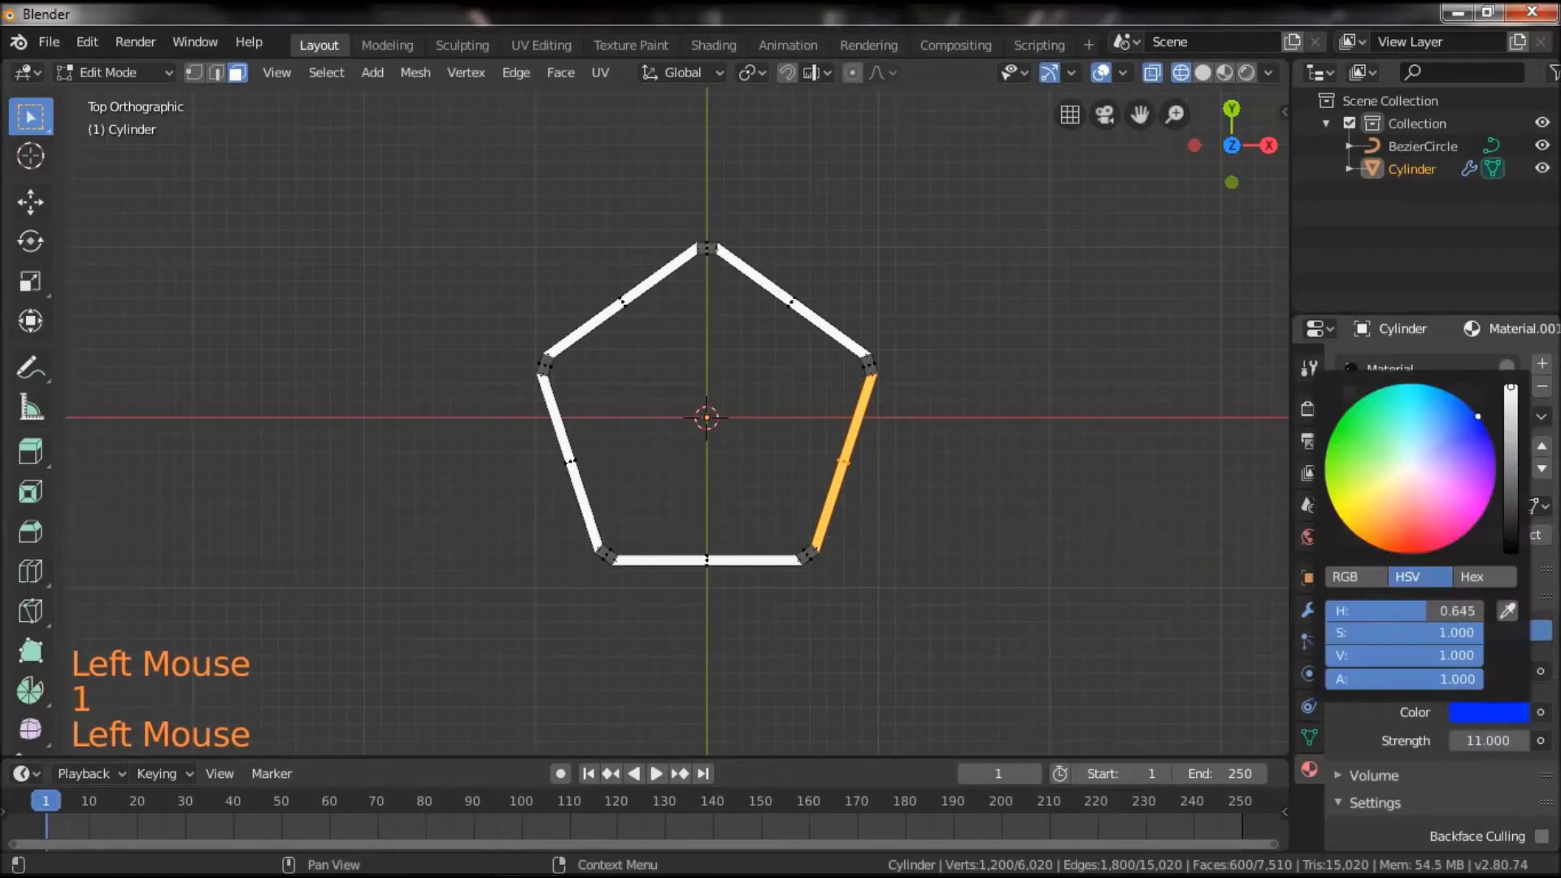
click(1407, 427)
click(1439, 513)
click(1486, 682)
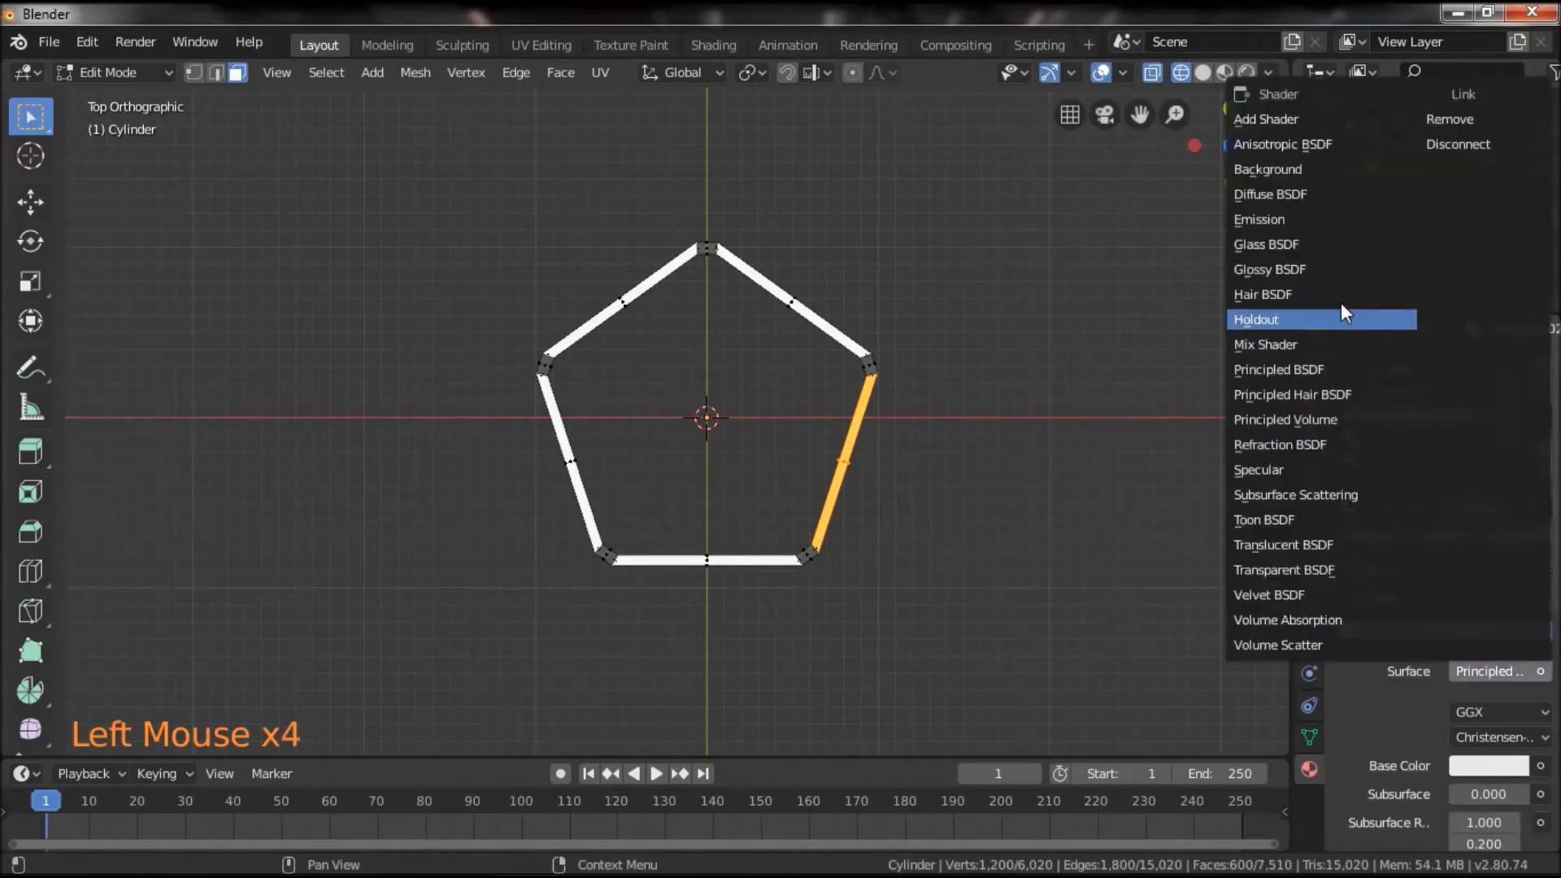
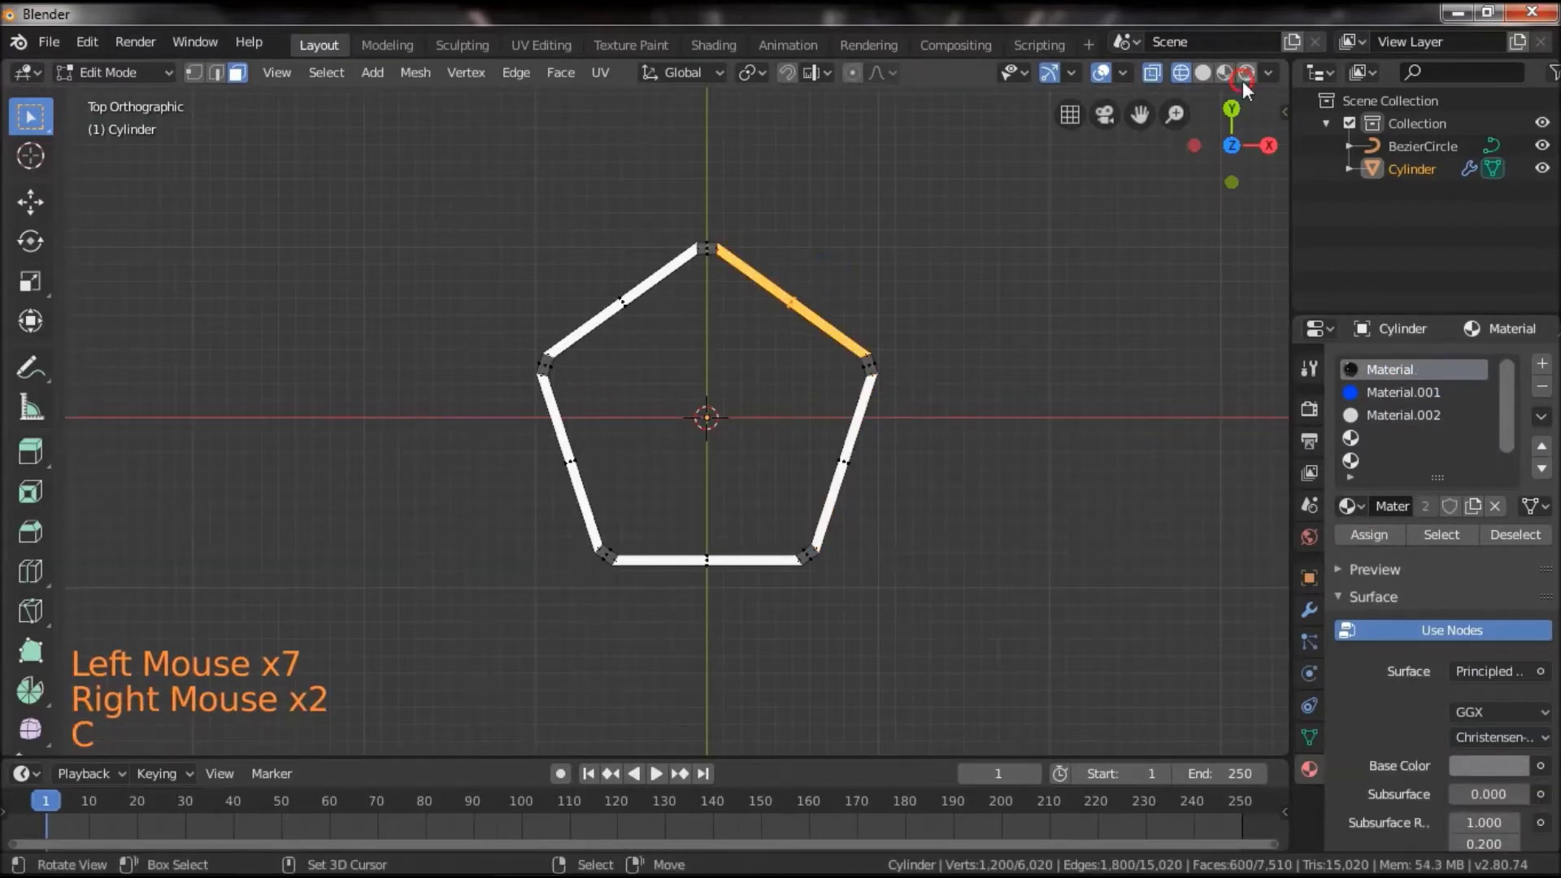
Assign green Emission Material.002 at strength 11 to the upper-right side, previewed in rendered shading
click(1248, 89)
click(1403, 414)
click(1380, 546)
click(1481, 733)
key(1)
click(1480, 714)
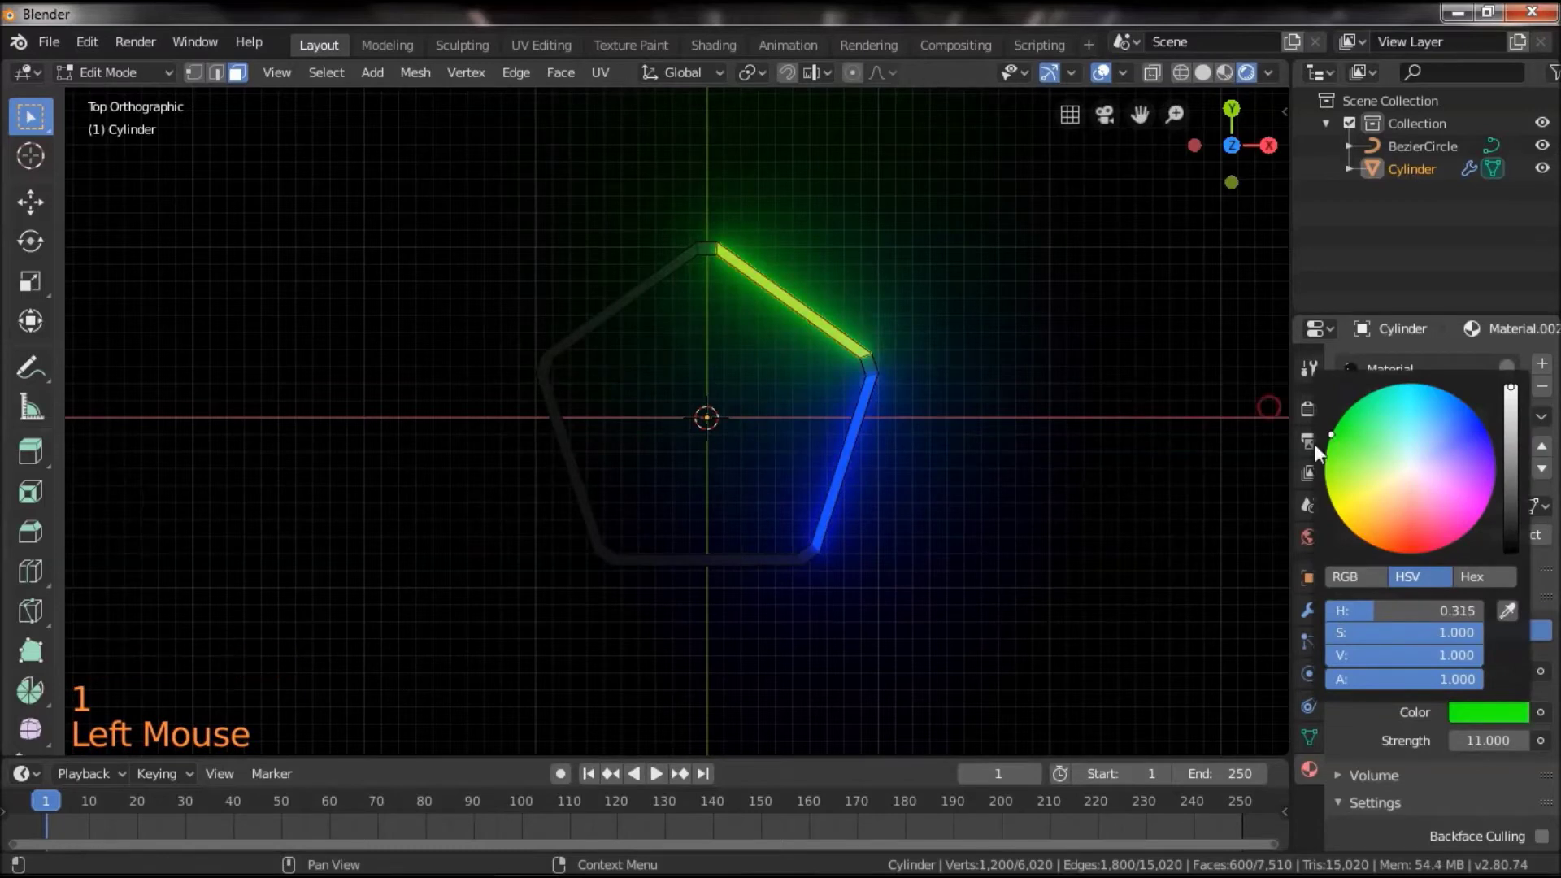
right_click(628, 306)
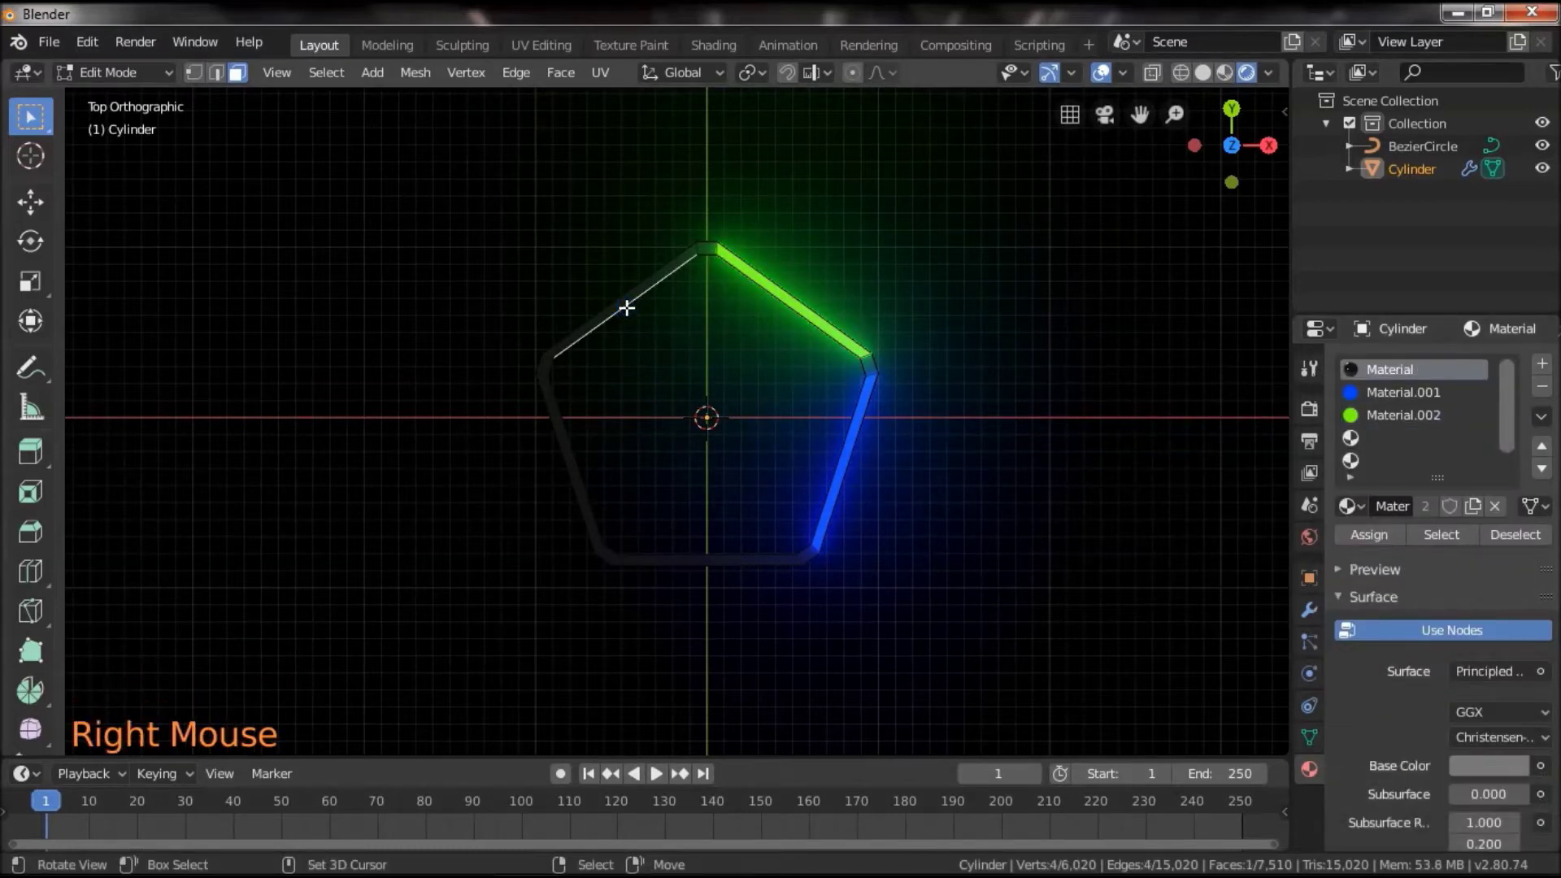
Select the upper-left side and give it yellow Emission Material.003 at strength 11
key(c)
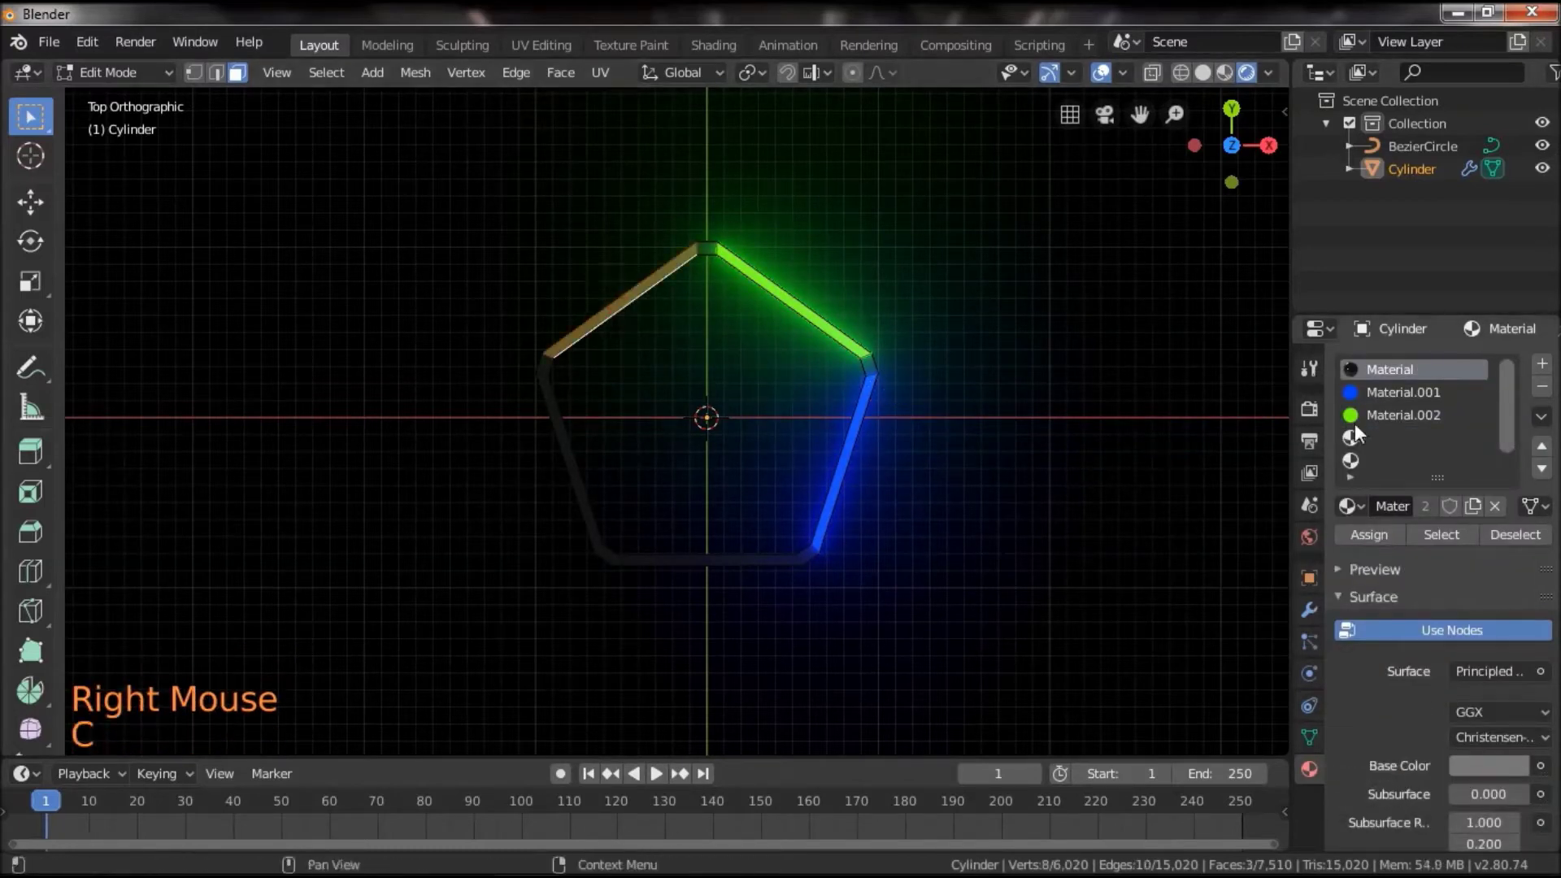
click(1391, 435)
click(1364, 536)
click(1413, 510)
click(1501, 677)
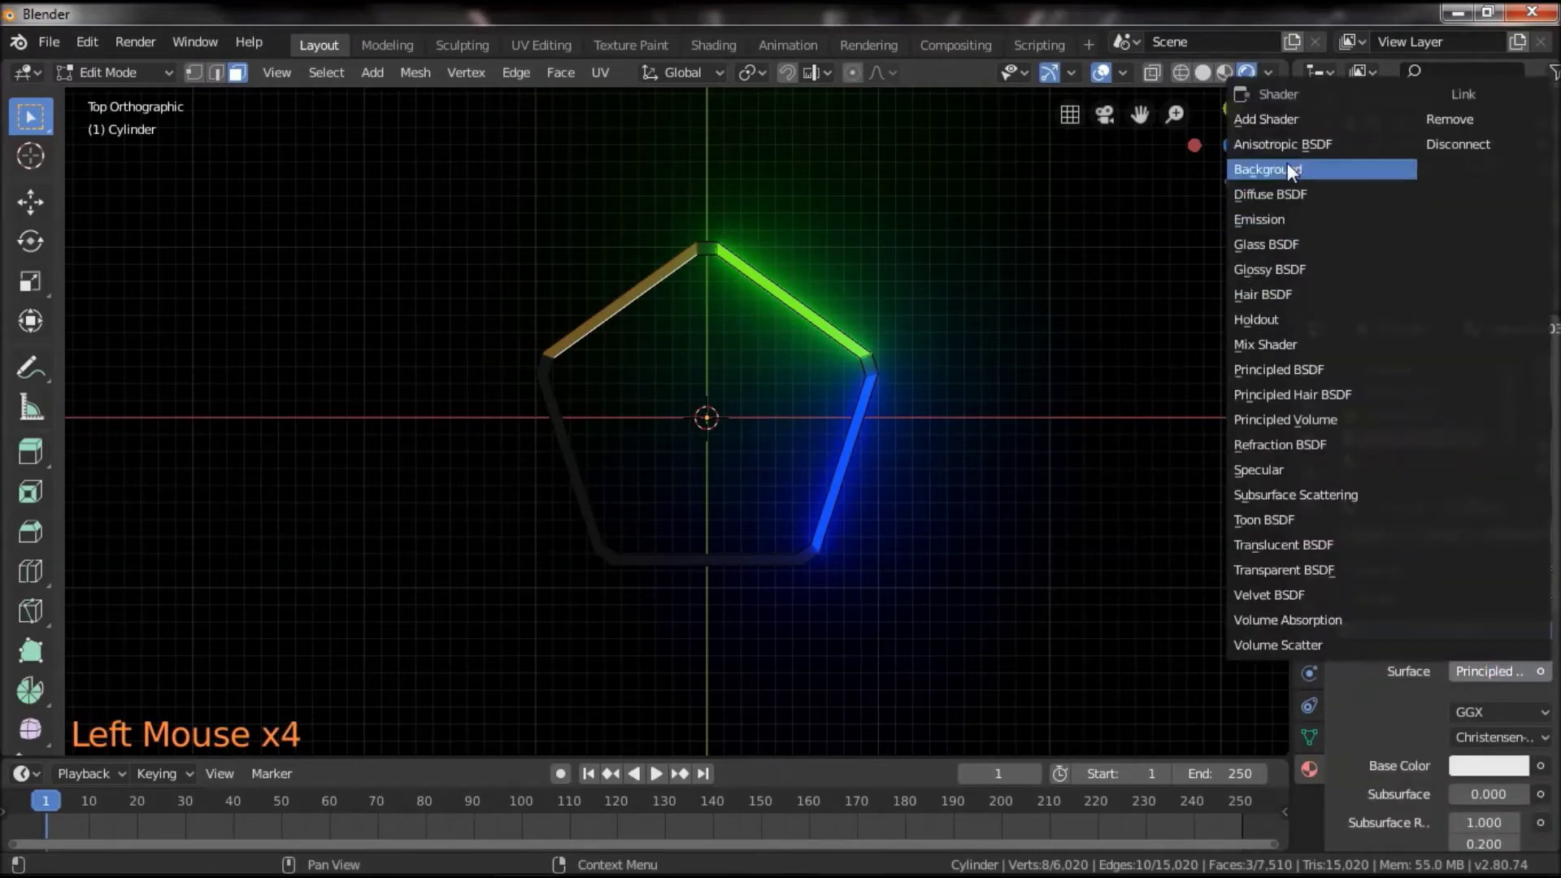
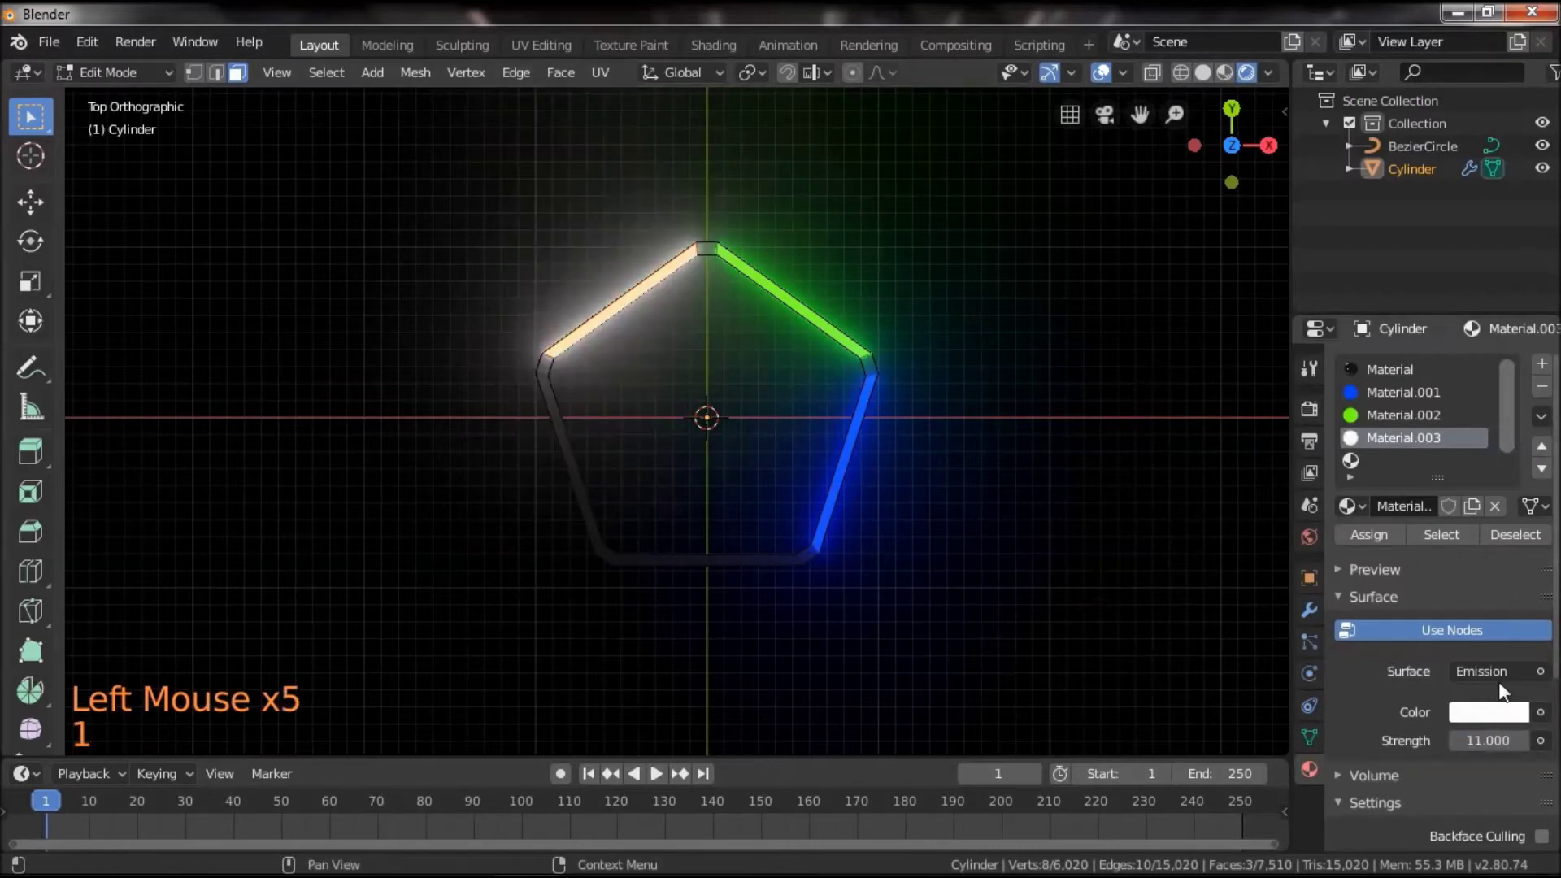
click(1491, 722)
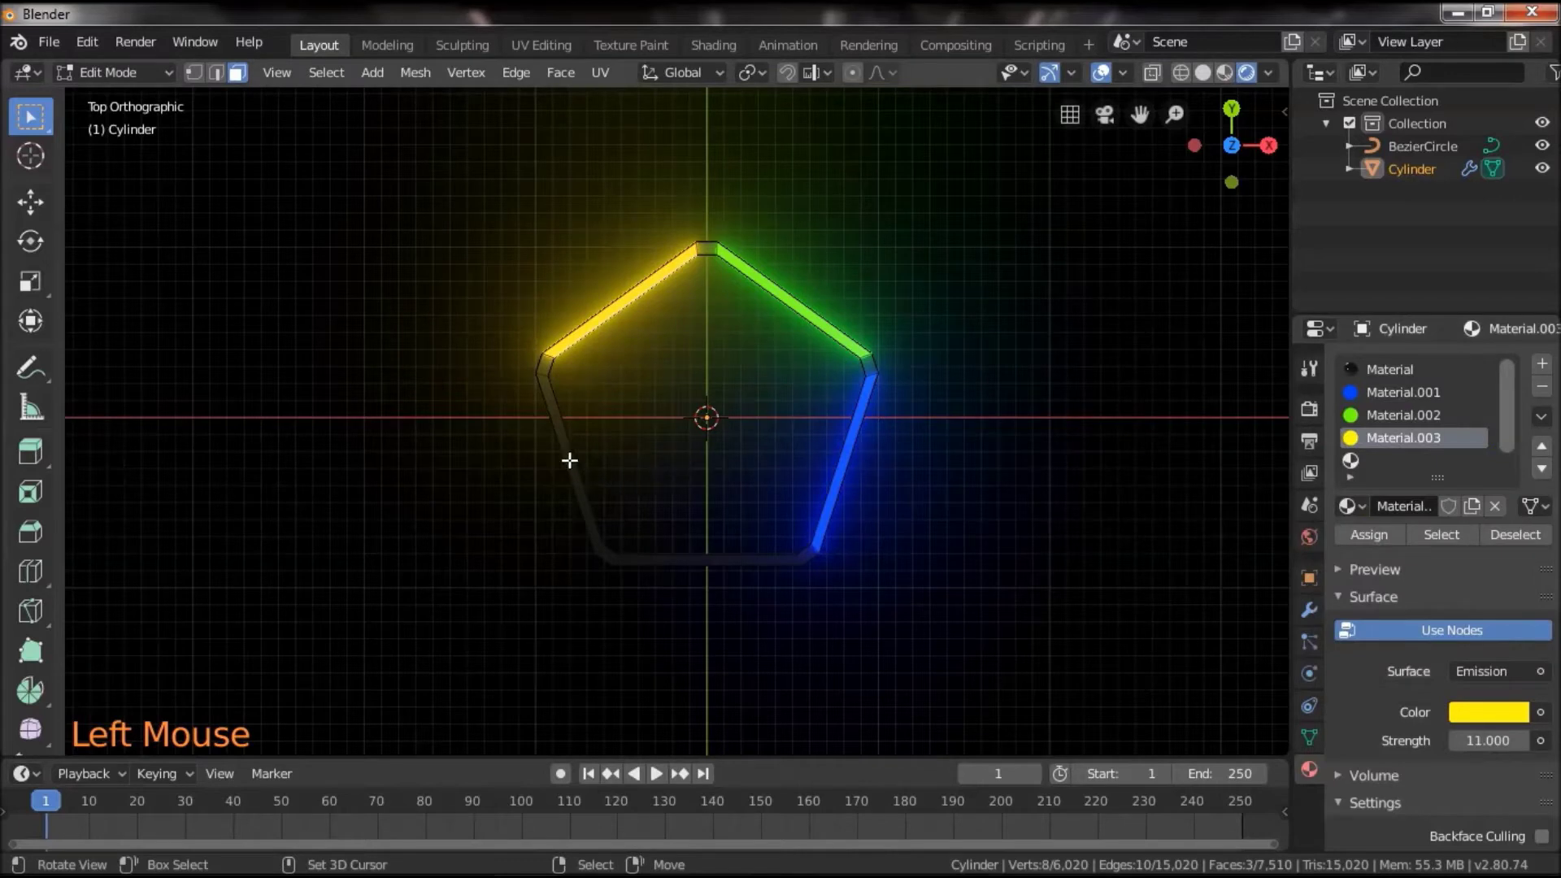
right_click(571, 458)
Select the lower-left side and give it red Emission Material.004
key(c)
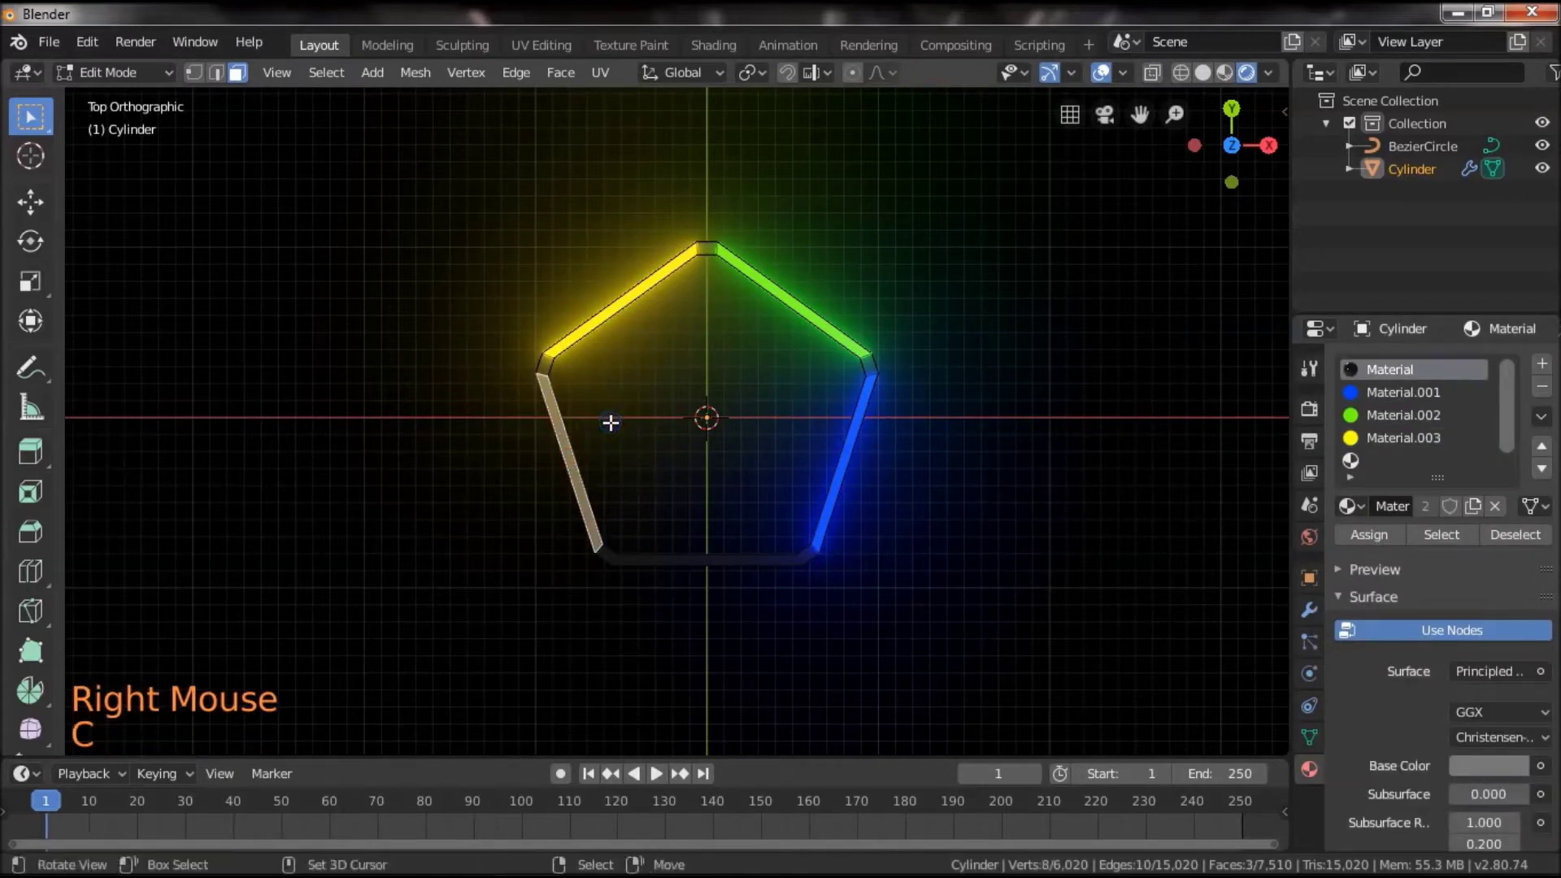
click(1388, 467)
click(1367, 541)
click(1455, 507)
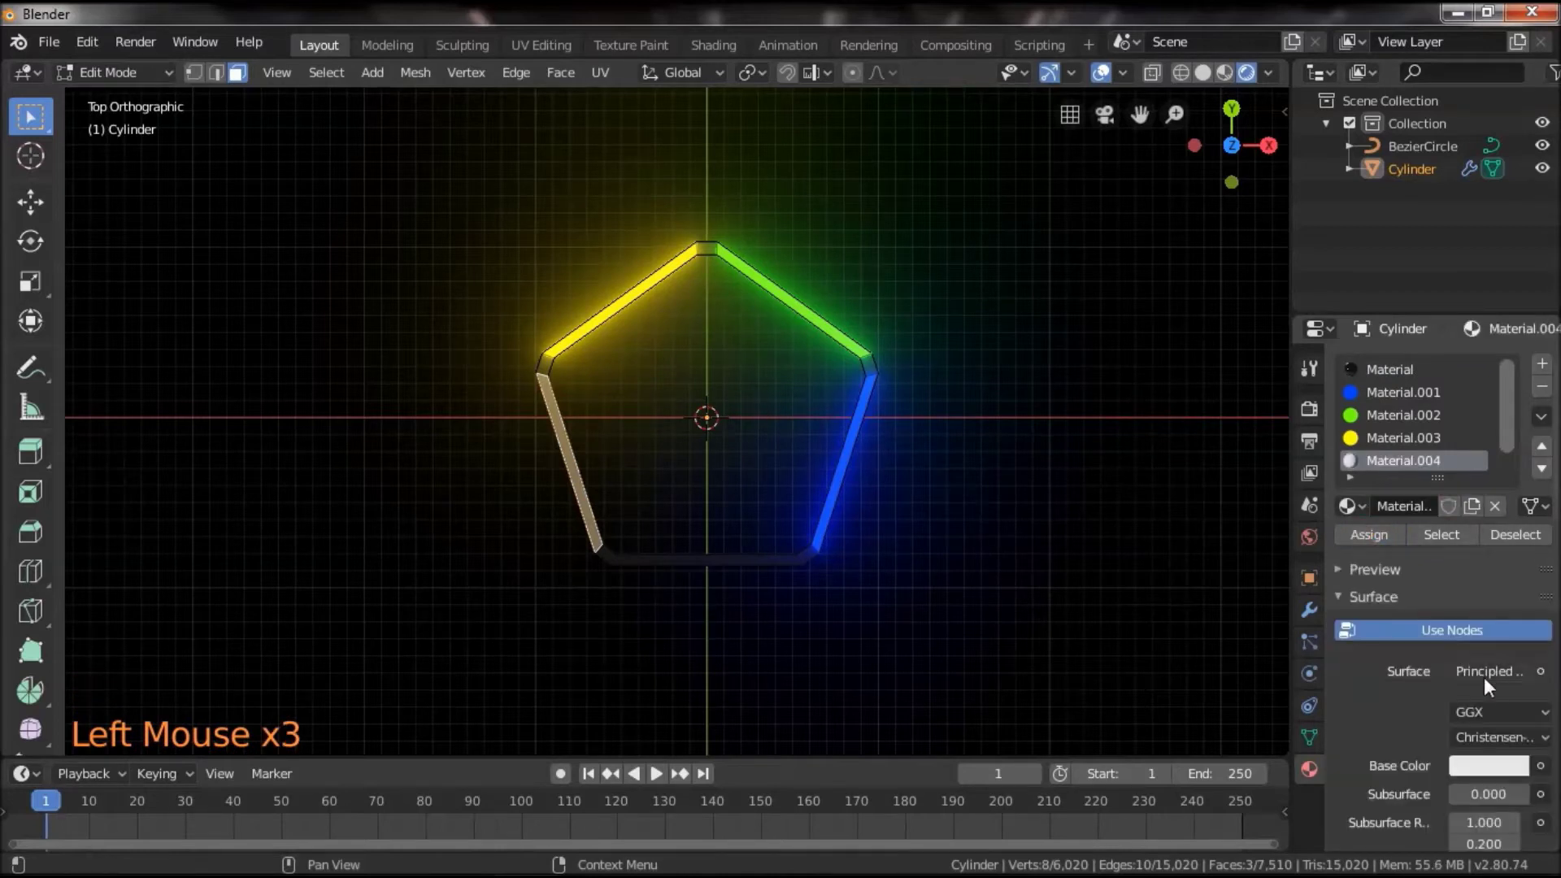
click(1506, 671)
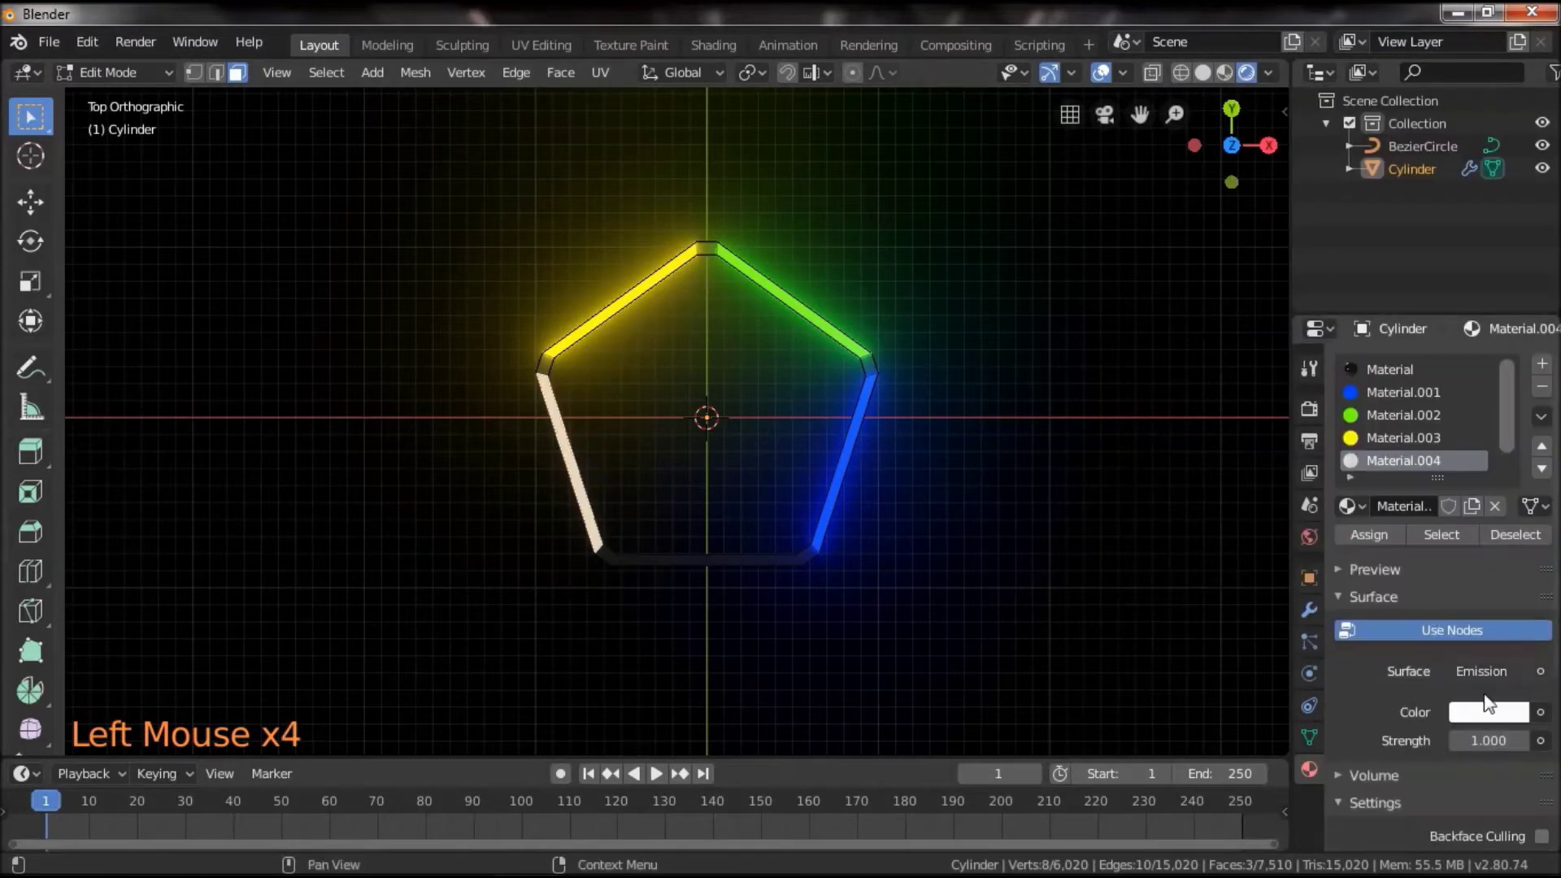
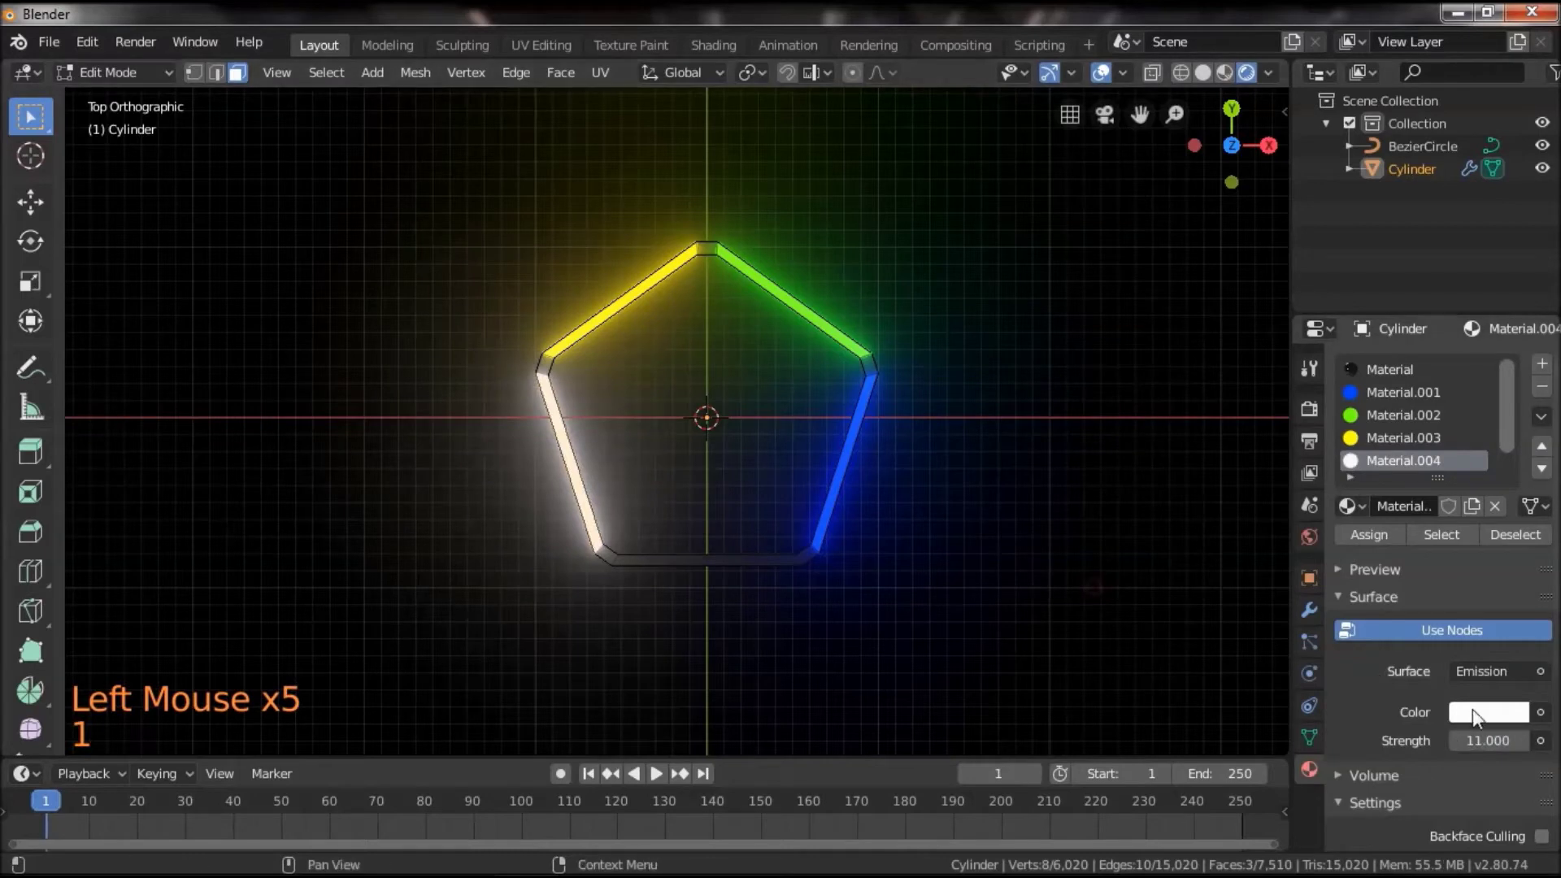
click(1493, 721)
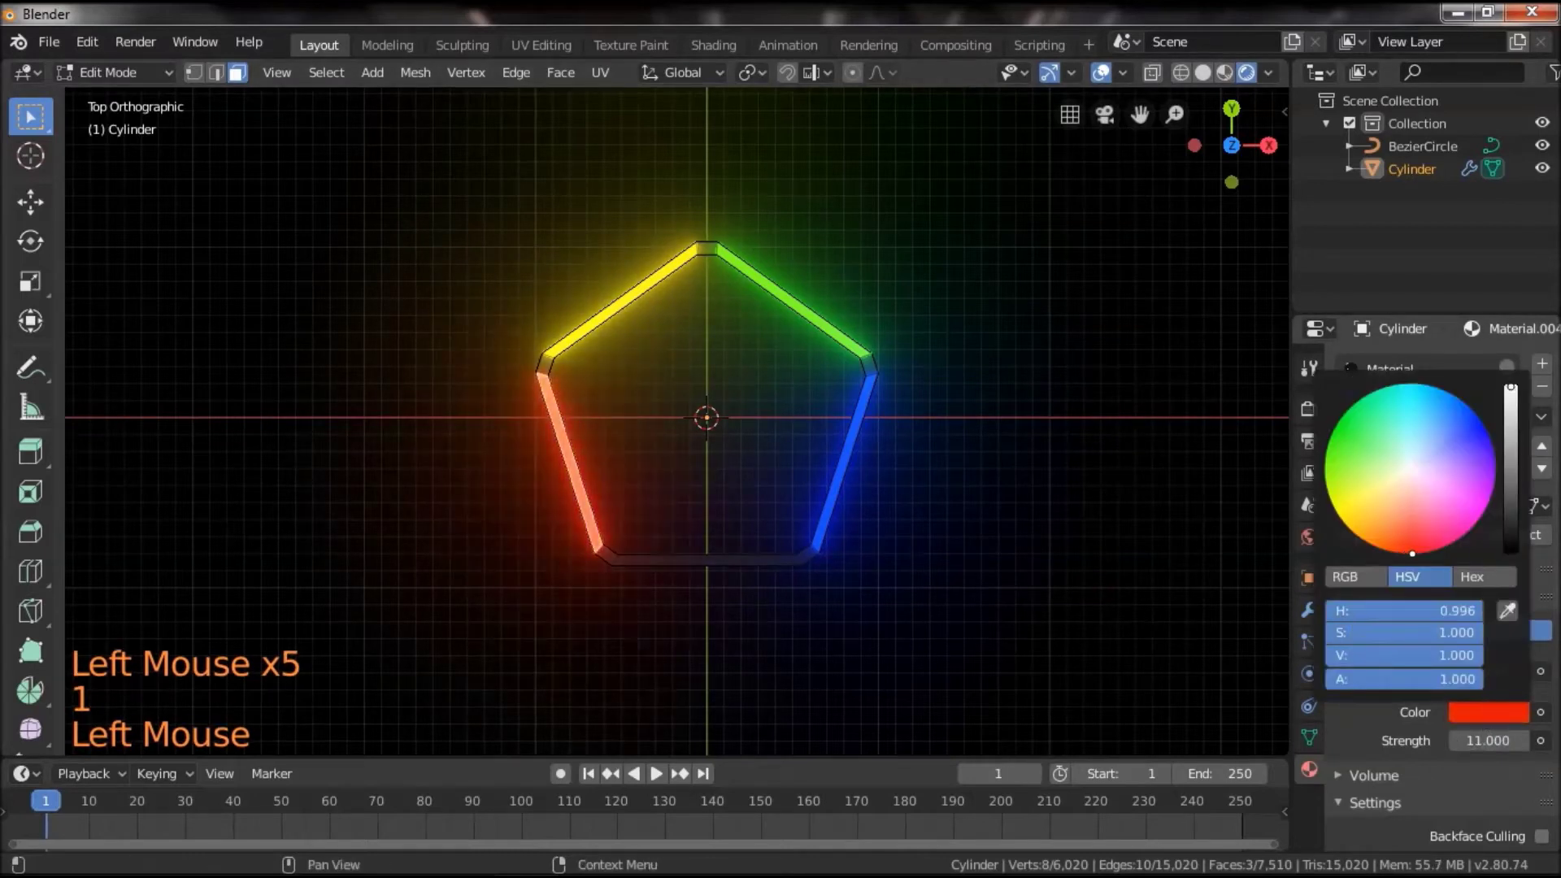
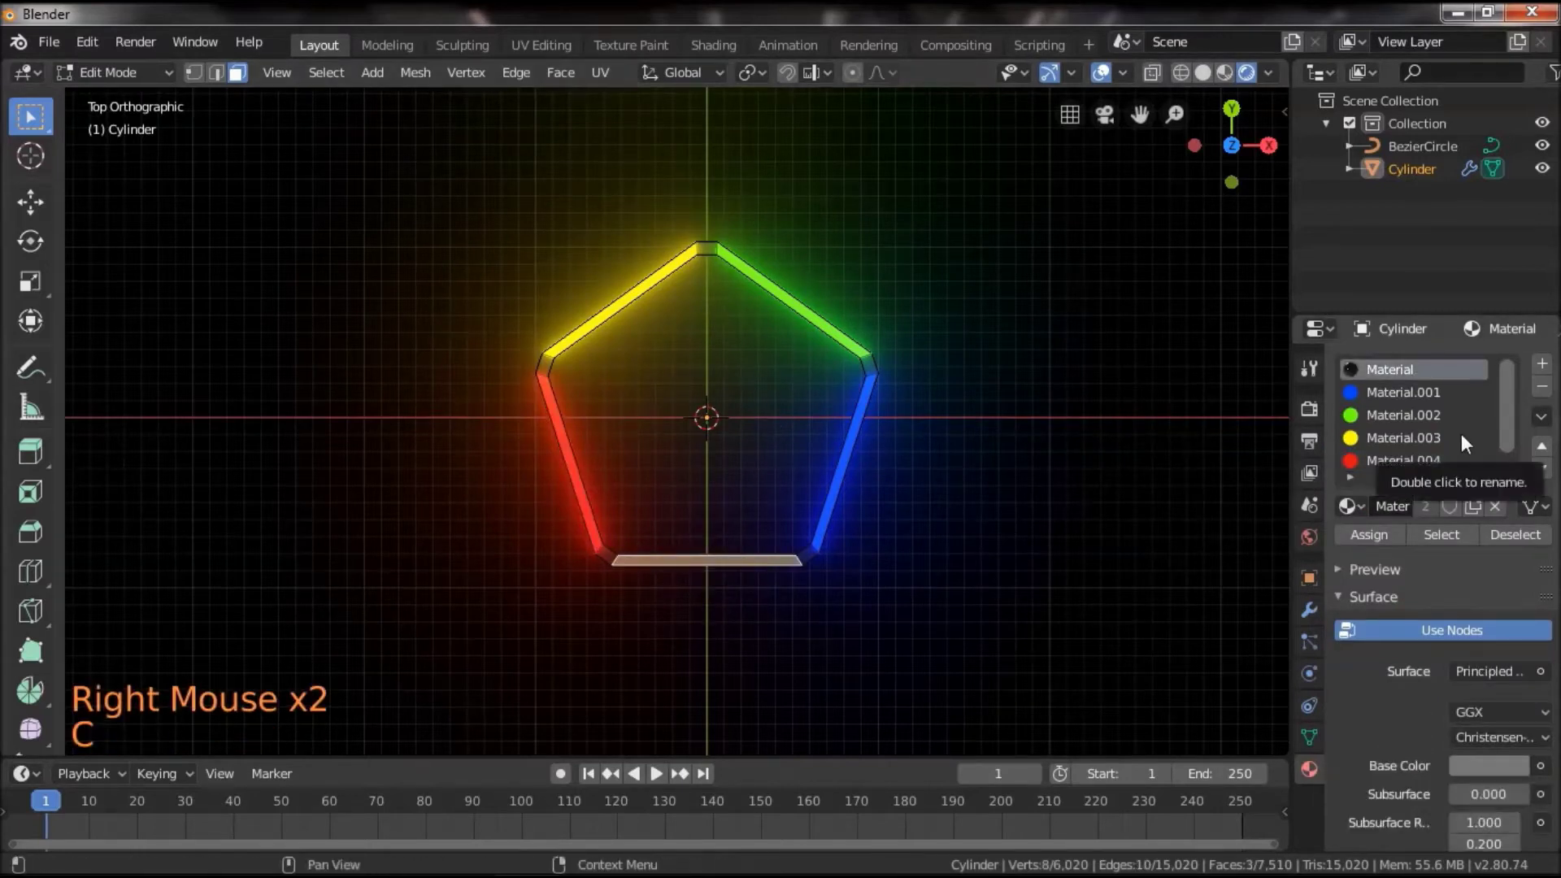
Add magenta Emission Material.005 at strength 11 and assign it to the bottom edge
click(1519, 398)
click(1396, 477)
click(1373, 542)
click(1439, 508)
click(1483, 683)
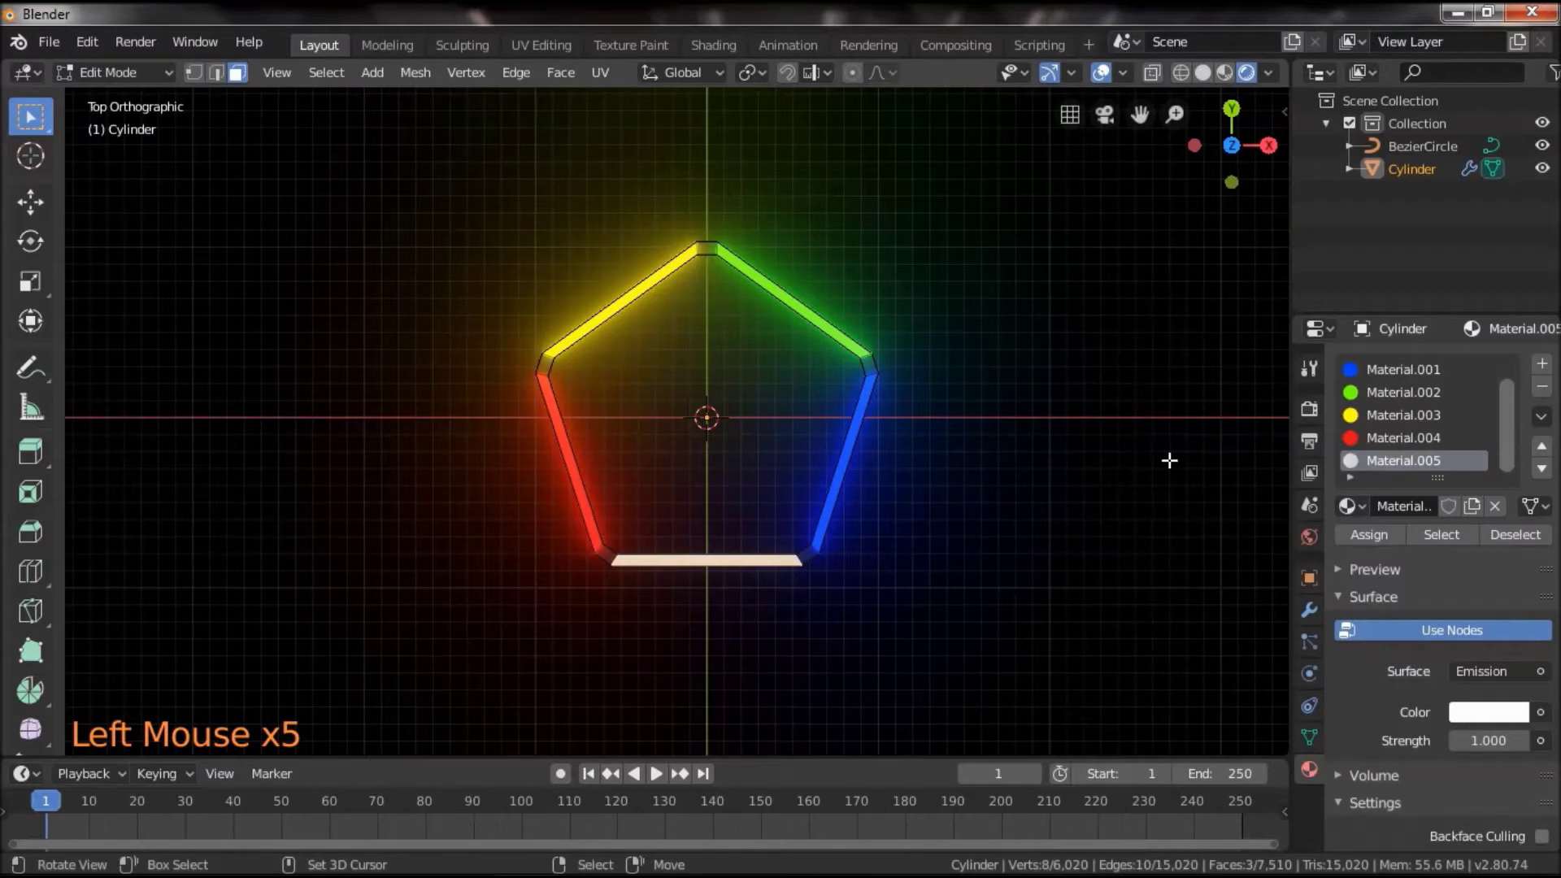
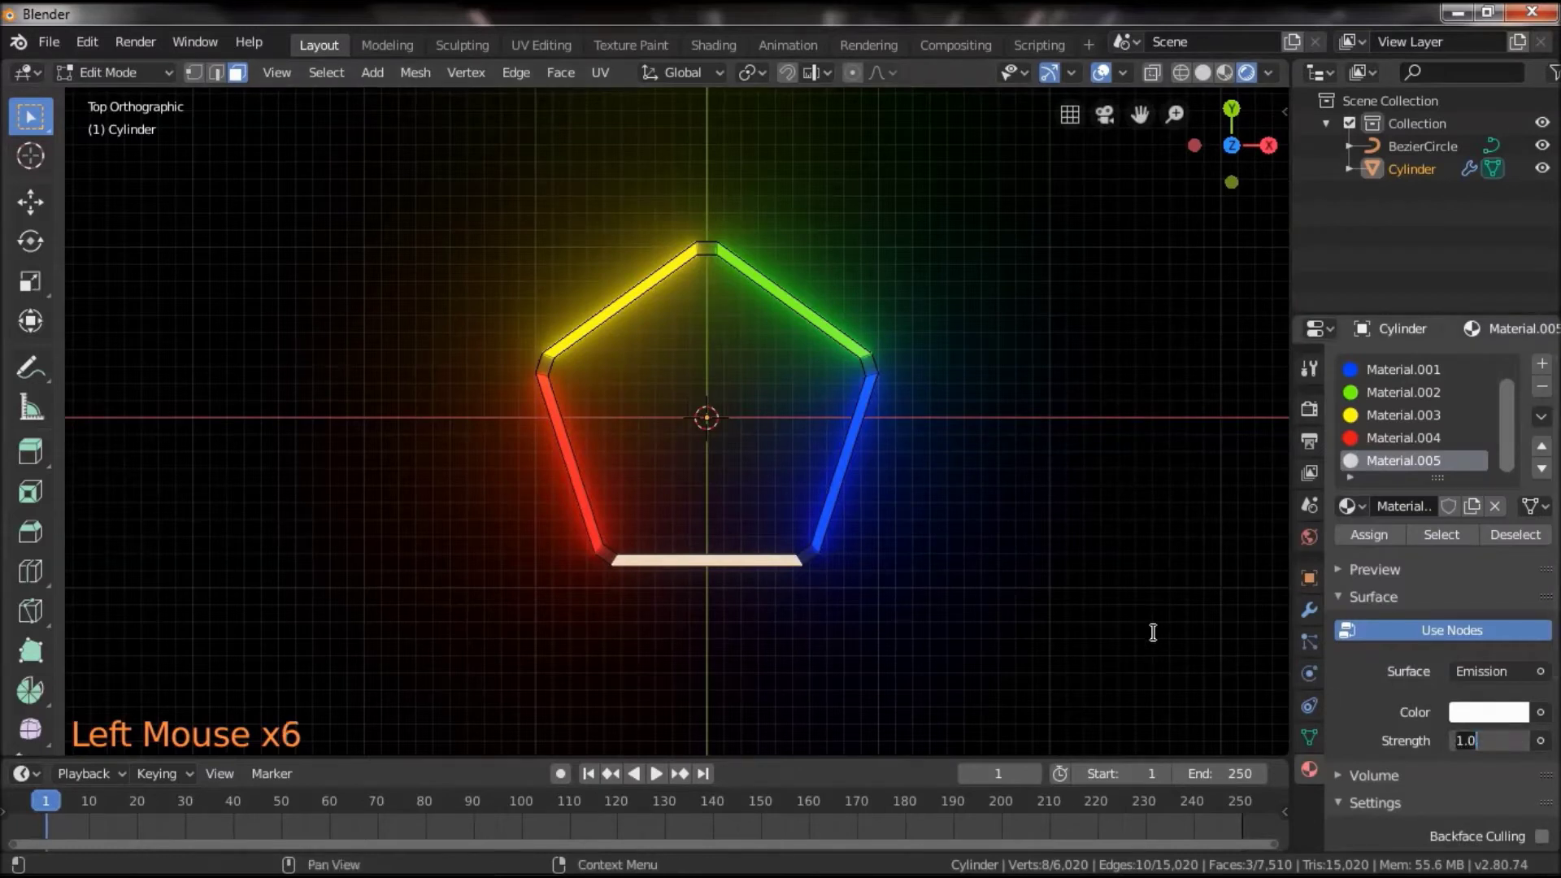
key(1)
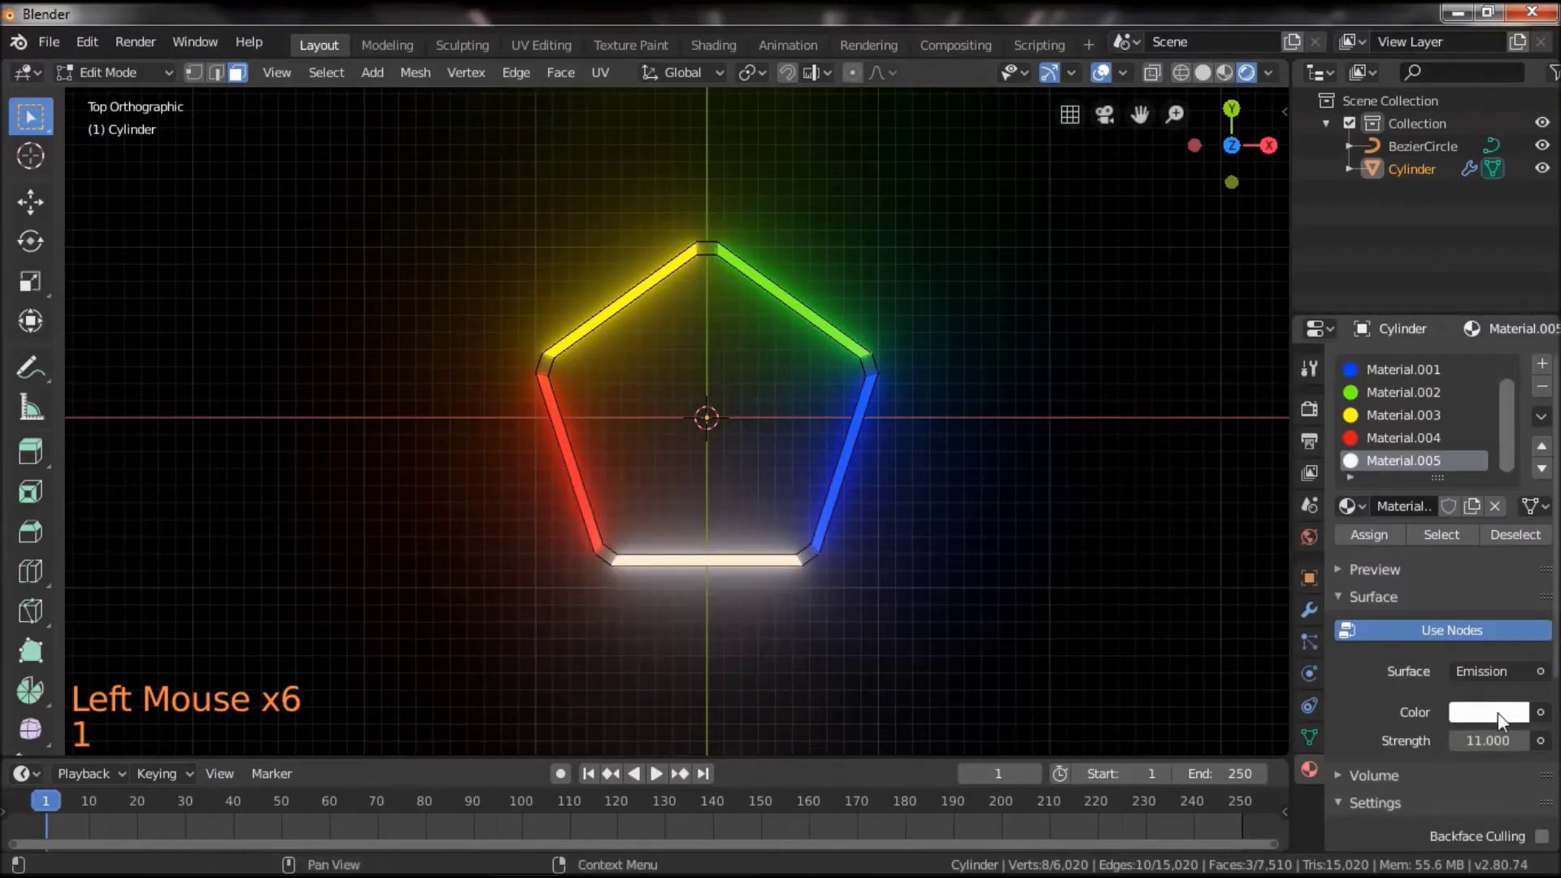
click(1505, 721)
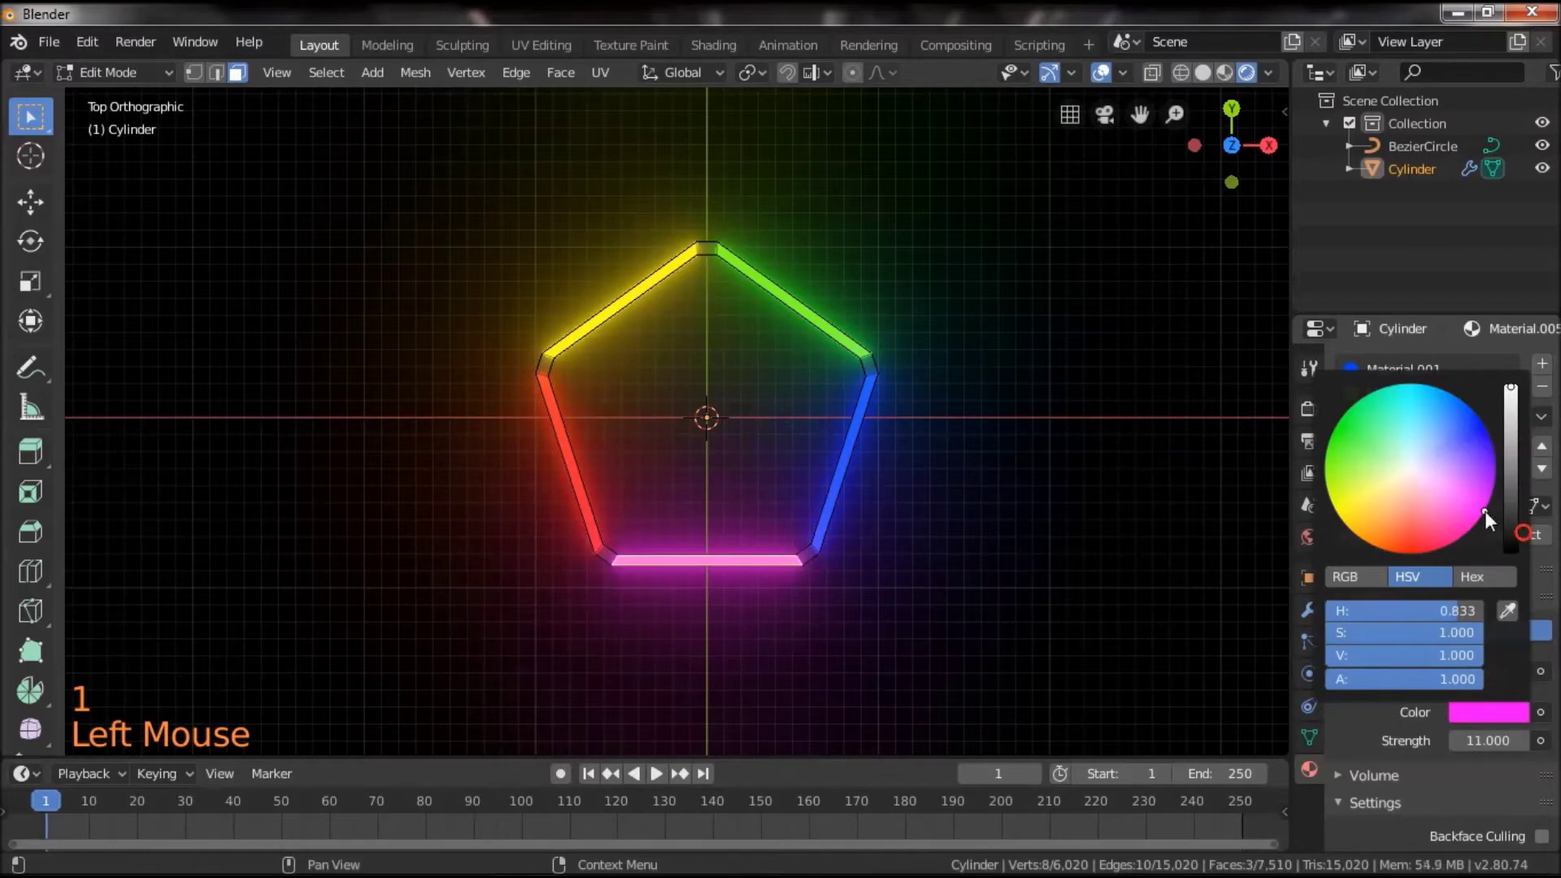
click(1389, 448)
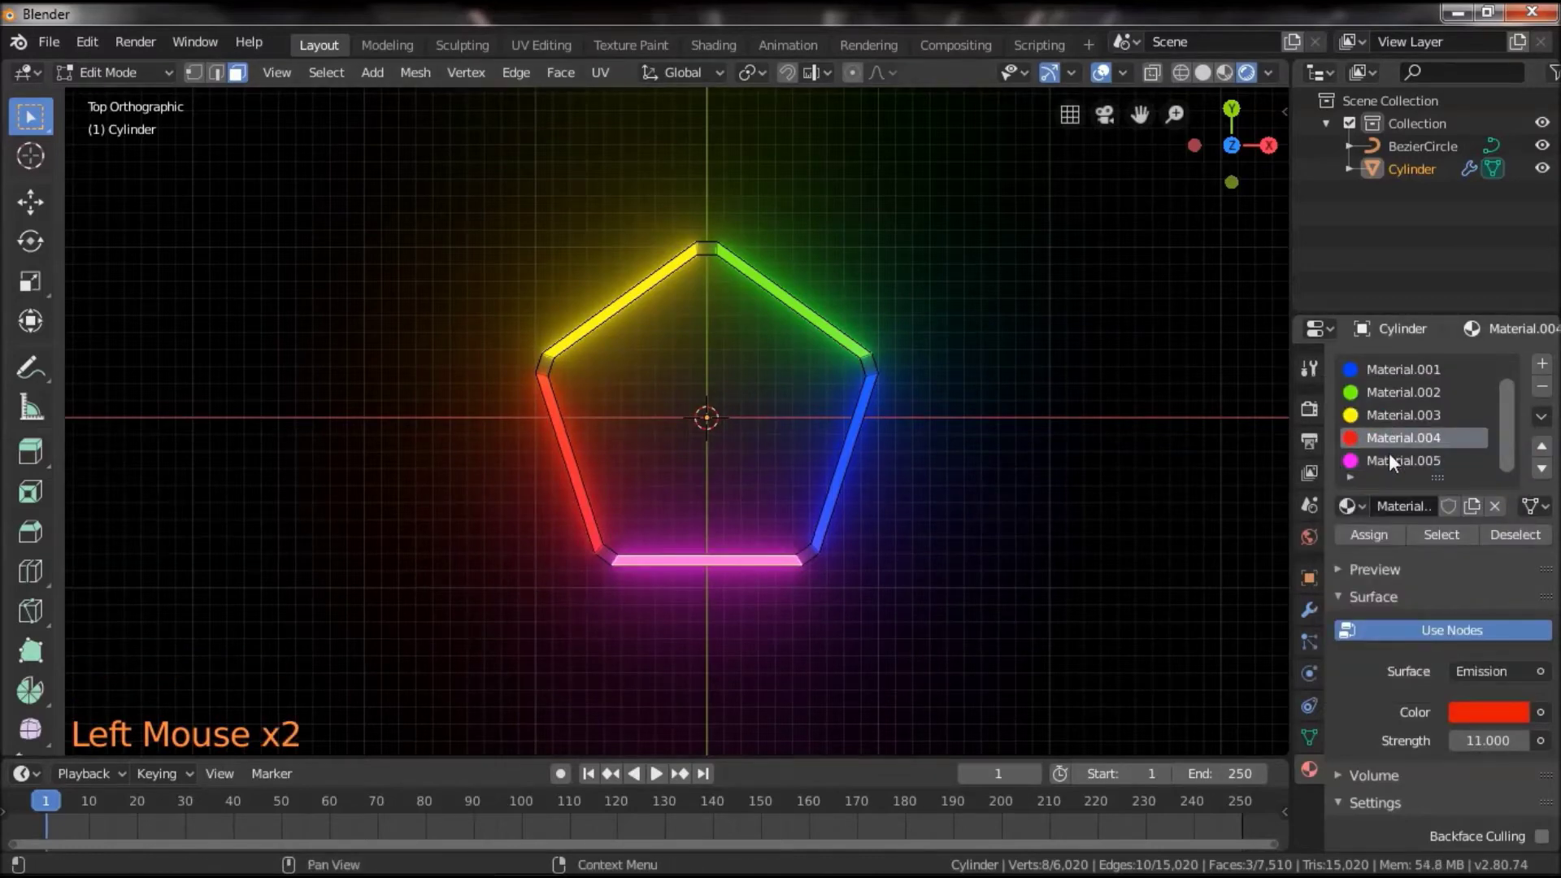
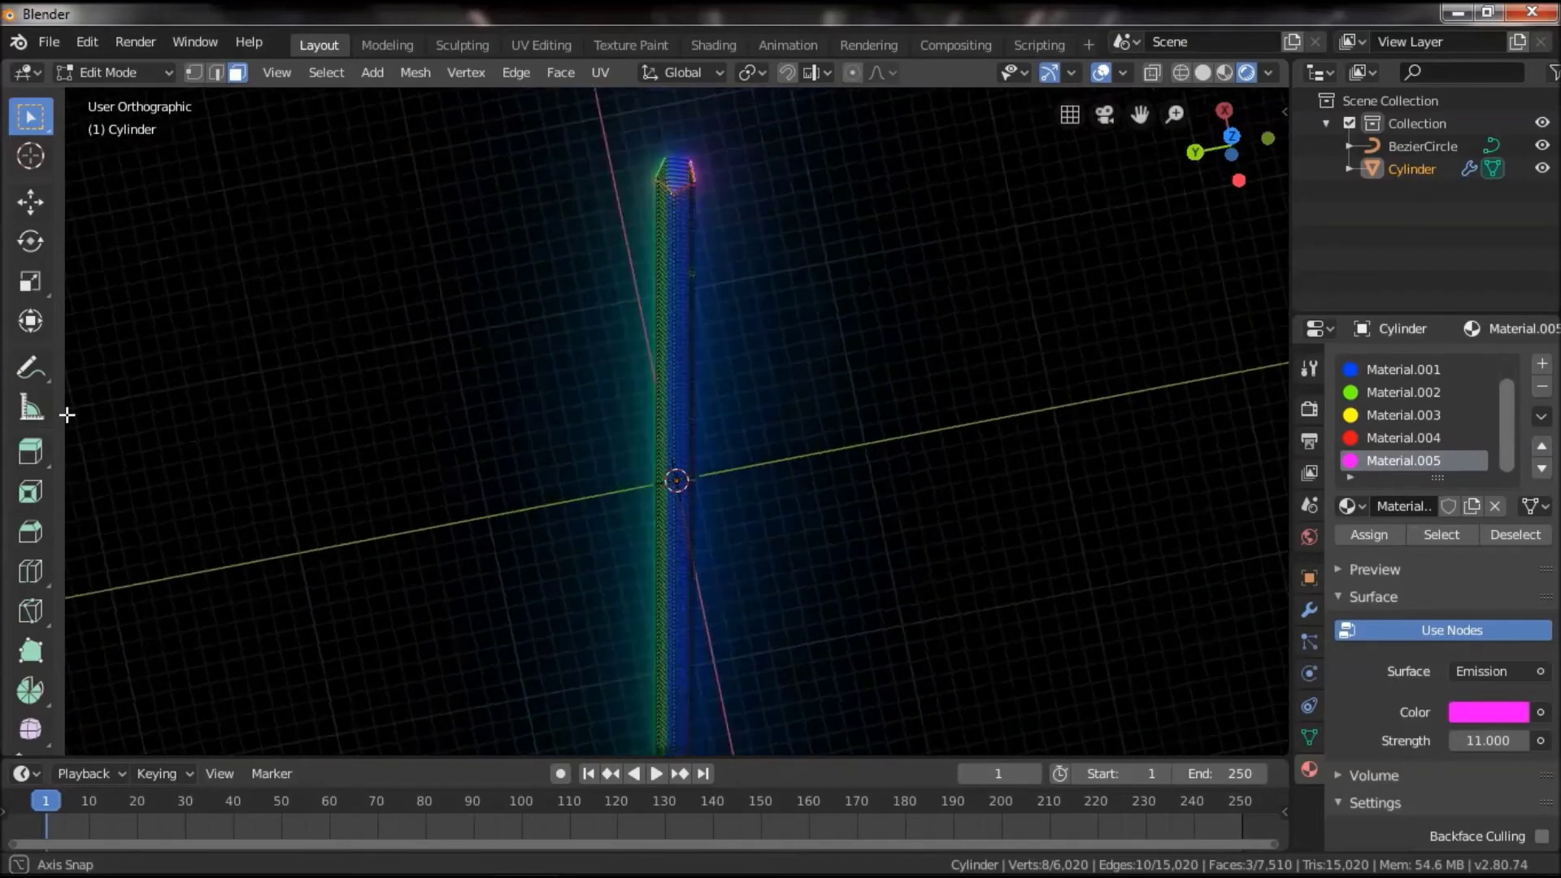
Inspect the edited mesh, switch back to the glowing material preview and return to Object Mode
scroll(up, 3)
click(813, 292)
scroll(up, 3)
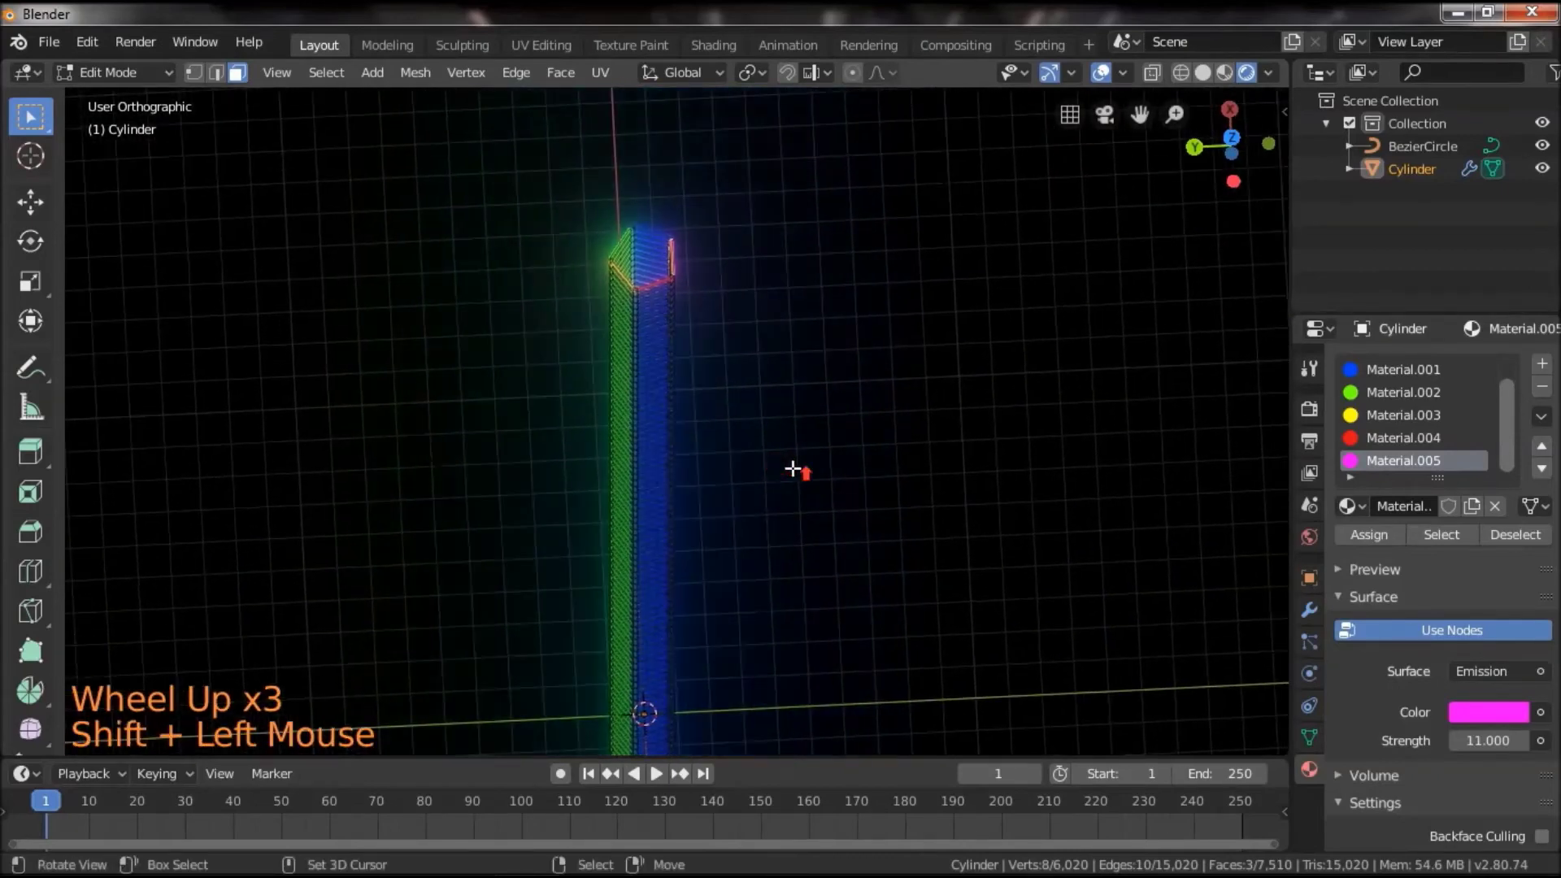
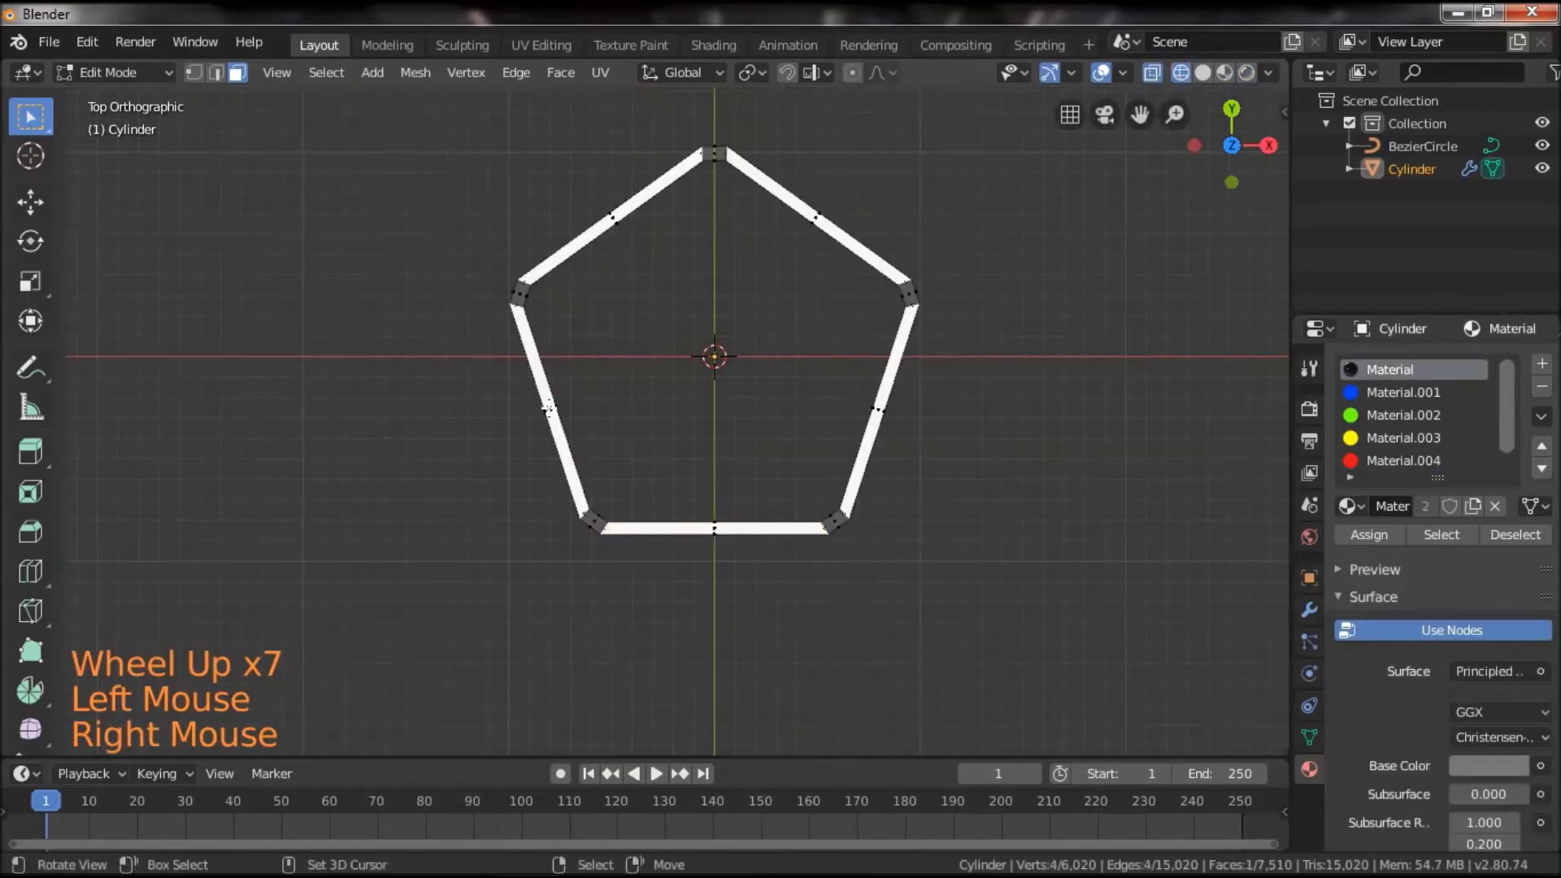
click(1215, 79)
click(1253, 76)
click(1023, 285)
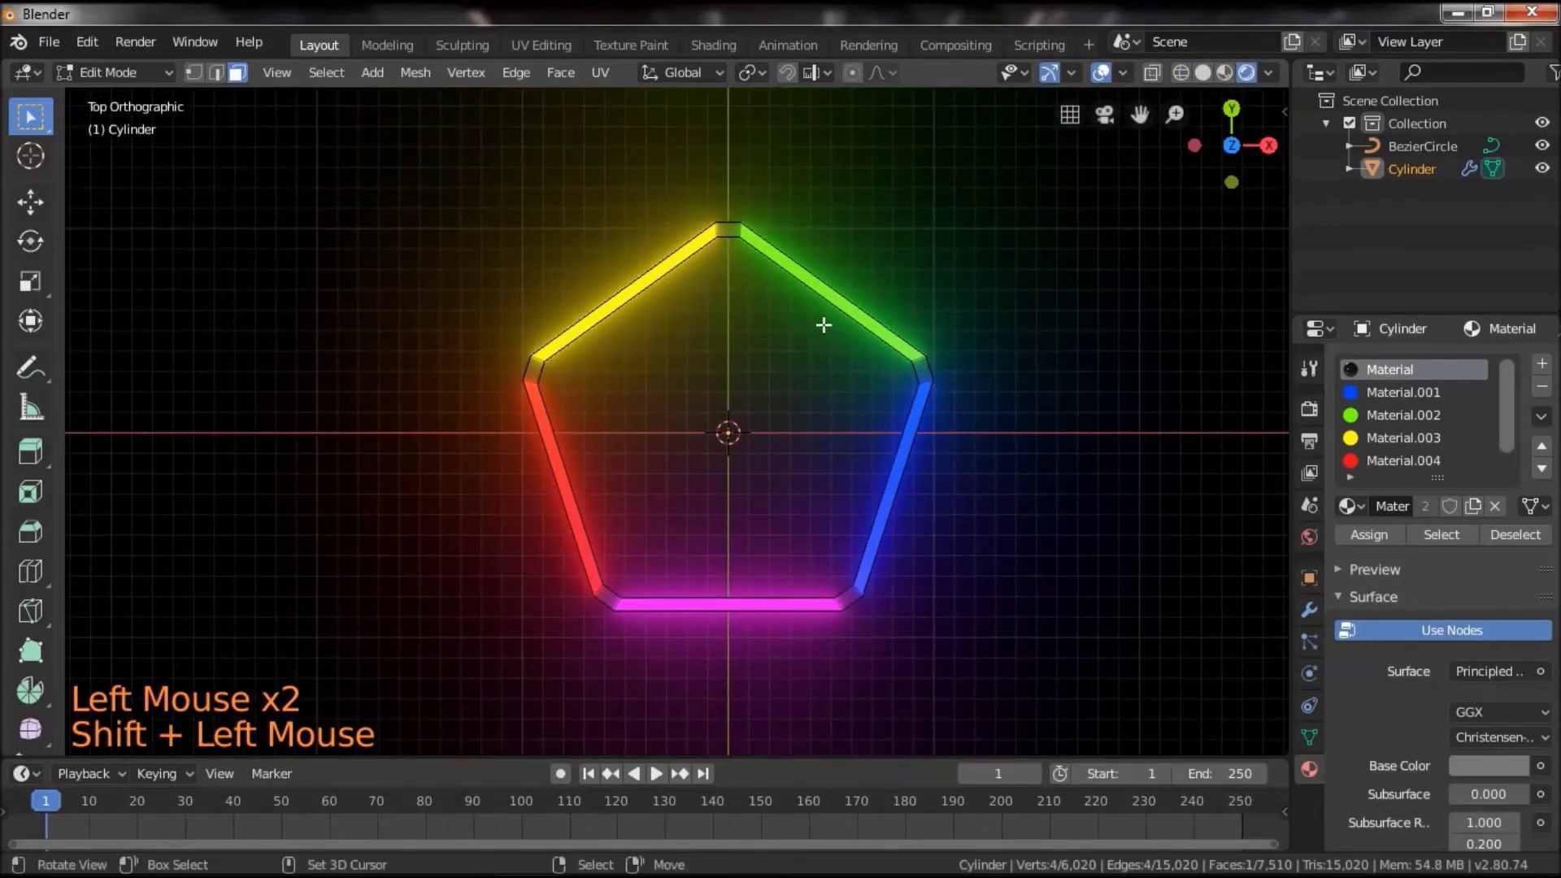
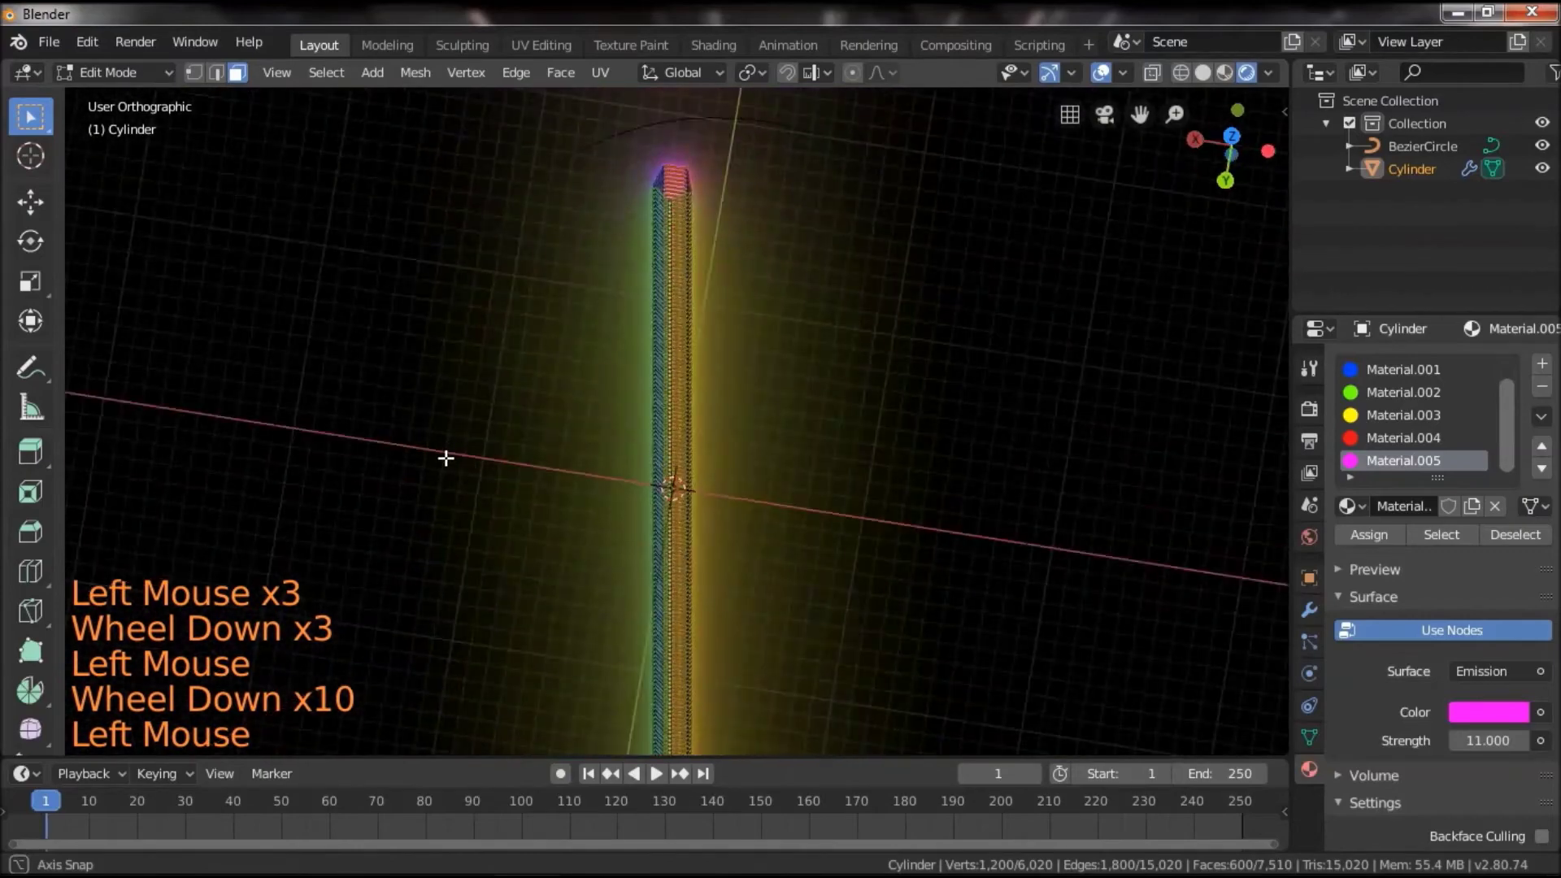
scroll(up, 3)
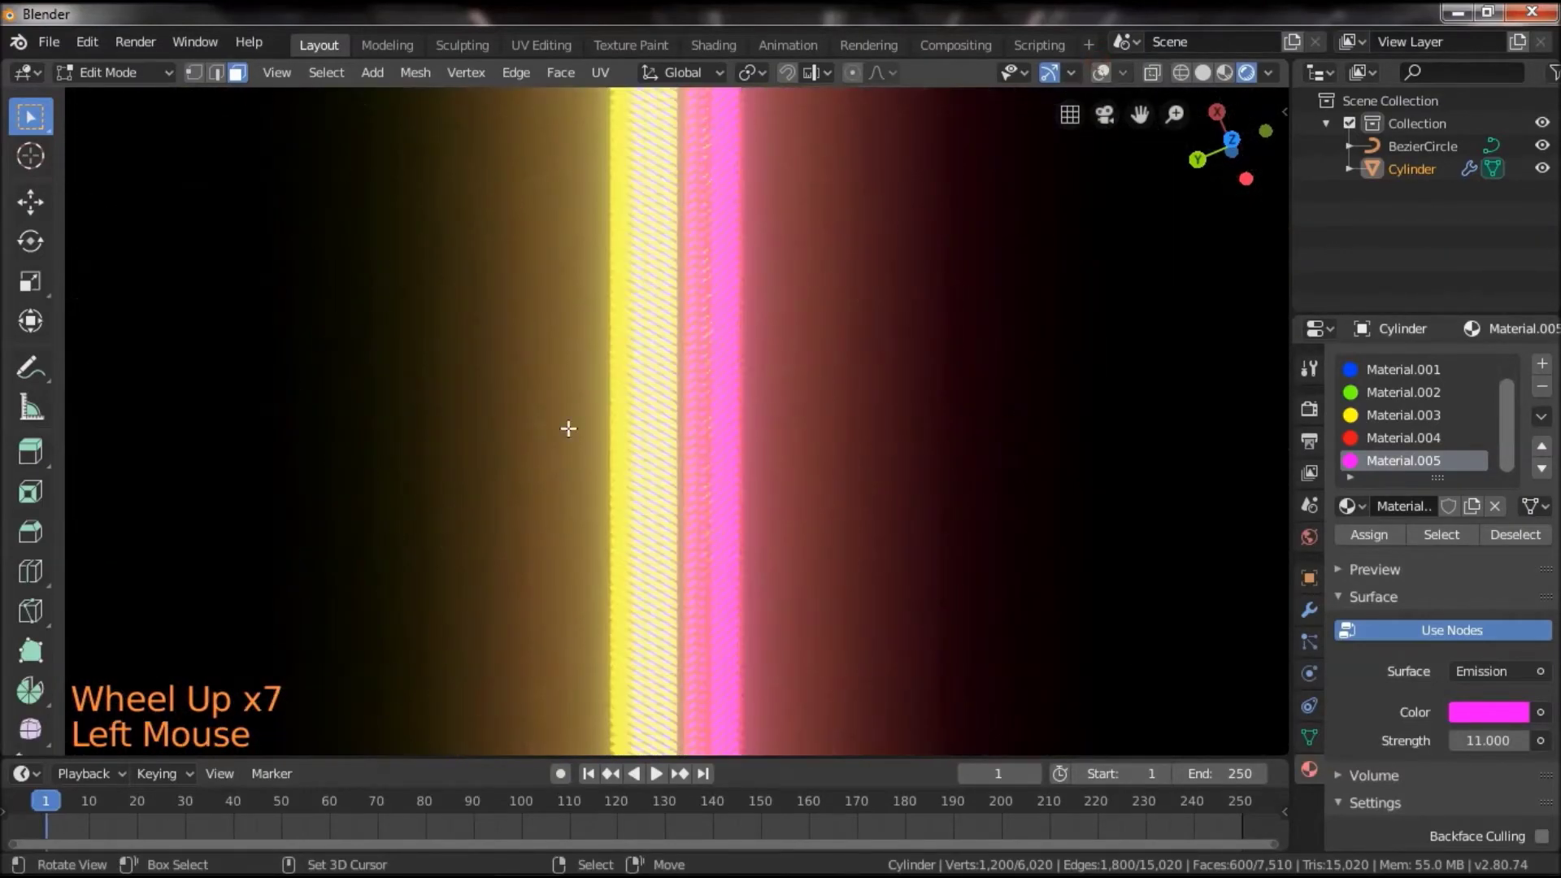
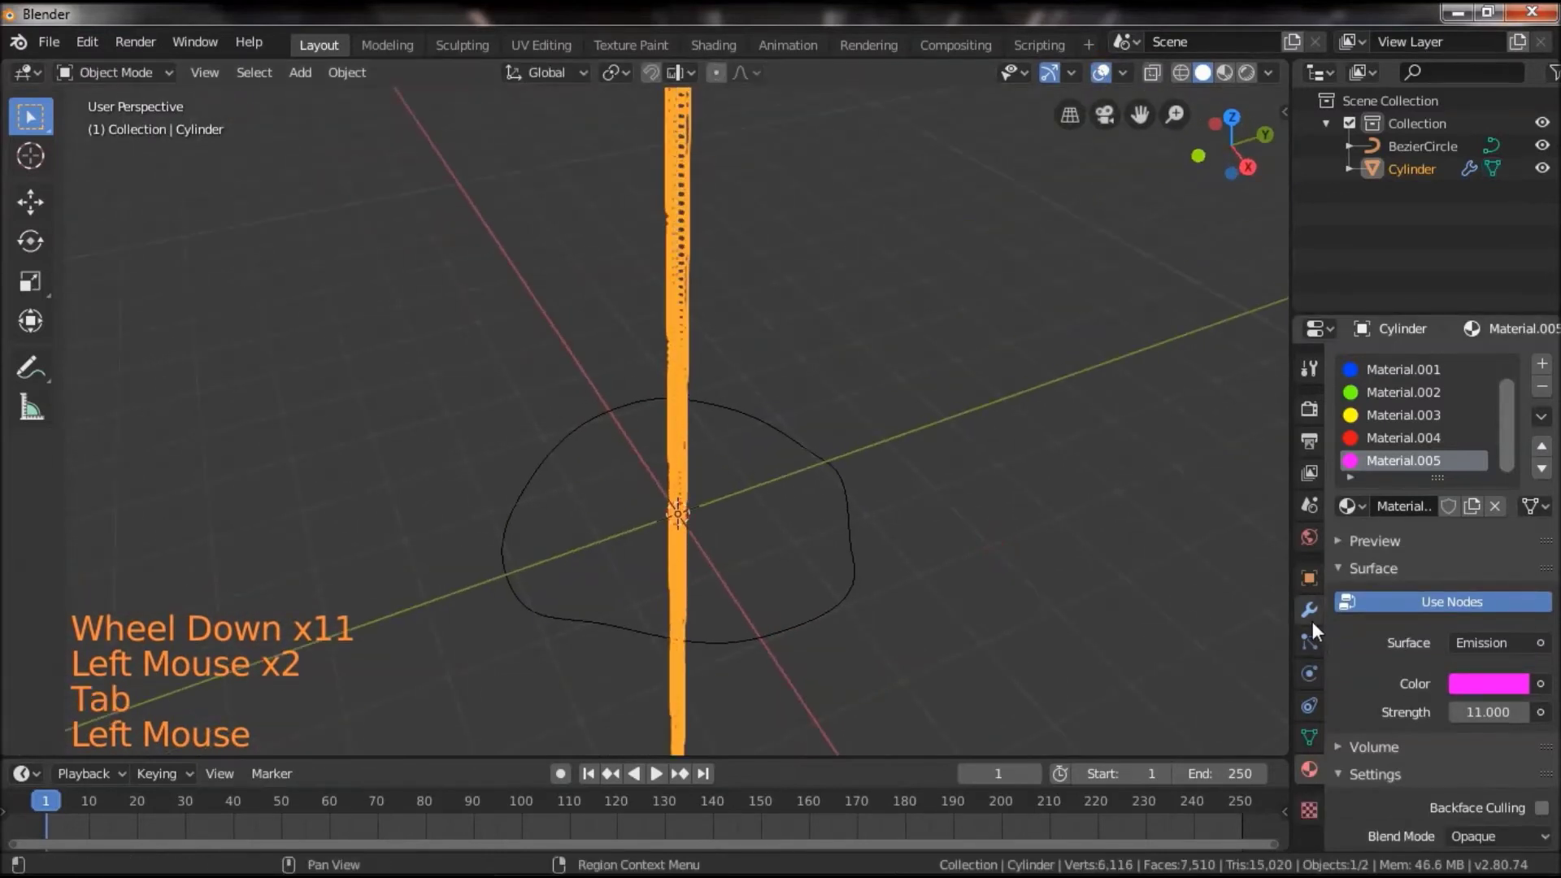
Enable the Twist and Curve modifiers so the cylinder becomes a twisted lattice tube along the Bezier loop
click(1321, 626)
click(1448, 389)
click(1445, 685)
click(945, 607)
click(849, 541)
scroll(up, 3)
click(911, 502)
double_click(764, 484)
scroll(up, 3)
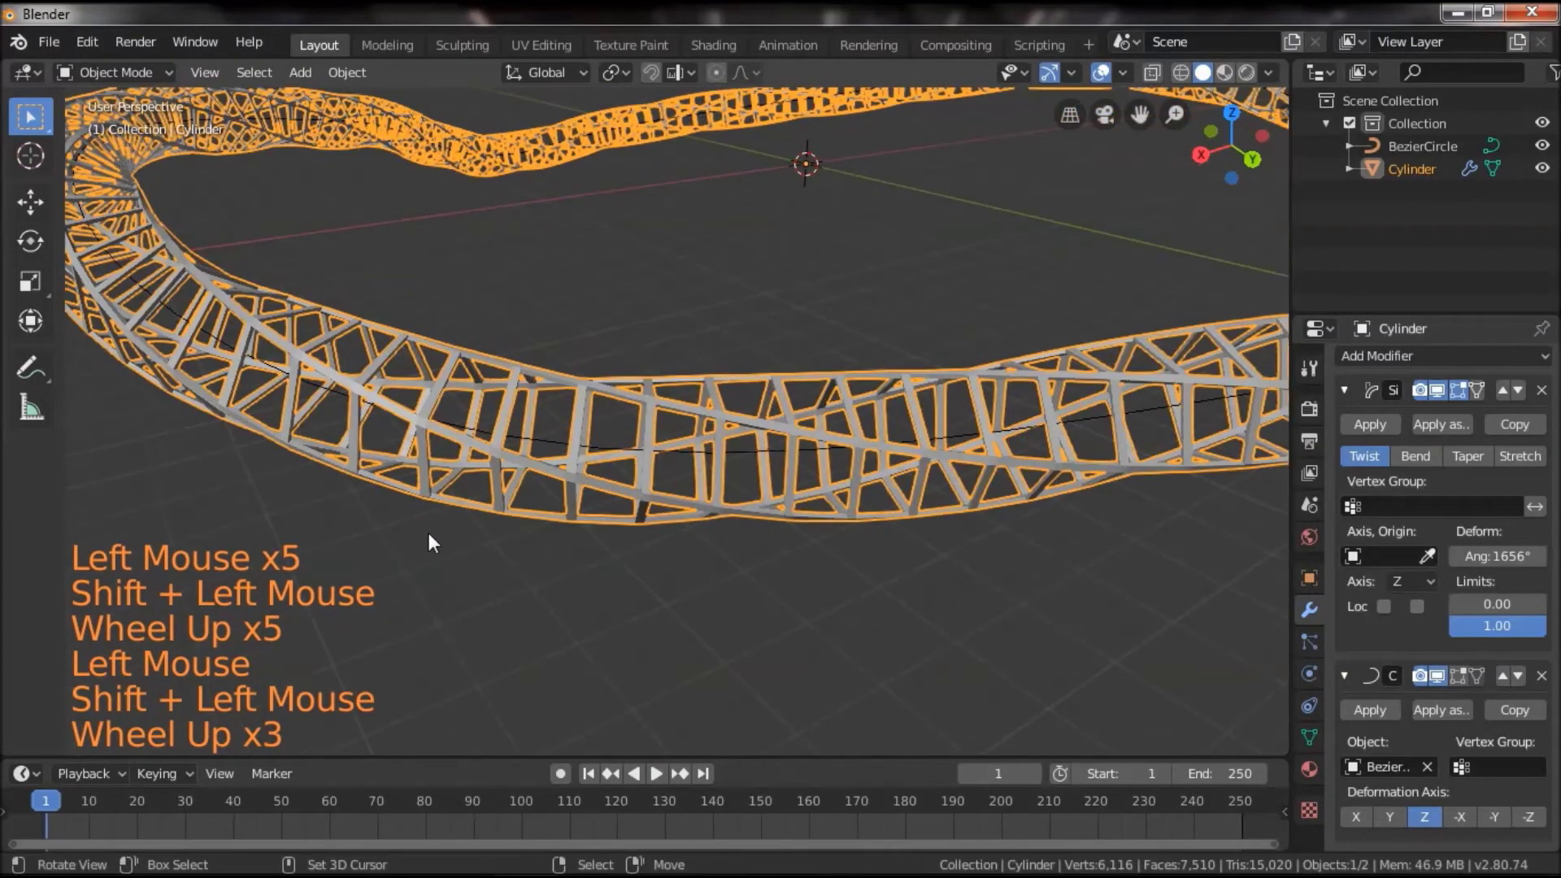
click(435, 542)
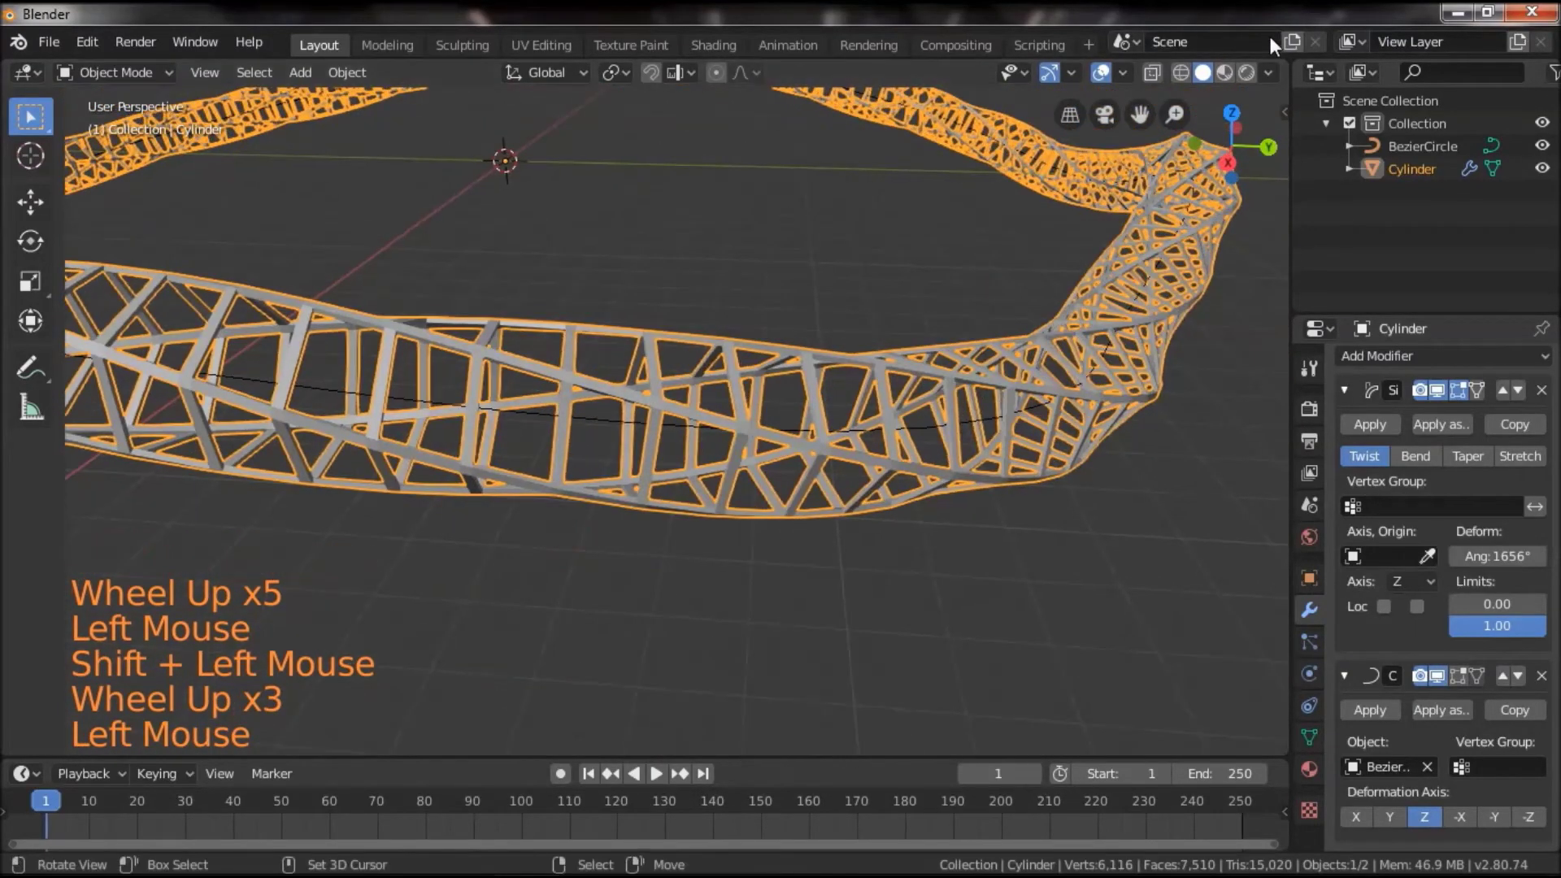
Show the twisted tube in Material Preview shading and inspect its multicolour glow close-up
click(1254, 71)
click(950, 453)
click(888, 515)
click(936, 444)
click(848, 523)
click(1065, 428)
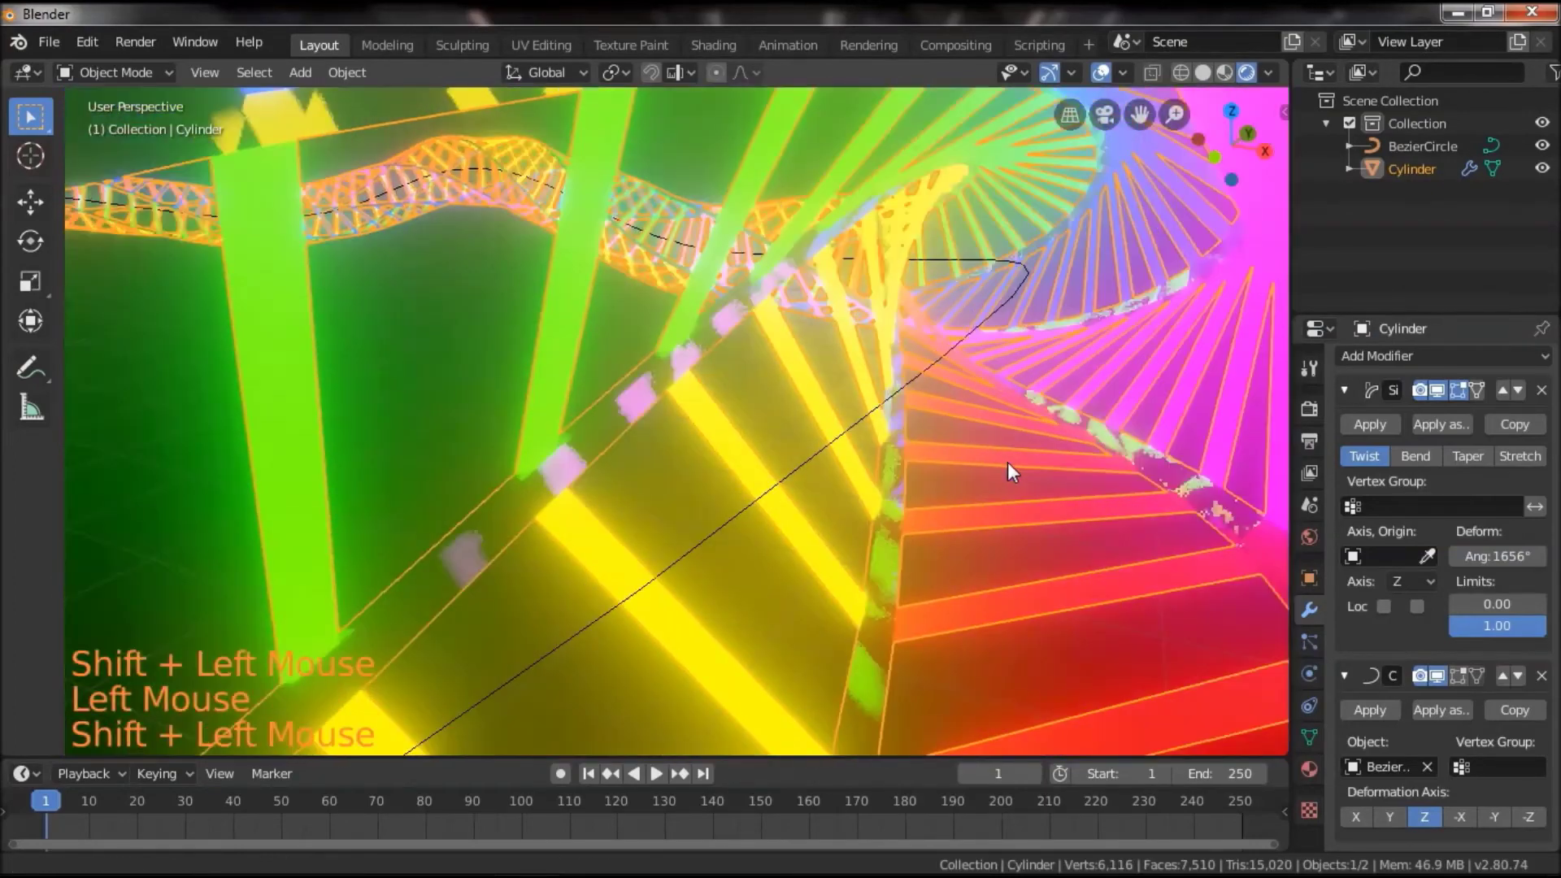
Go to the World properties with the Volume Scatter fog and start editing its density
click(996, 489)
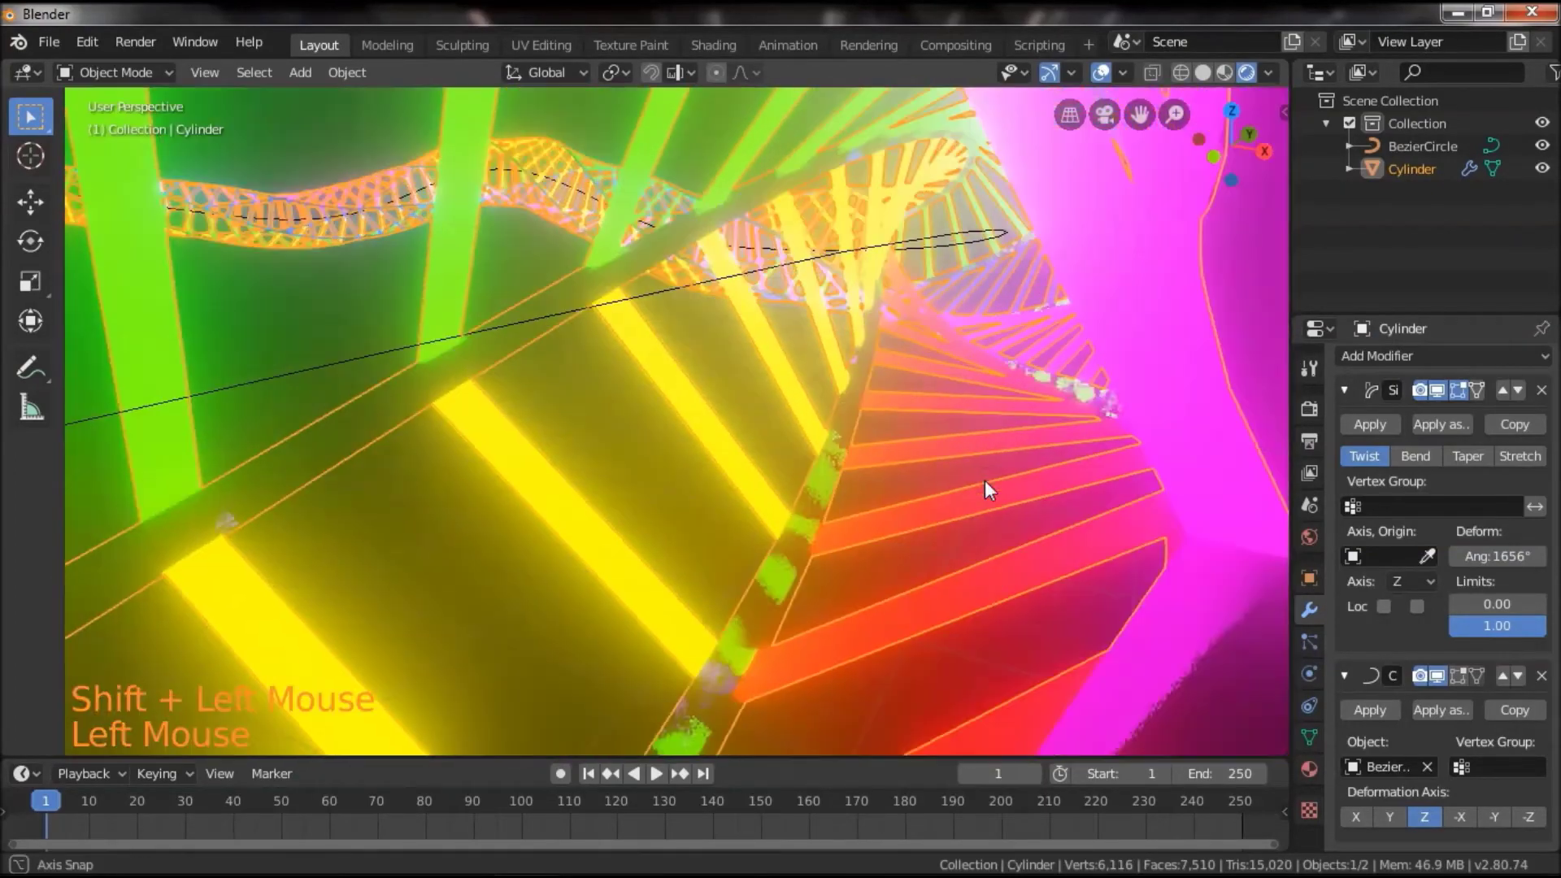
click(1001, 491)
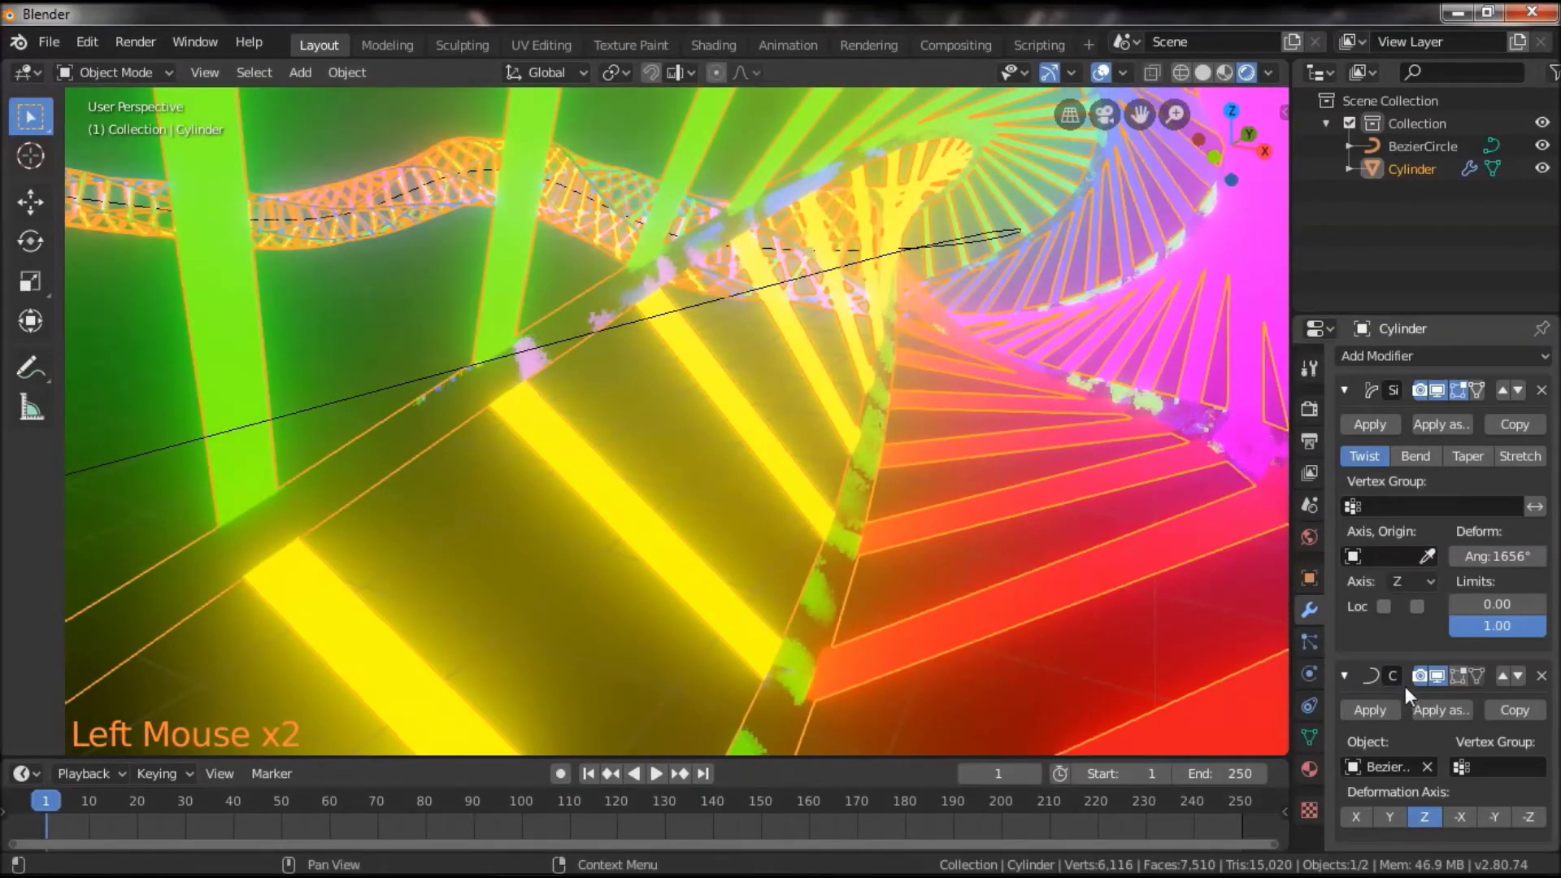
click(1316, 549)
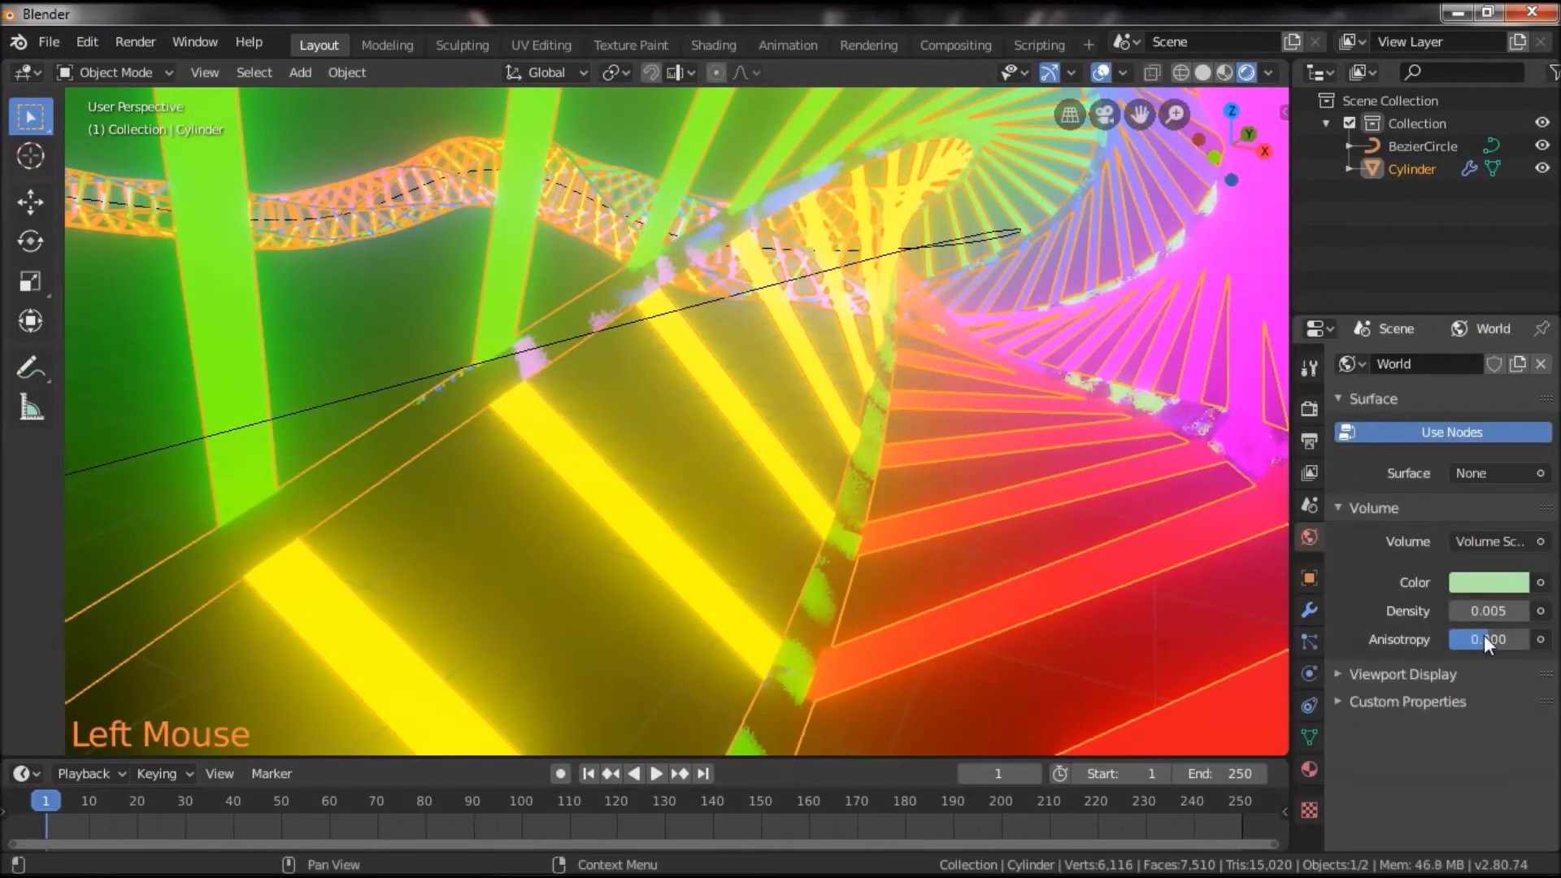
click(1490, 613)
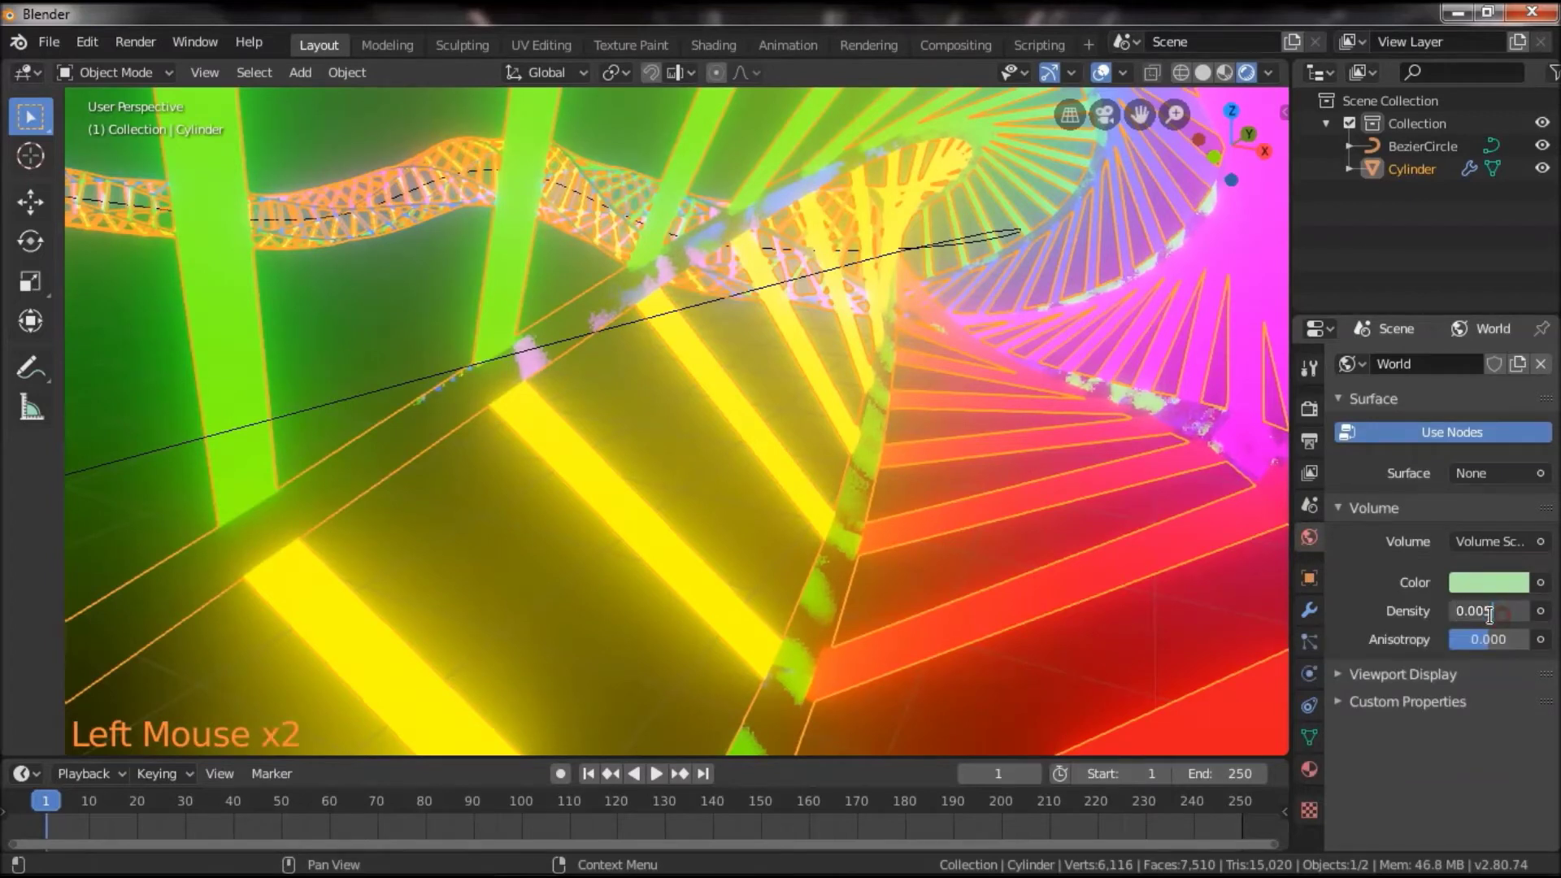
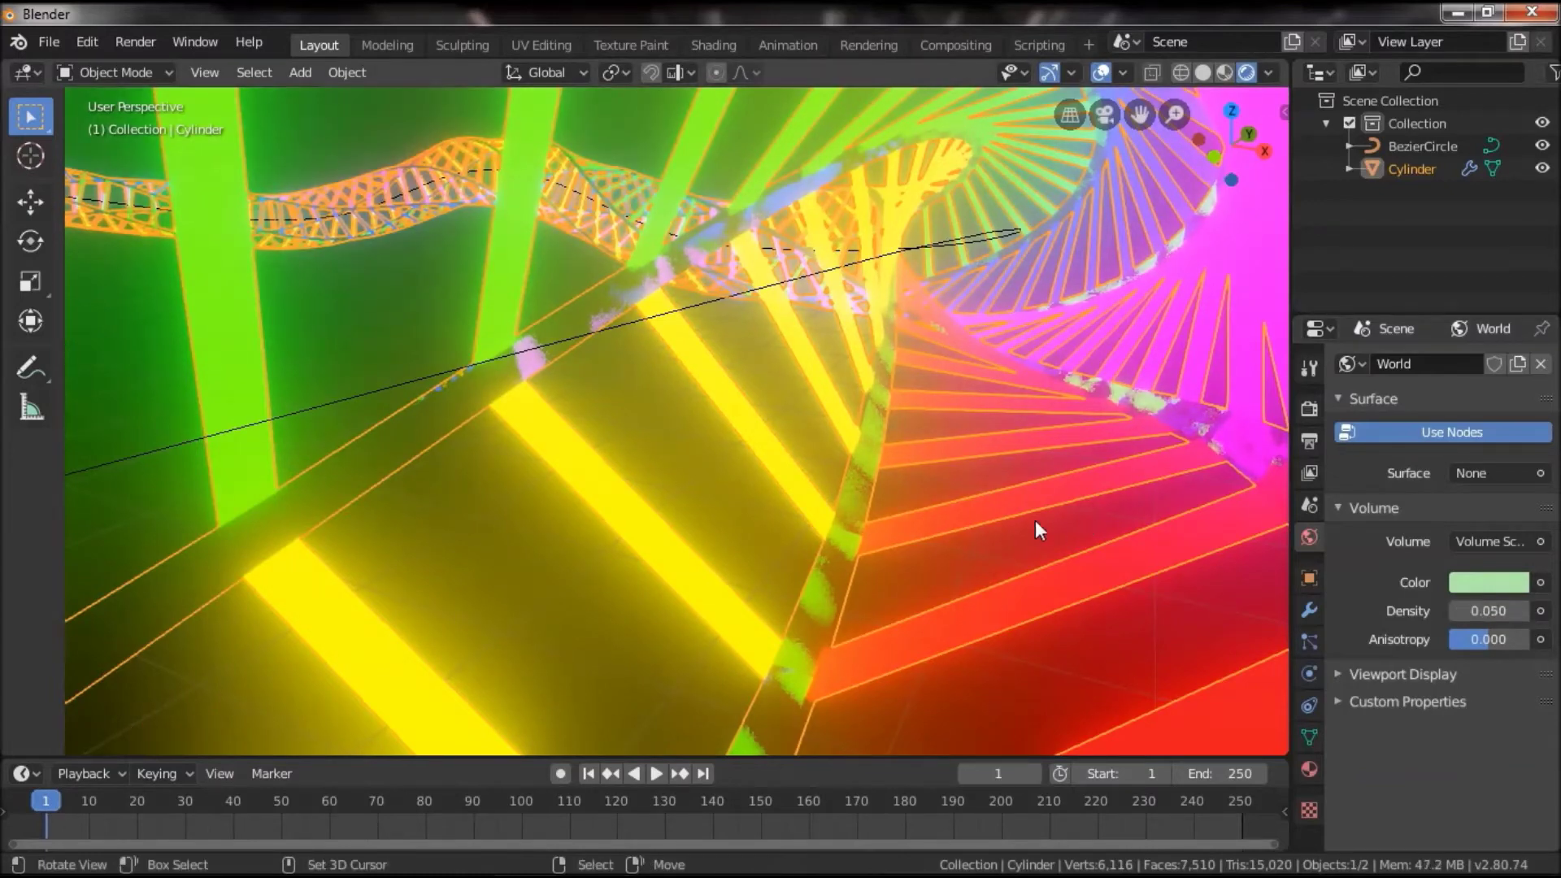
scroll(down, 3)
scroll(up, 3)
click(993, 500)
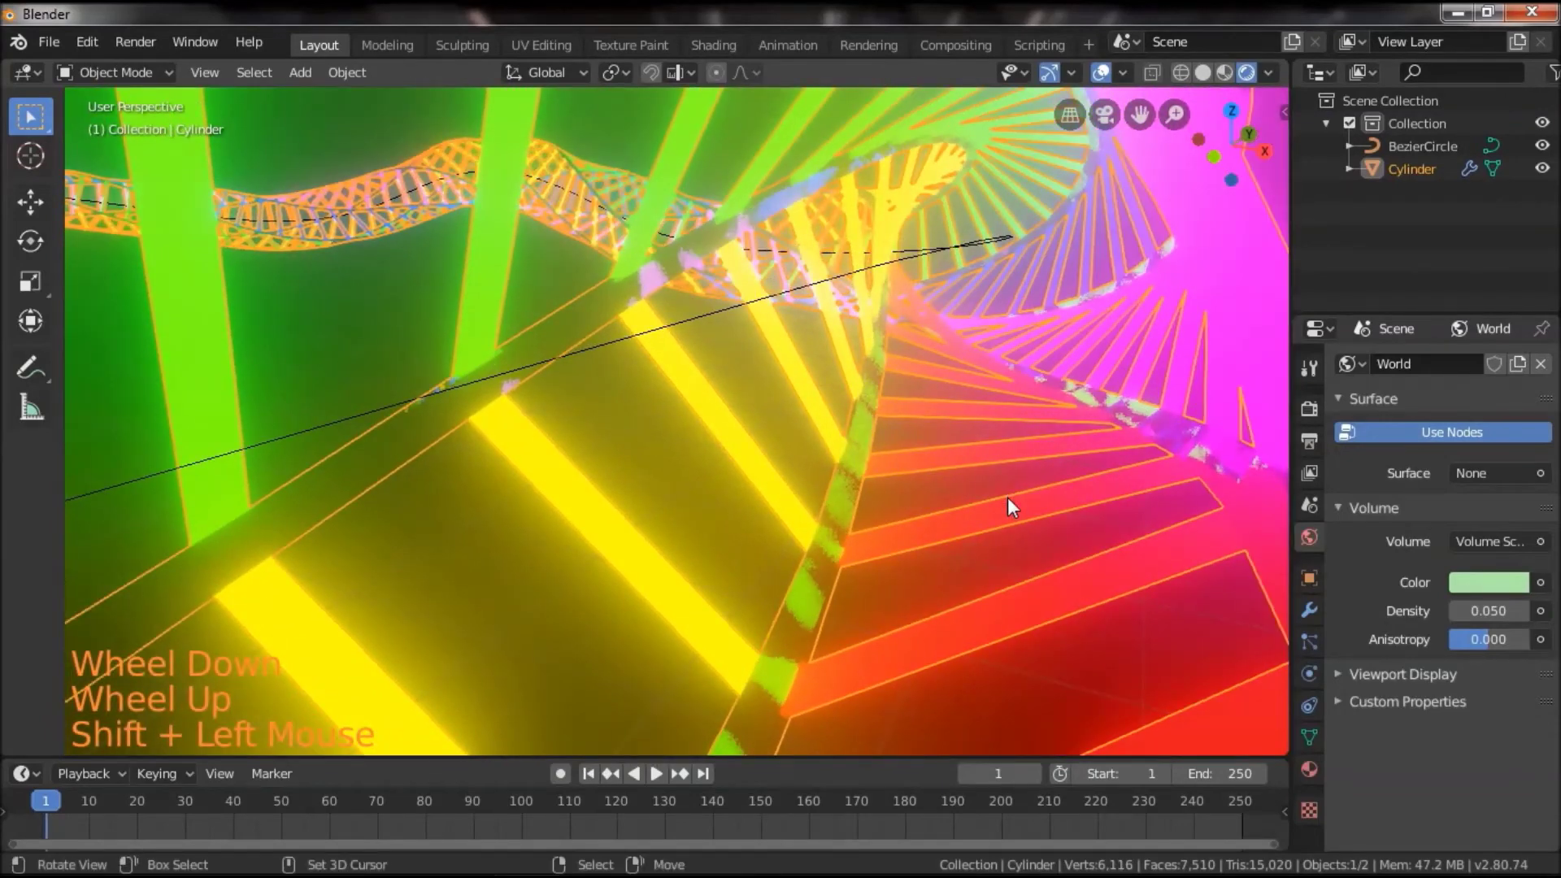
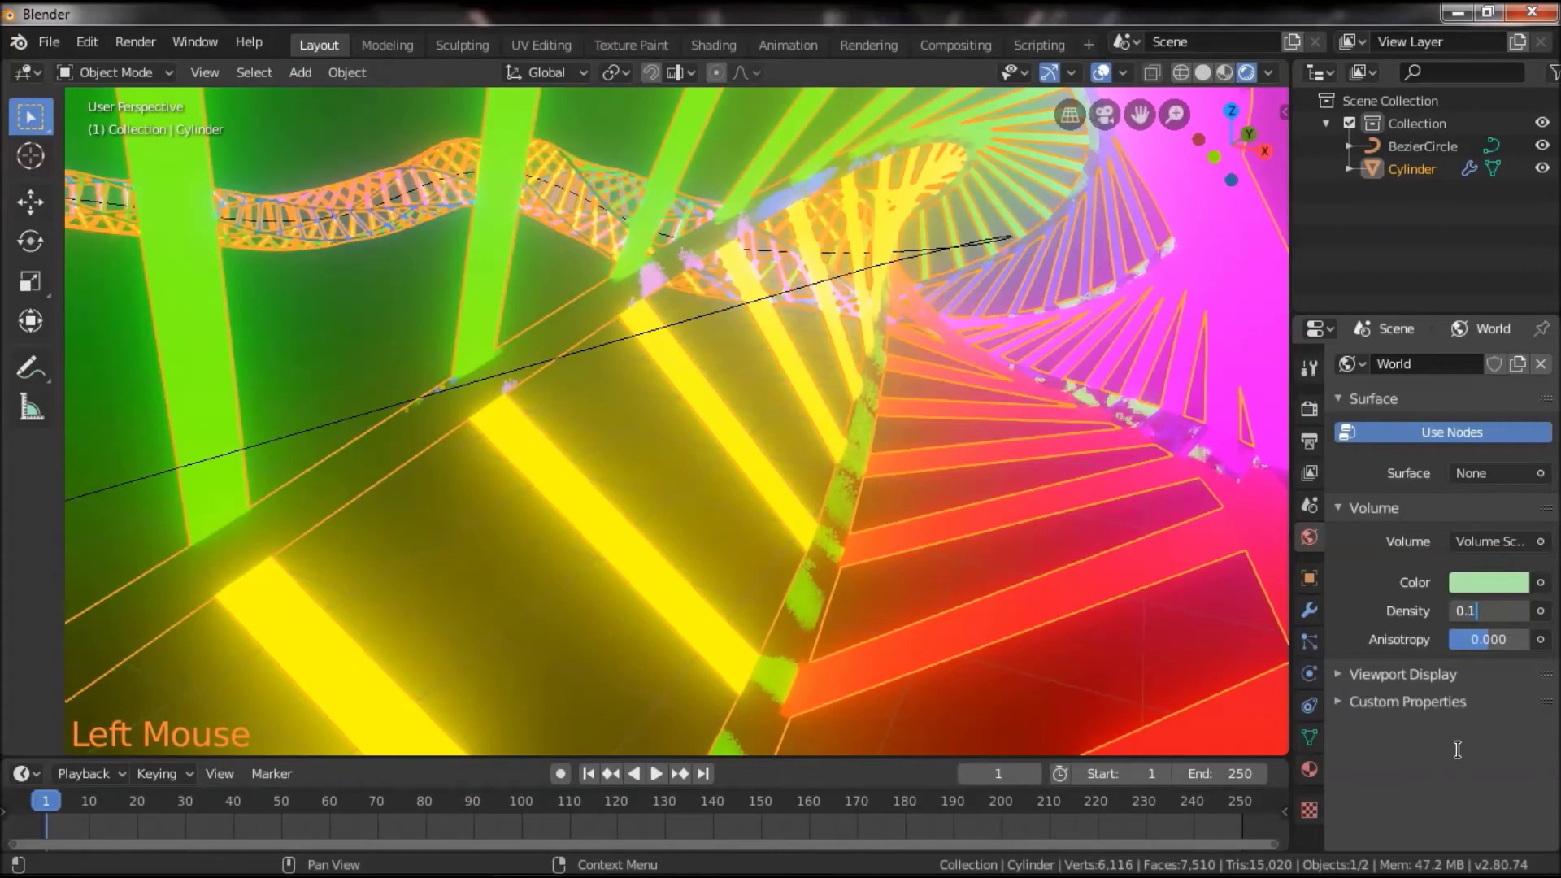
Set the world fog density to 0.7, briefly trying 0.8 before settling back on 0.7
click(1526, 617)
click(1526, 617)
click(1526, 617)
double_click(1526, 617)
click(1530, 616)
click(1102, 83)
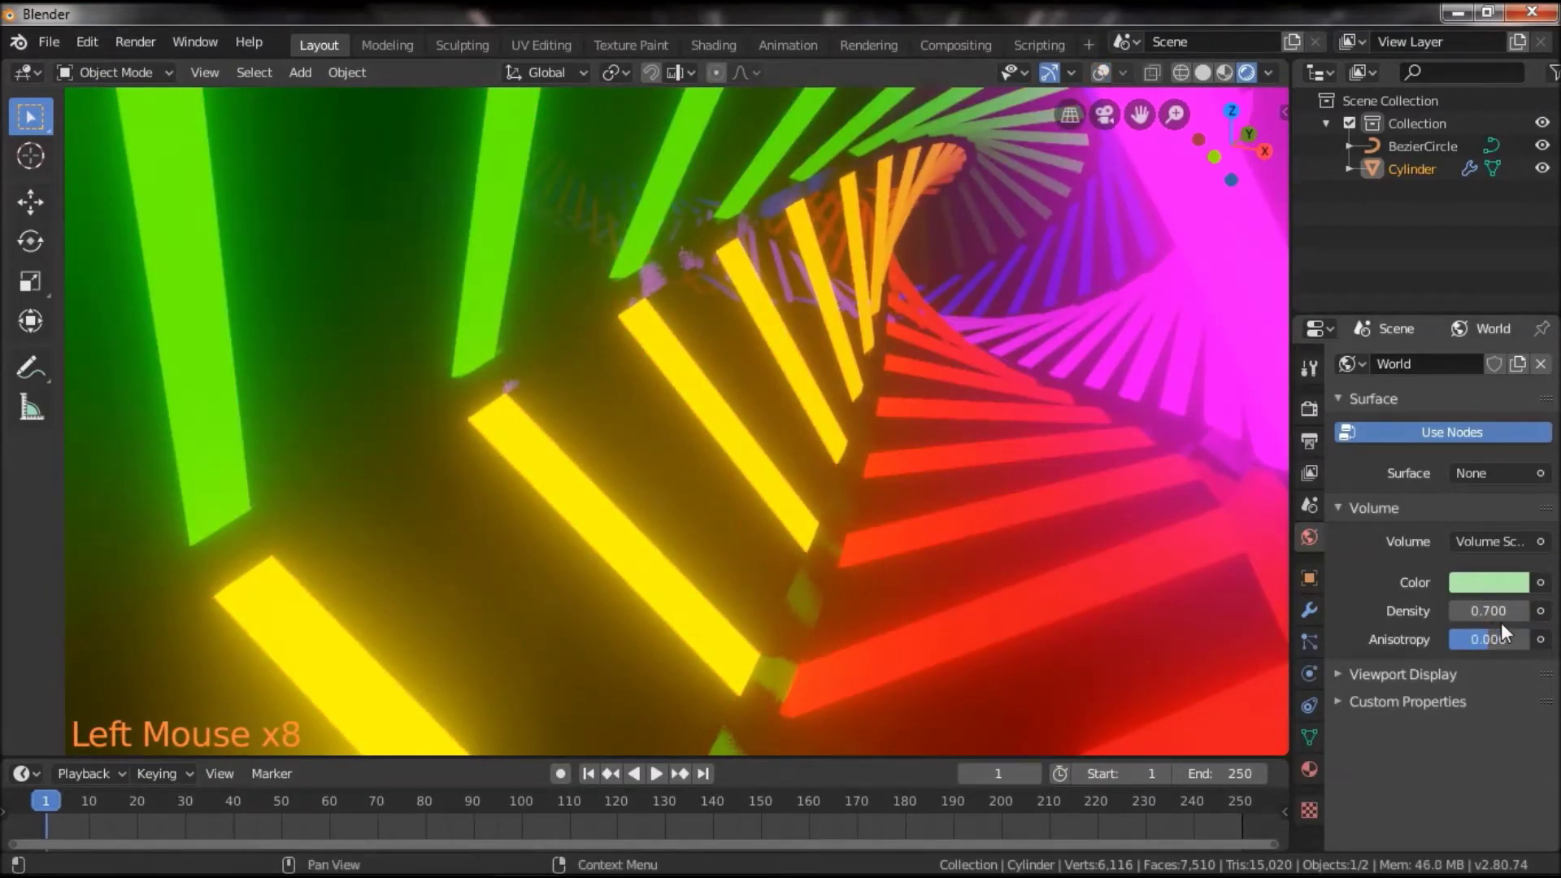
click(1527, 614)
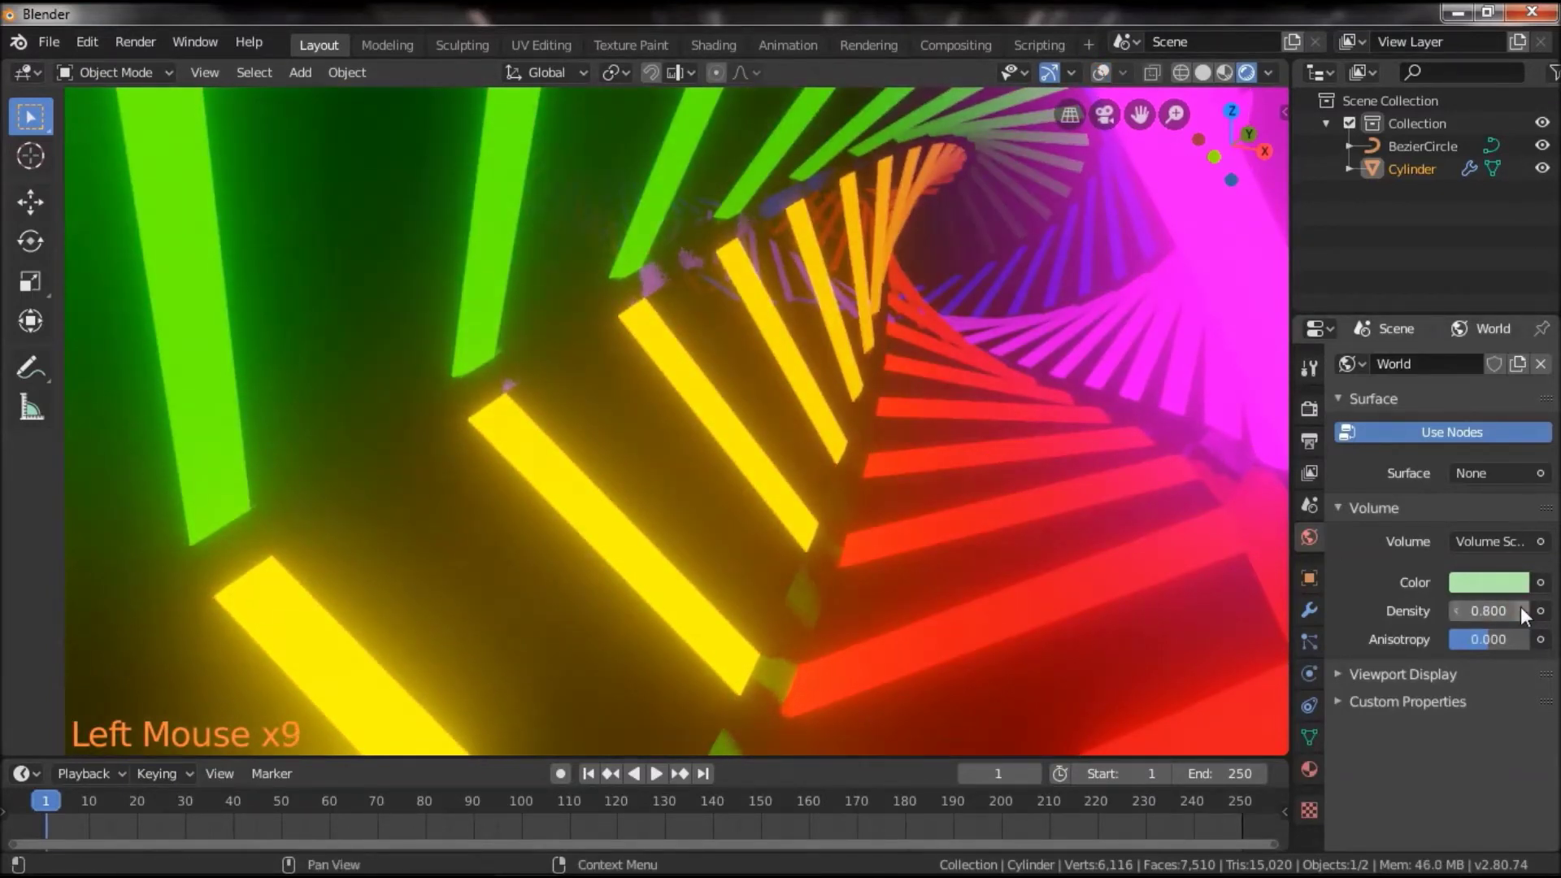
click(1472, 620)
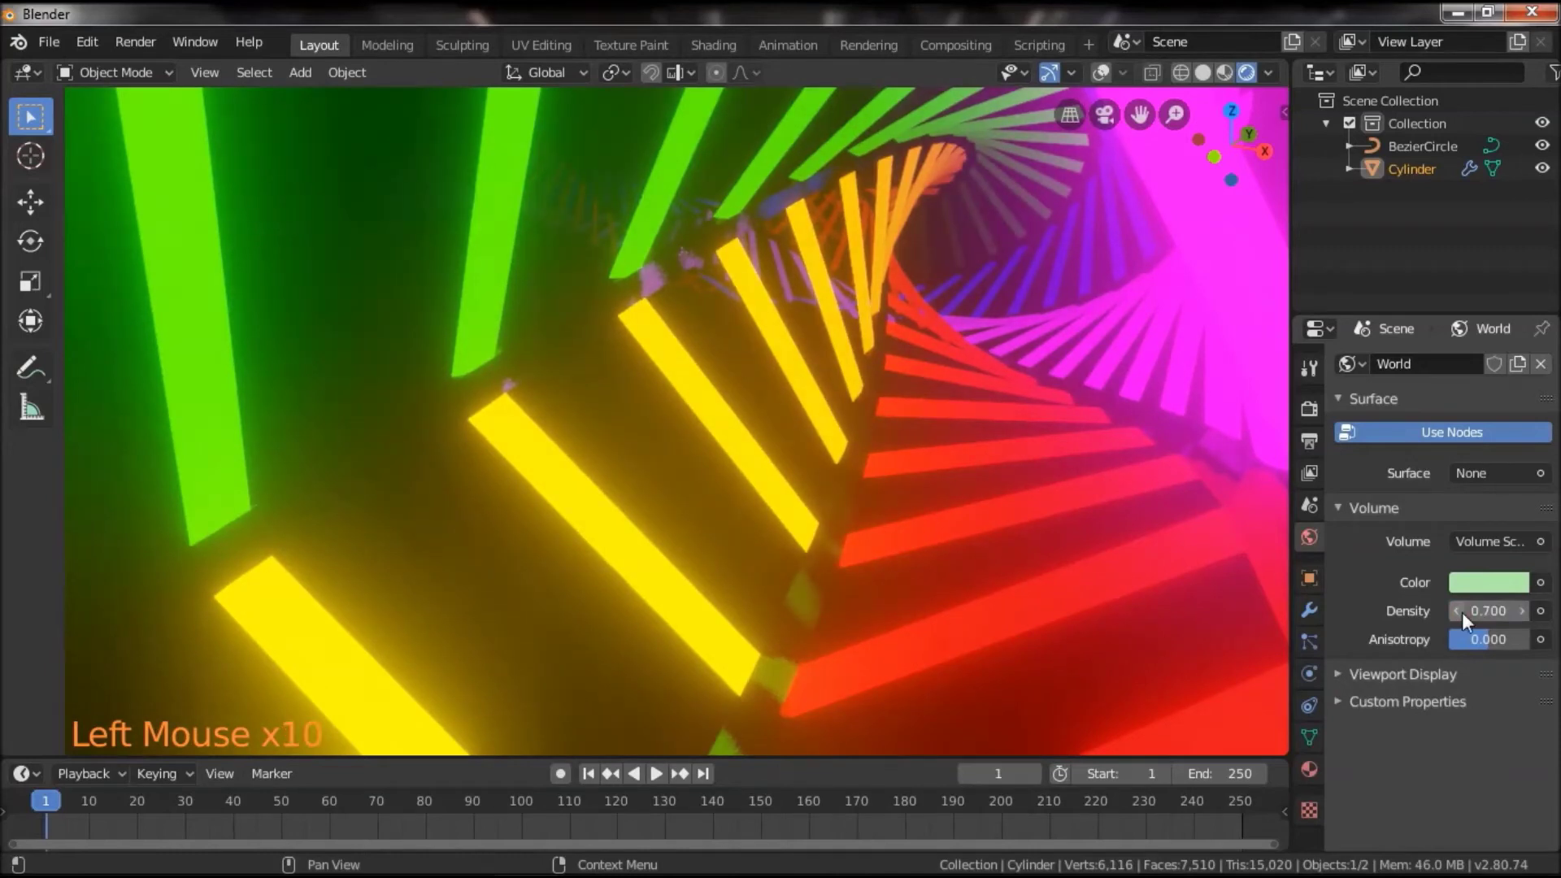
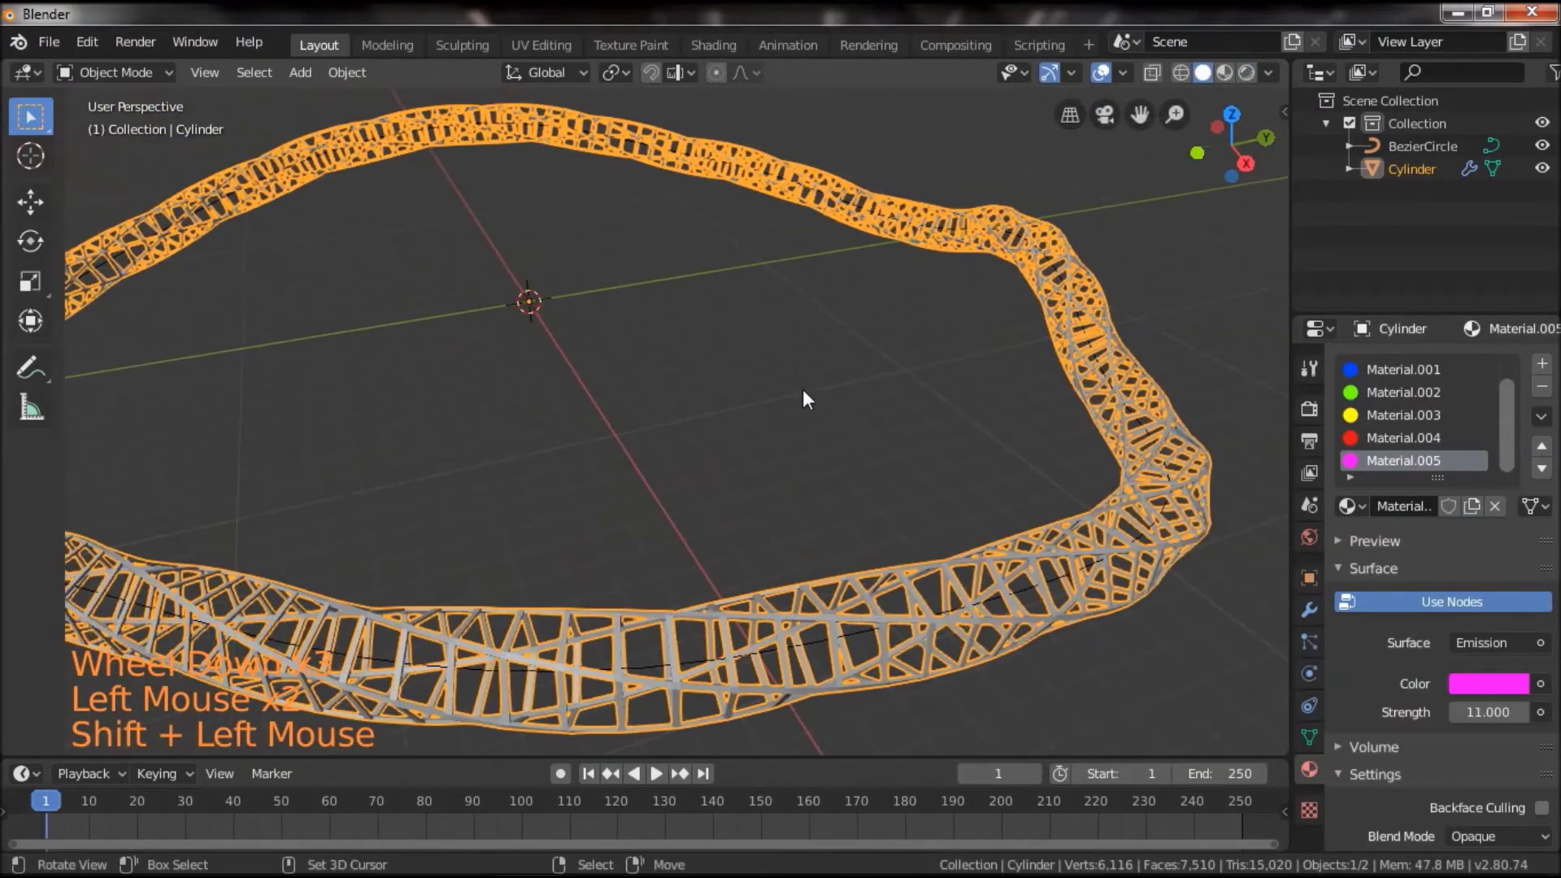
Add a camera and give it a Follow Path constraint with Follow Curve enabled
key(shift+a)
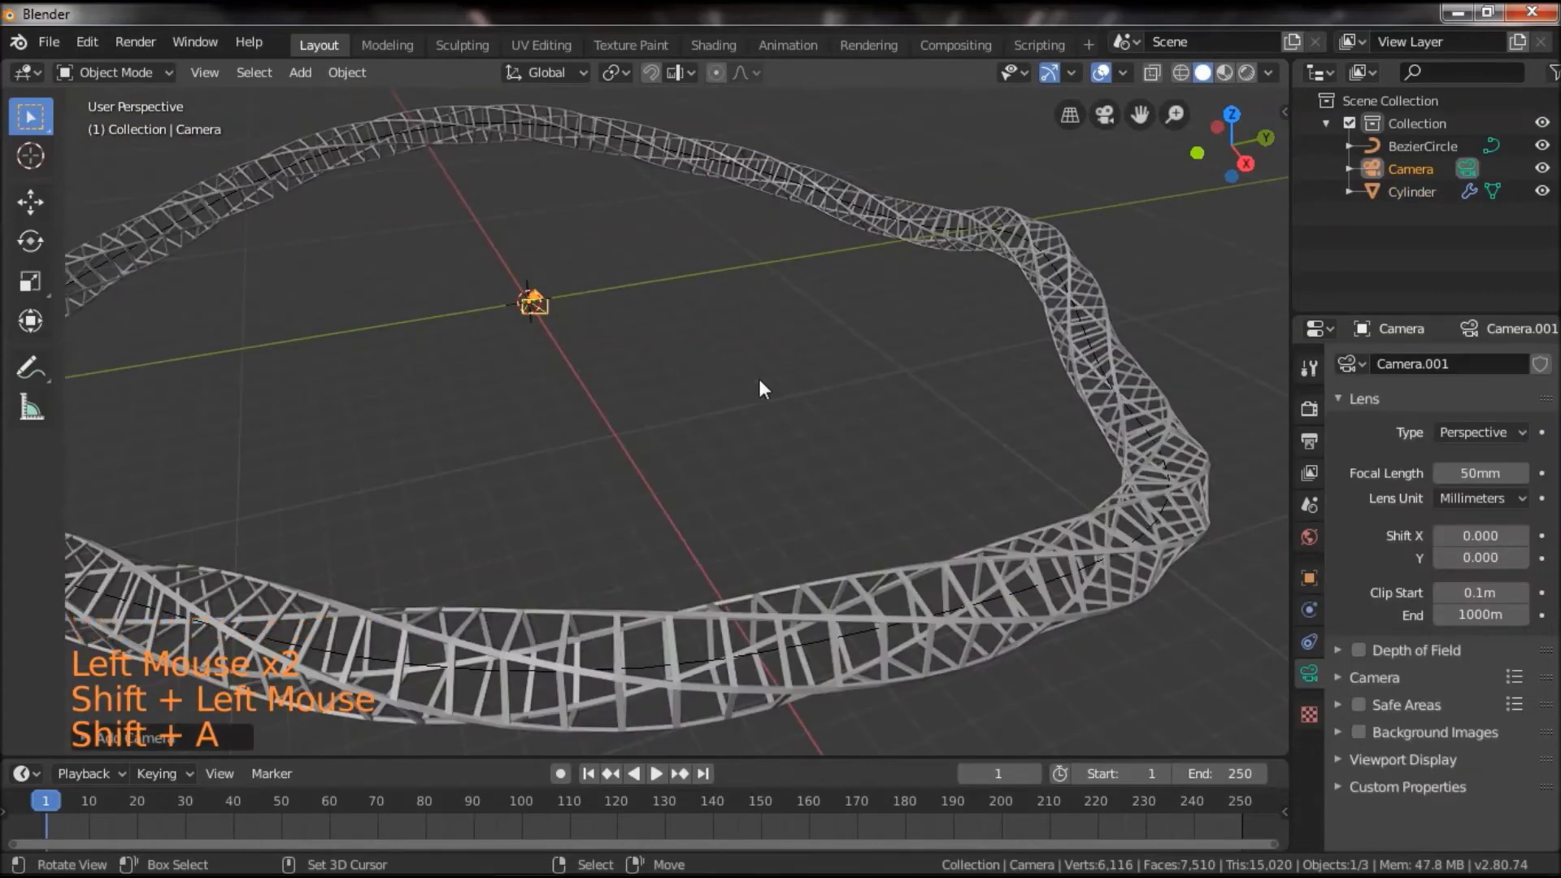
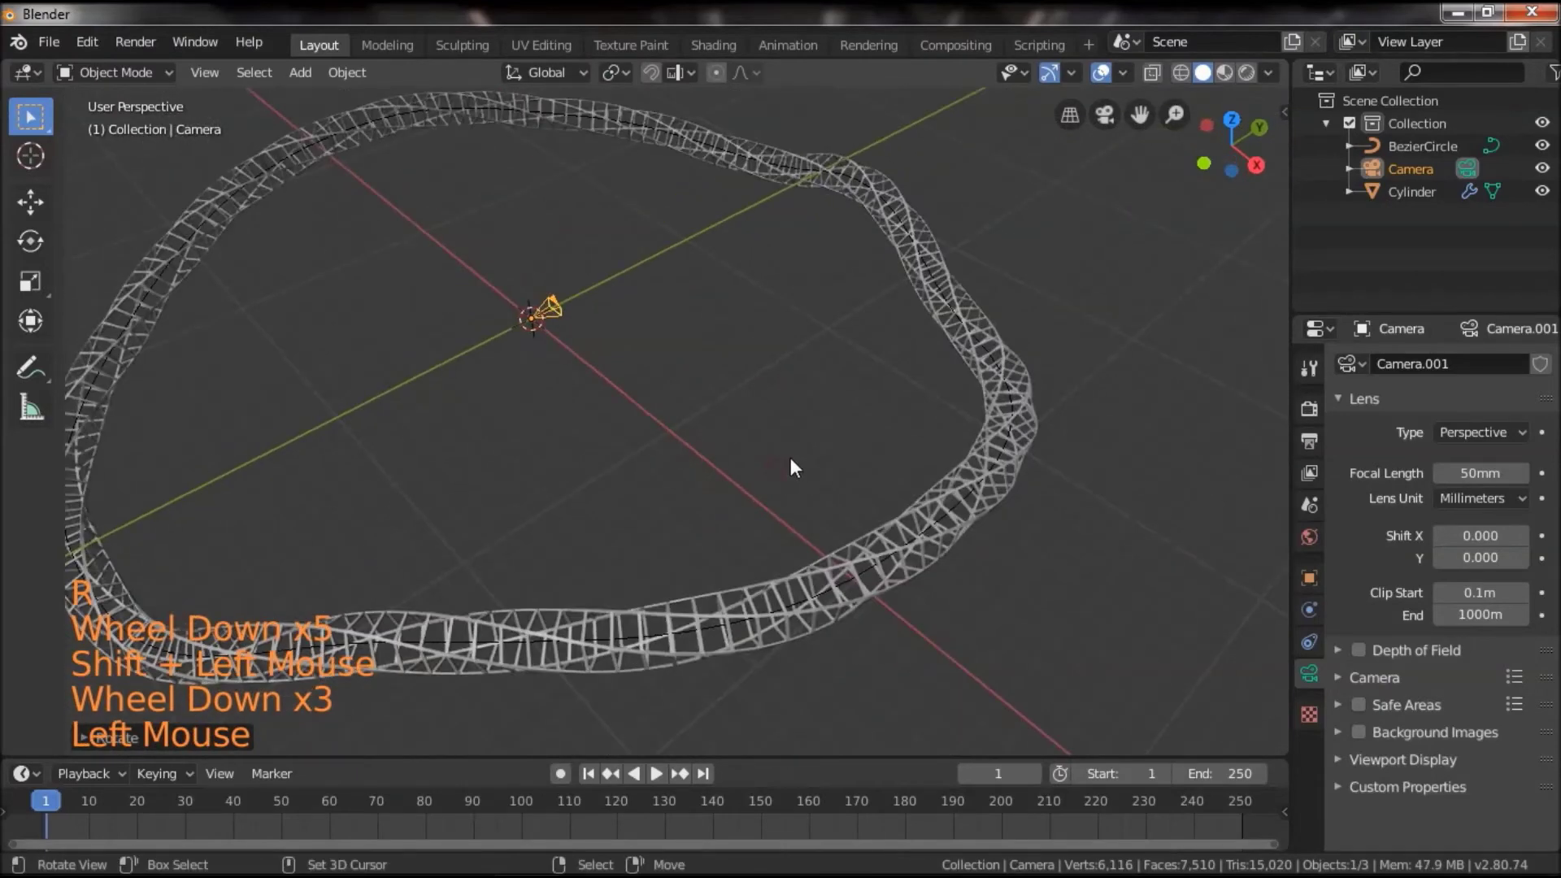
scroll(up, 3)
click(782, 452)
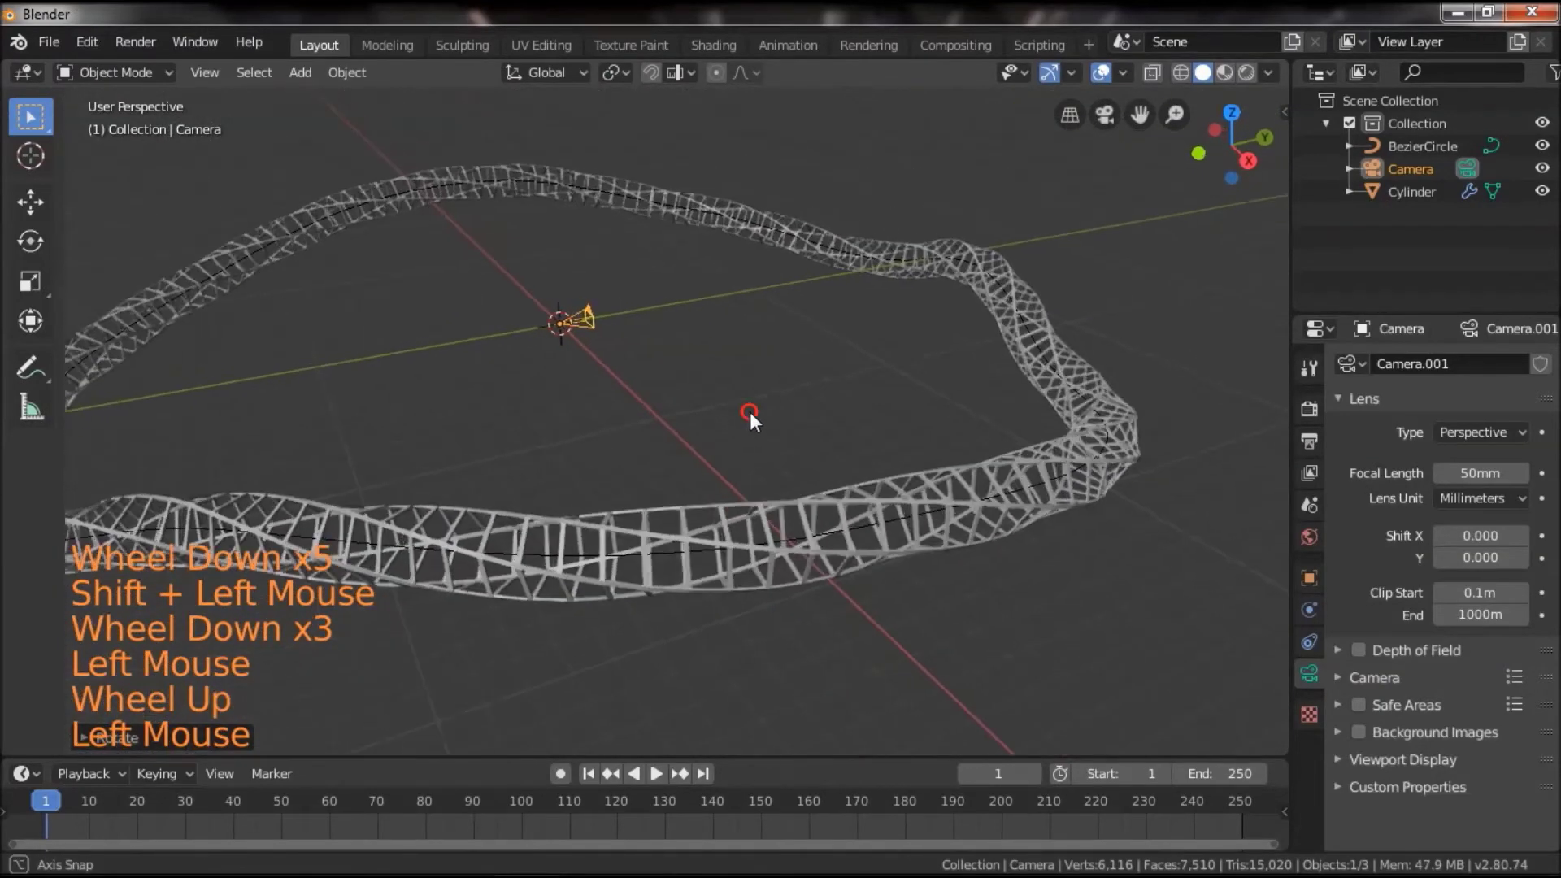
click(1324, 618)
click(1318, 637)
click(1418, 370)
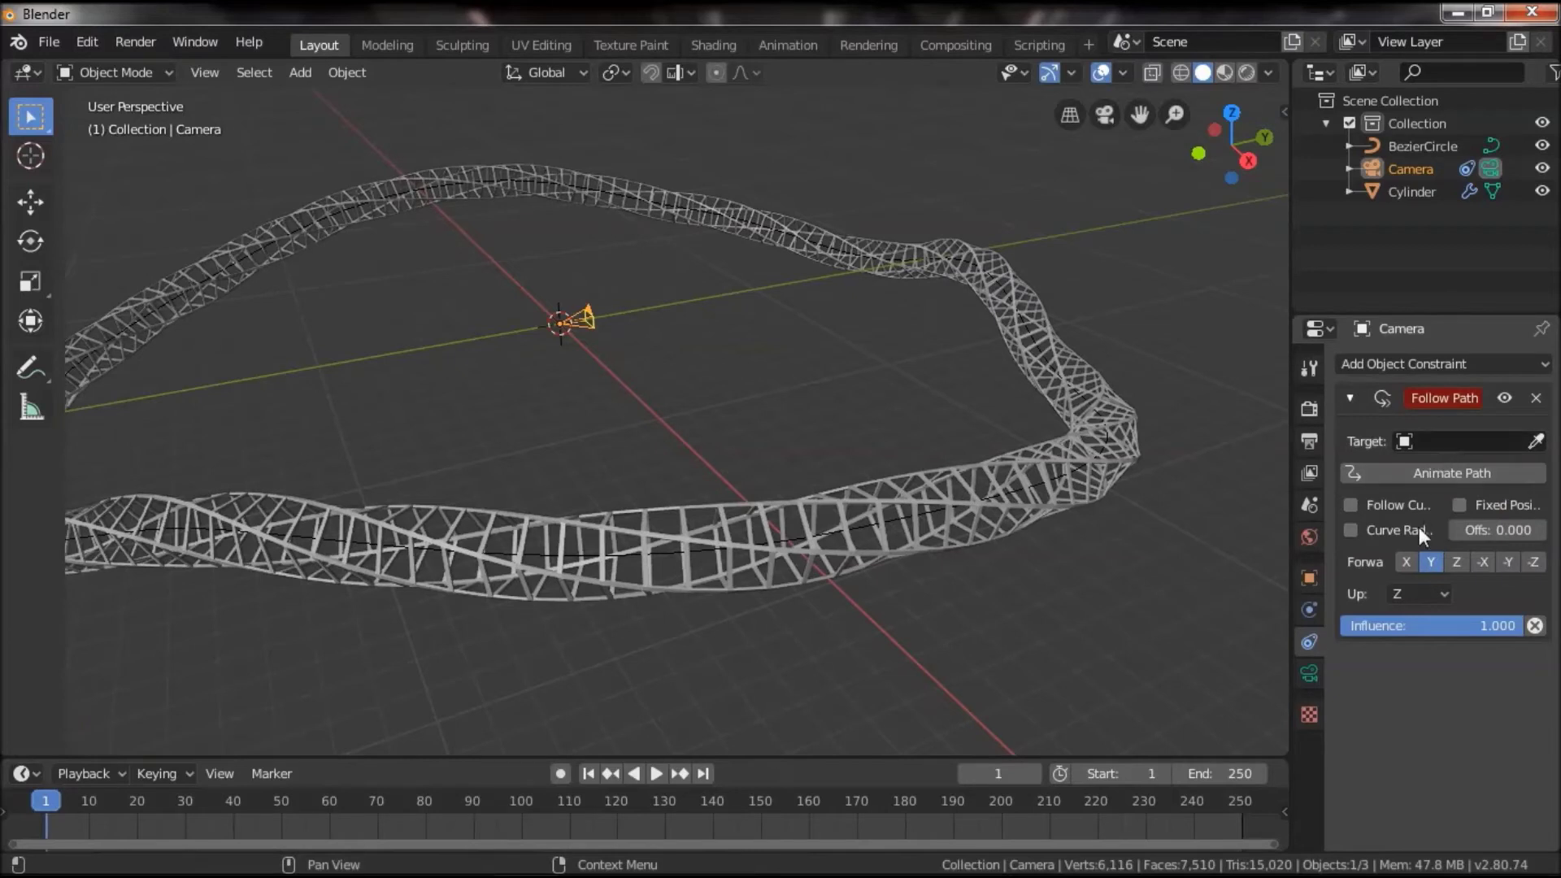
click(1360, 501)
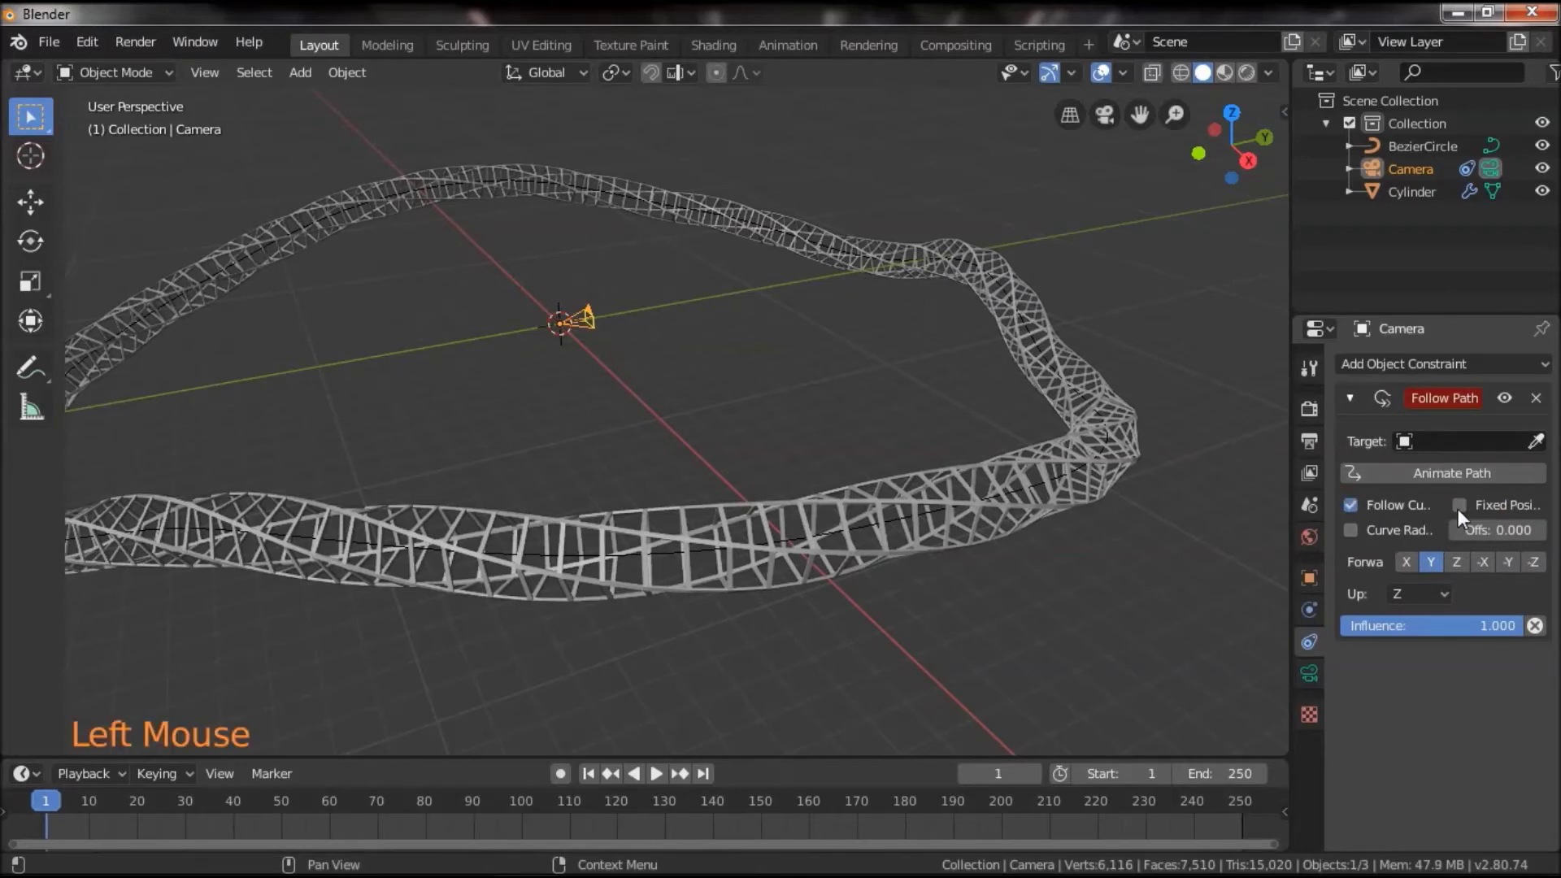
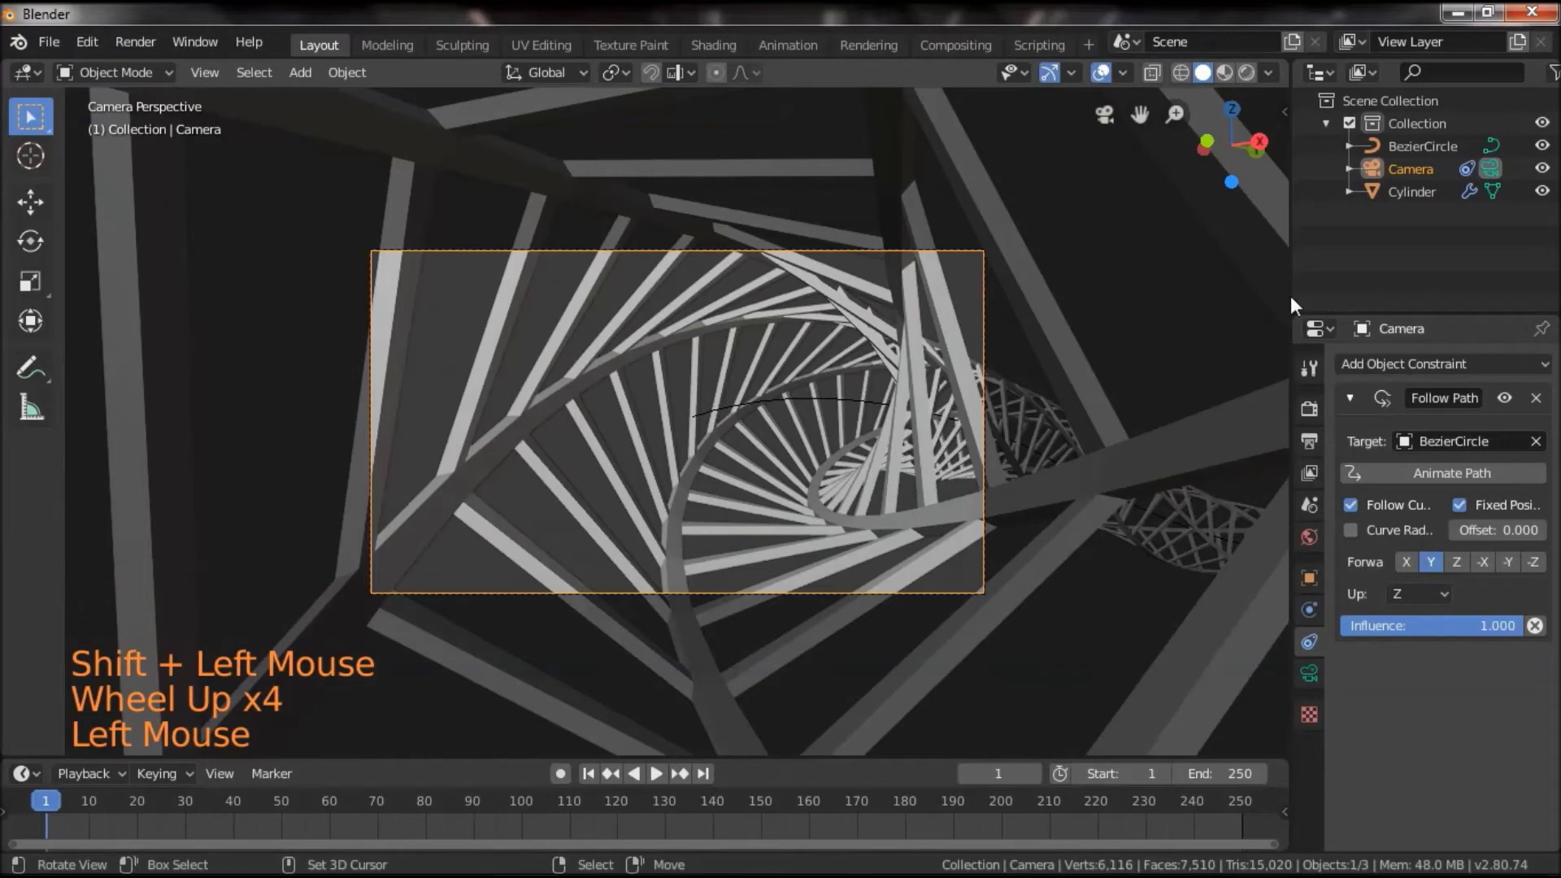
Keyframe the path Offset 0 at frame 1 and 1 at frame 1000, then play and stop the rendered fly-through
click(1263, 80)
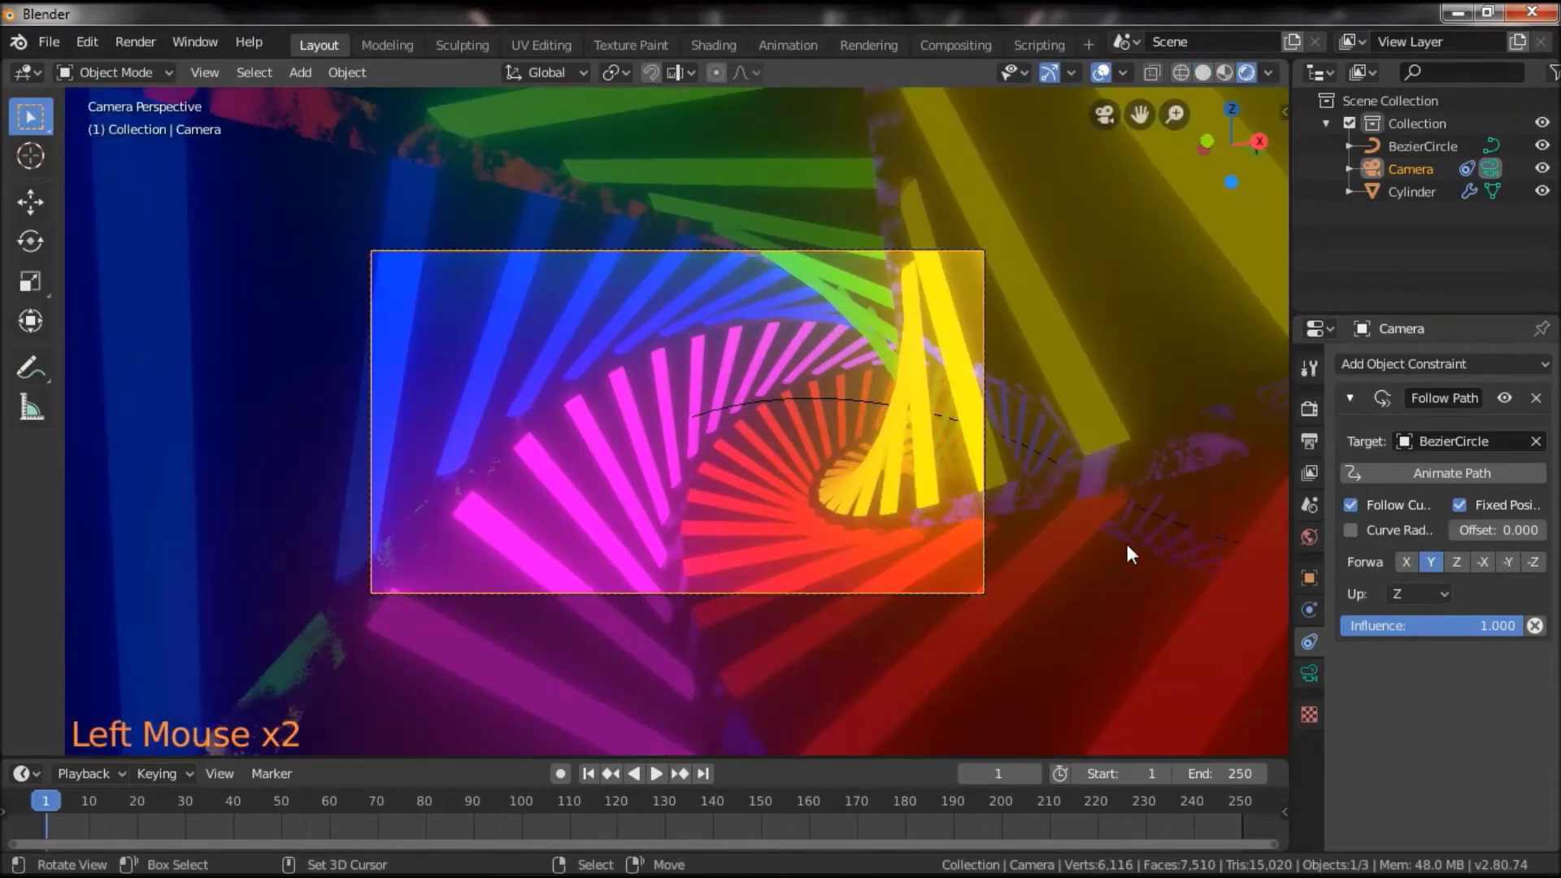
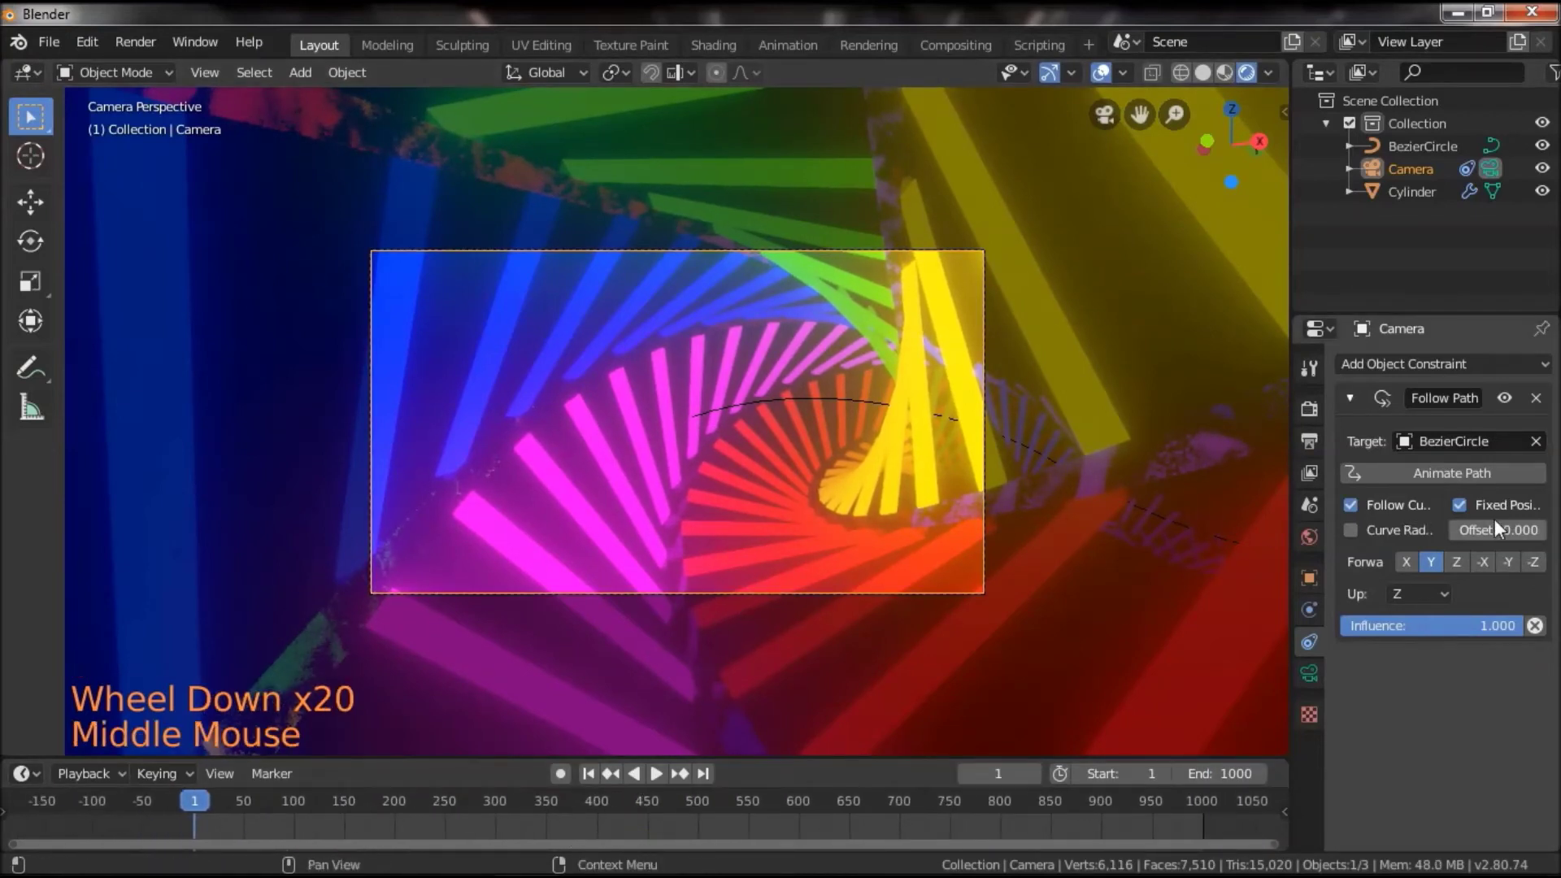
right_click(1506, 529)
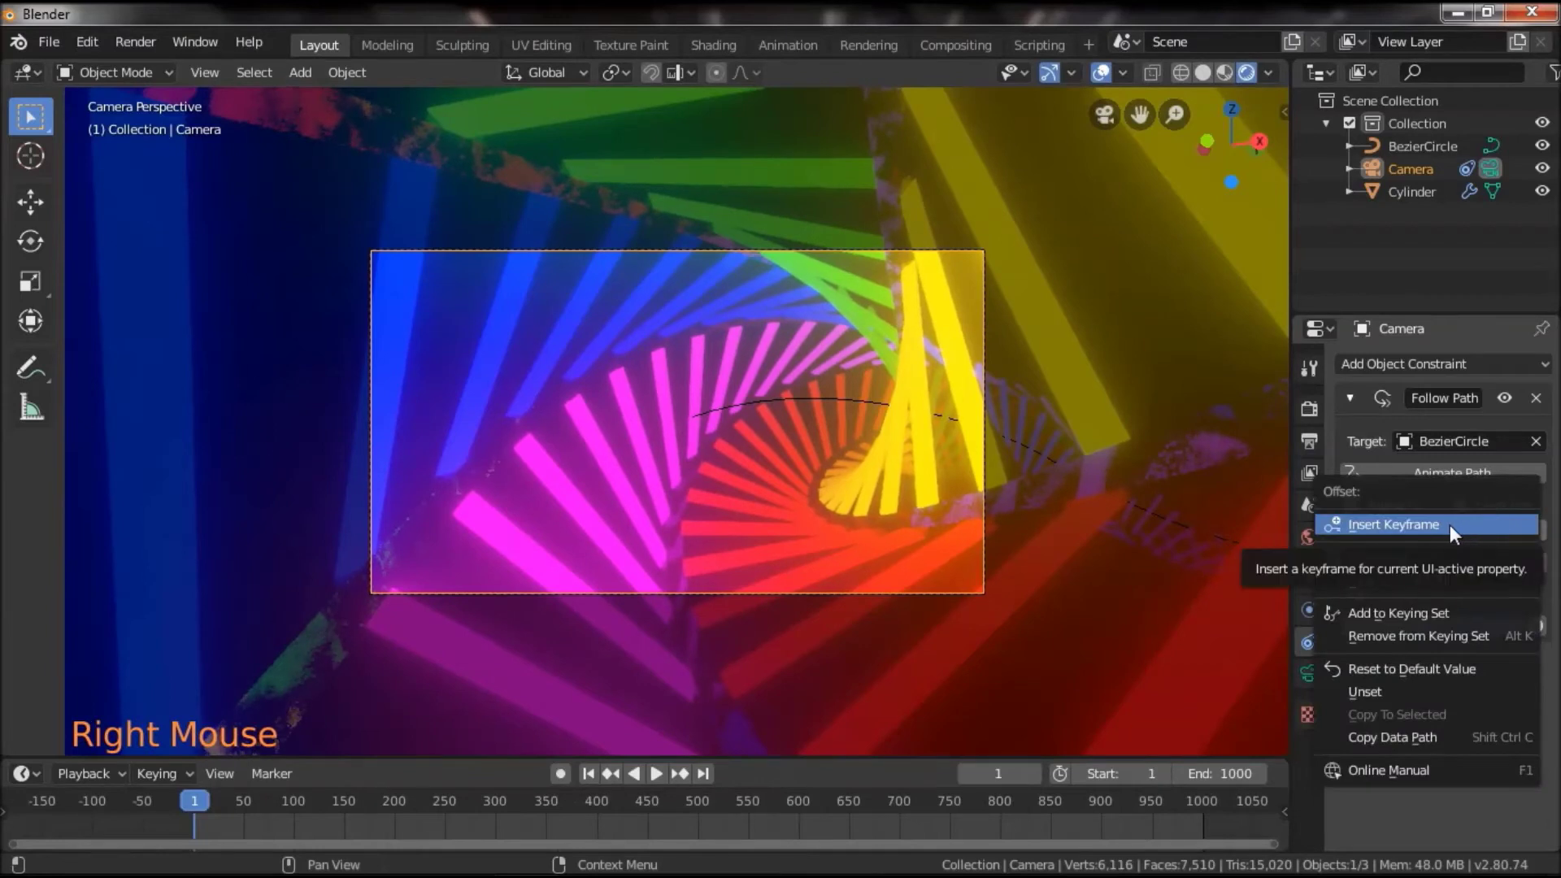
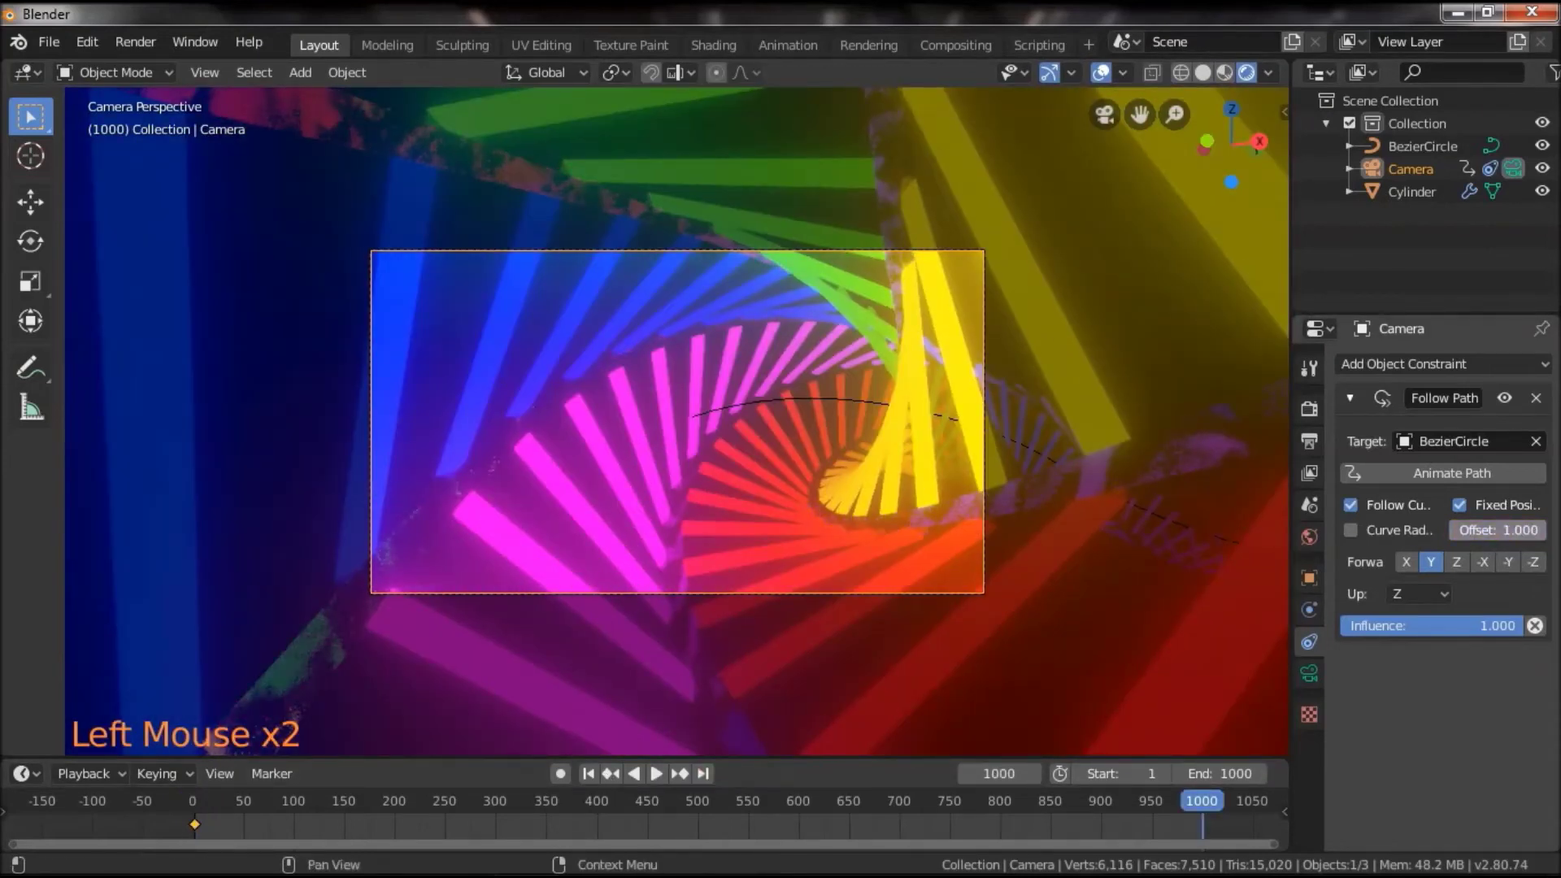
right_click(1519, 538)
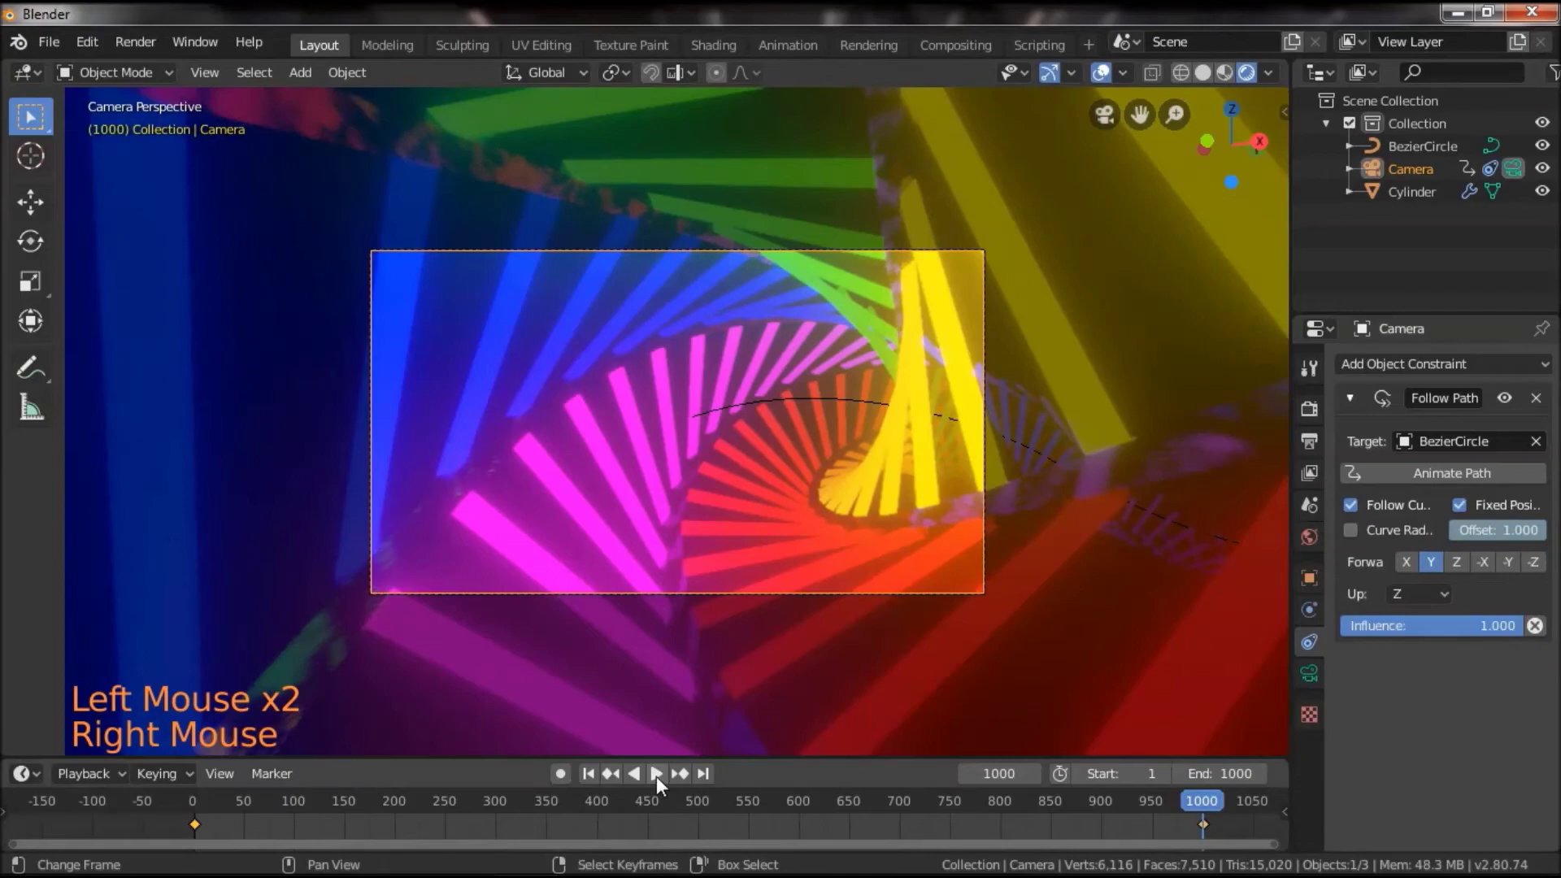
click(663, 785)
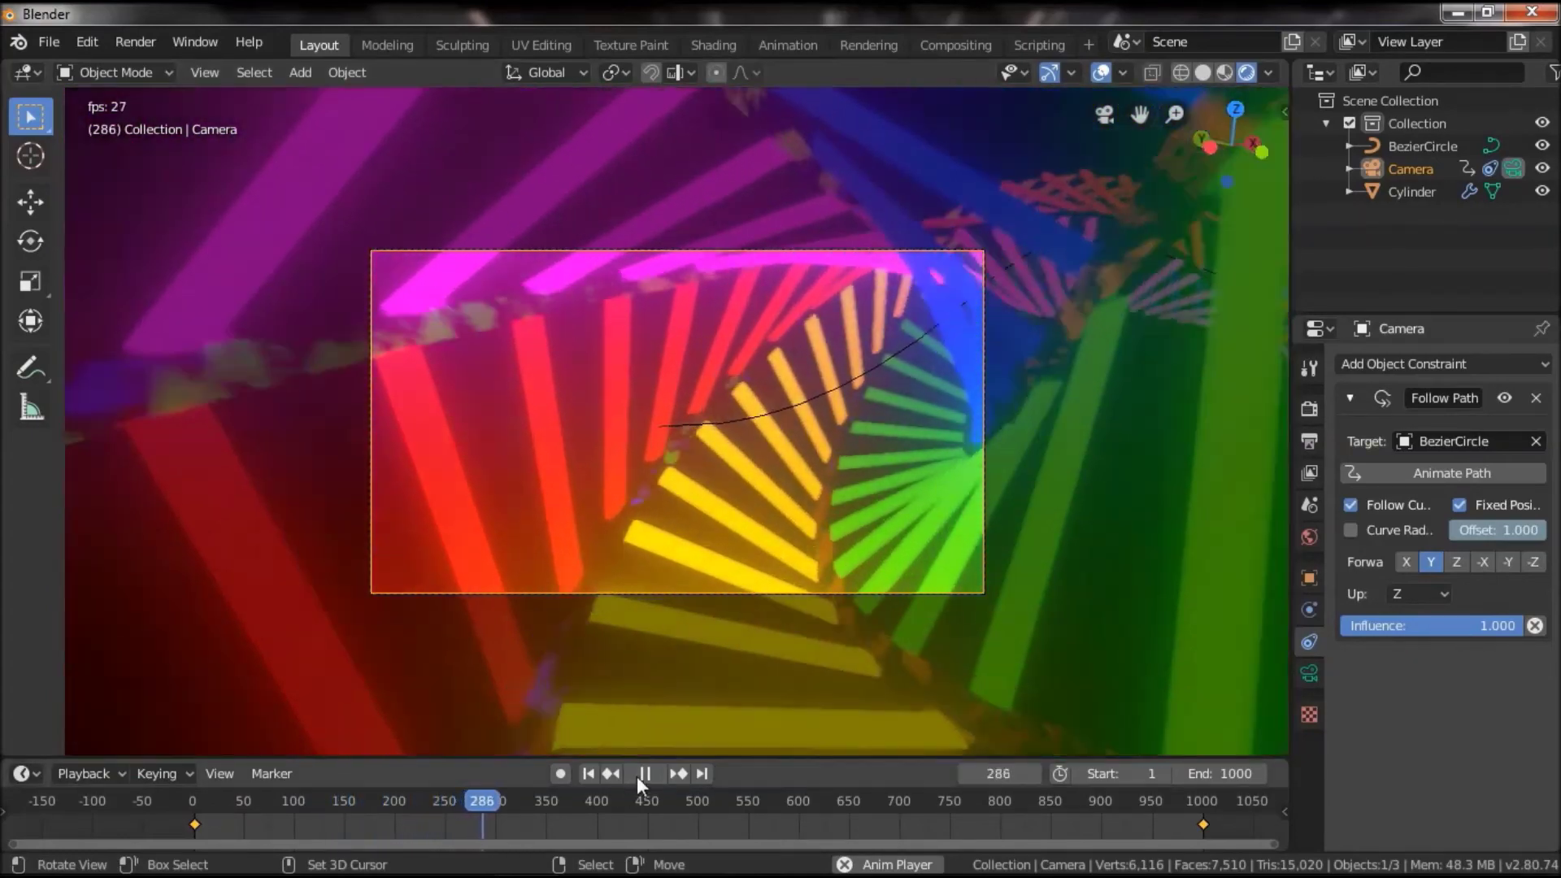
click(657, 784)
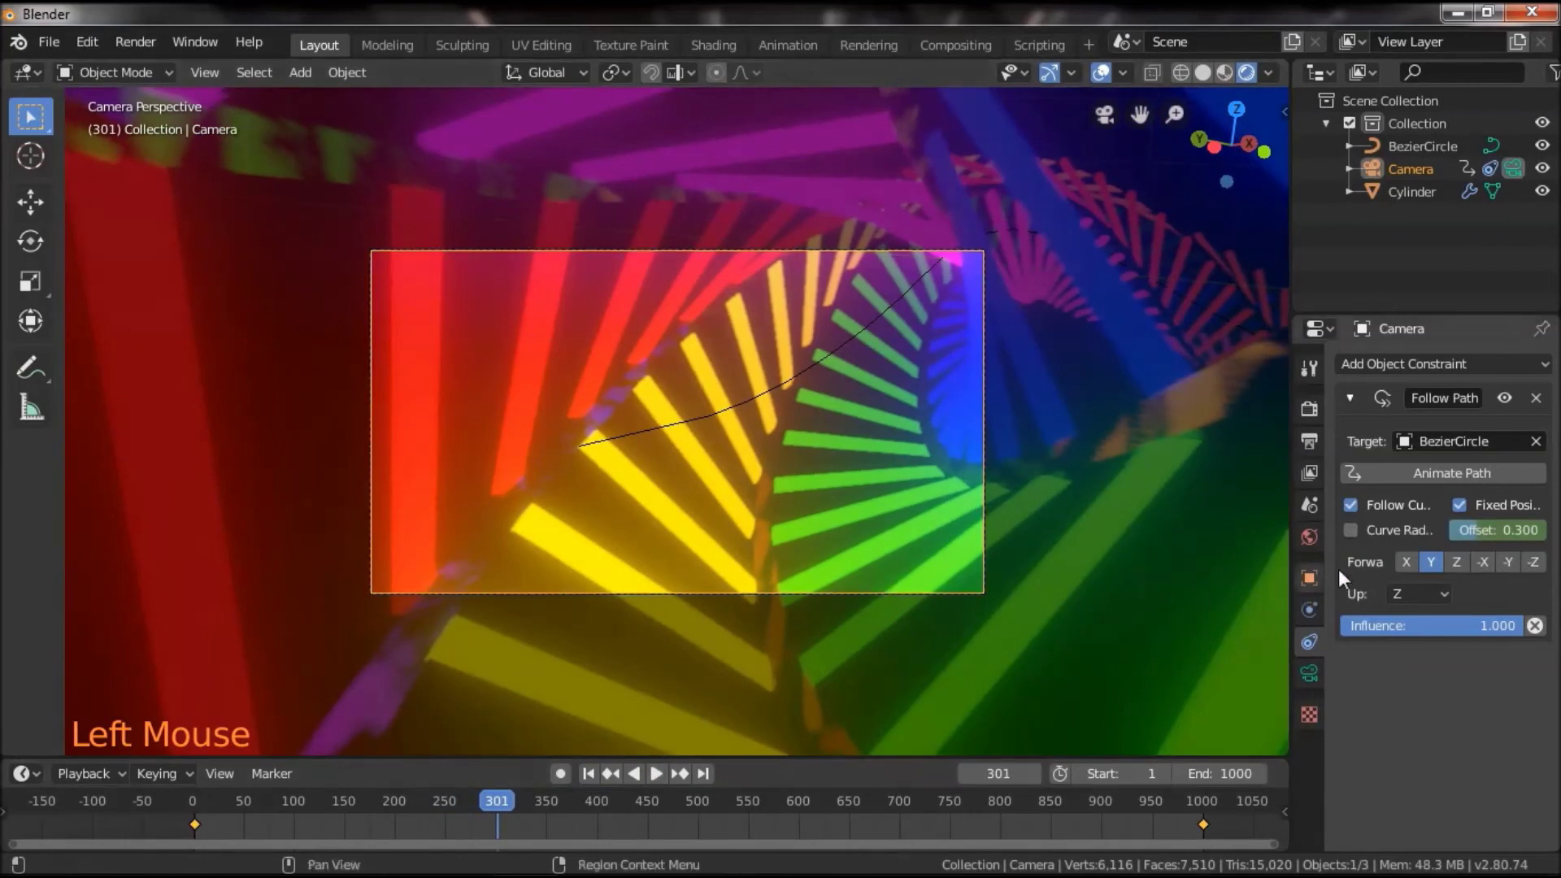
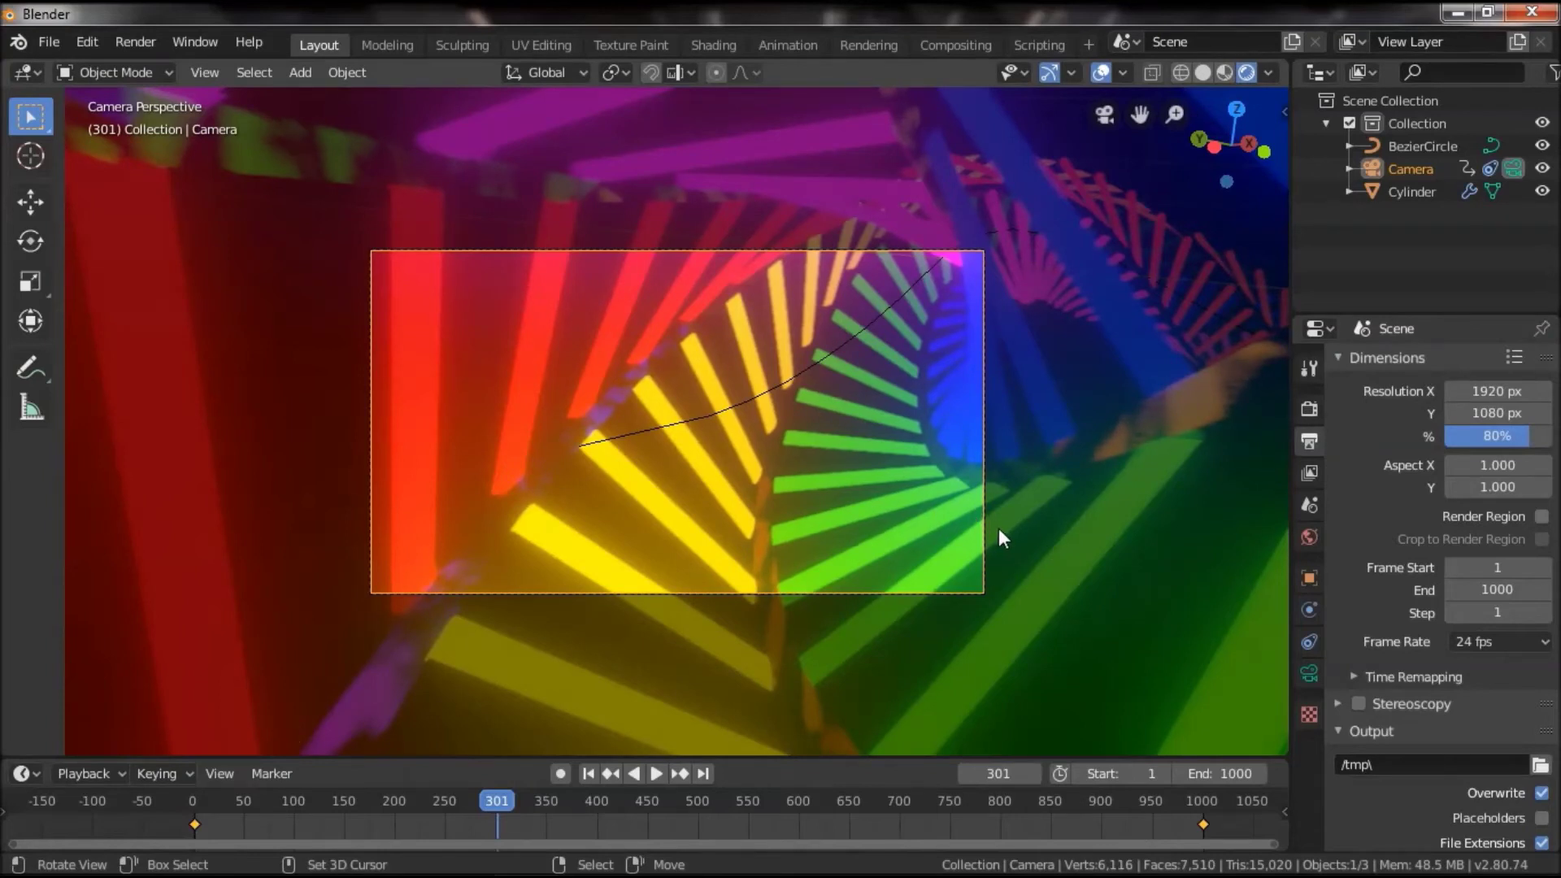
Select the lattice tube, leave the camera view and frame the whole loop in solid shading
right_click(993, 466)
right_click(985, 441)
key(s)
right_click(1087, 609)
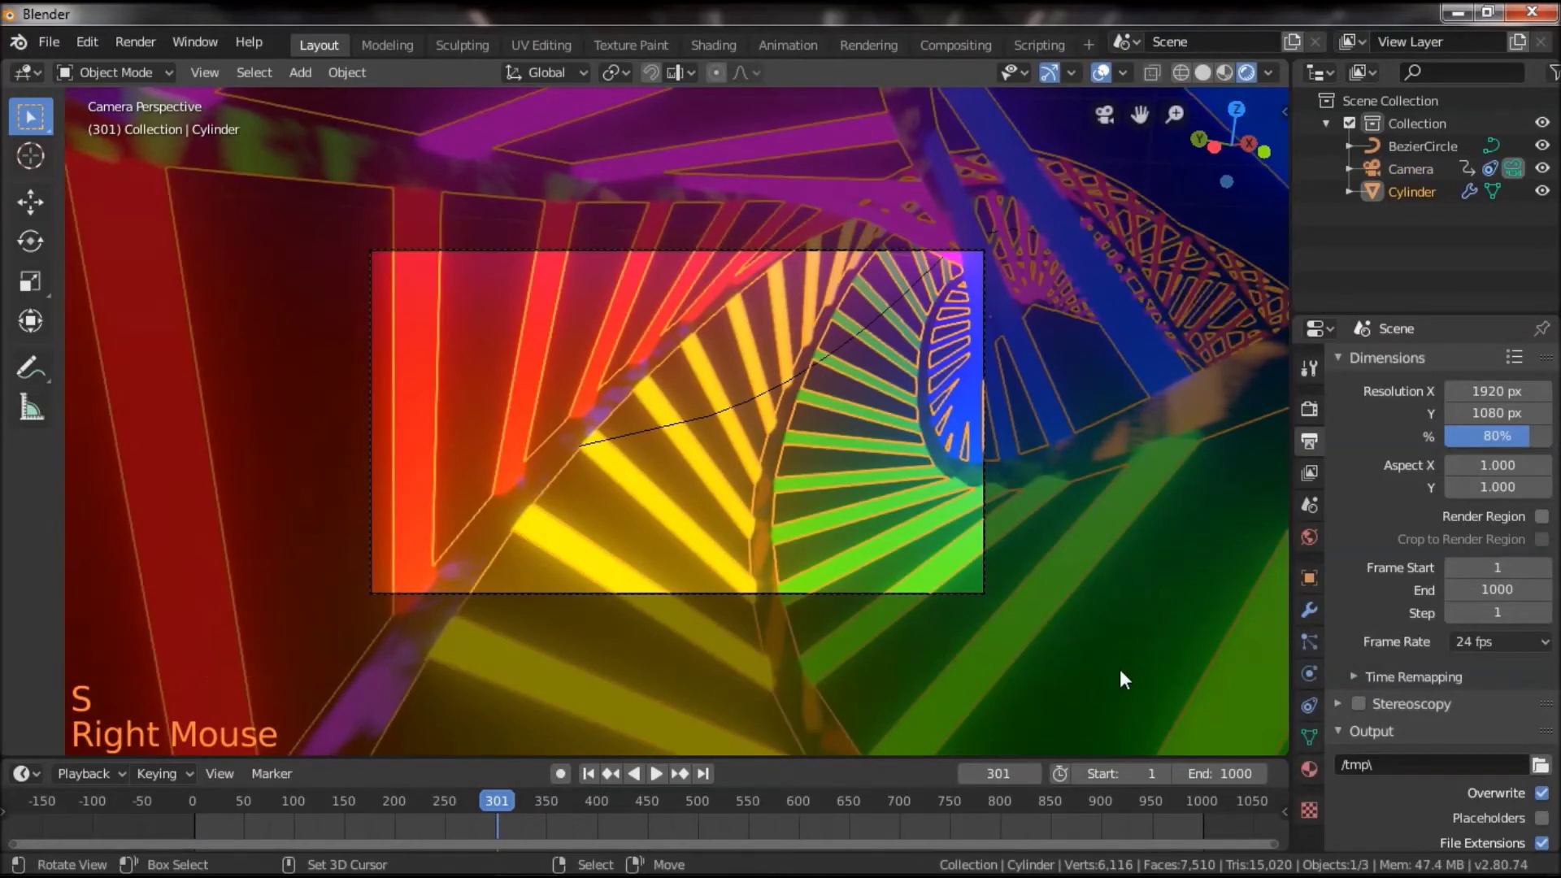
key(s)
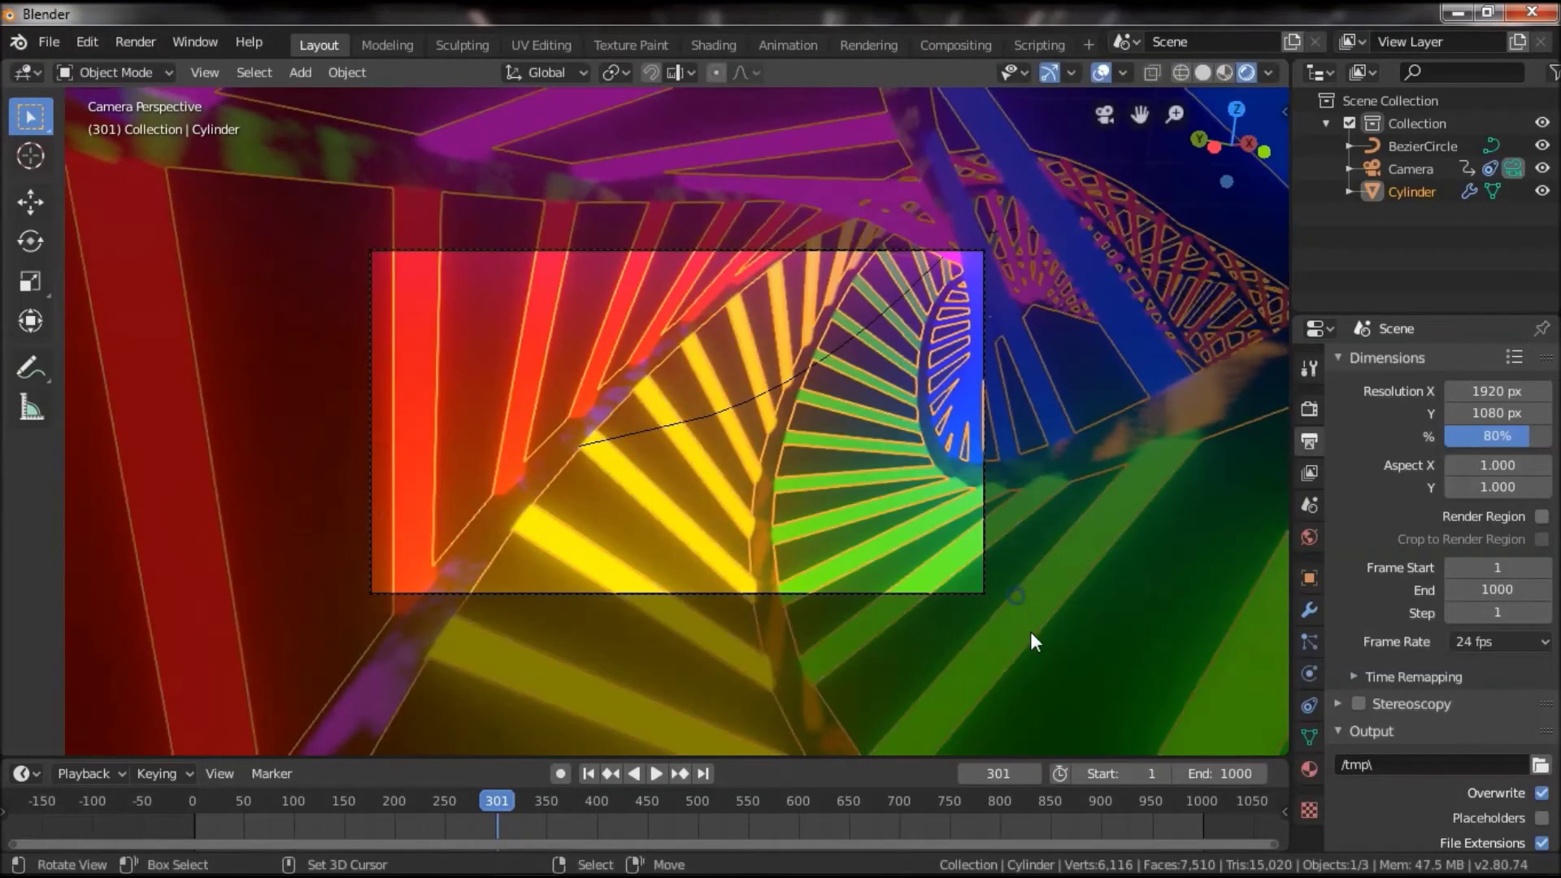
key(s)
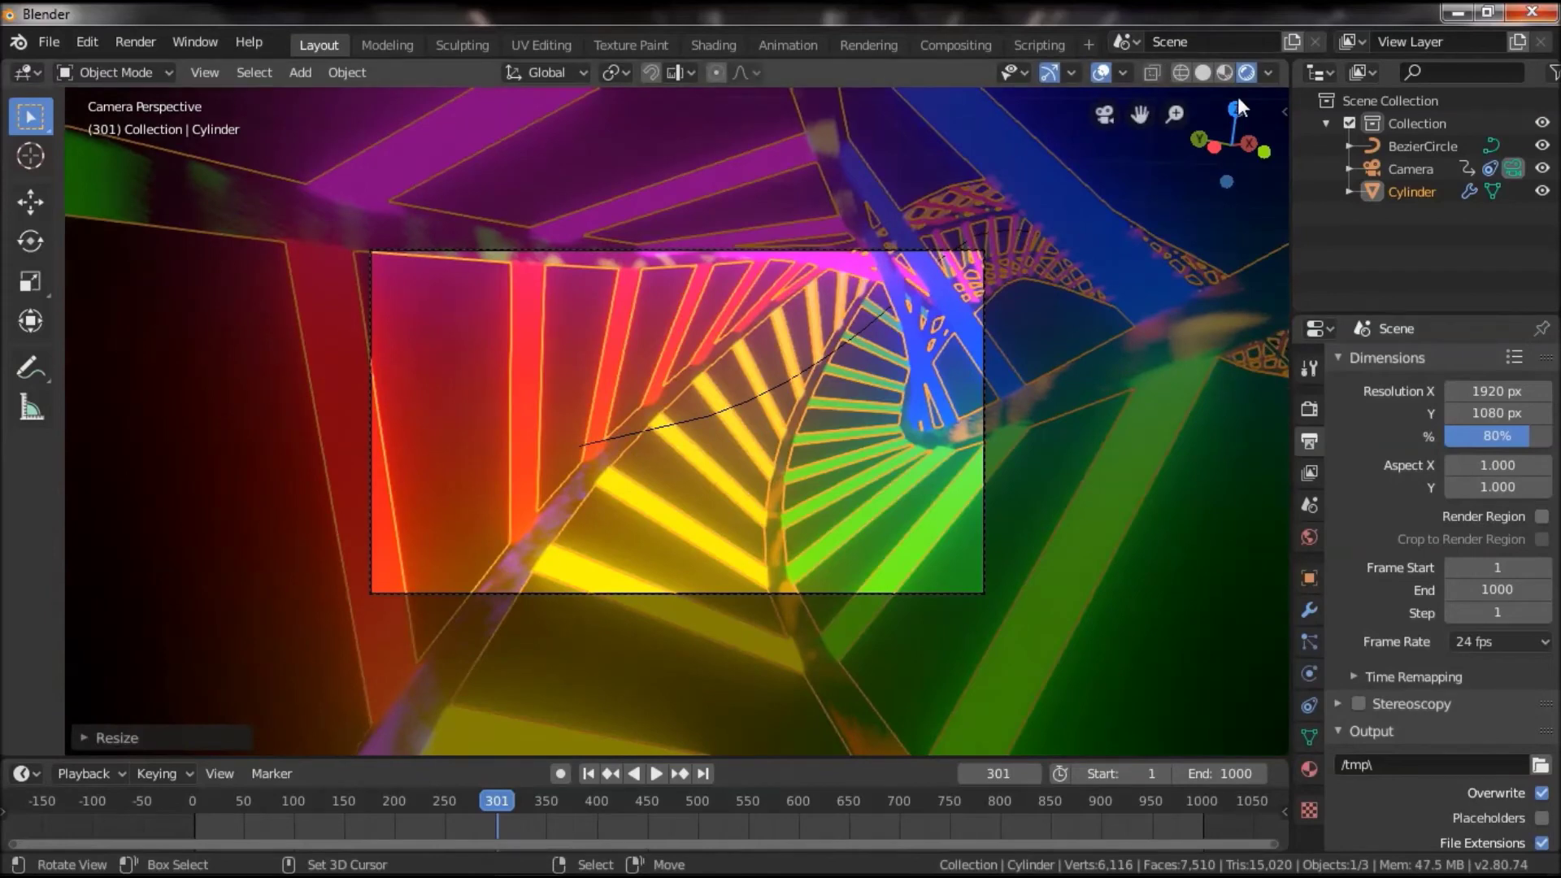
click(1115, 116)
click(1214, 78)
scroll(down, 3)
click(896, 451)
click(825, 532)
click(758, 448)
click(796, 473)
scroll(up, 3)
click(791, 456)
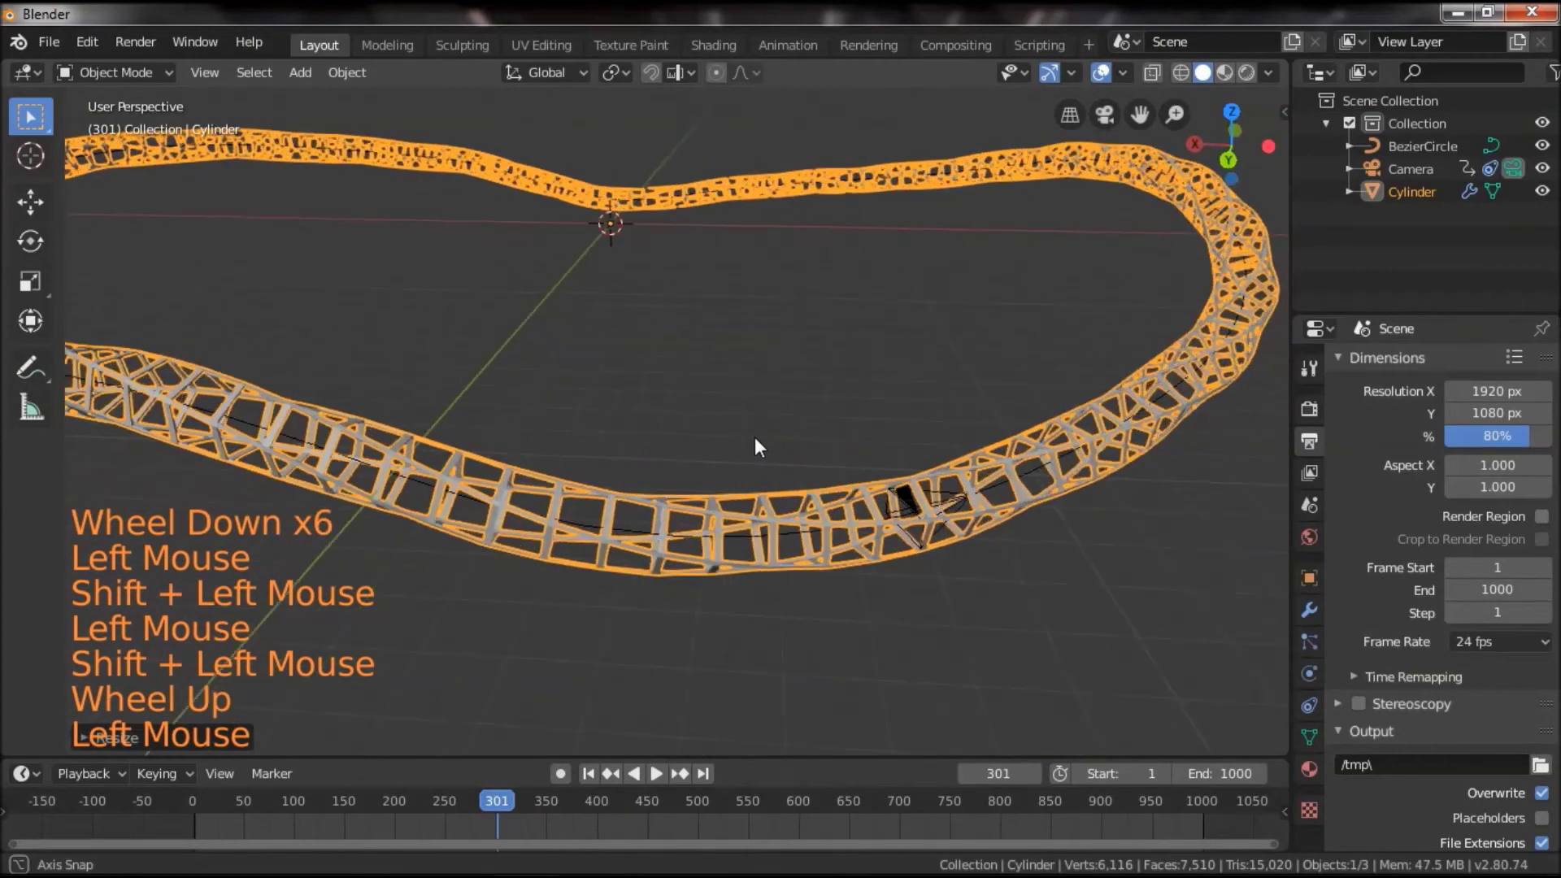
scroll(down, 3)
scroll(up, 3)
Scale the tube to about 0.905 in its horizontal plane (S, Shift+Z) and confirm
right_click(916, 458)
right_click(905, 489)
key(s)
click(625, 604)
click(690, 607)
click(704, 620)
right_click(700, 573)
key(s)
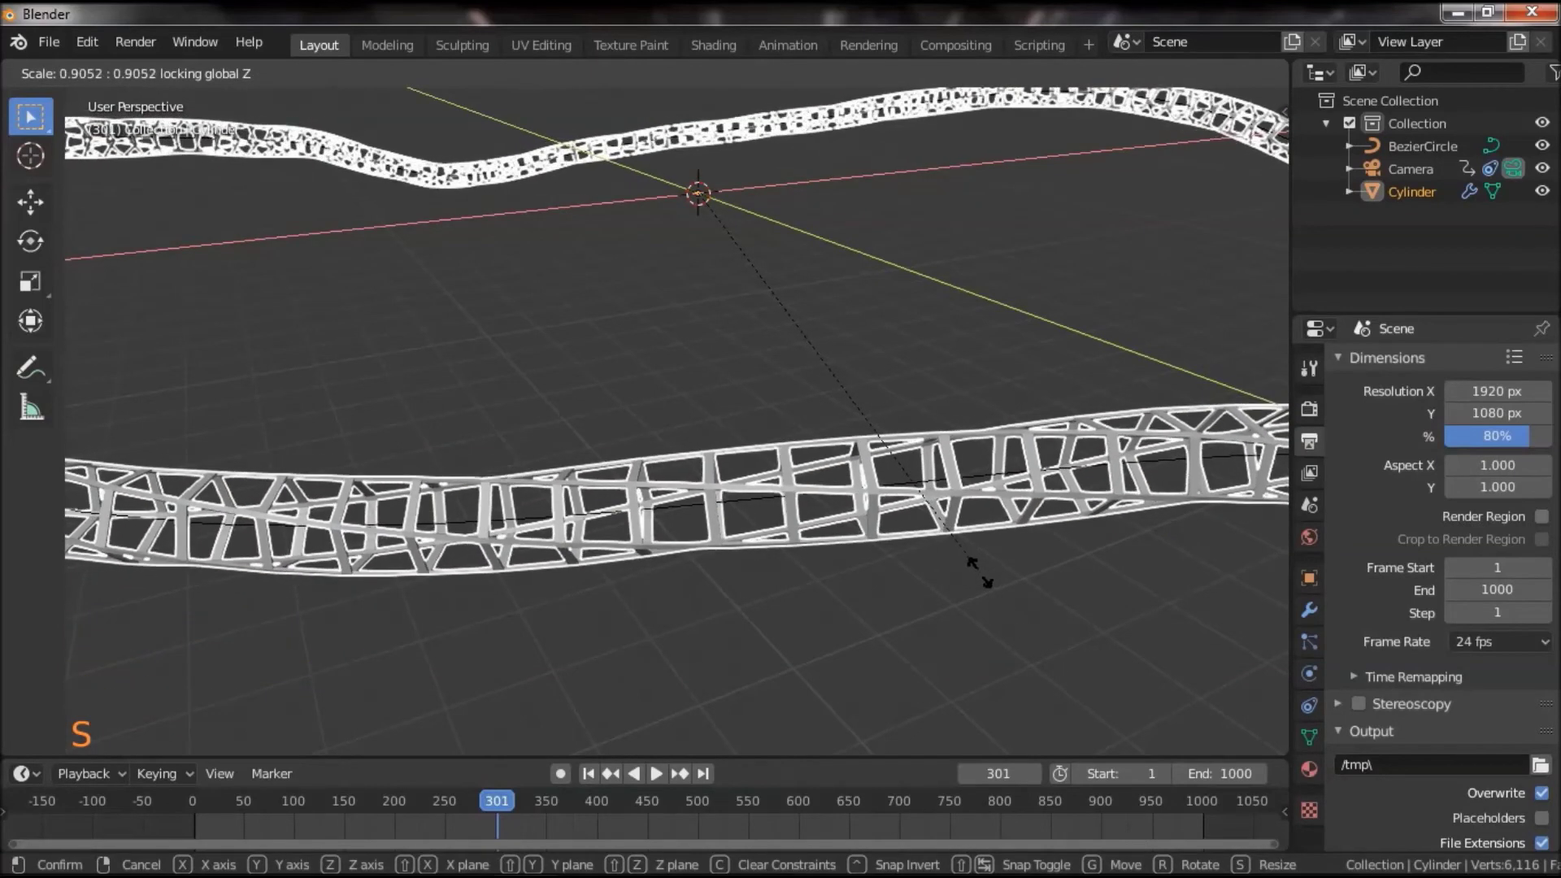
click(1117, 121)
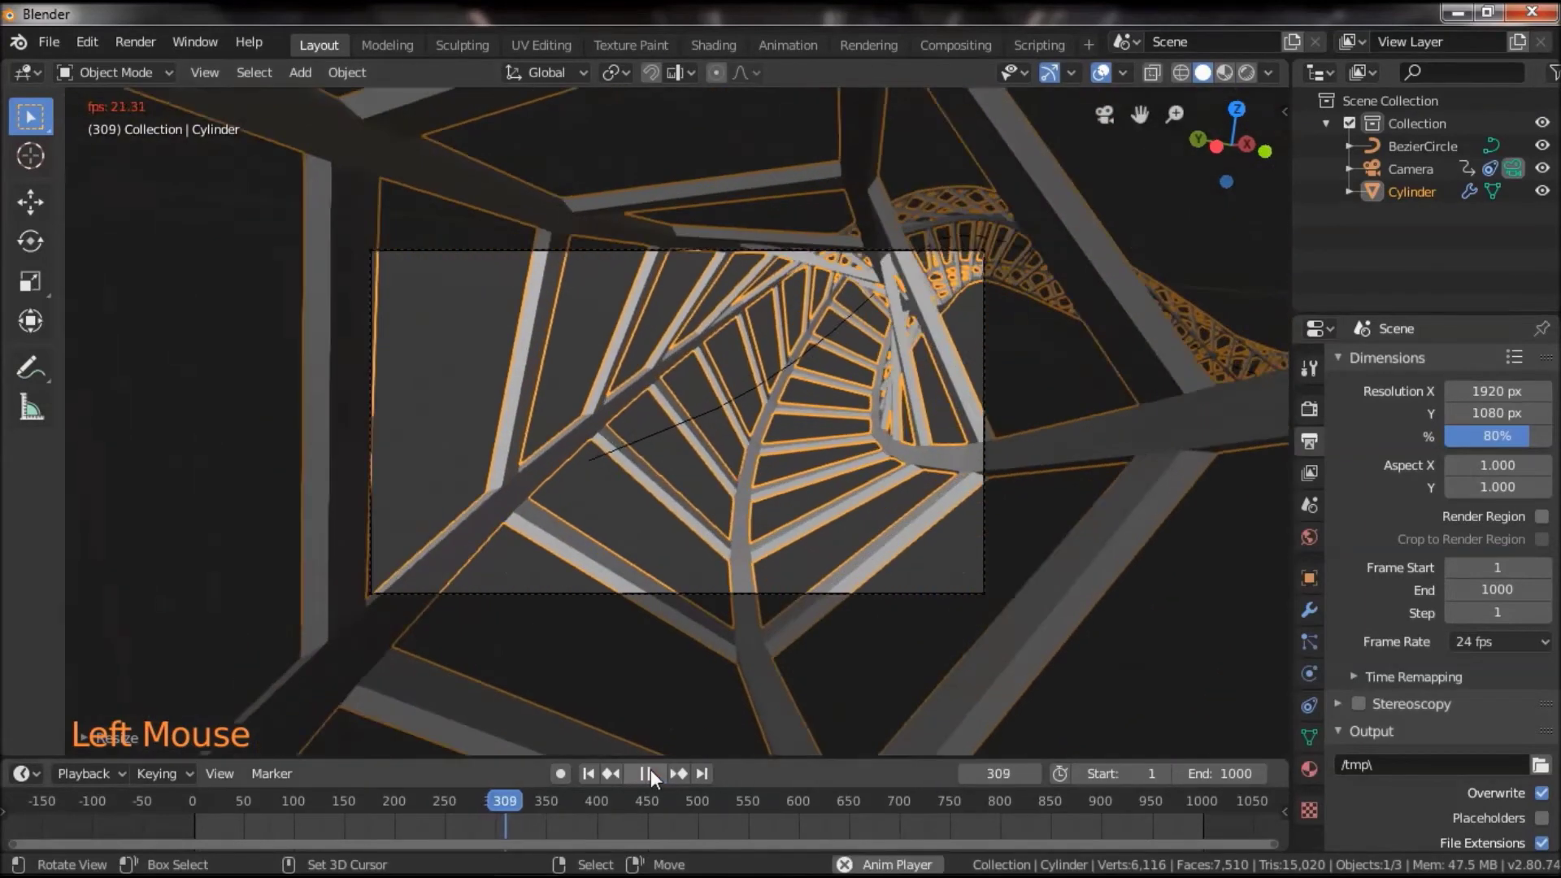
Replay the camera fly-through in rendered and solid shading, then stop playback
click(1258, 87)
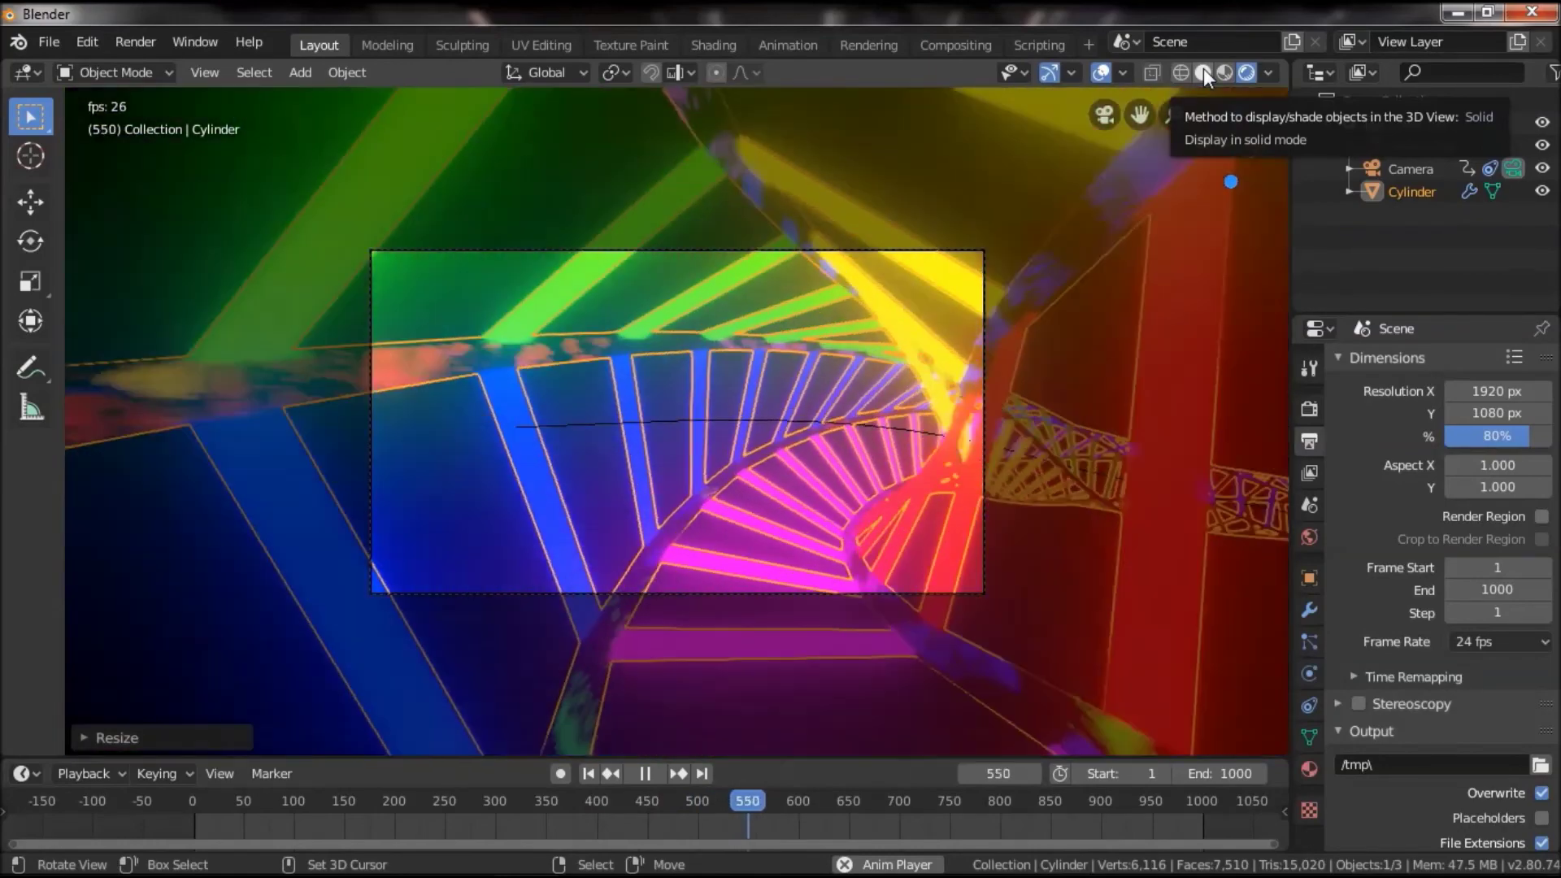
click(1211, 78)
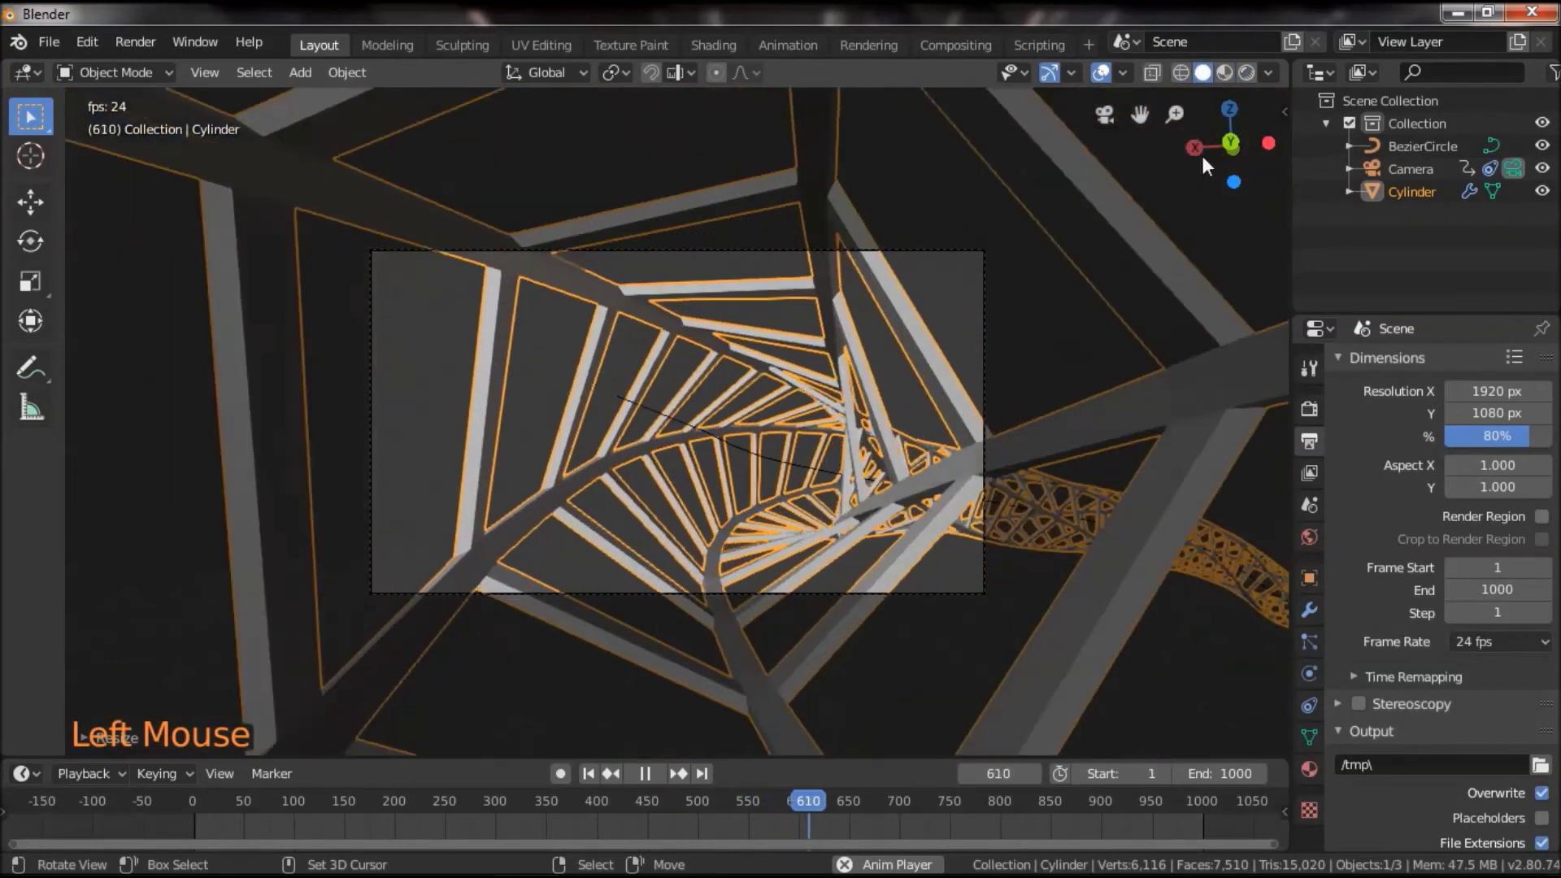
click(1253, 80)
click(1215, 81)
click(690, 747)
click(1111, 120)
scroll(down, 3)
click(855, 388)
Save the scene as copy.blend in the C:\A 3D Models folder
click(51, 45)
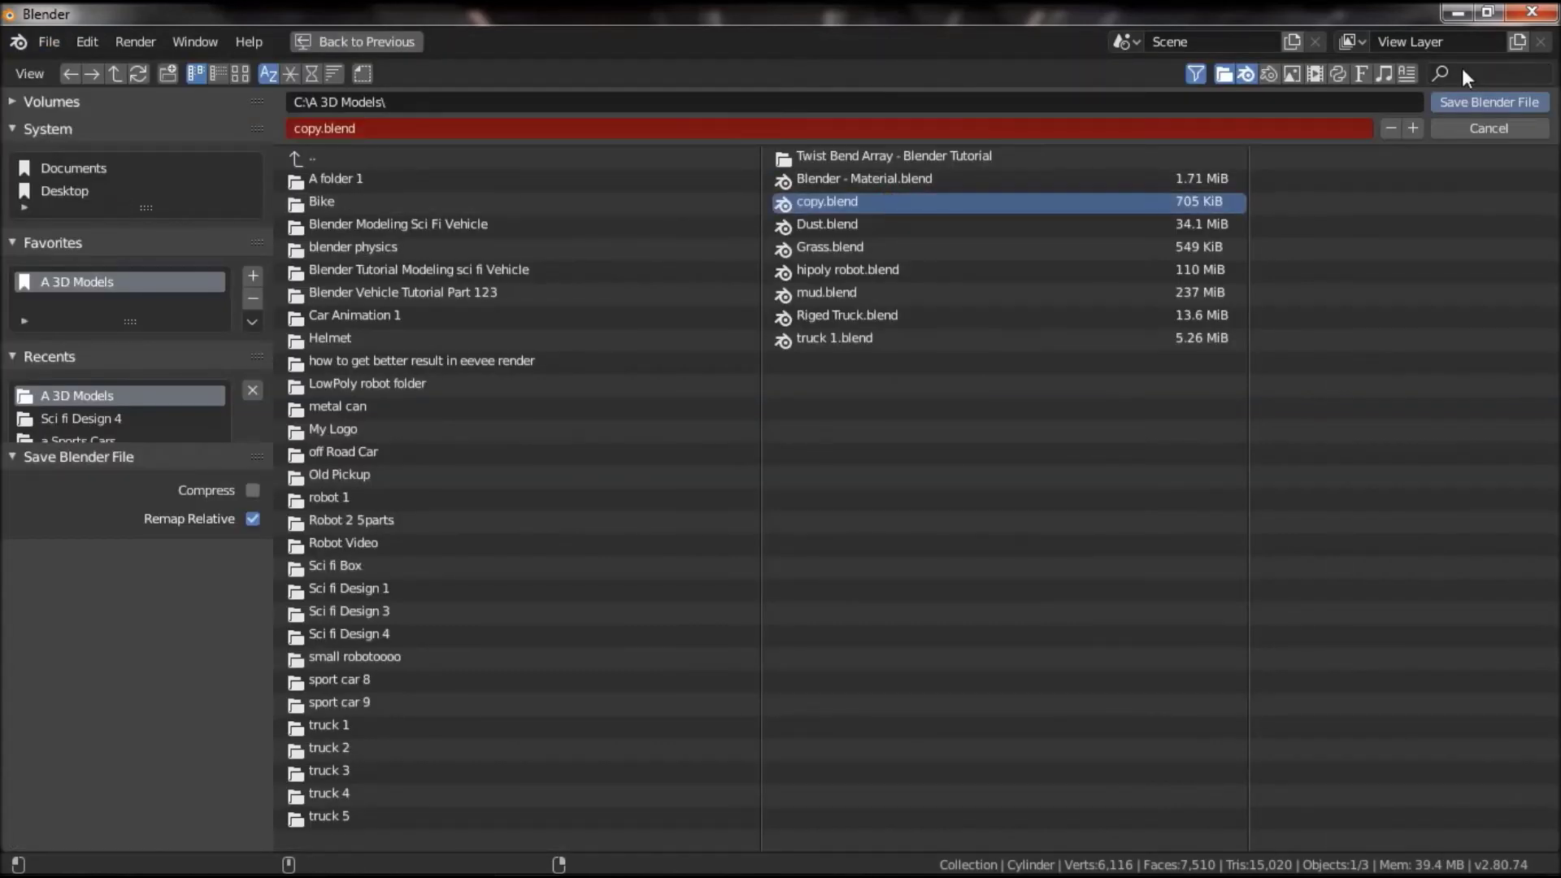
click(1050, 270)
click(886, 393)
scroll(up, 3)
click(827, 357)
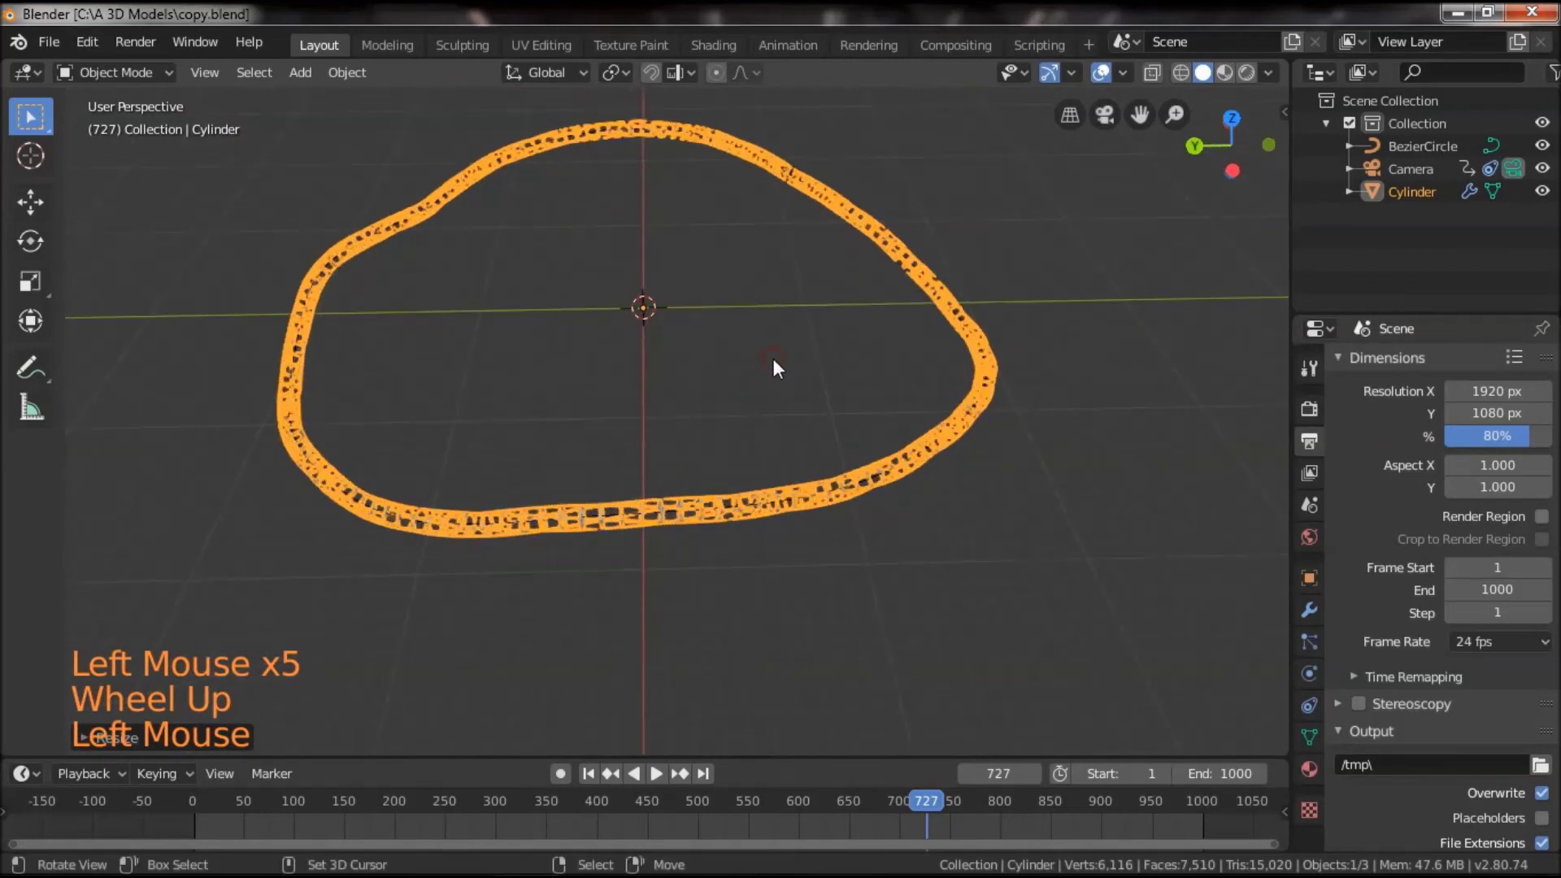